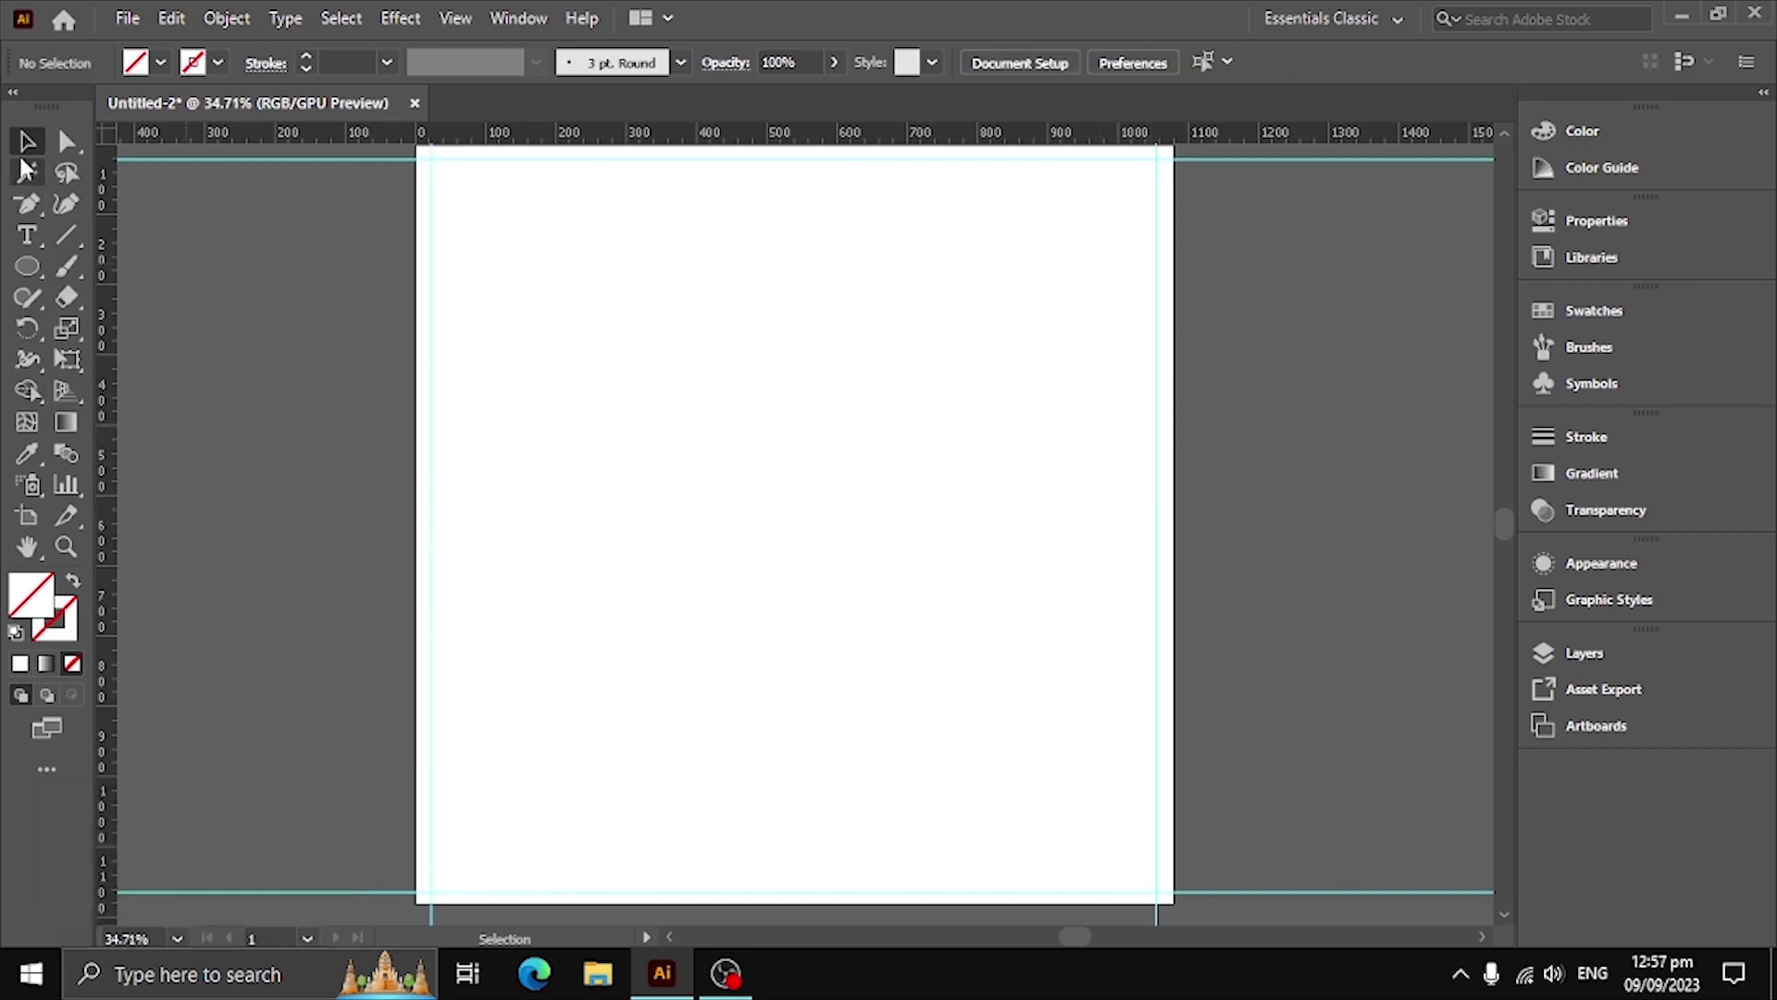
# Place a white no-stroke rectangle of exact artboard size (1080 px square values)
pyautogui.click(37, 147)
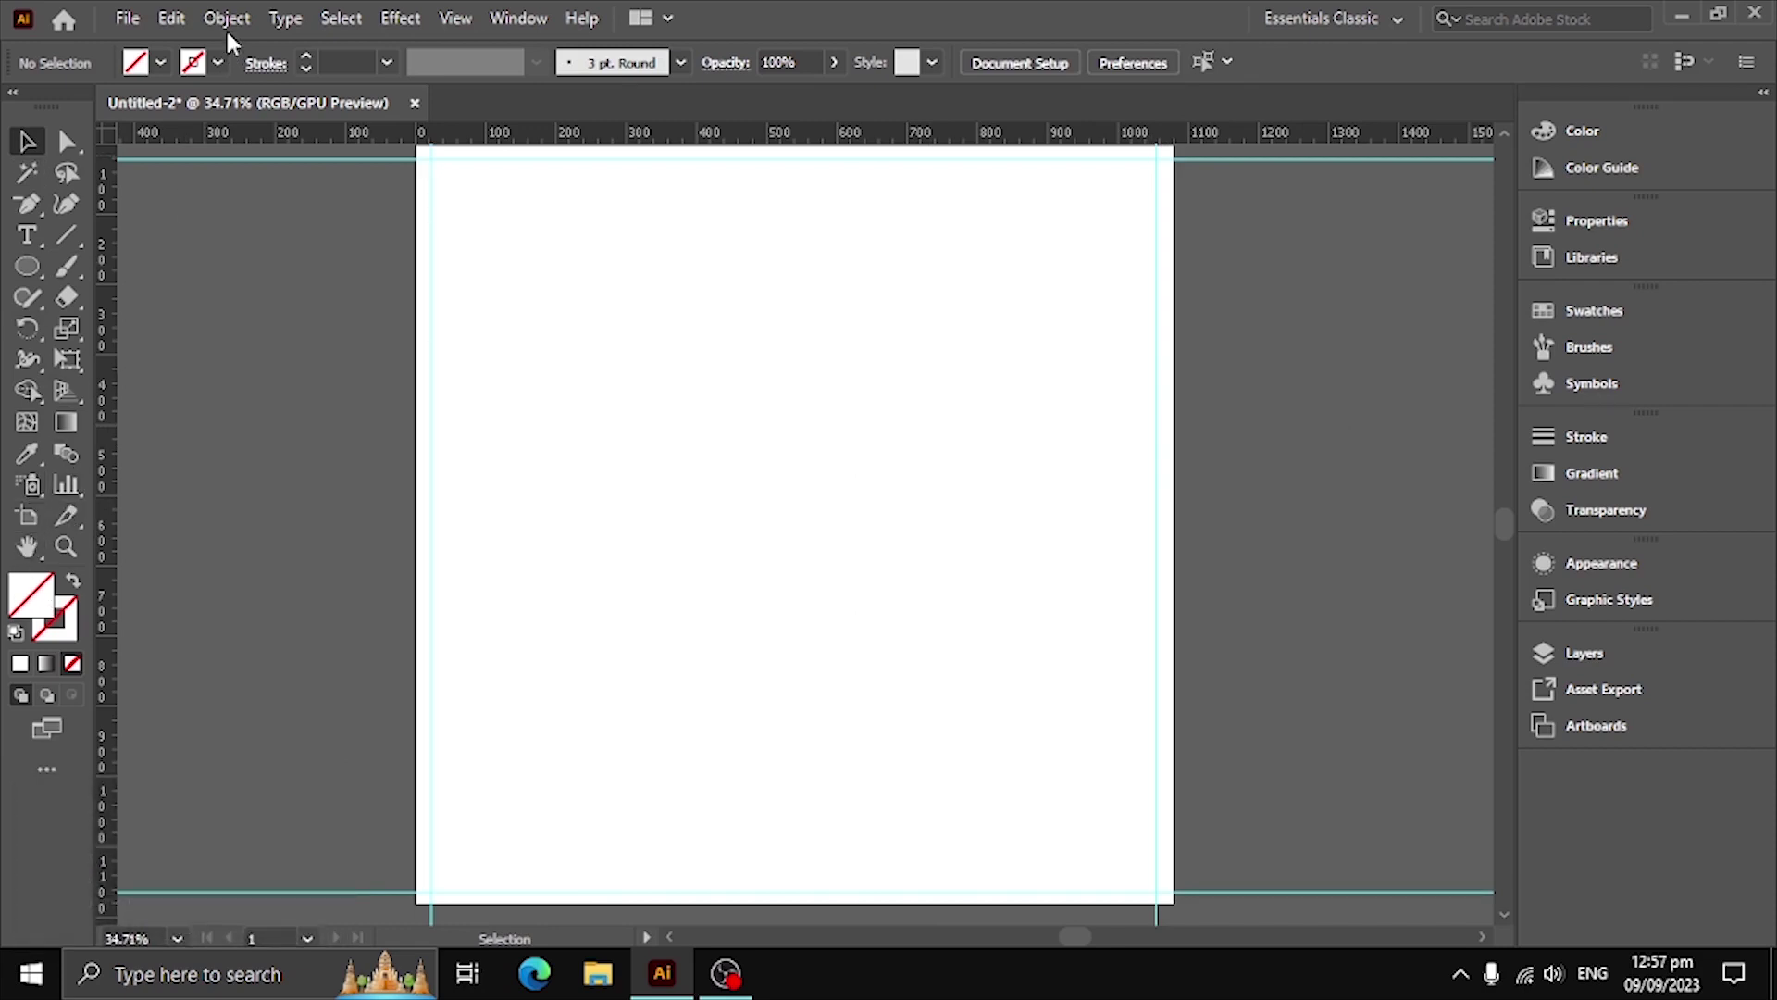
pyautogui.click(163, 70)
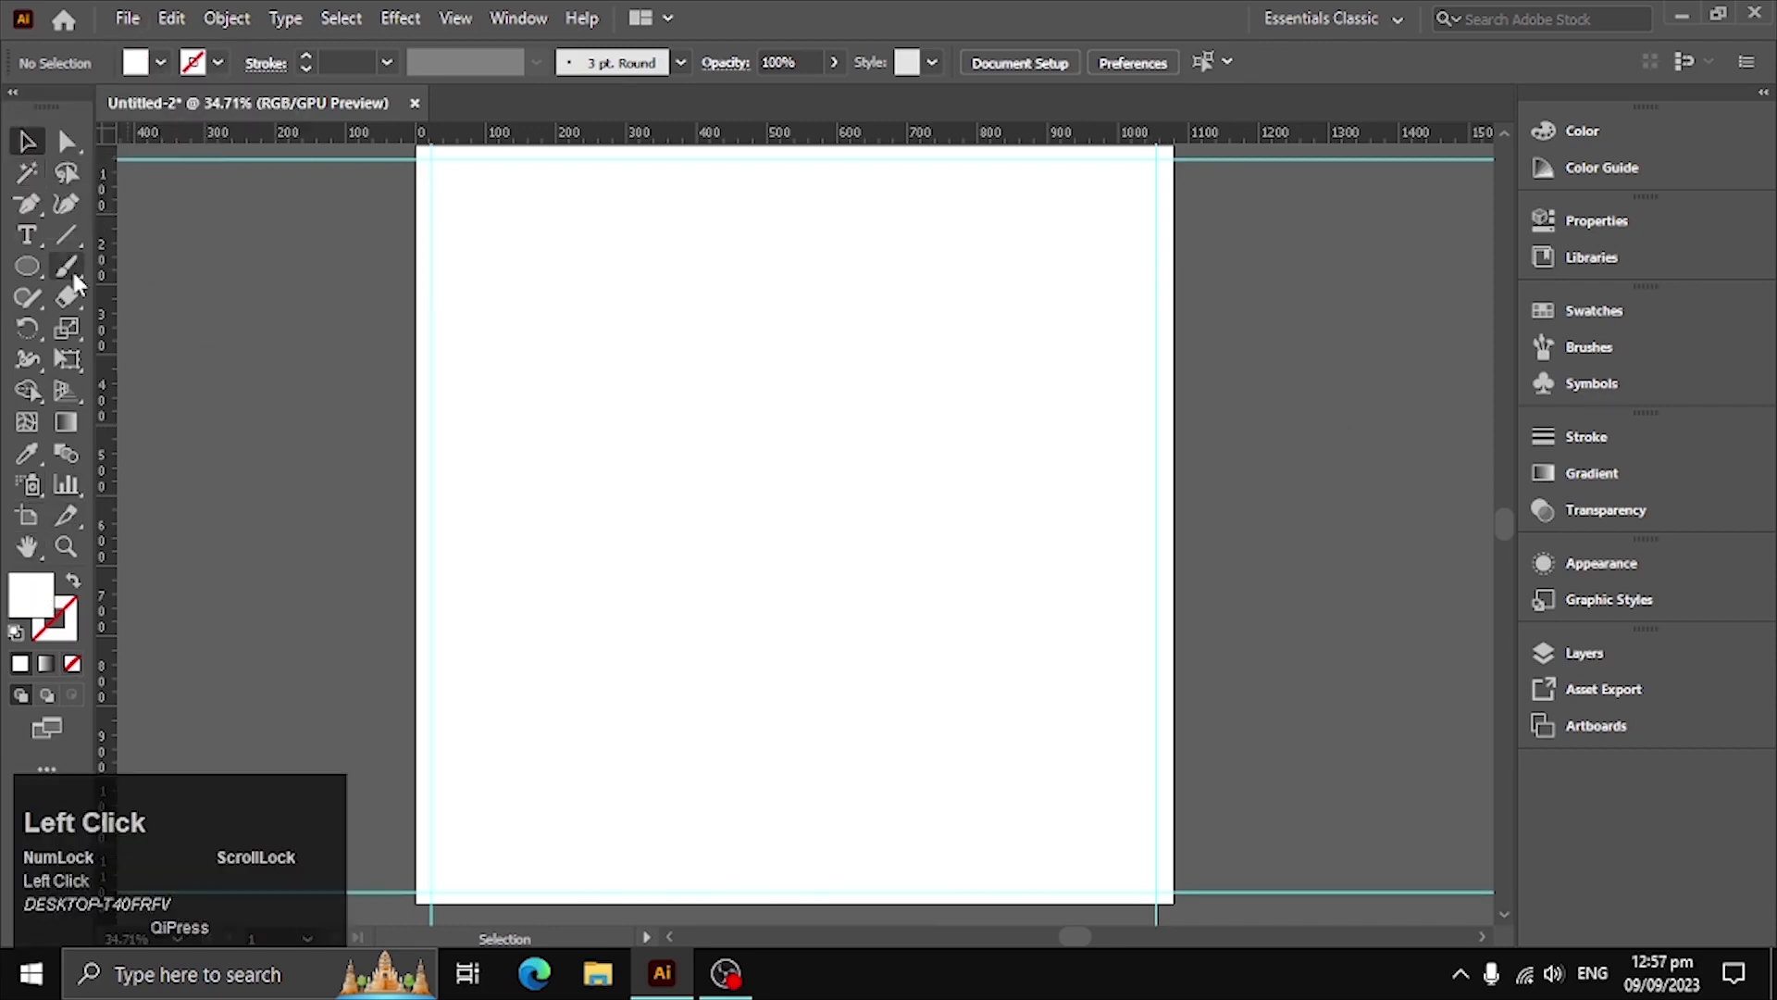
pyautogui.rightClick(44, 297)
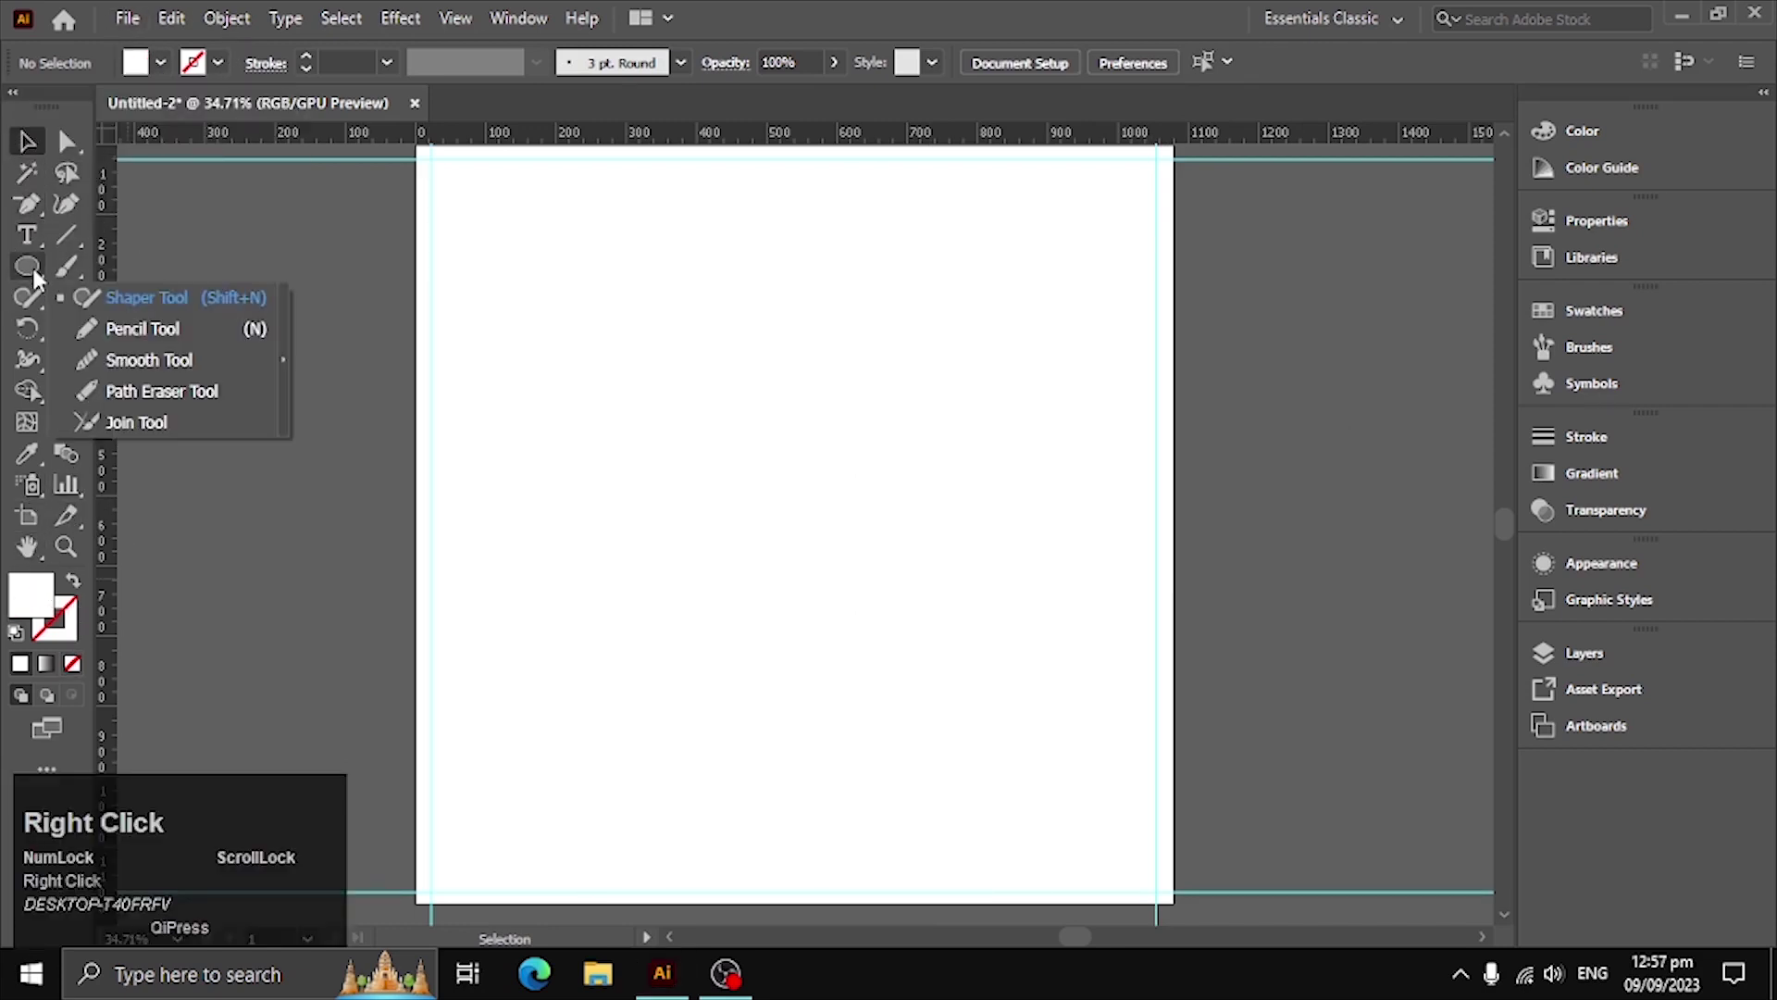
pyautogui.click(117, 278)
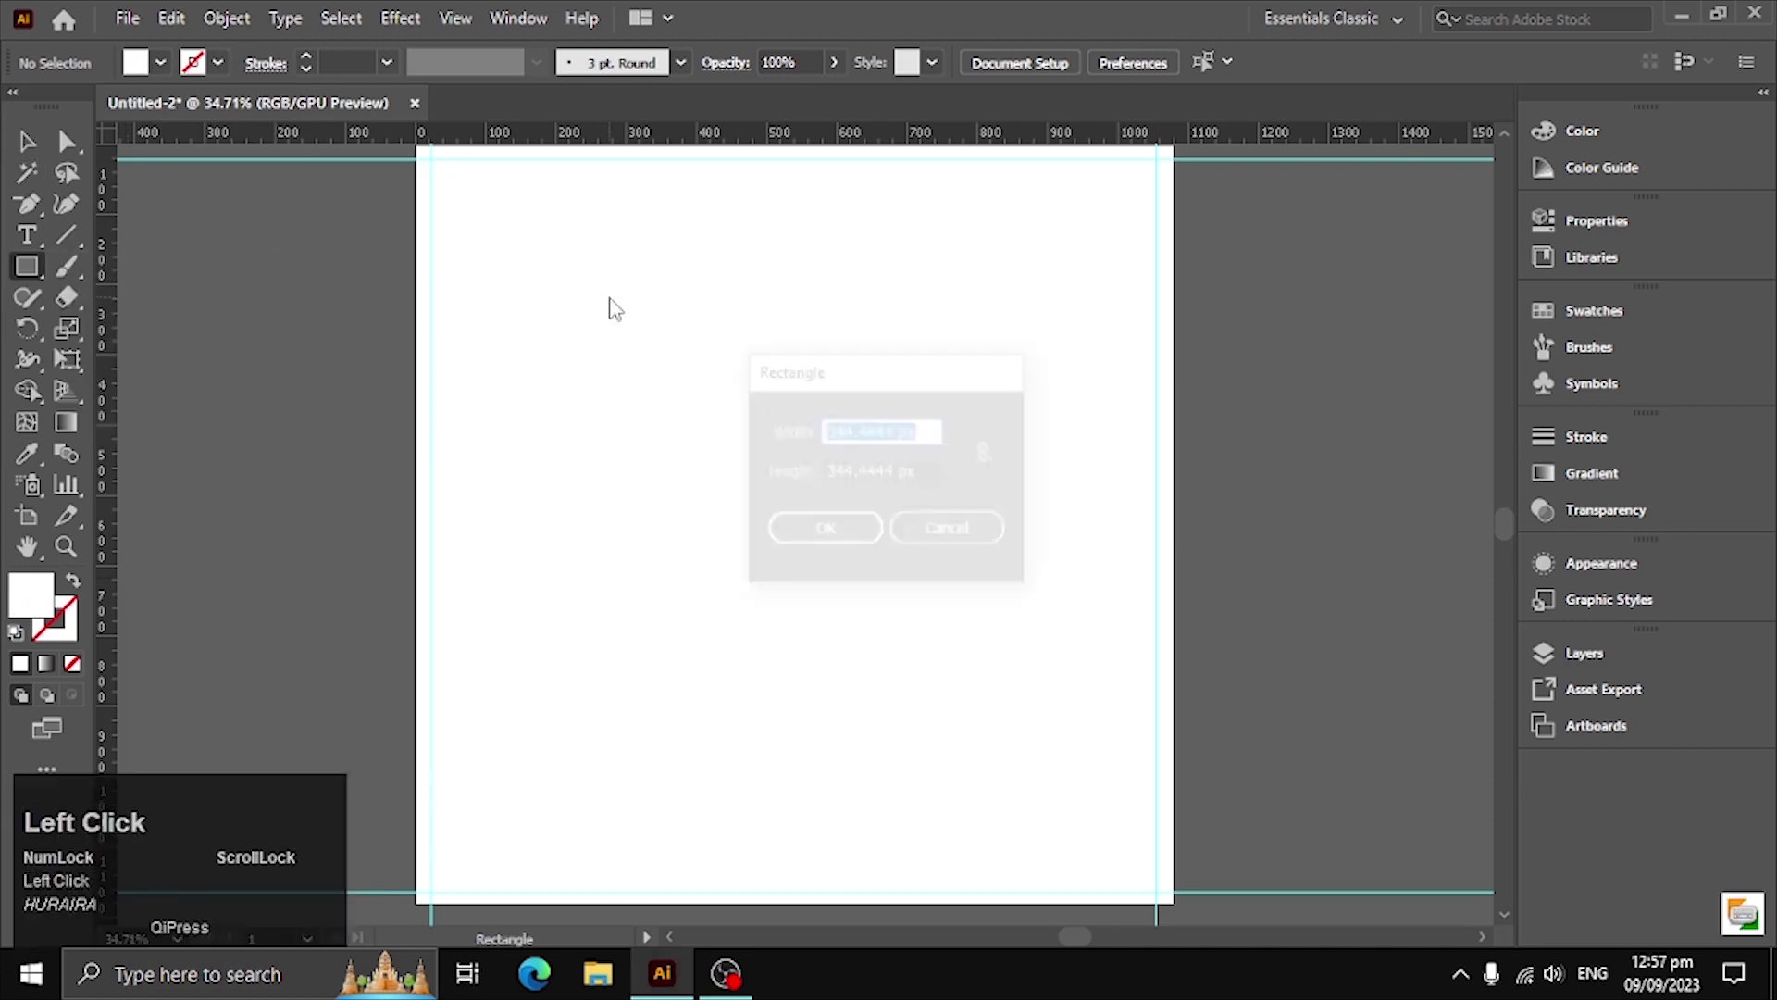
pyautogui.press('1')
pyautogui.write('18')
pyautogui.press('ctrl+a')
pyautogui.press('ctrl+c')
pyautogui.press('Tab')
pyautogui.press('ctrl+a')
pyautogui.press('ctrl+v')
pyautogui.press('Return')
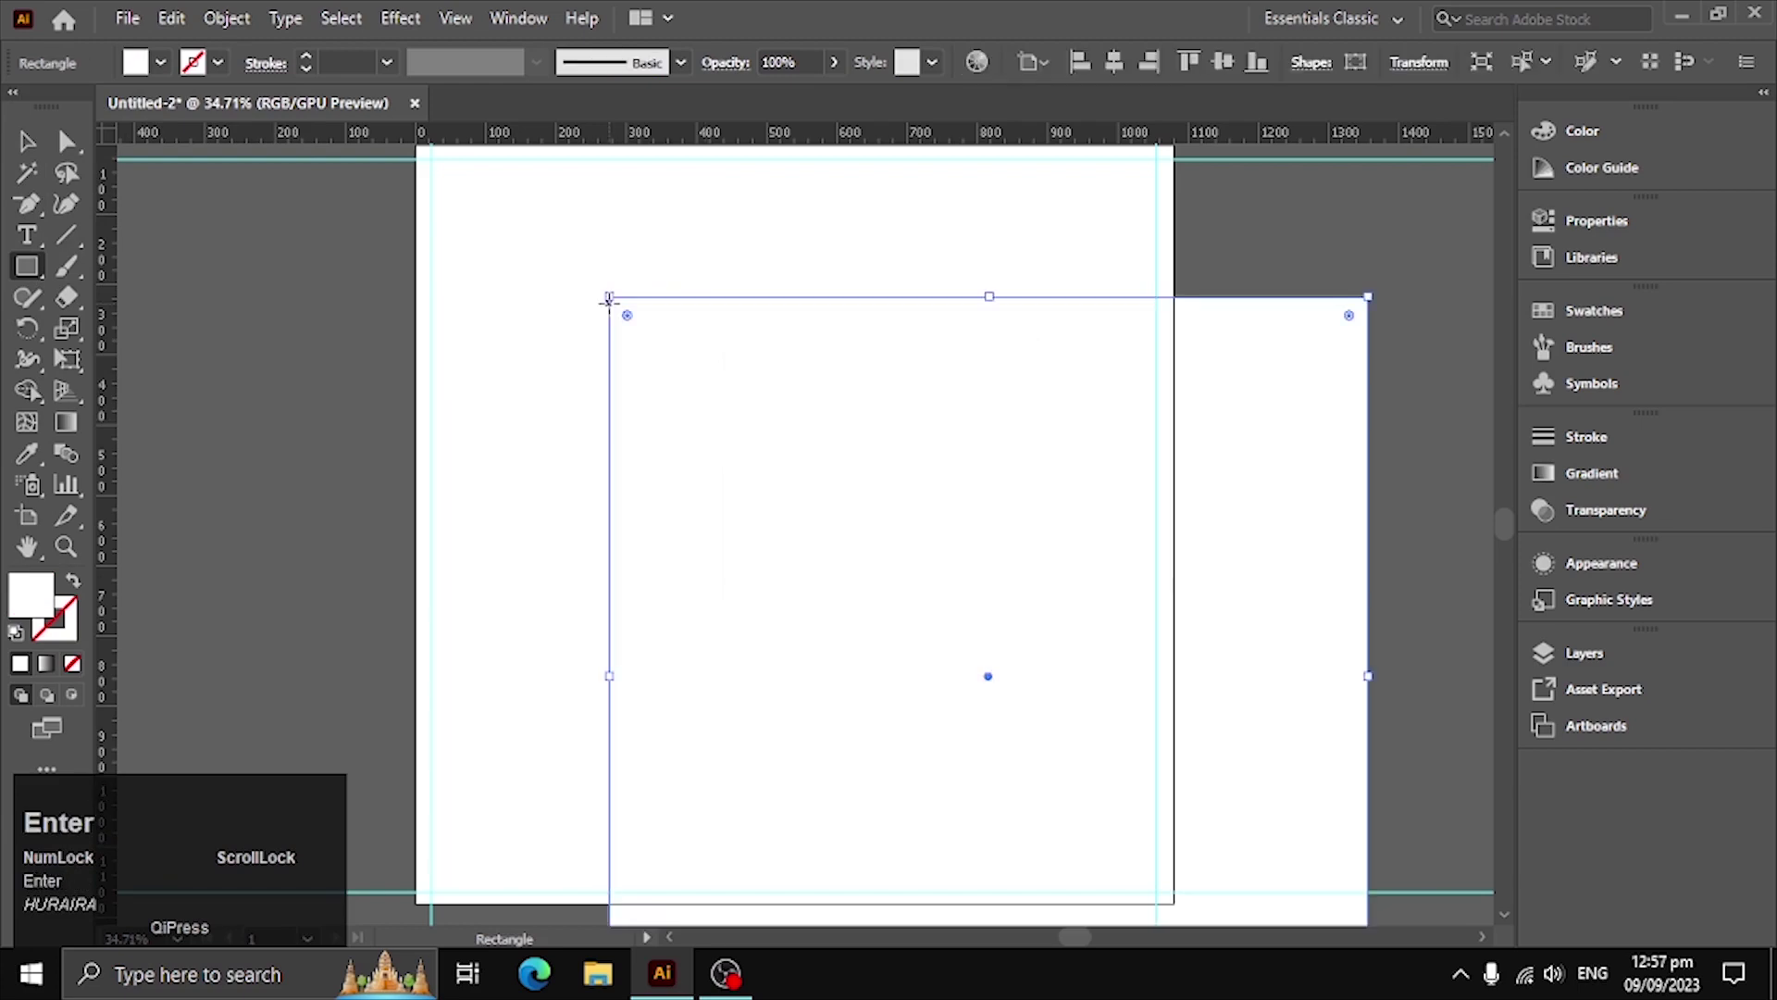
# Align the rectangle to the artboard and pick a very light grey (#F4F4F4) fill
pyautogui.click(33, 145)
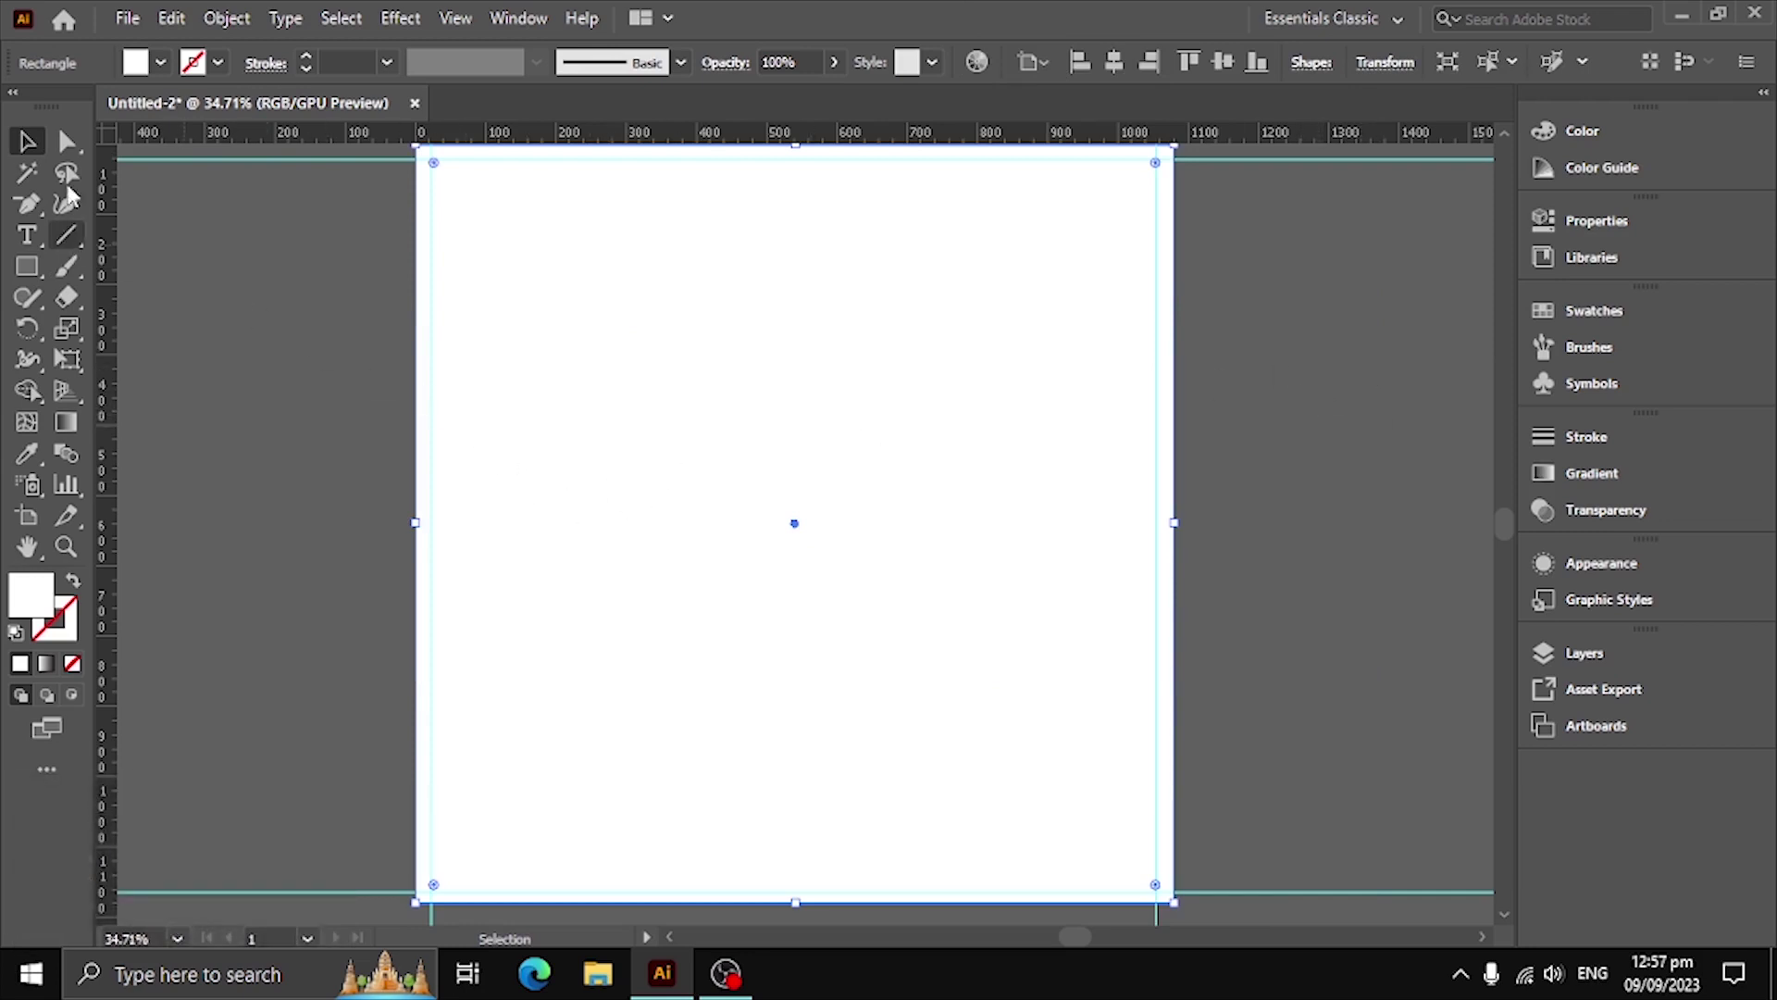
pyautogui.moveTo(164, 74); pyautogui.dragTo(1460, 306)
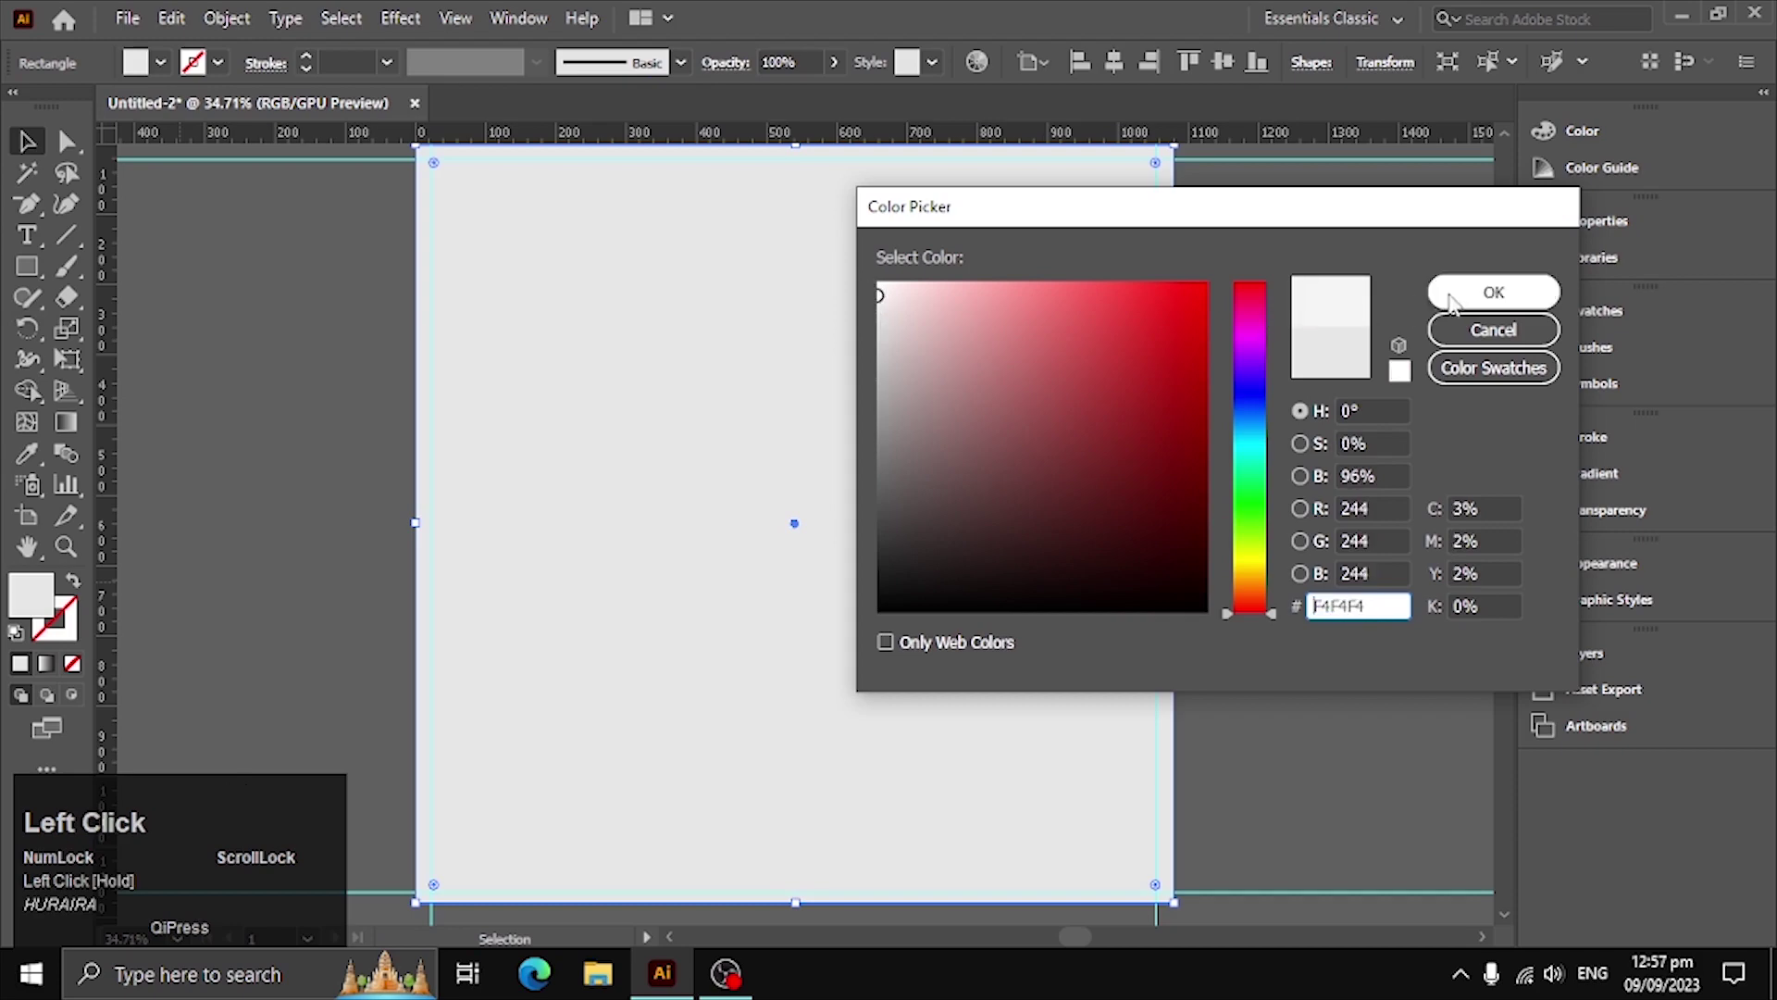
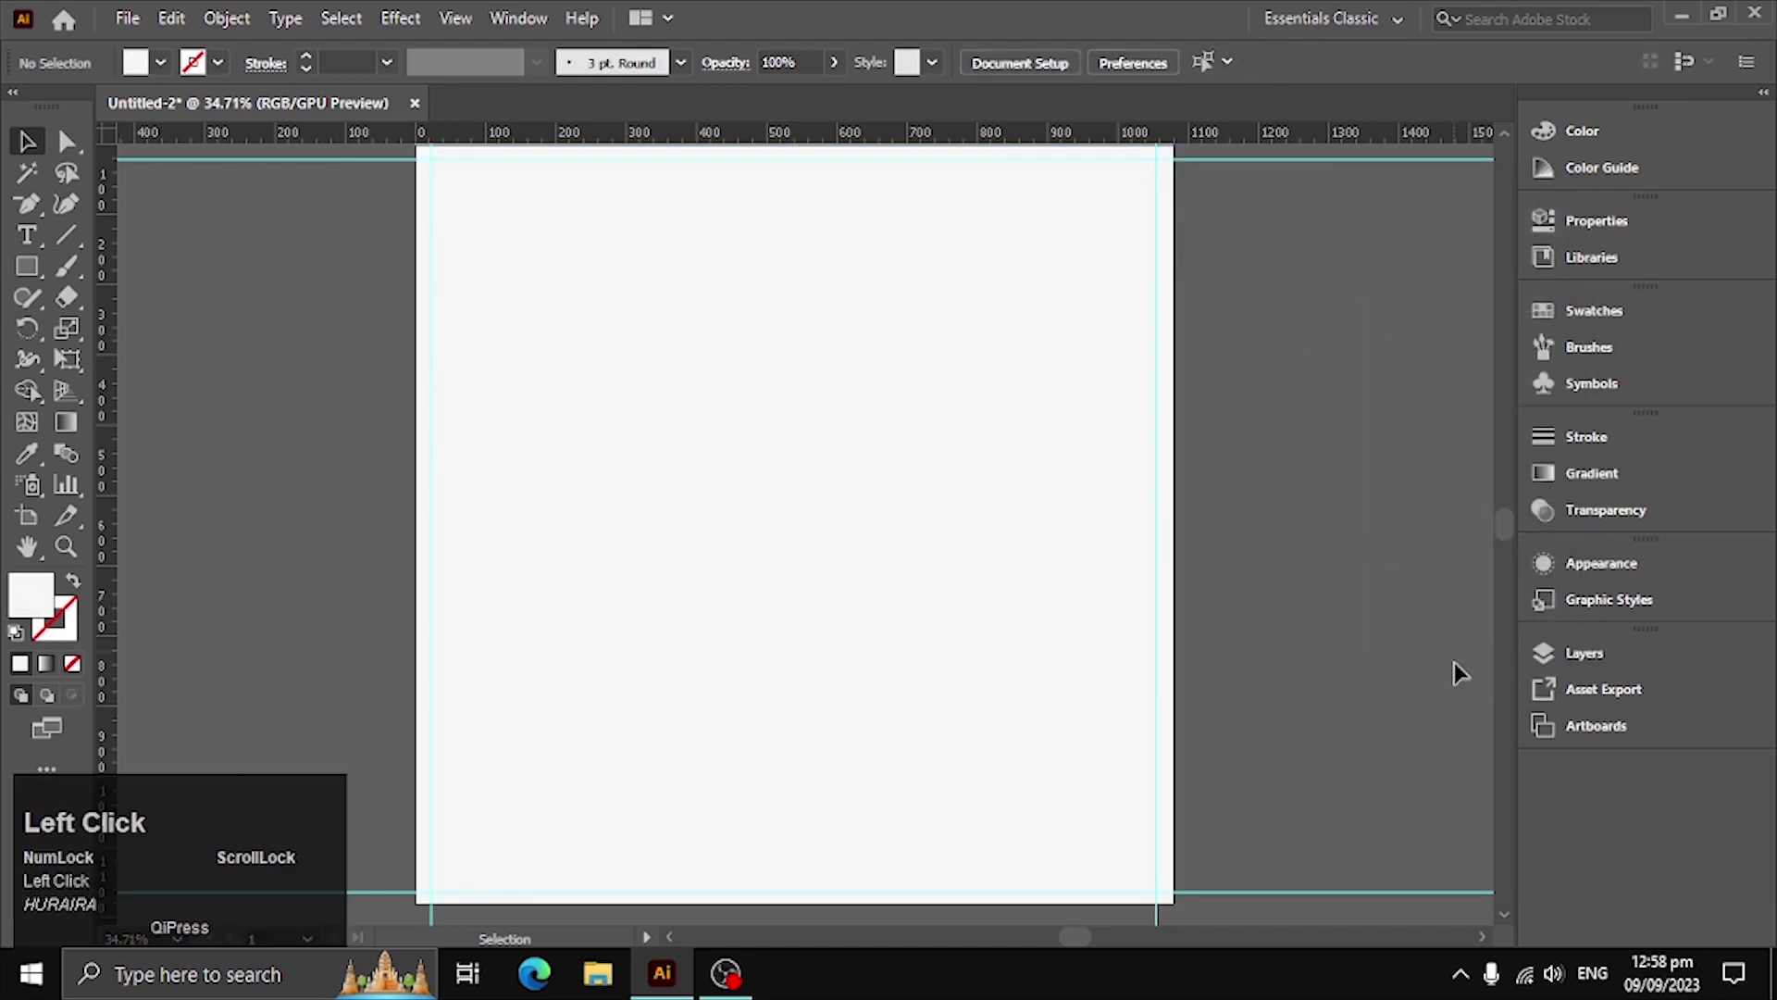
# Draw a tall rectangle down from the top right and give it a dark blue-purple fill (0065AA)
pyautogui.rightClick(46, 264)
pyautogui.click(122, 290)
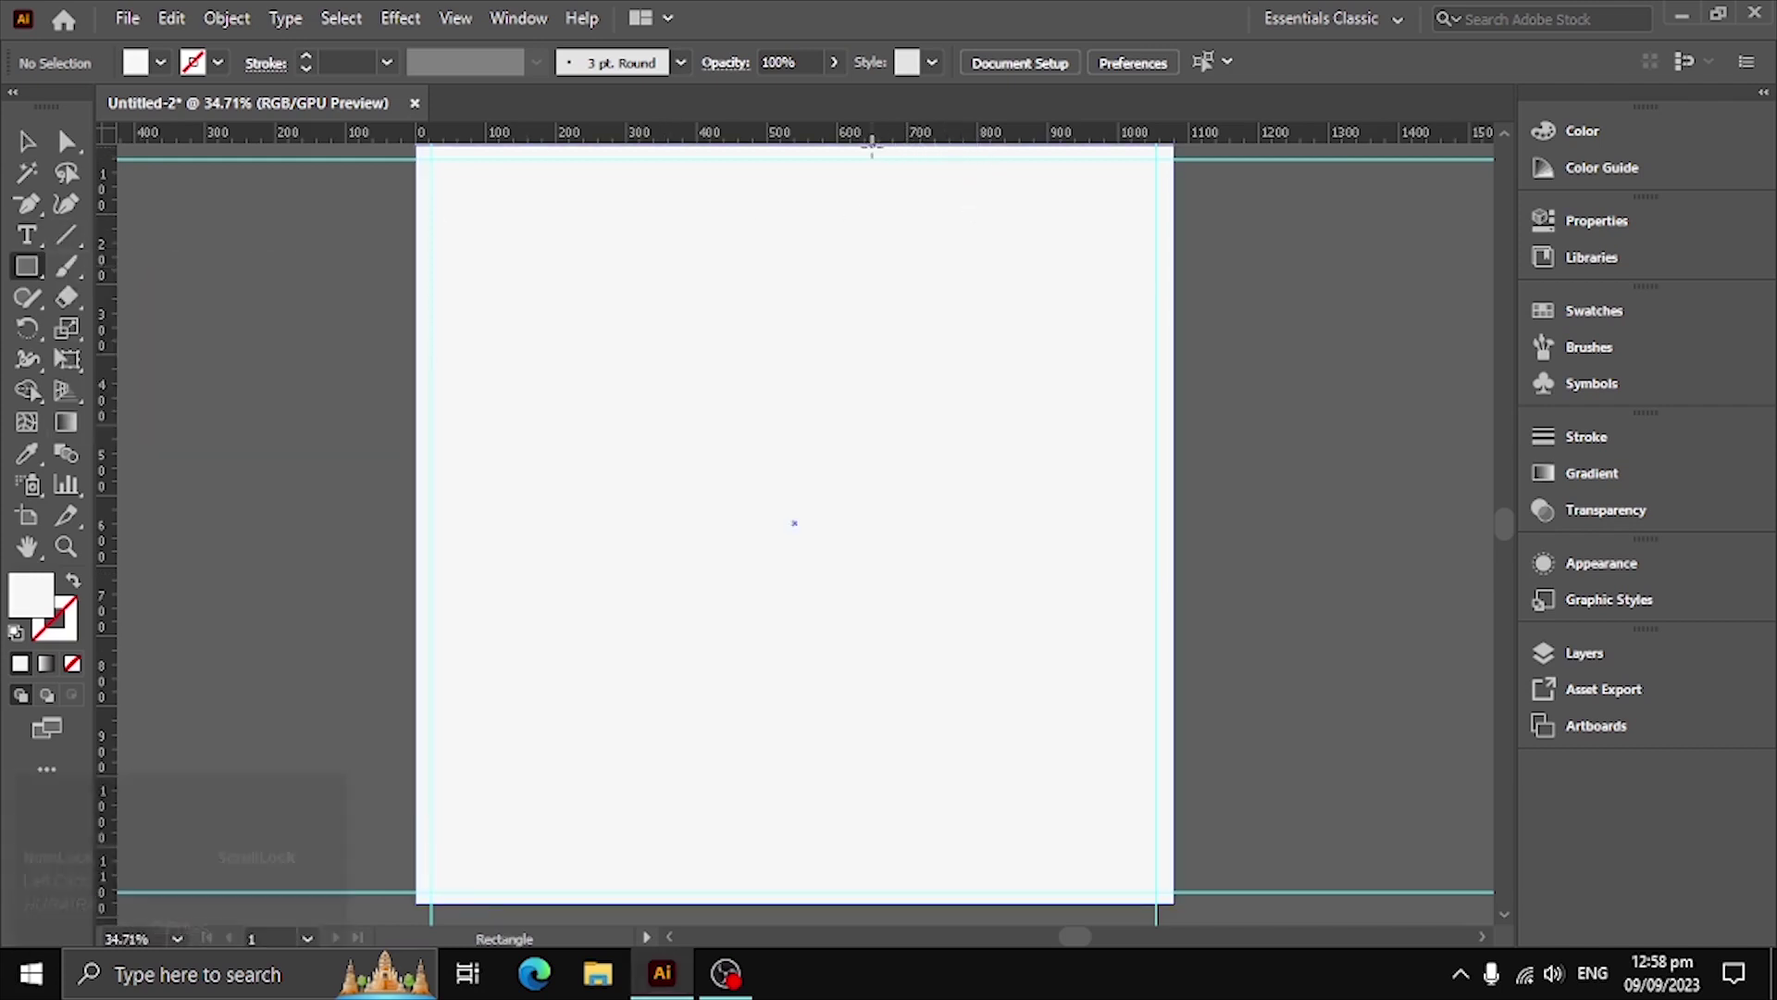
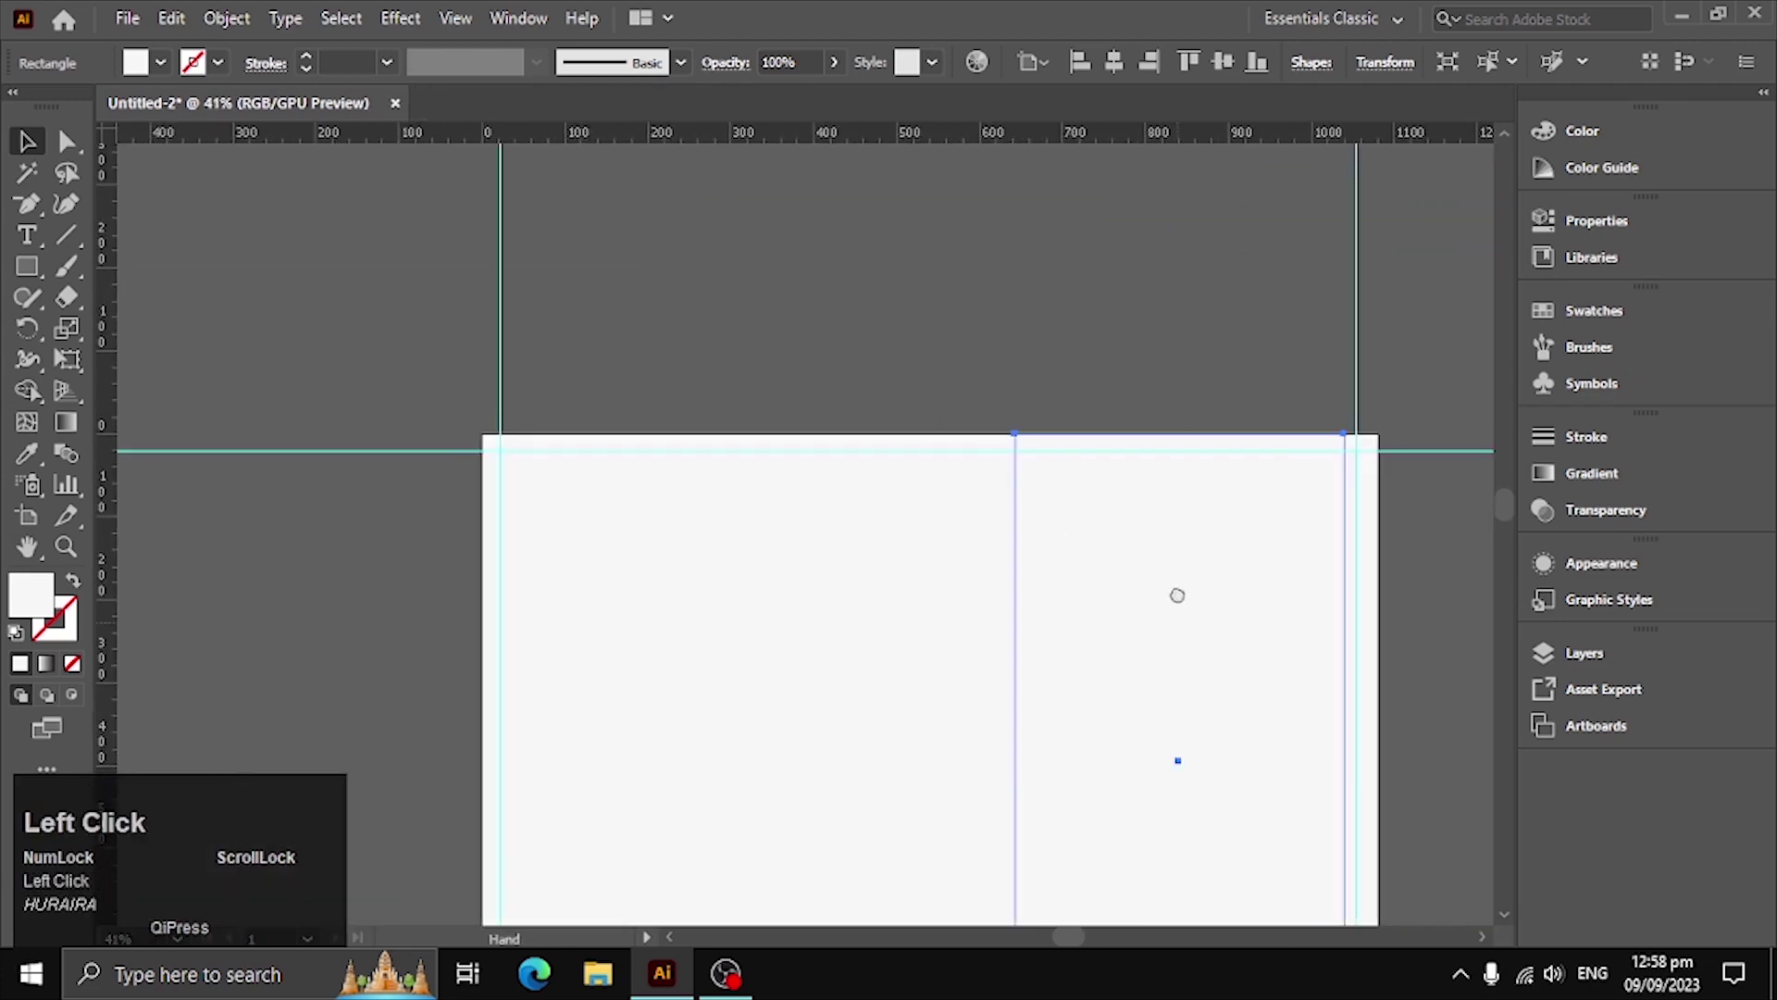
pyautogui.press('space')
pyautogui.click(631, 595)
pyautogui.press('ctrl+2')
pyautogui.moveTo(1180, 457); pyautogui.dragTo(1485, 292)
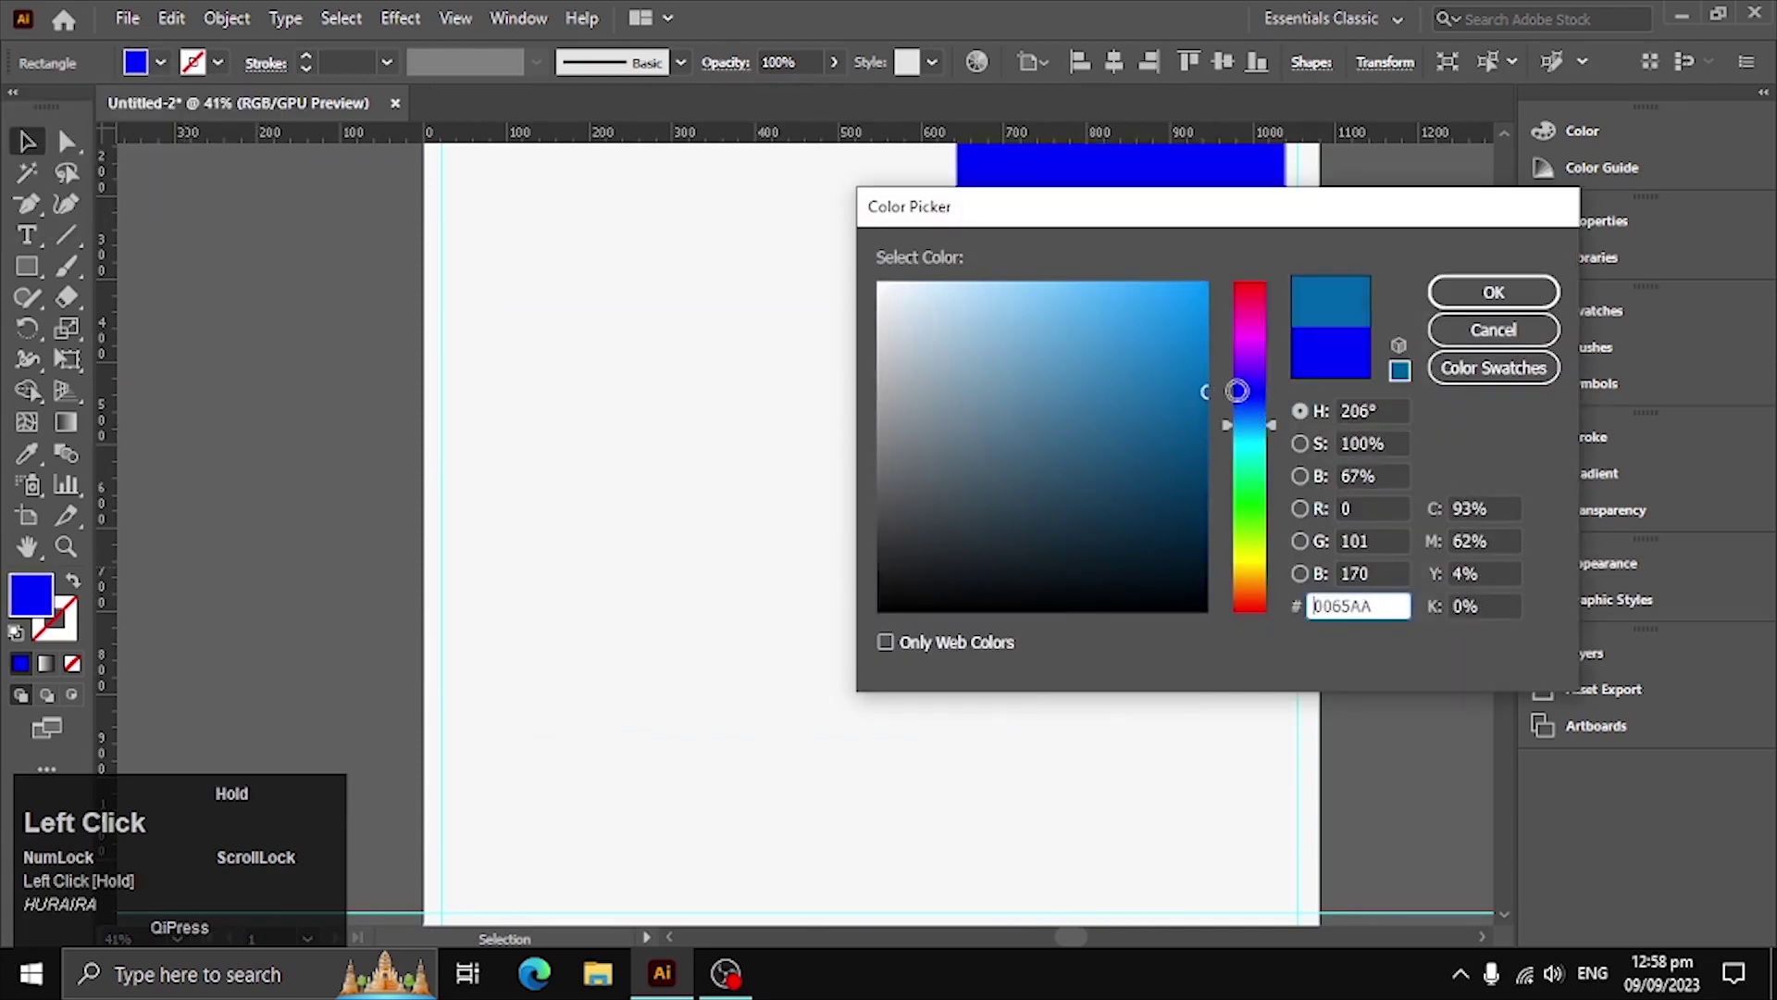
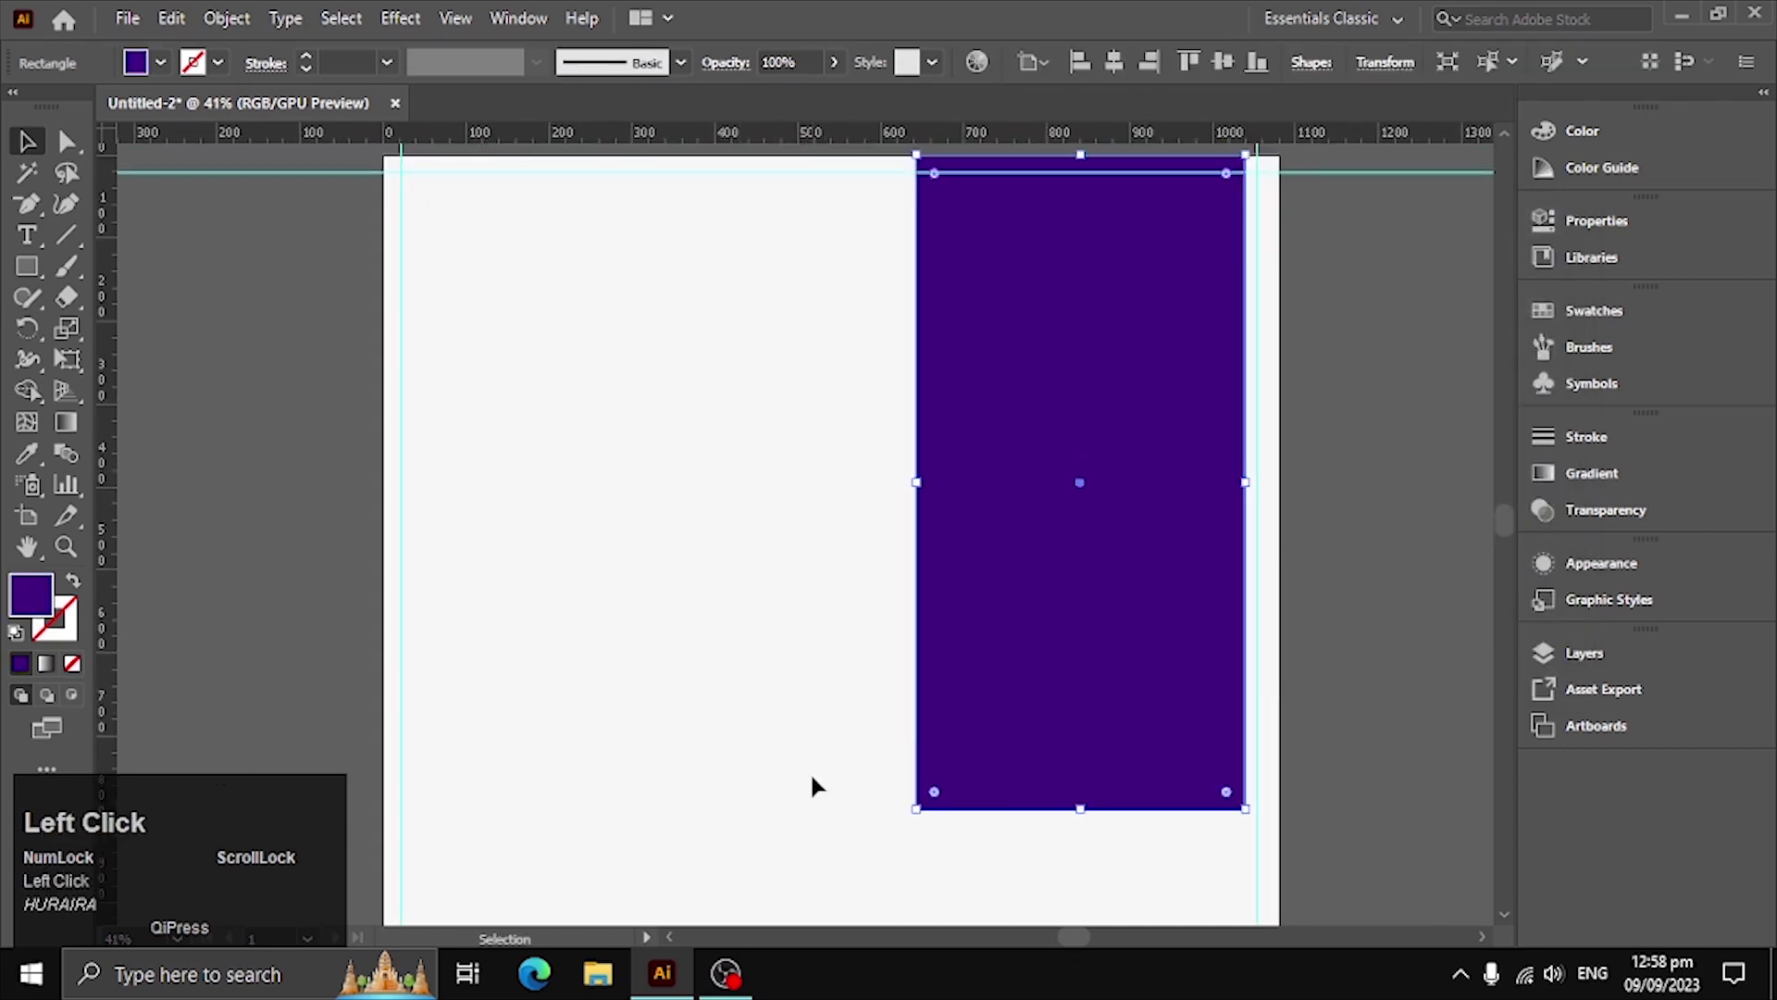
# Round the purple bar's bottom corners to a semicircle and duplicate the bar to the left
pyautogui.moveTo(70, 165); pyautogui.dragTo(39, 164)
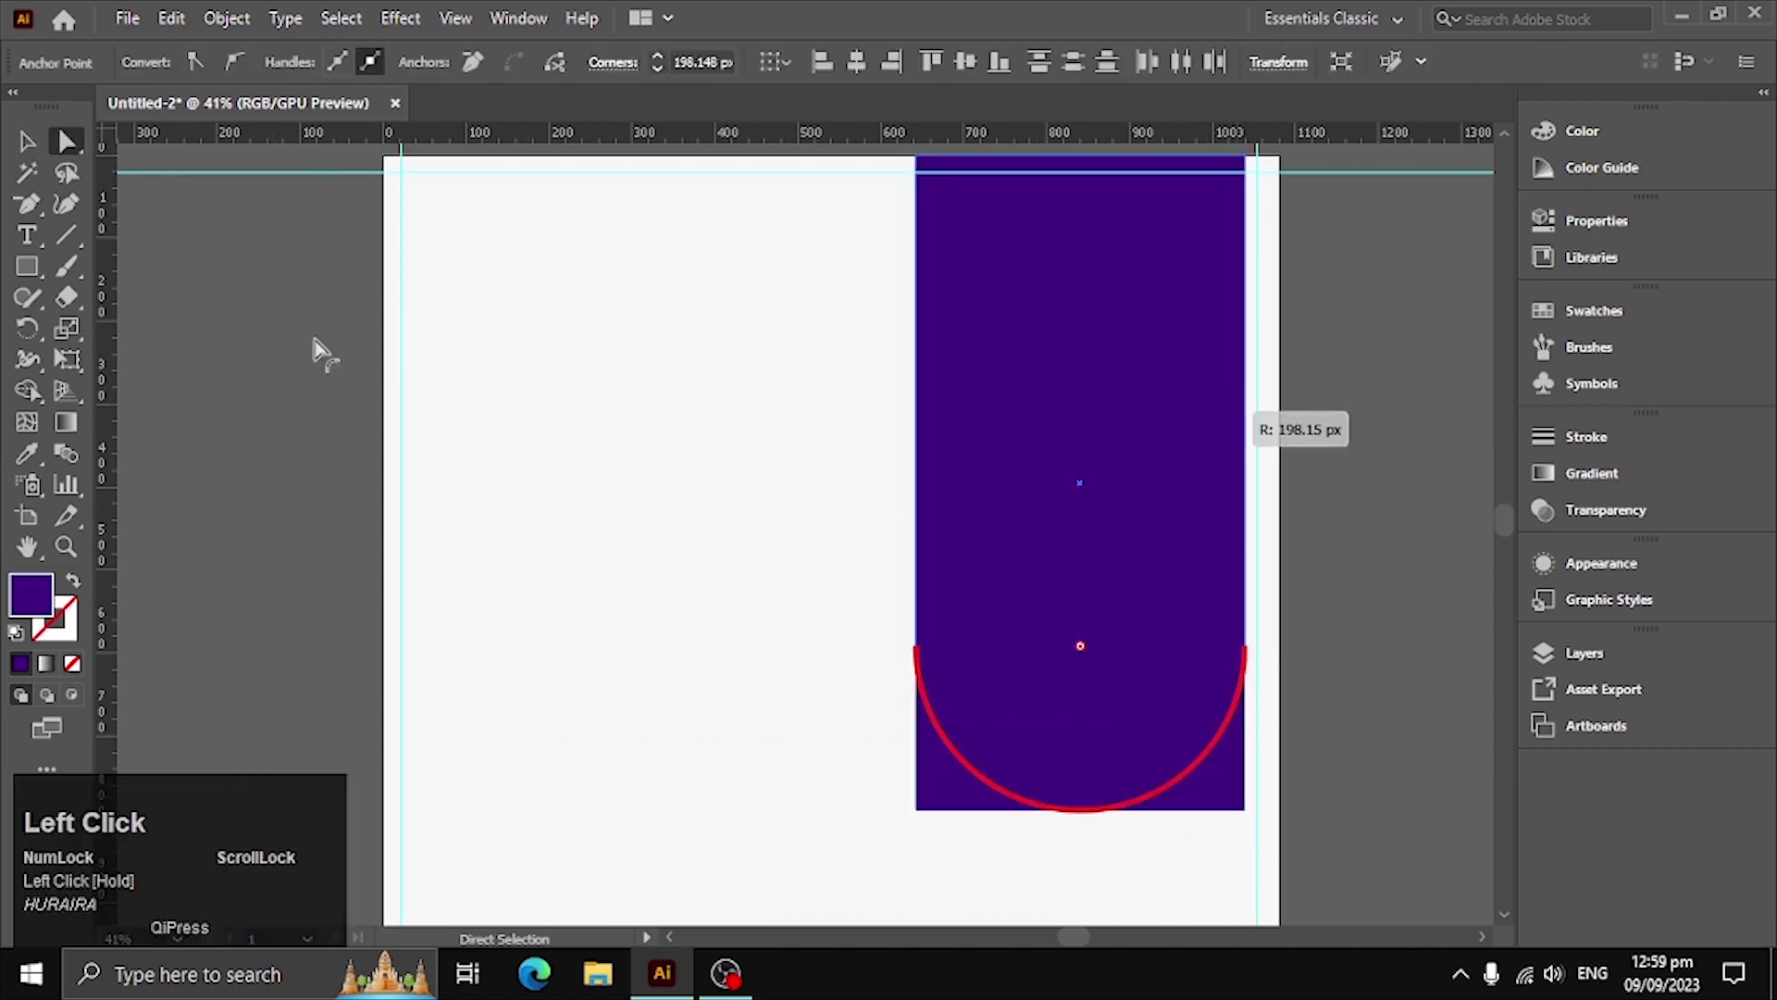
pyautogui.click(45, 150)
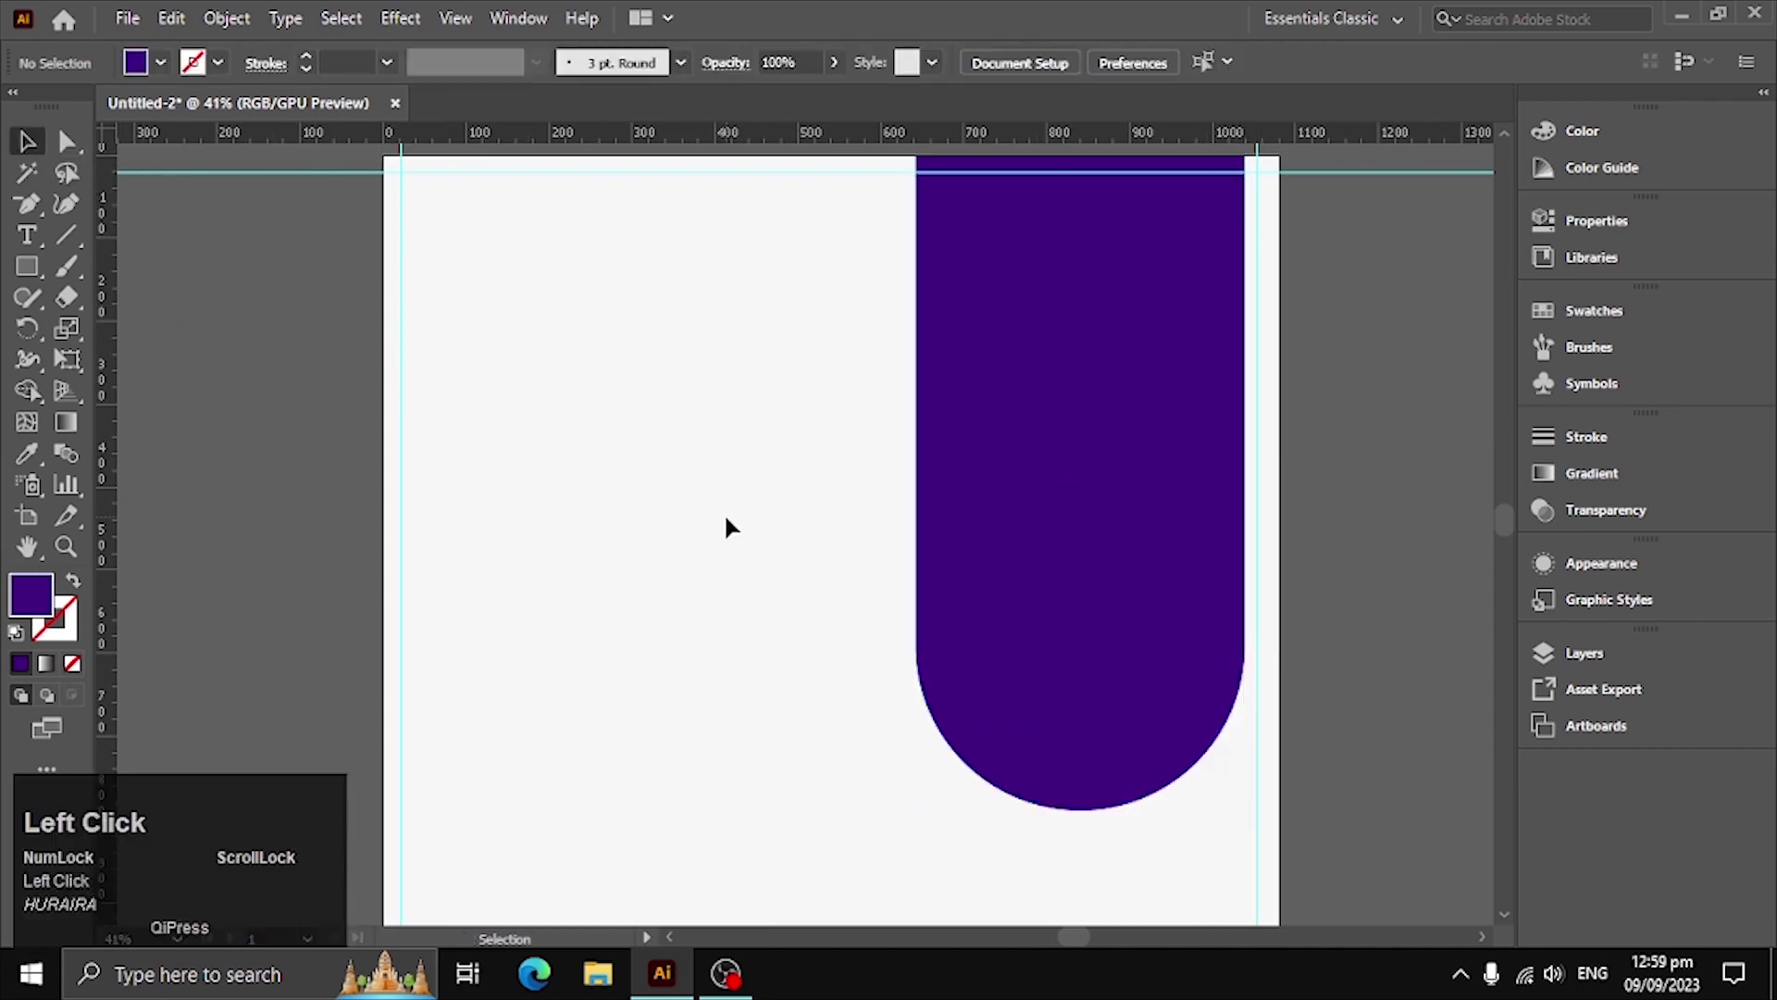
pyautogui.click(1105, 543)
pyautogui.moveTo(1119, 534); pyautogui.dragTo(622, 640)
pyautogui.moveTo(622, 641); pyautogui.dragTo(46, 153)
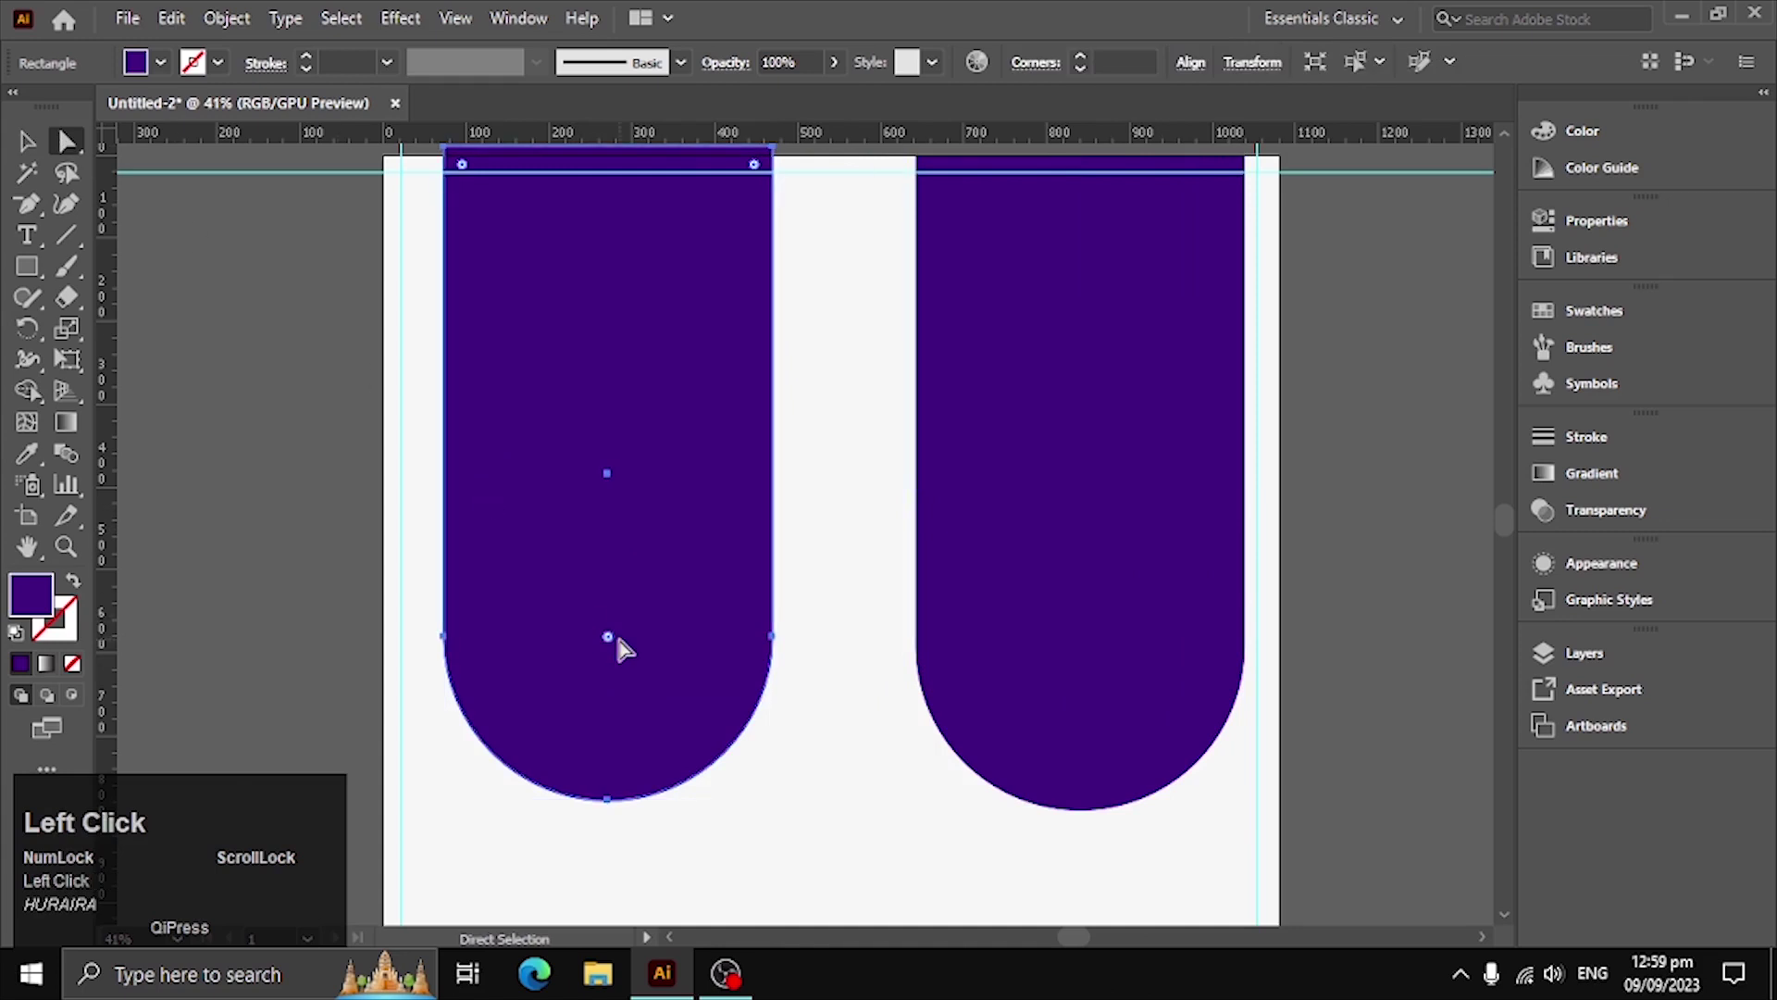
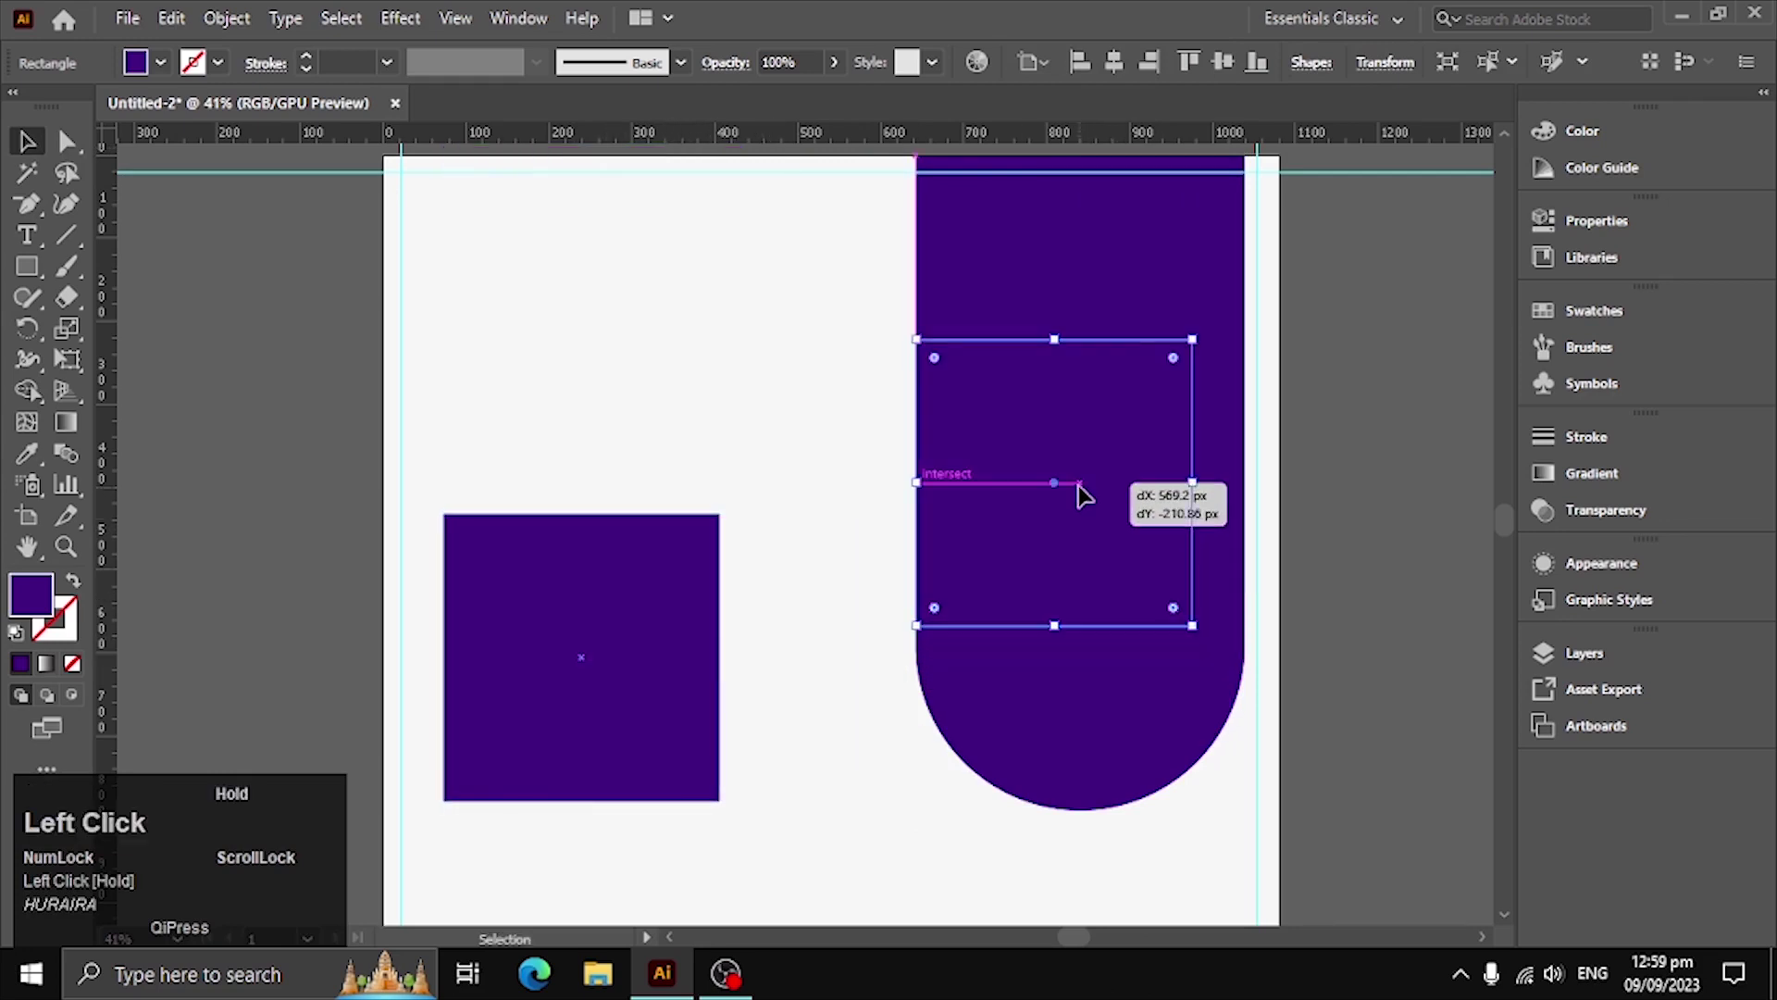
# Fit a square inside the bar's lower end and set its fill via the colour picker
pyautogui.moveTo(1202, 488); pyautogui.dragTo(1211, 347)
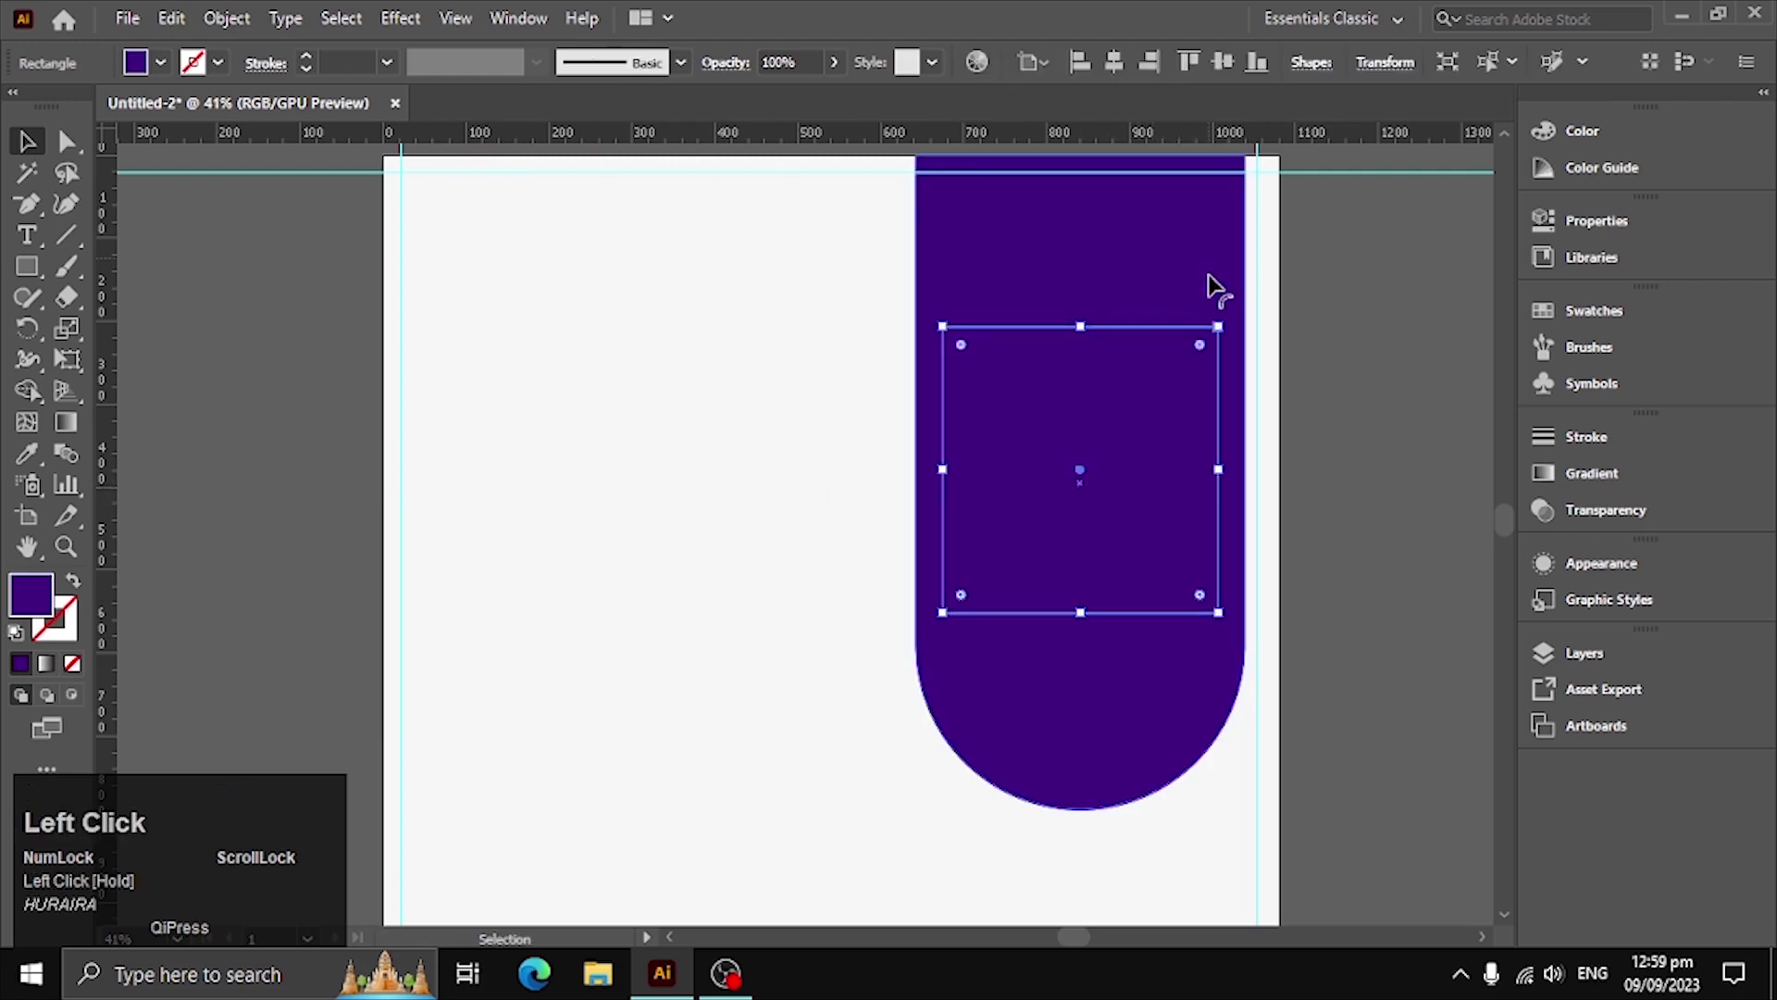
pyautogui.moveTo(1211, 347); pyautogui.dragTo(74, 143)
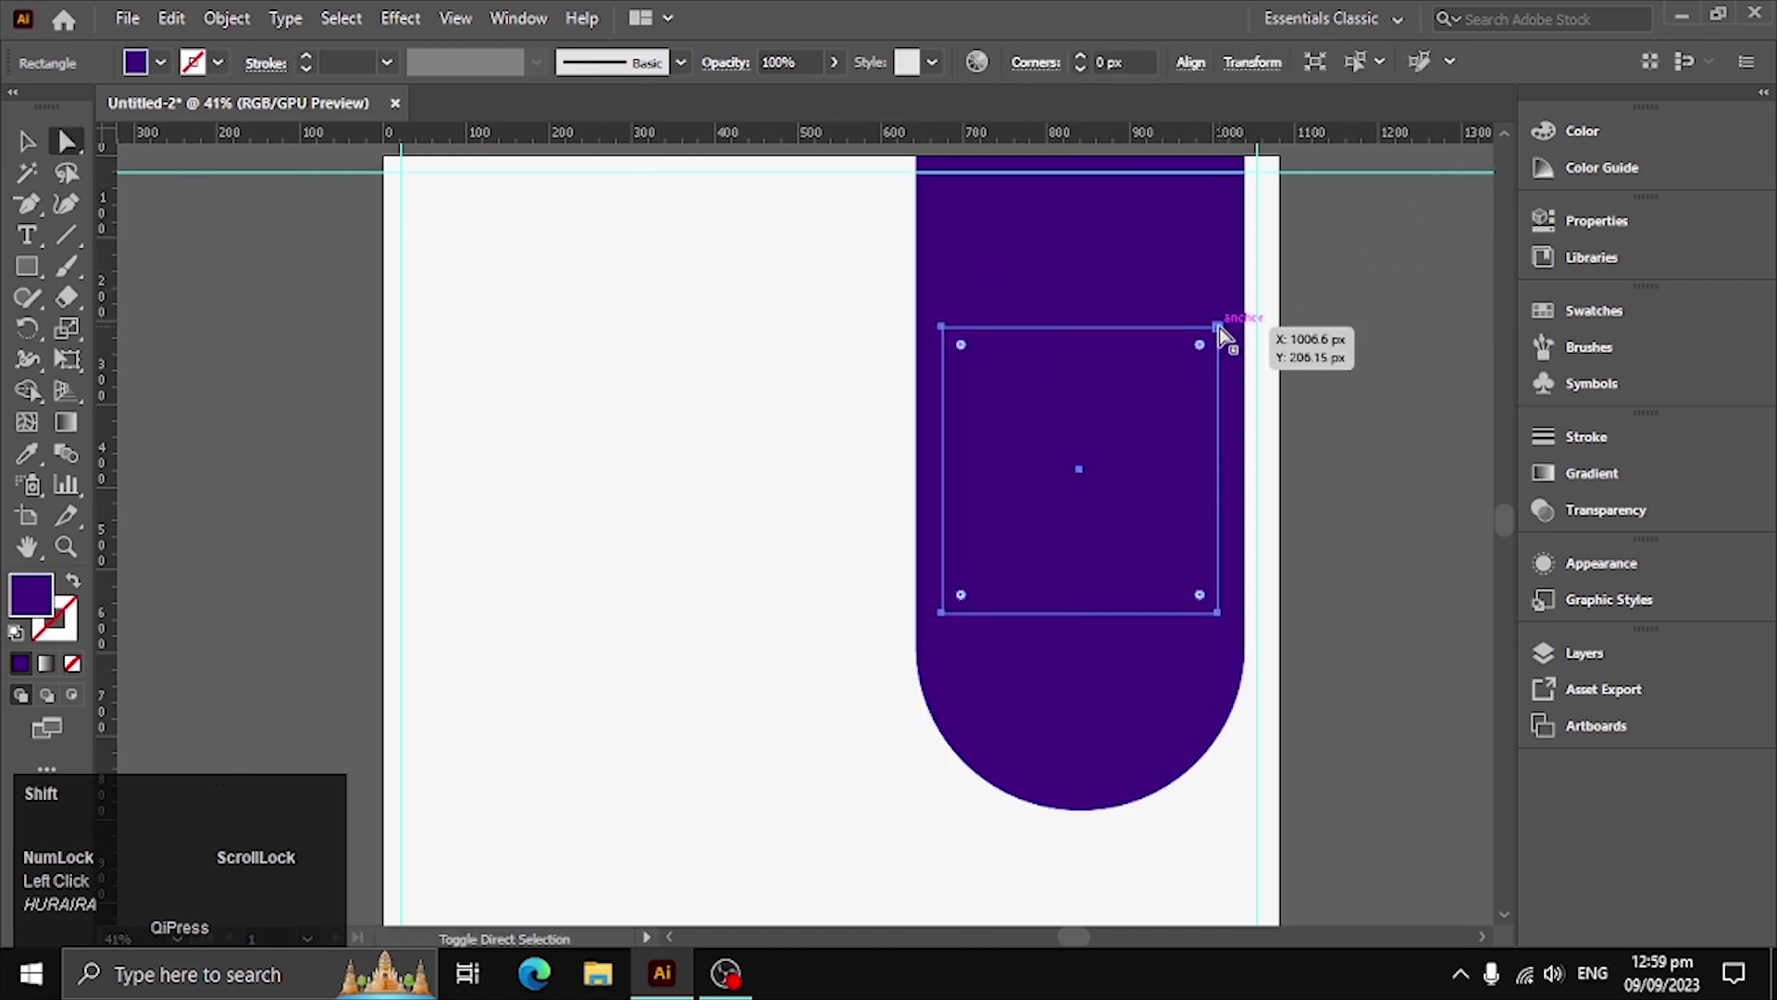
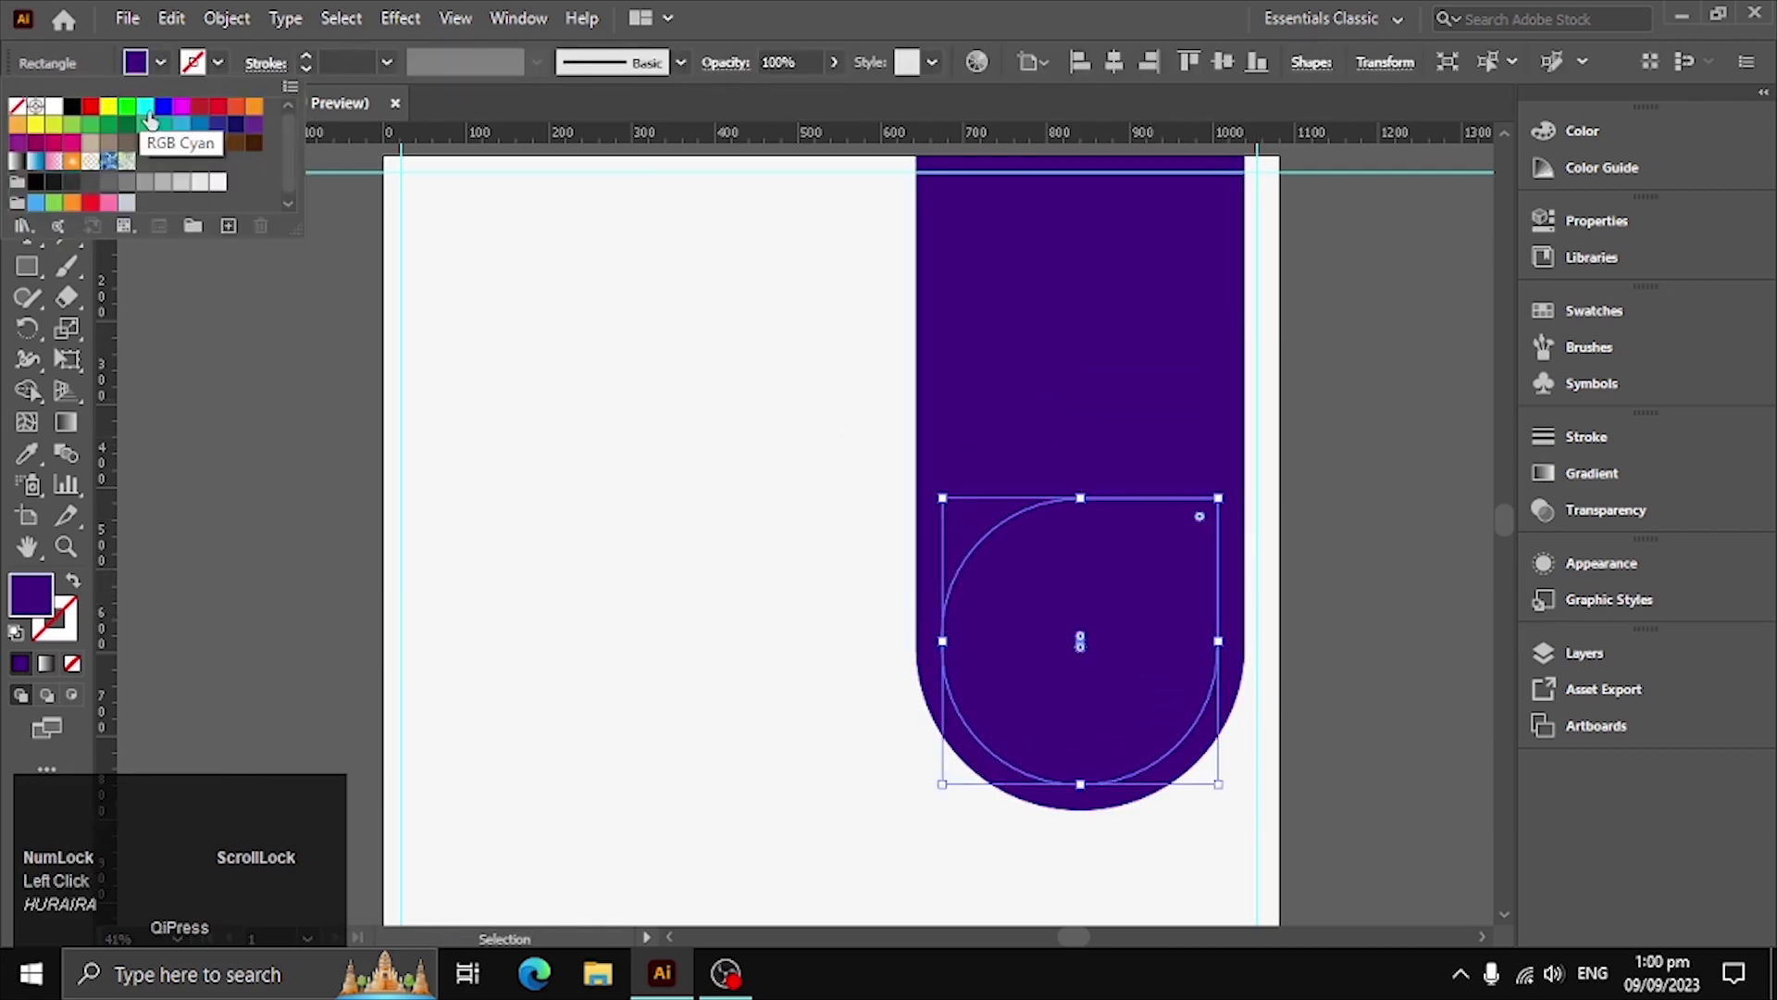
pyautogui.click(50, 614)
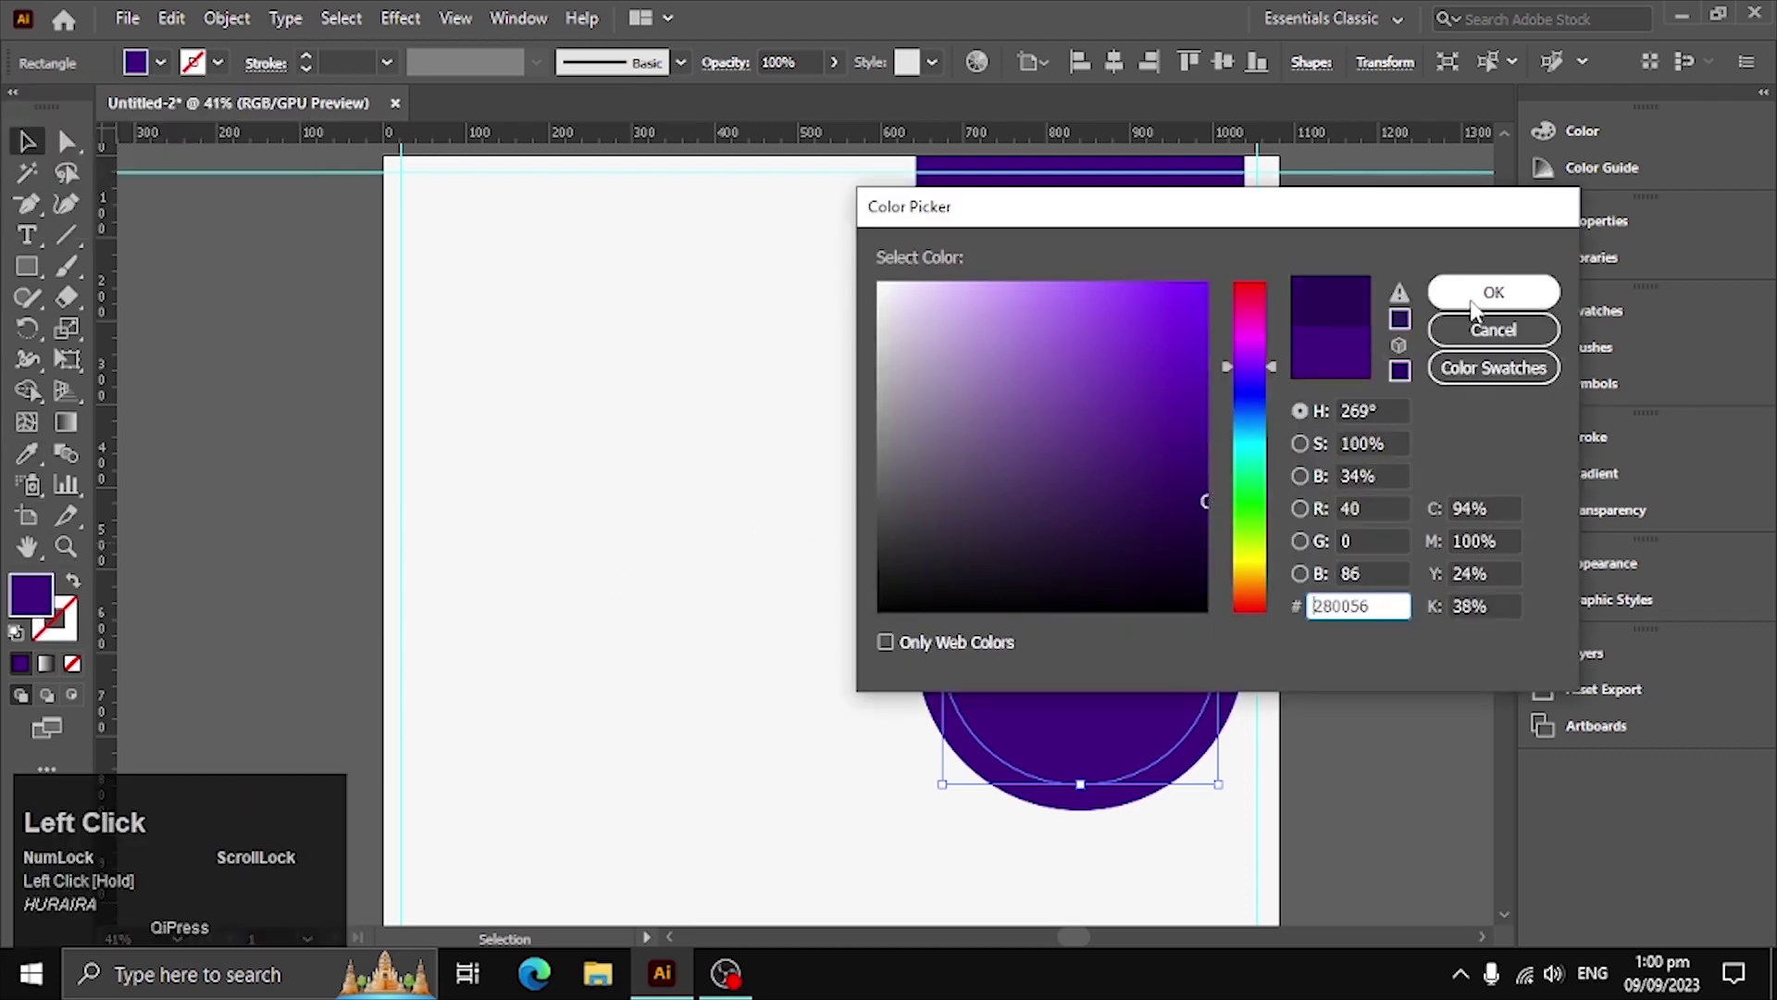
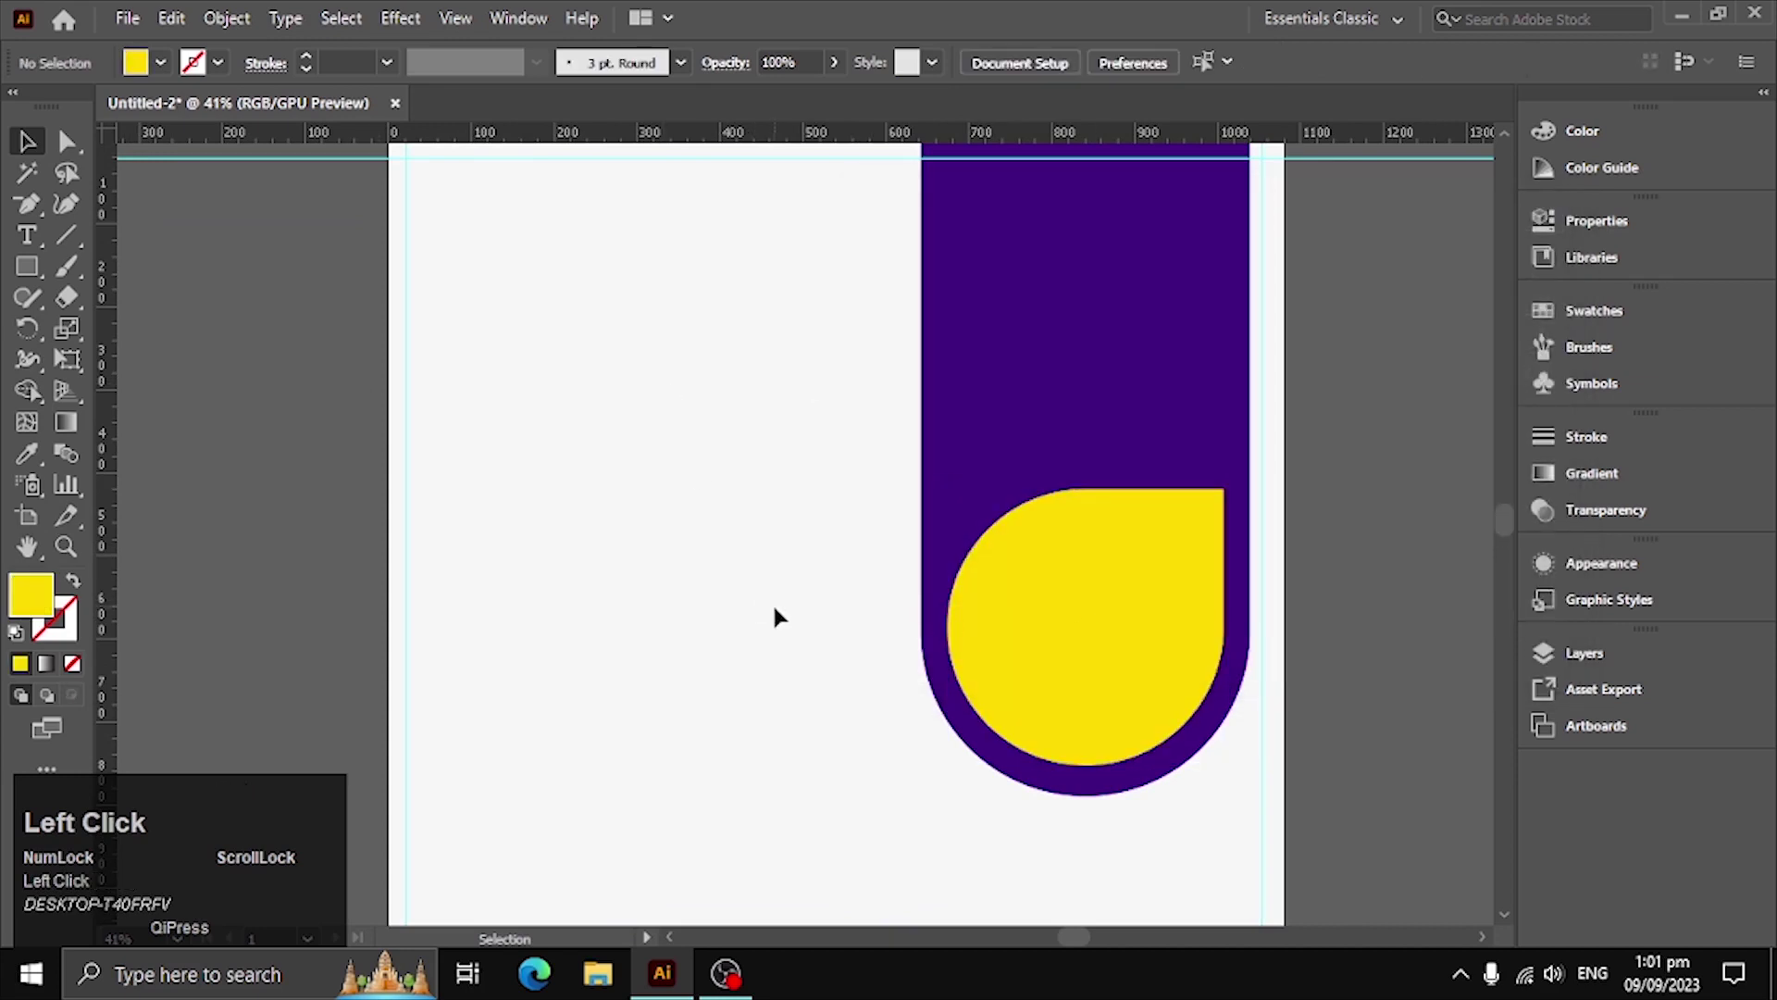
# Offset the purple banner's path inward by -7 px and recolour the new inner path
pyautogui.click(1113, 386)
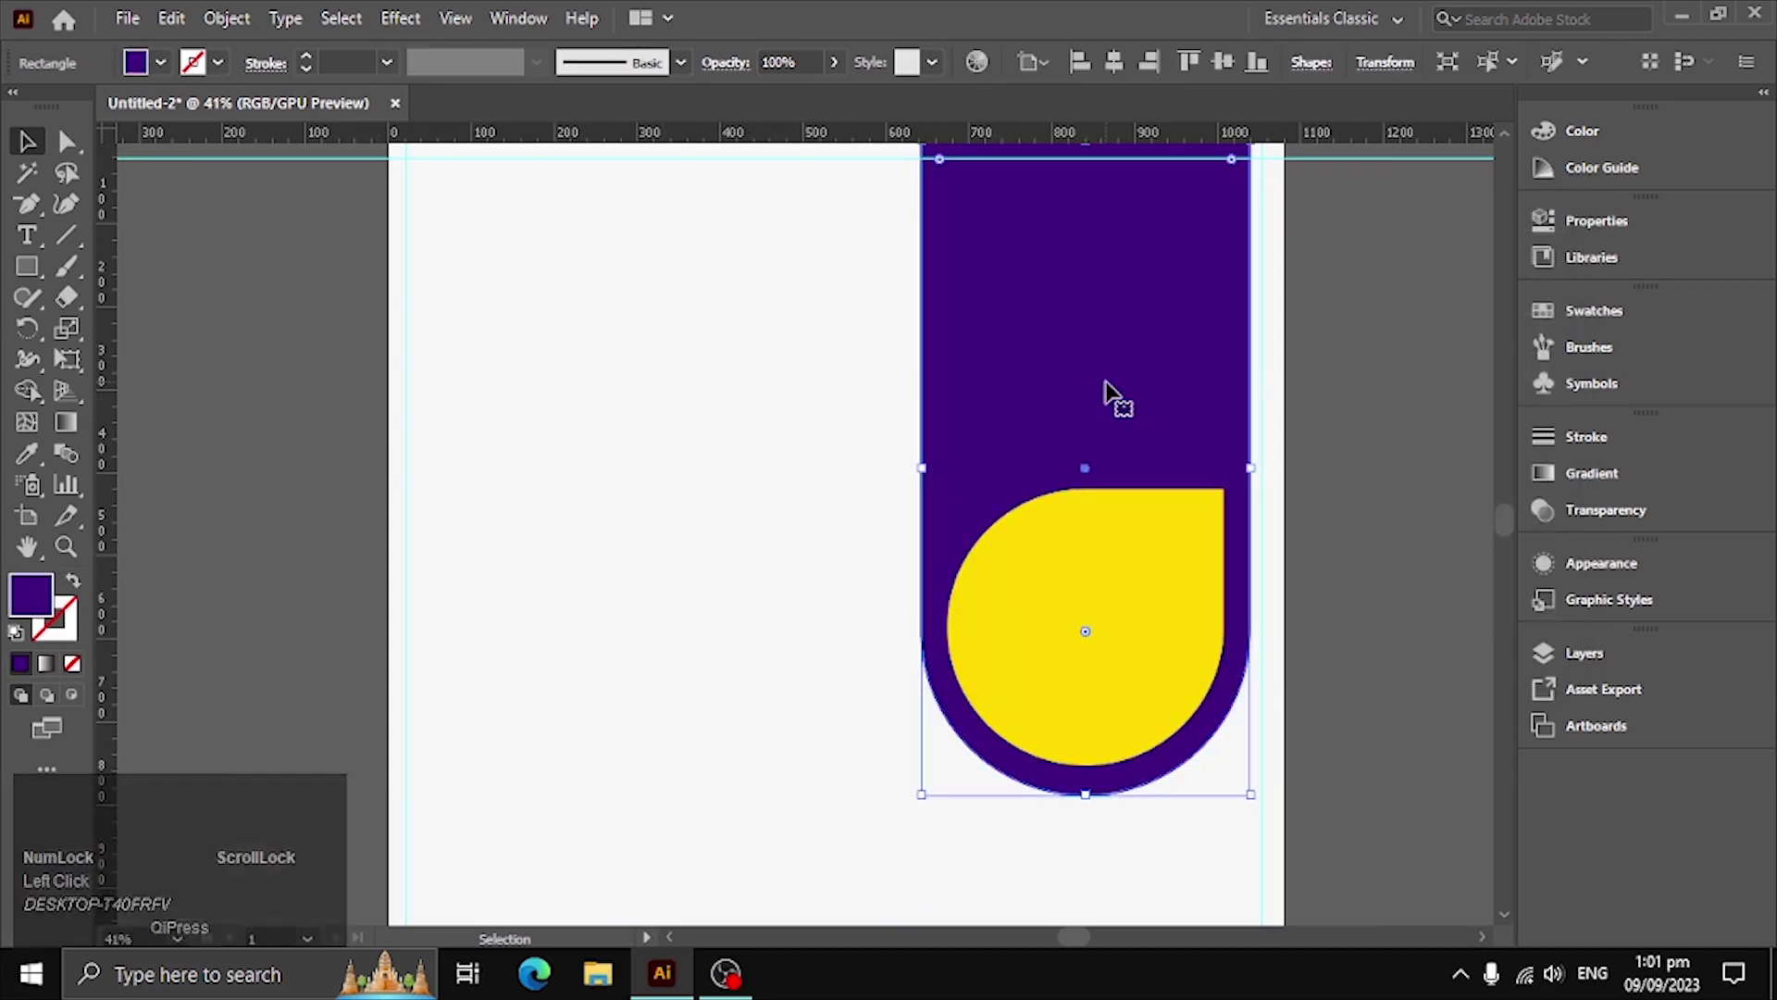
pyautogui.click(251, 42)
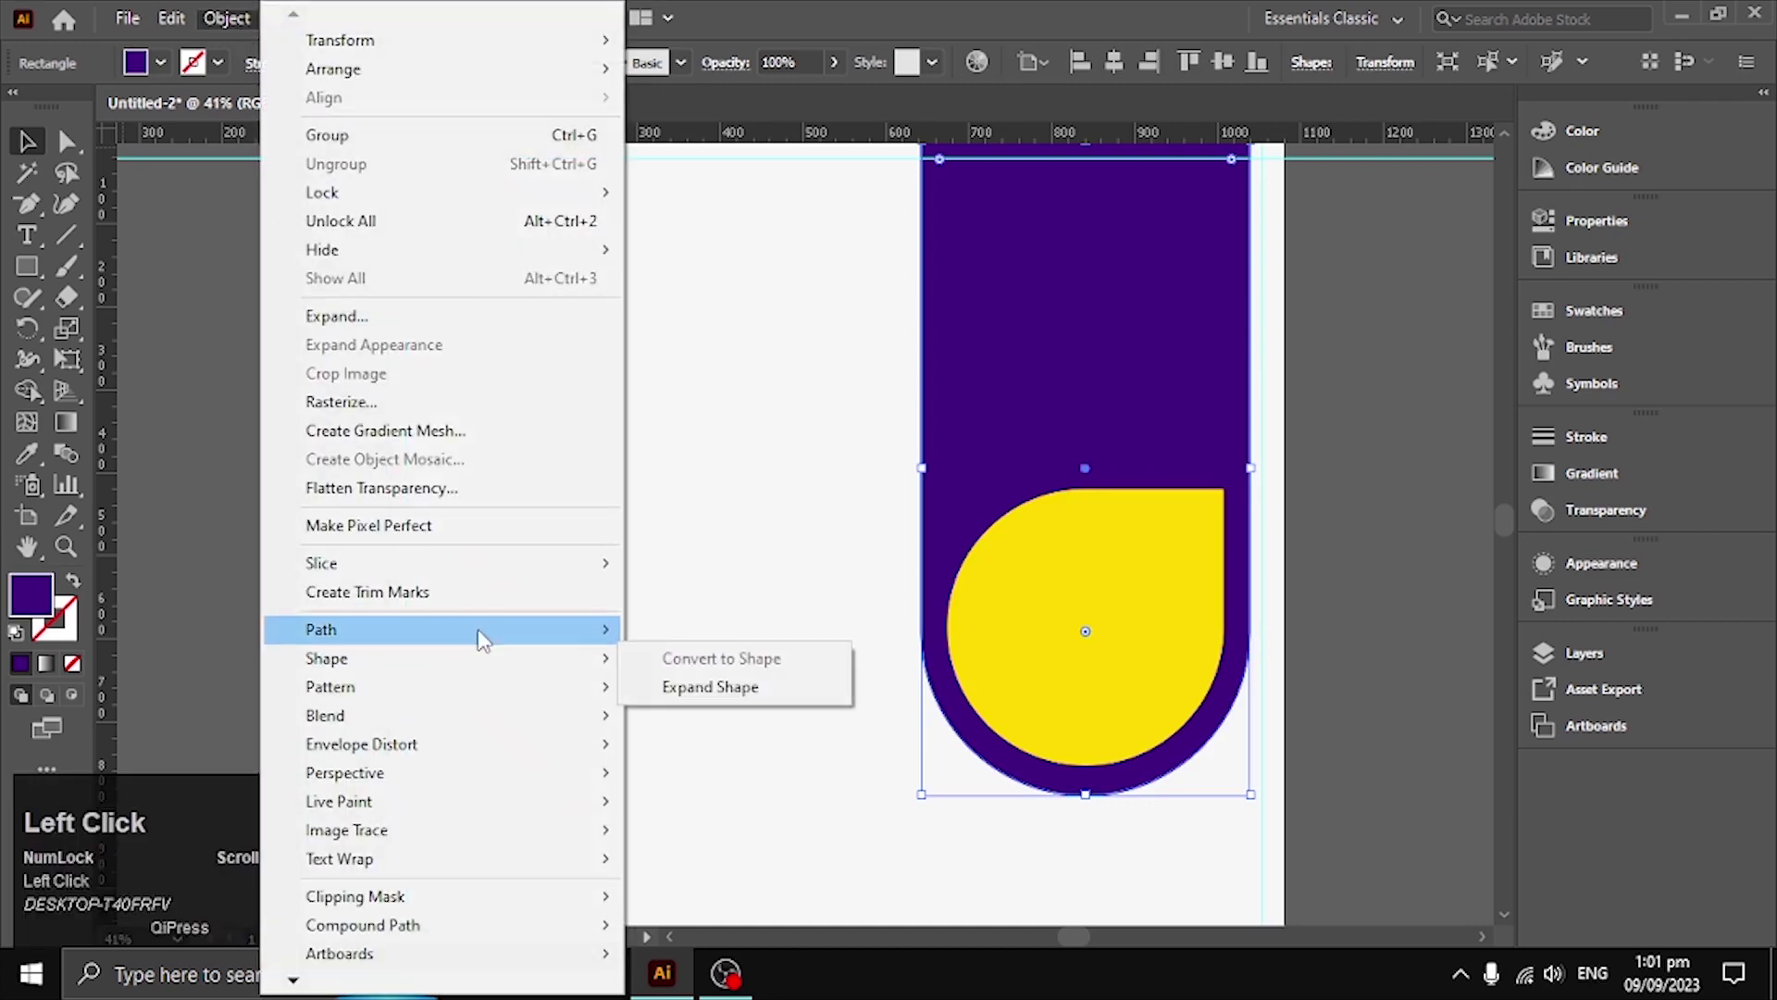
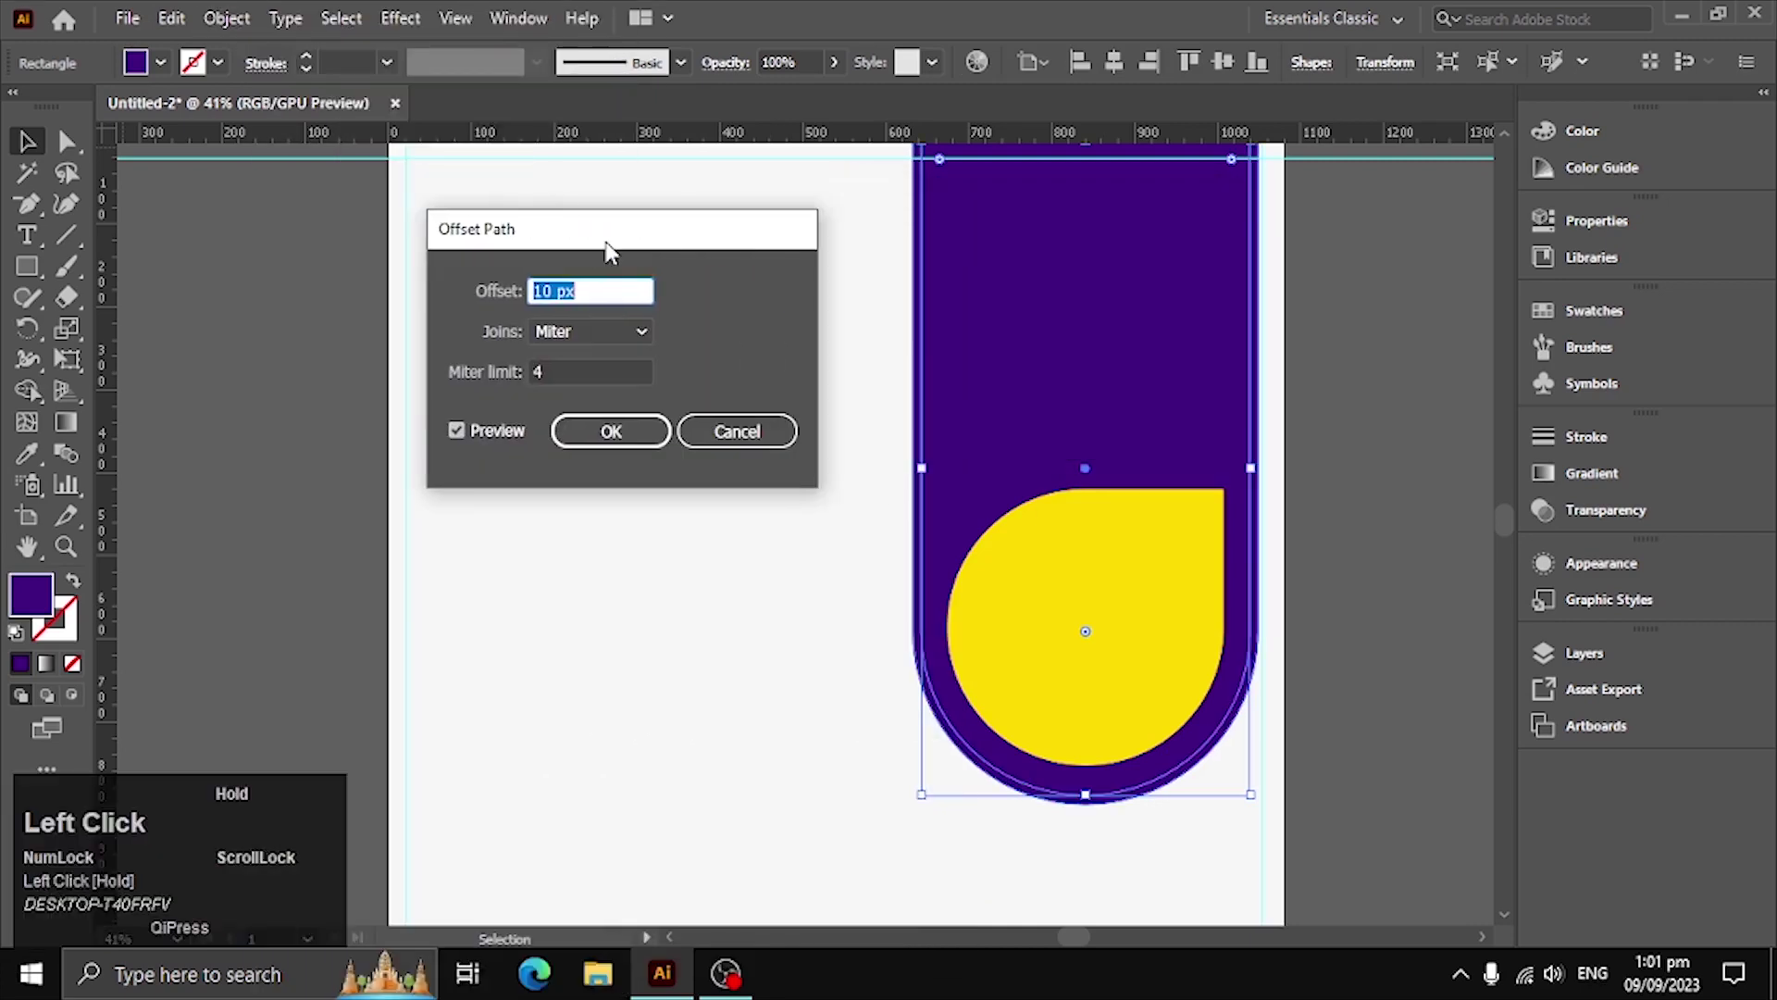
pyautogui.press('Down')
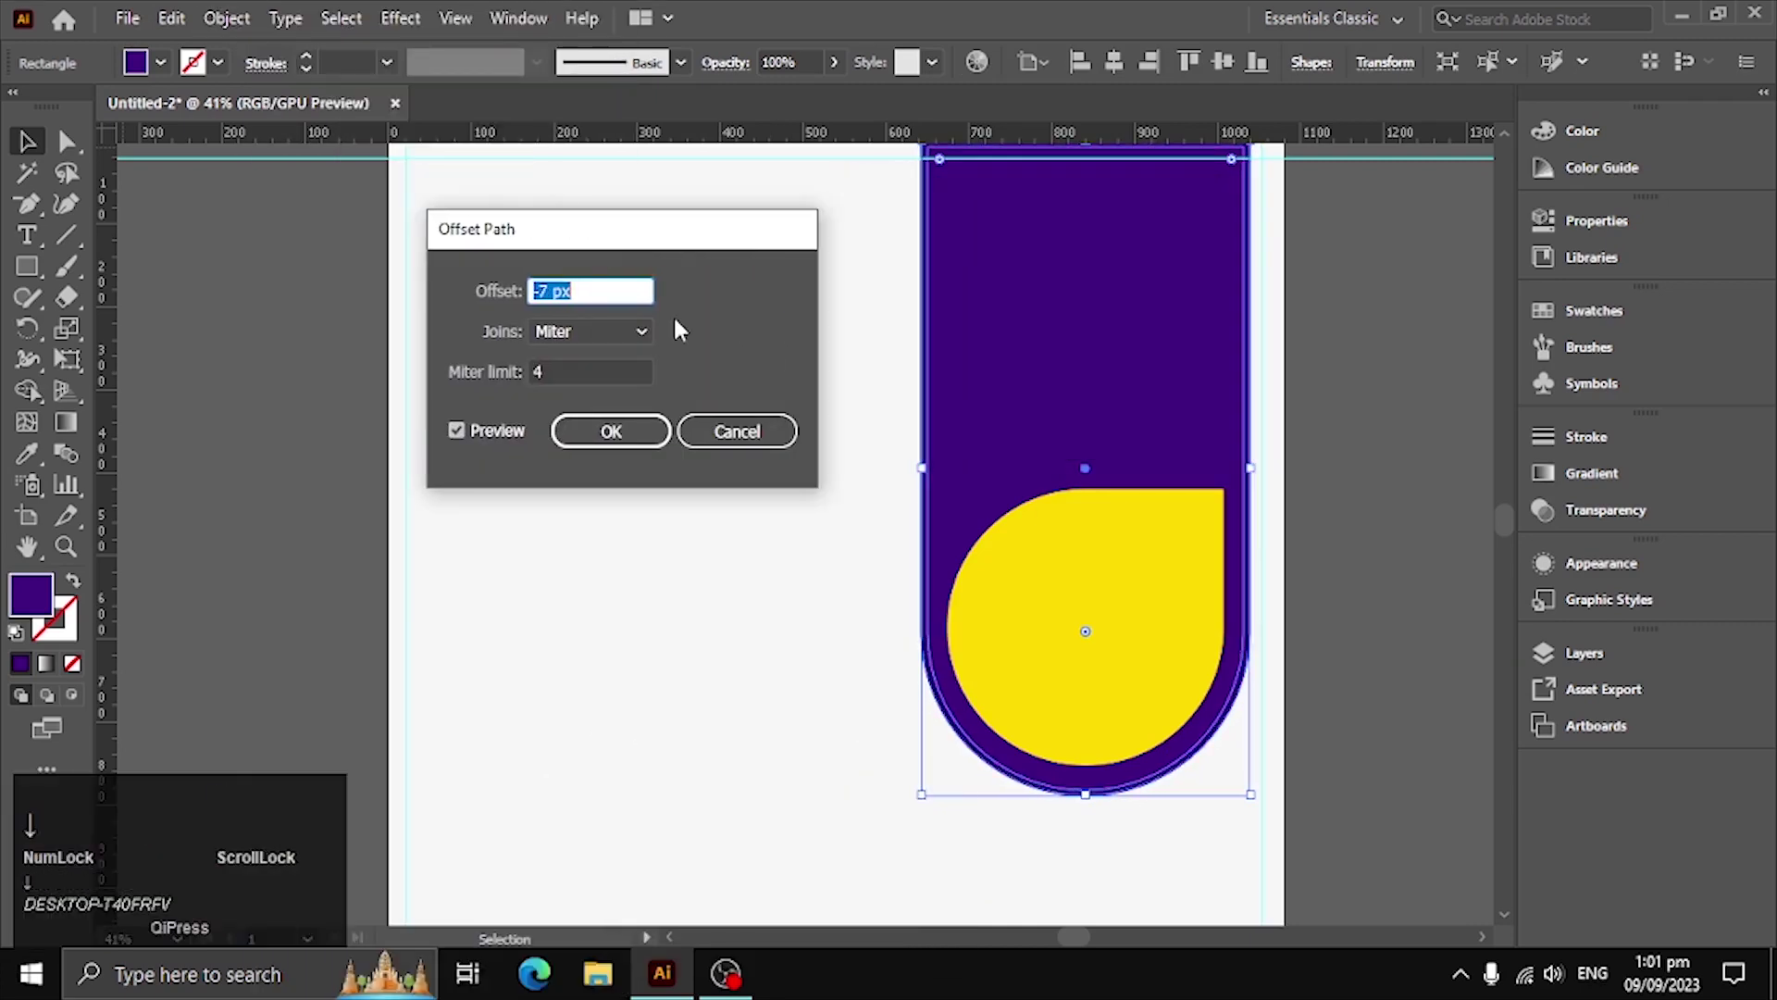
pyautogui.click(619, 445)
pyautogui.click(170, 74)
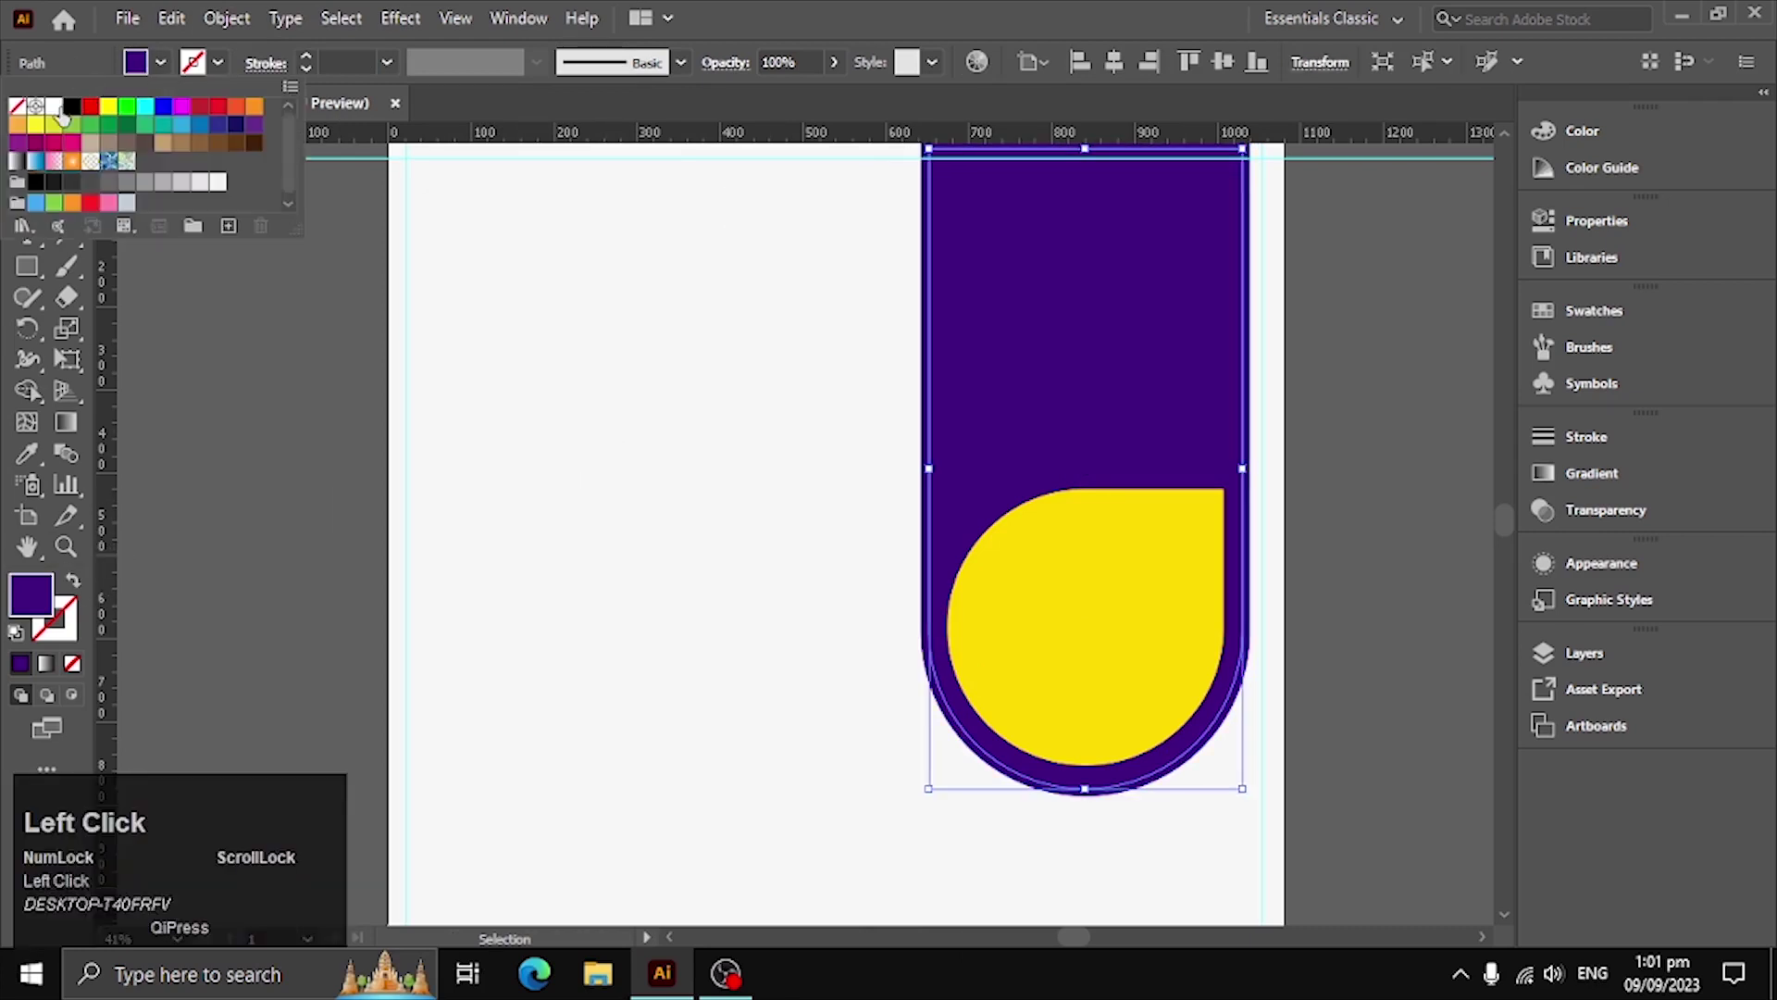
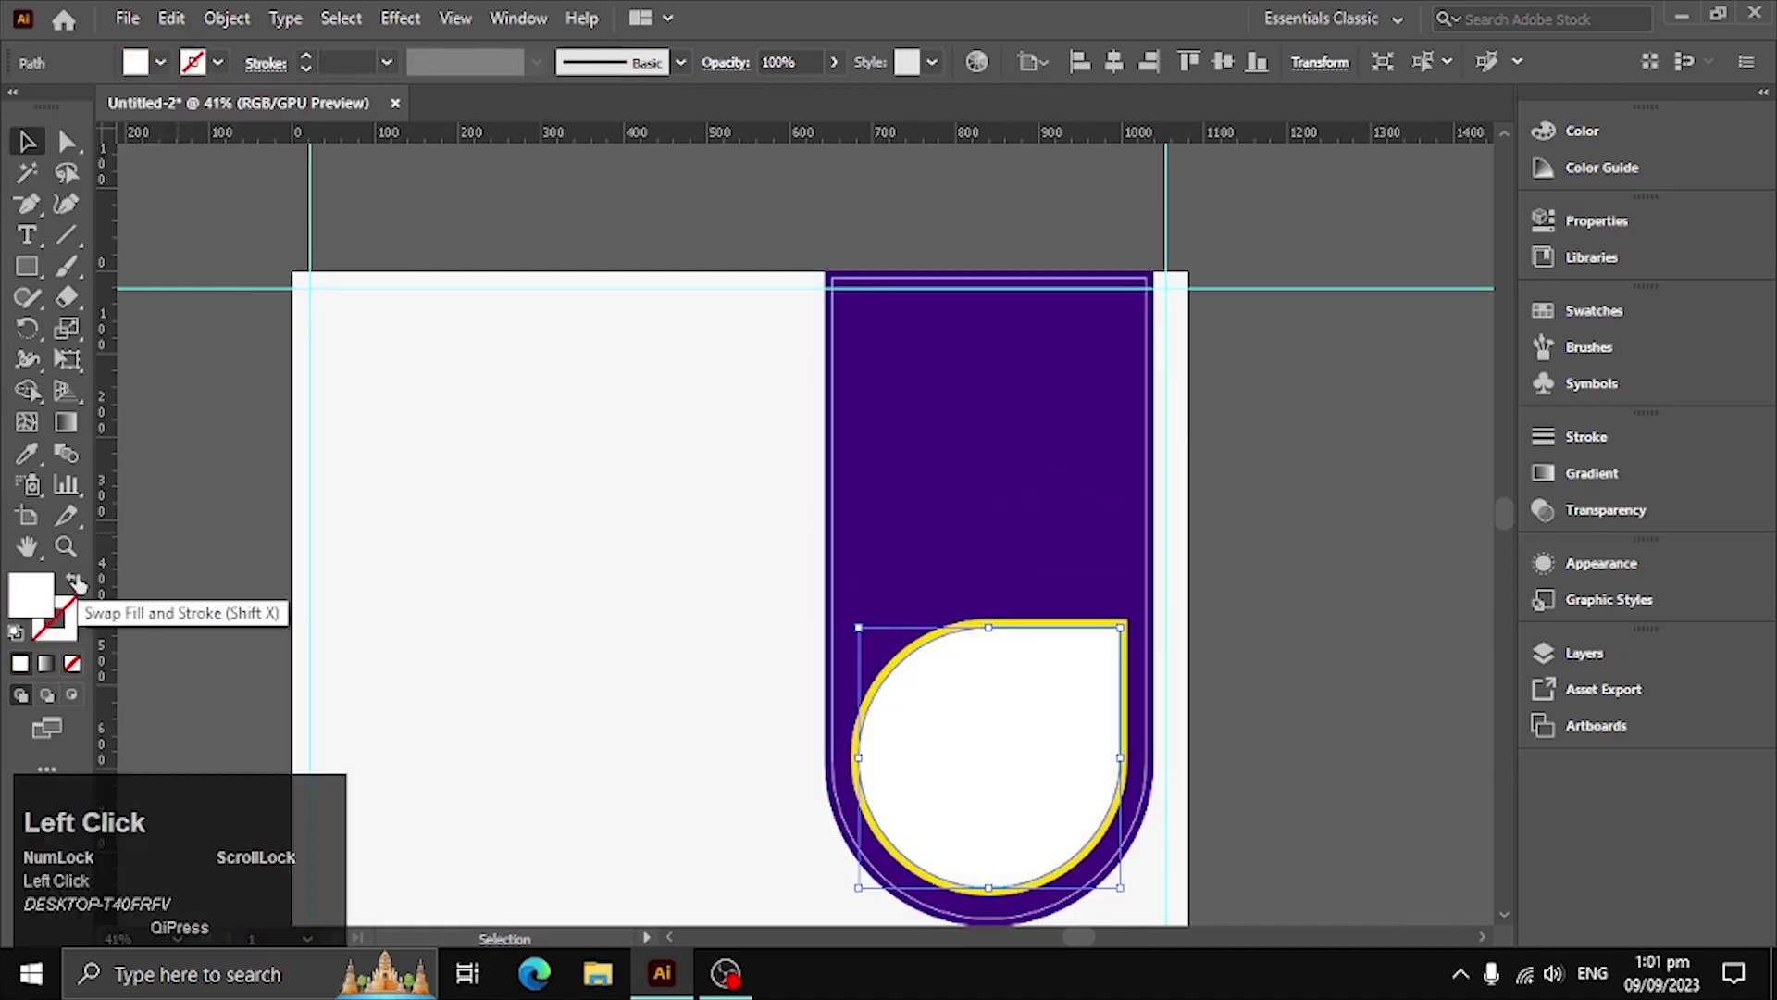
pyautogui.click(263, 478)
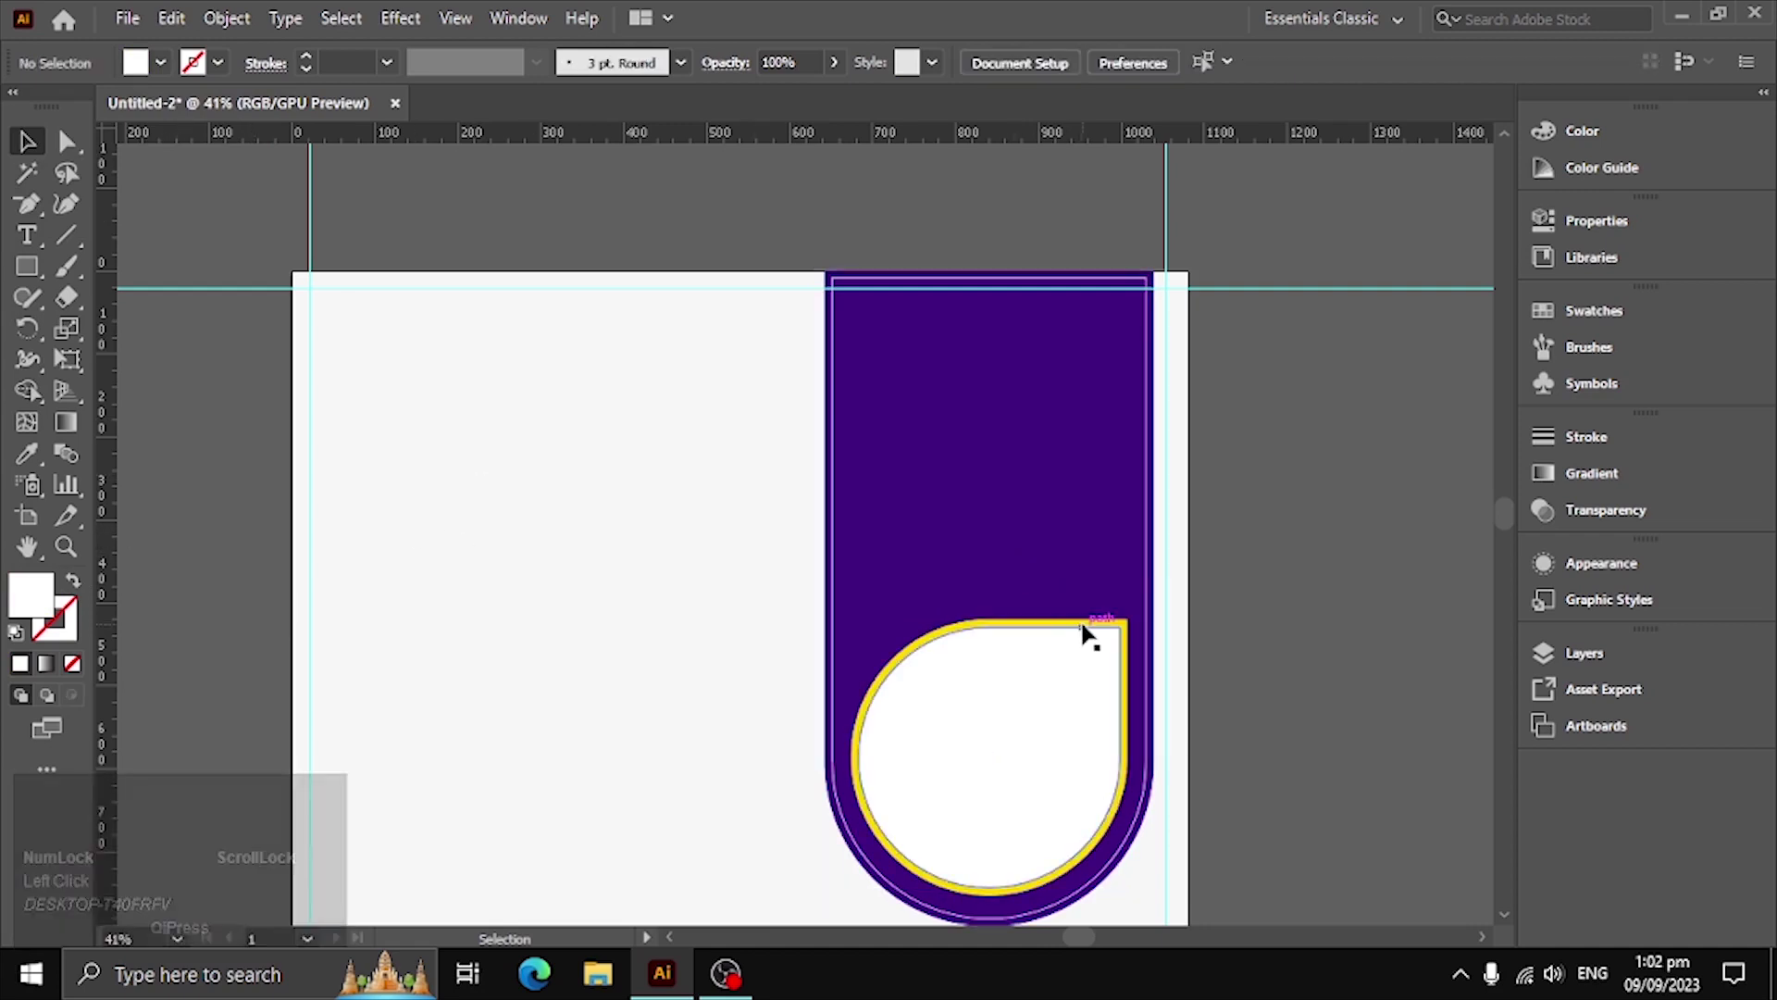
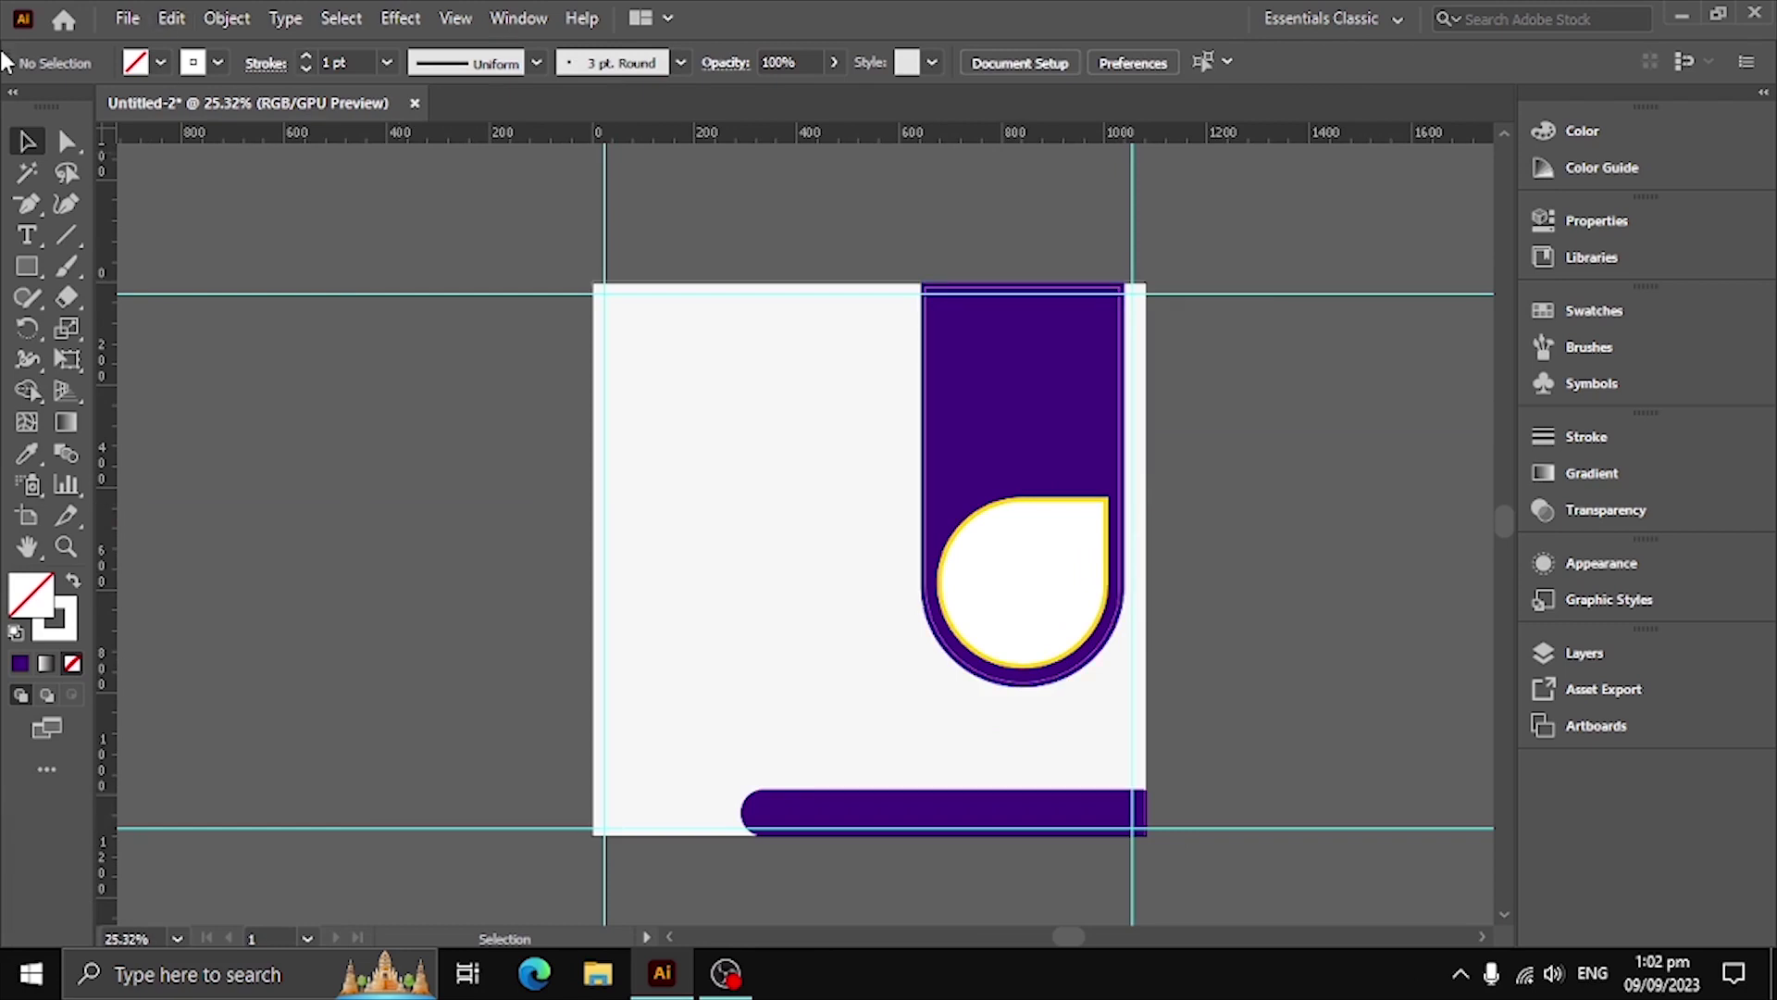
# Add a 'Logo' placeholder text and align it to the flyer's left edge
pyautogui.click(35, 241)
pyautogui.write('loo')
pyautogui.write('LOOLogo')
pyautogui.press('ctrl+Return')
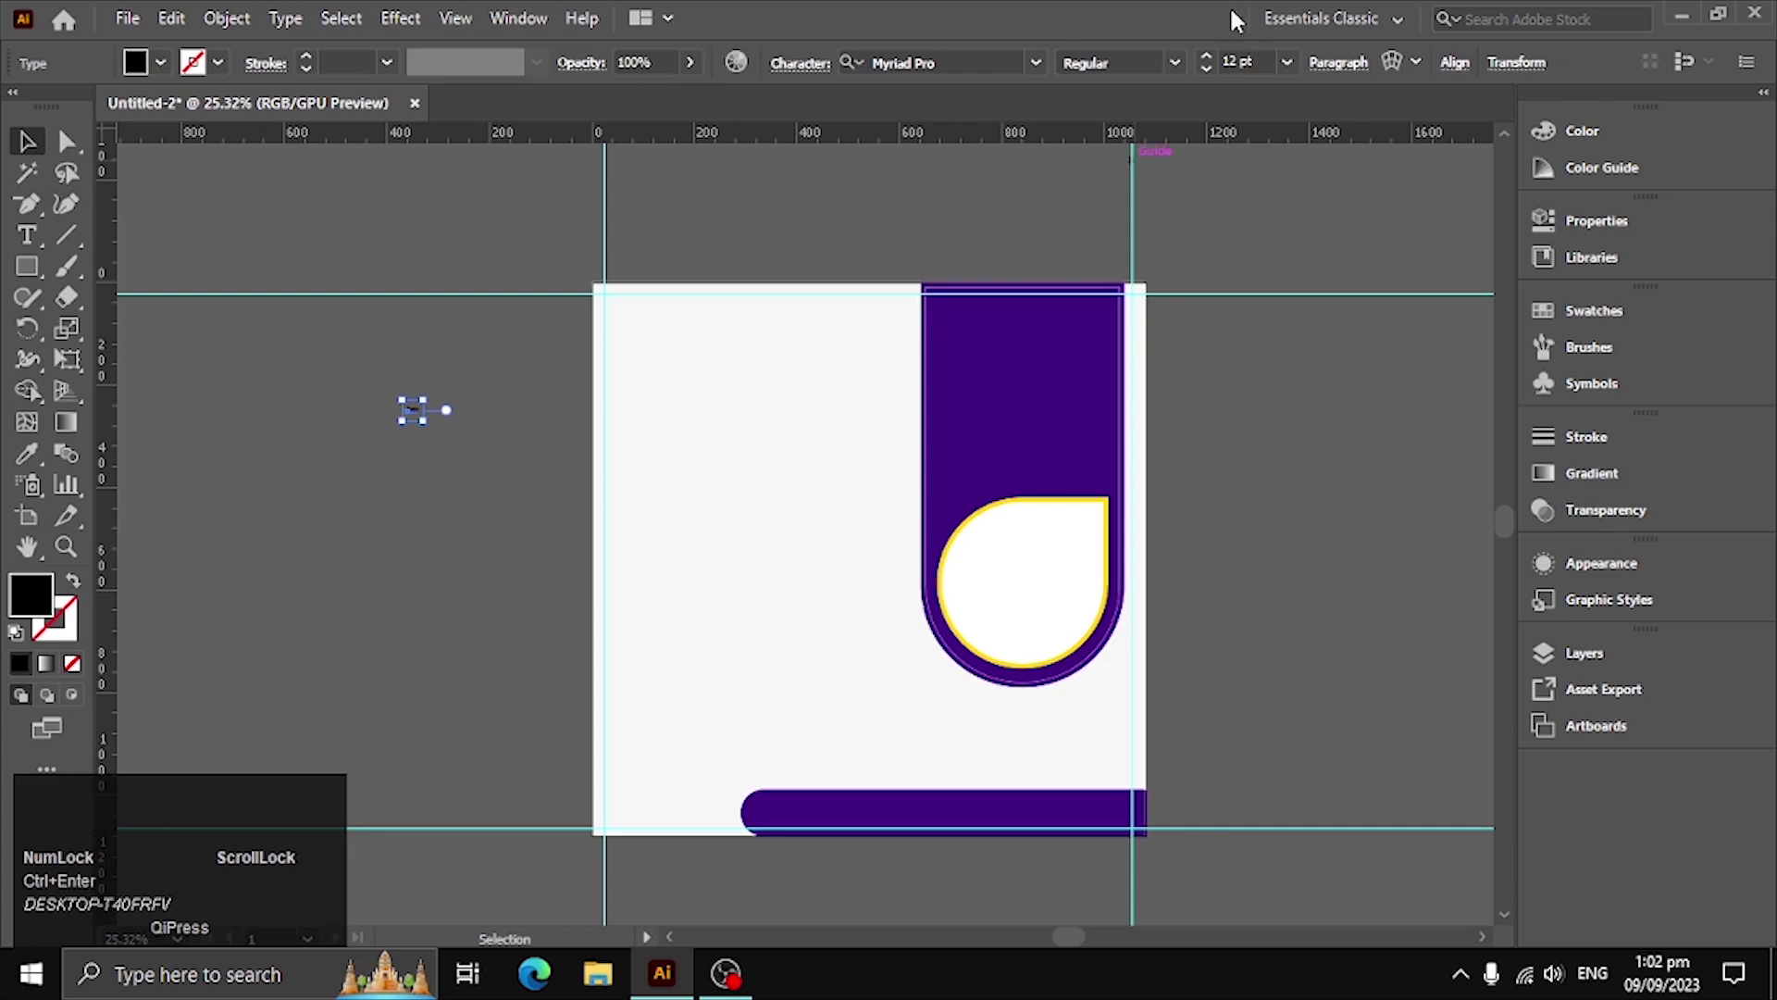
pyautogui.click(1469, 74)
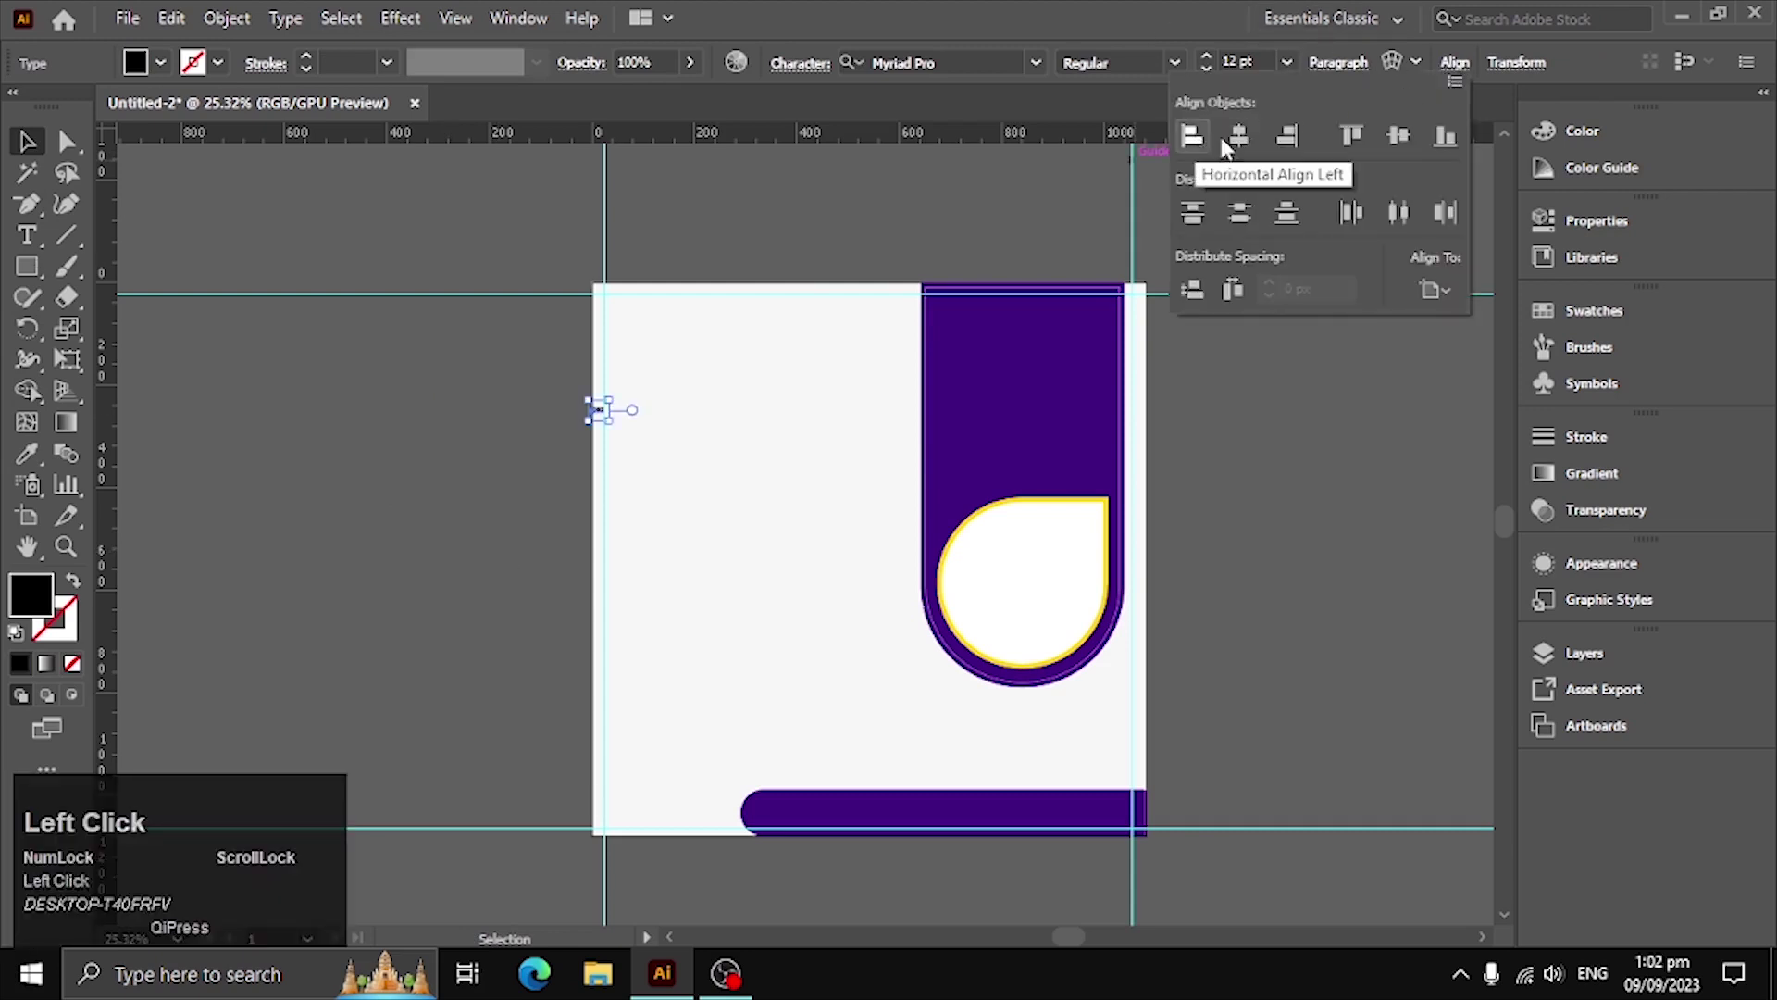
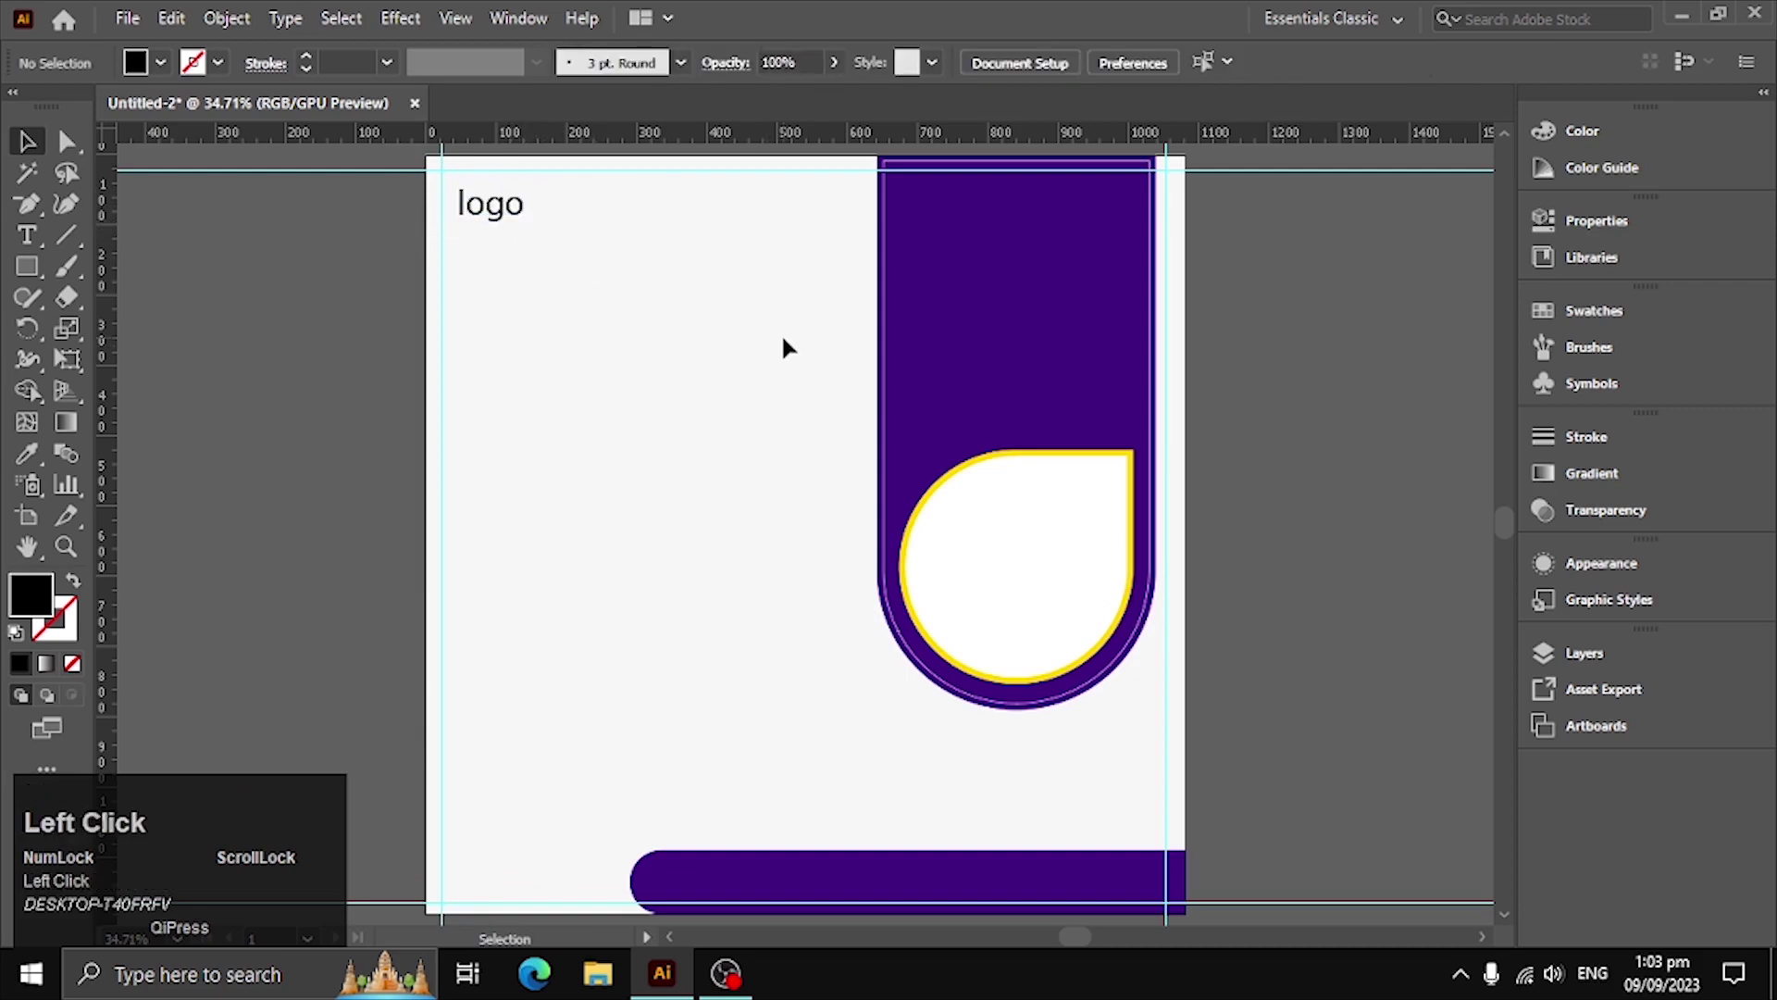
pyautogui.scroll(3)
pyautogui.scroll(-3)
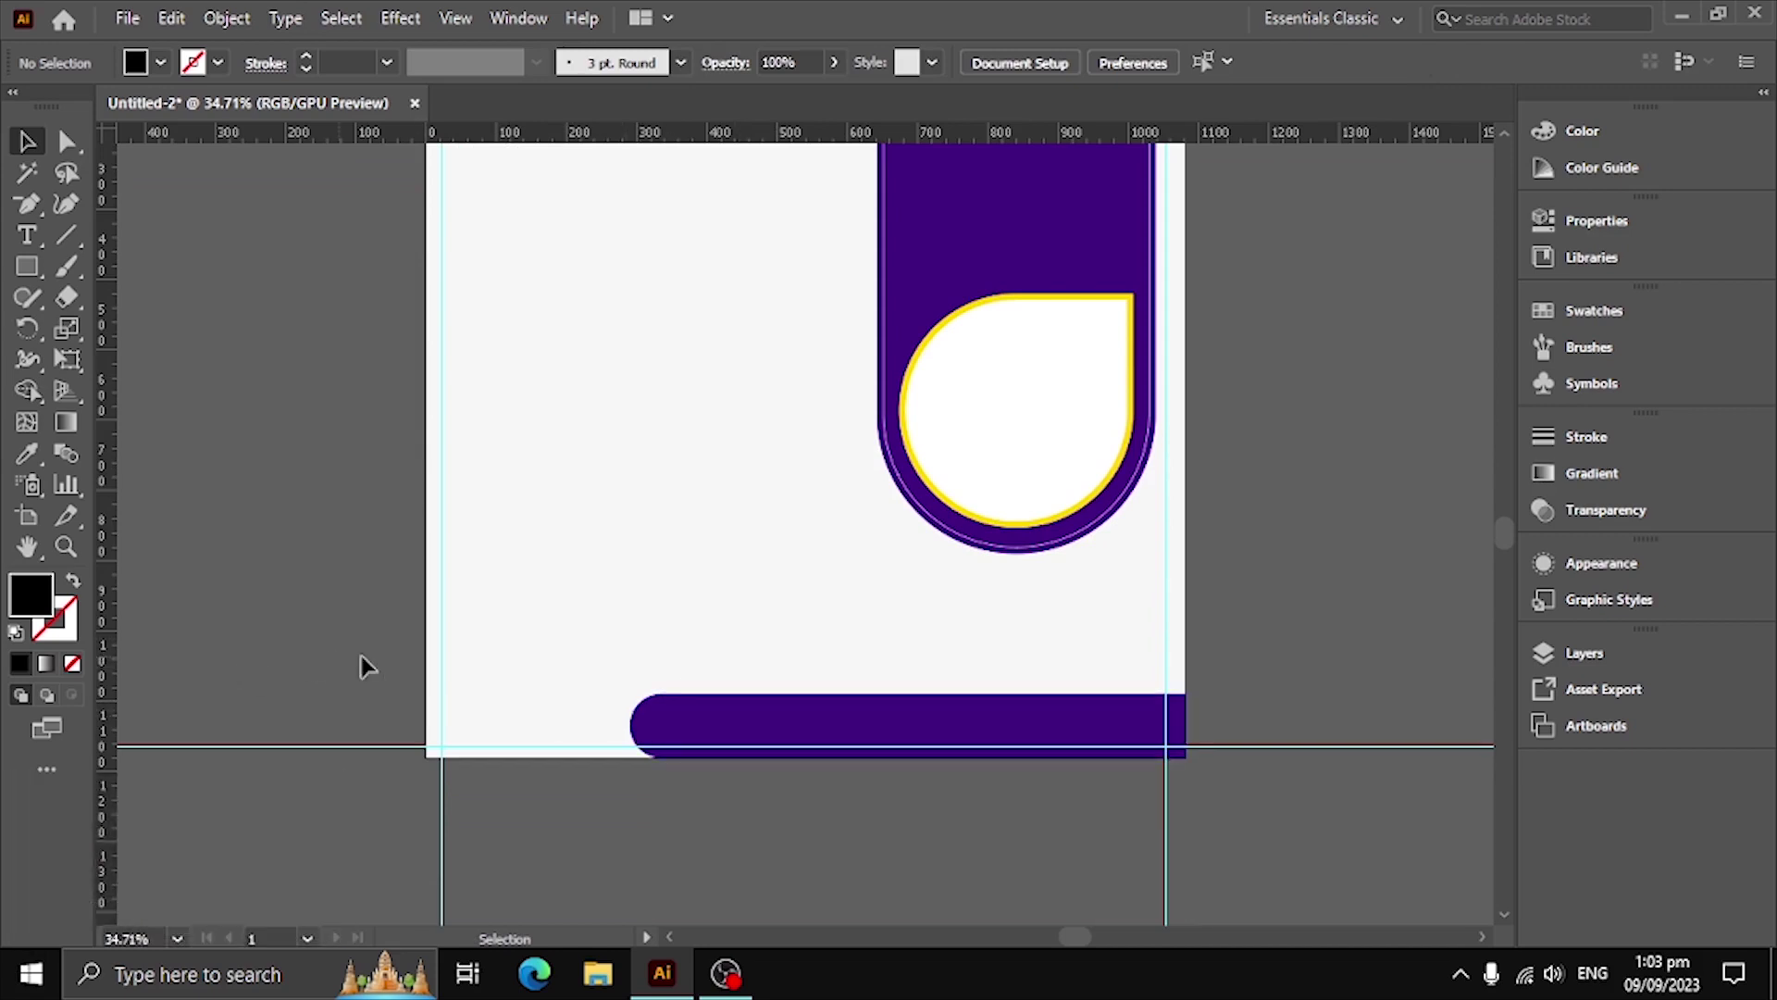
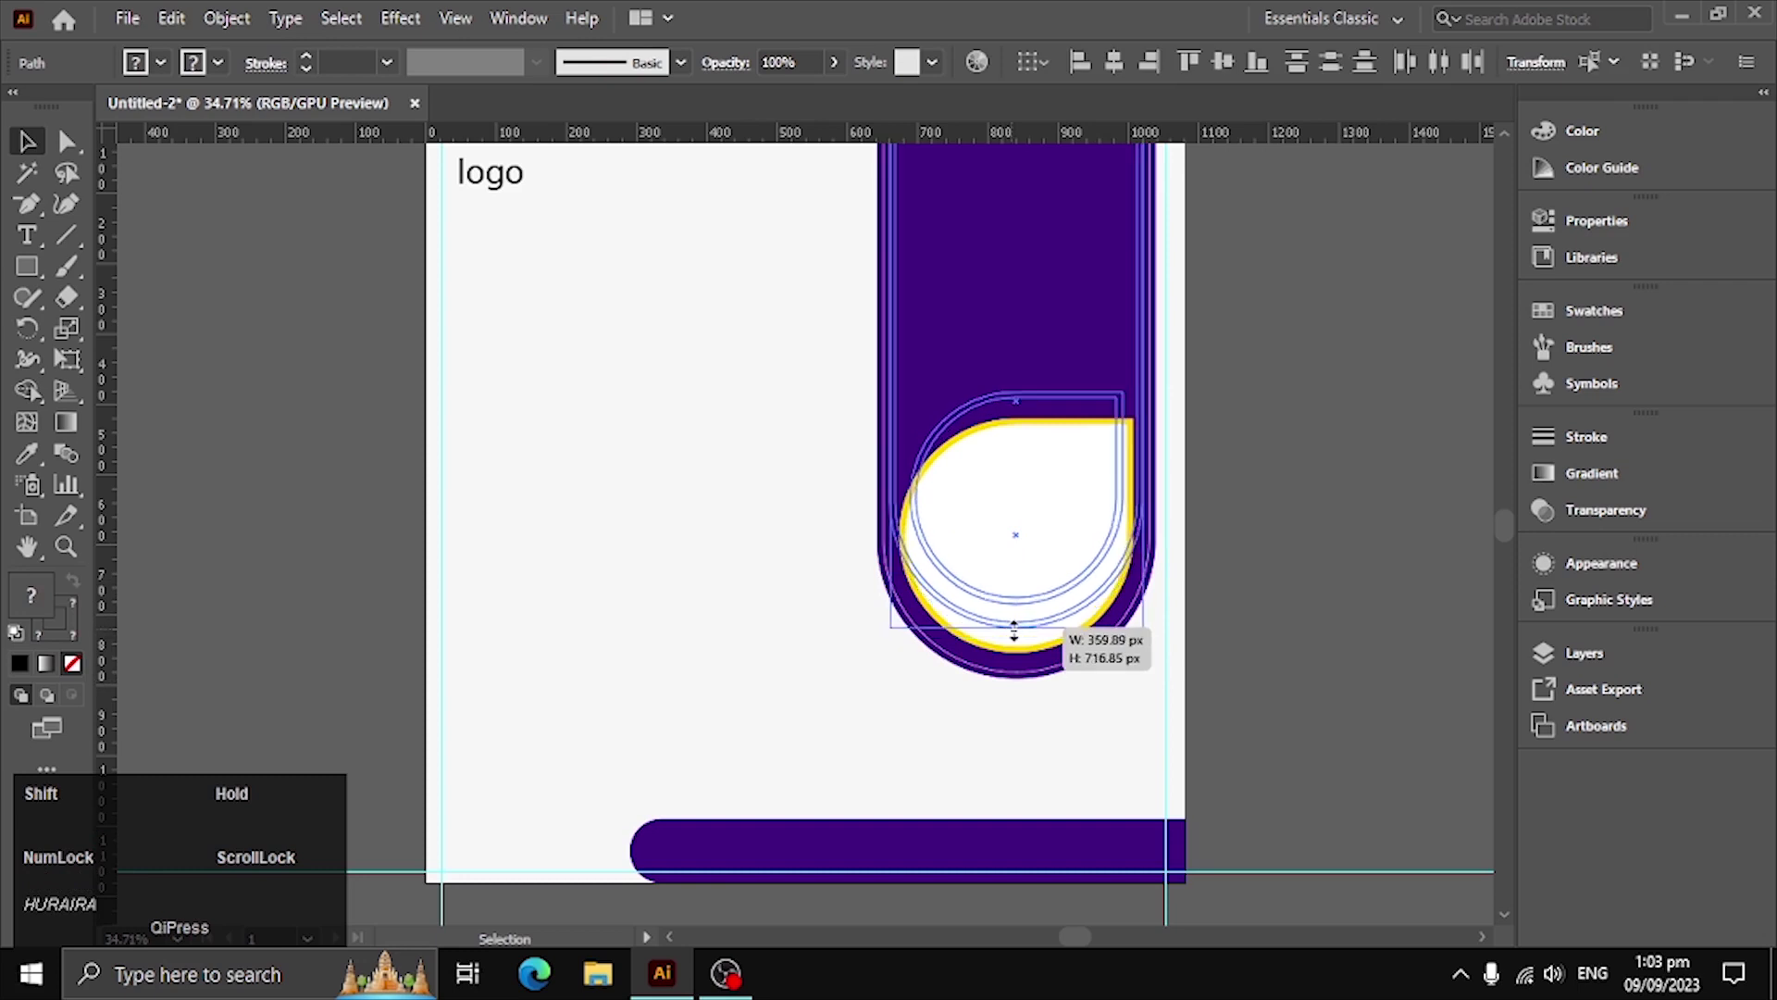
# Deselect the teardrop and recentre the flyer for drawing the divider lines
pyautogui.click(1043, 710)
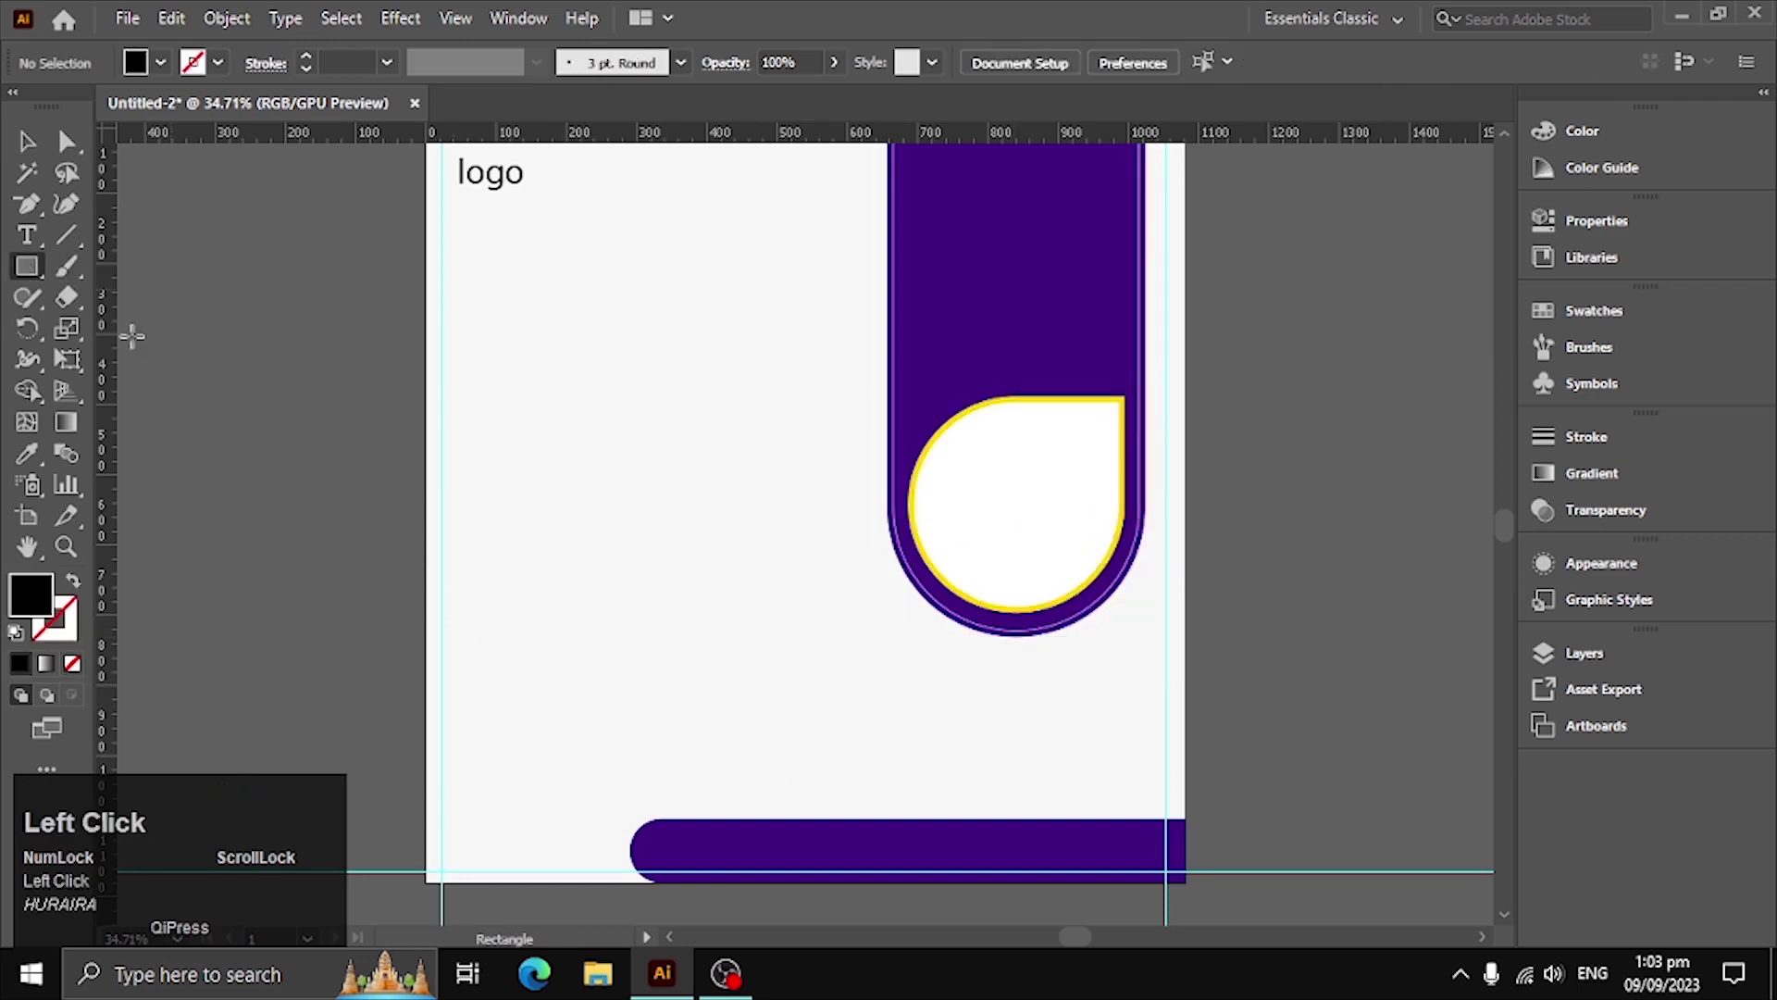
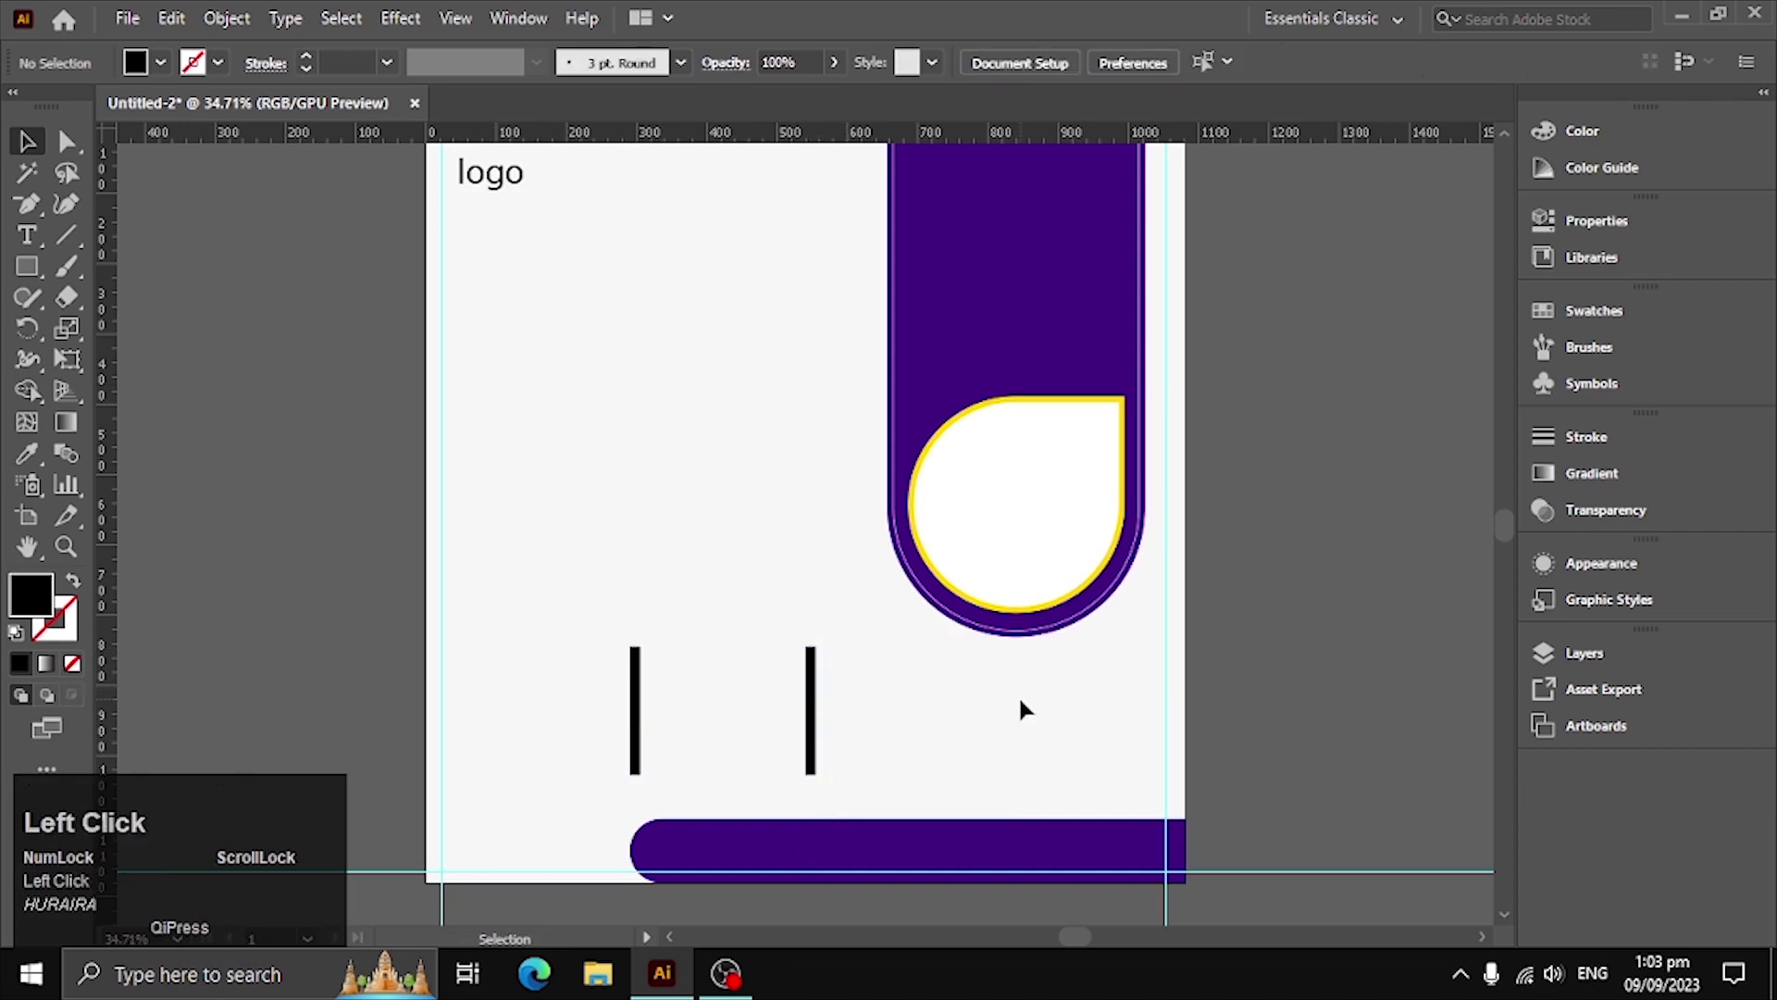
pyautogui.moveTo(780, 696); pyautogui.dragTo(724, 708)
pyautogui.press('space')
# Enter the three-line headline 'get back to busiess growth'
pyautogui.click(36, 240)
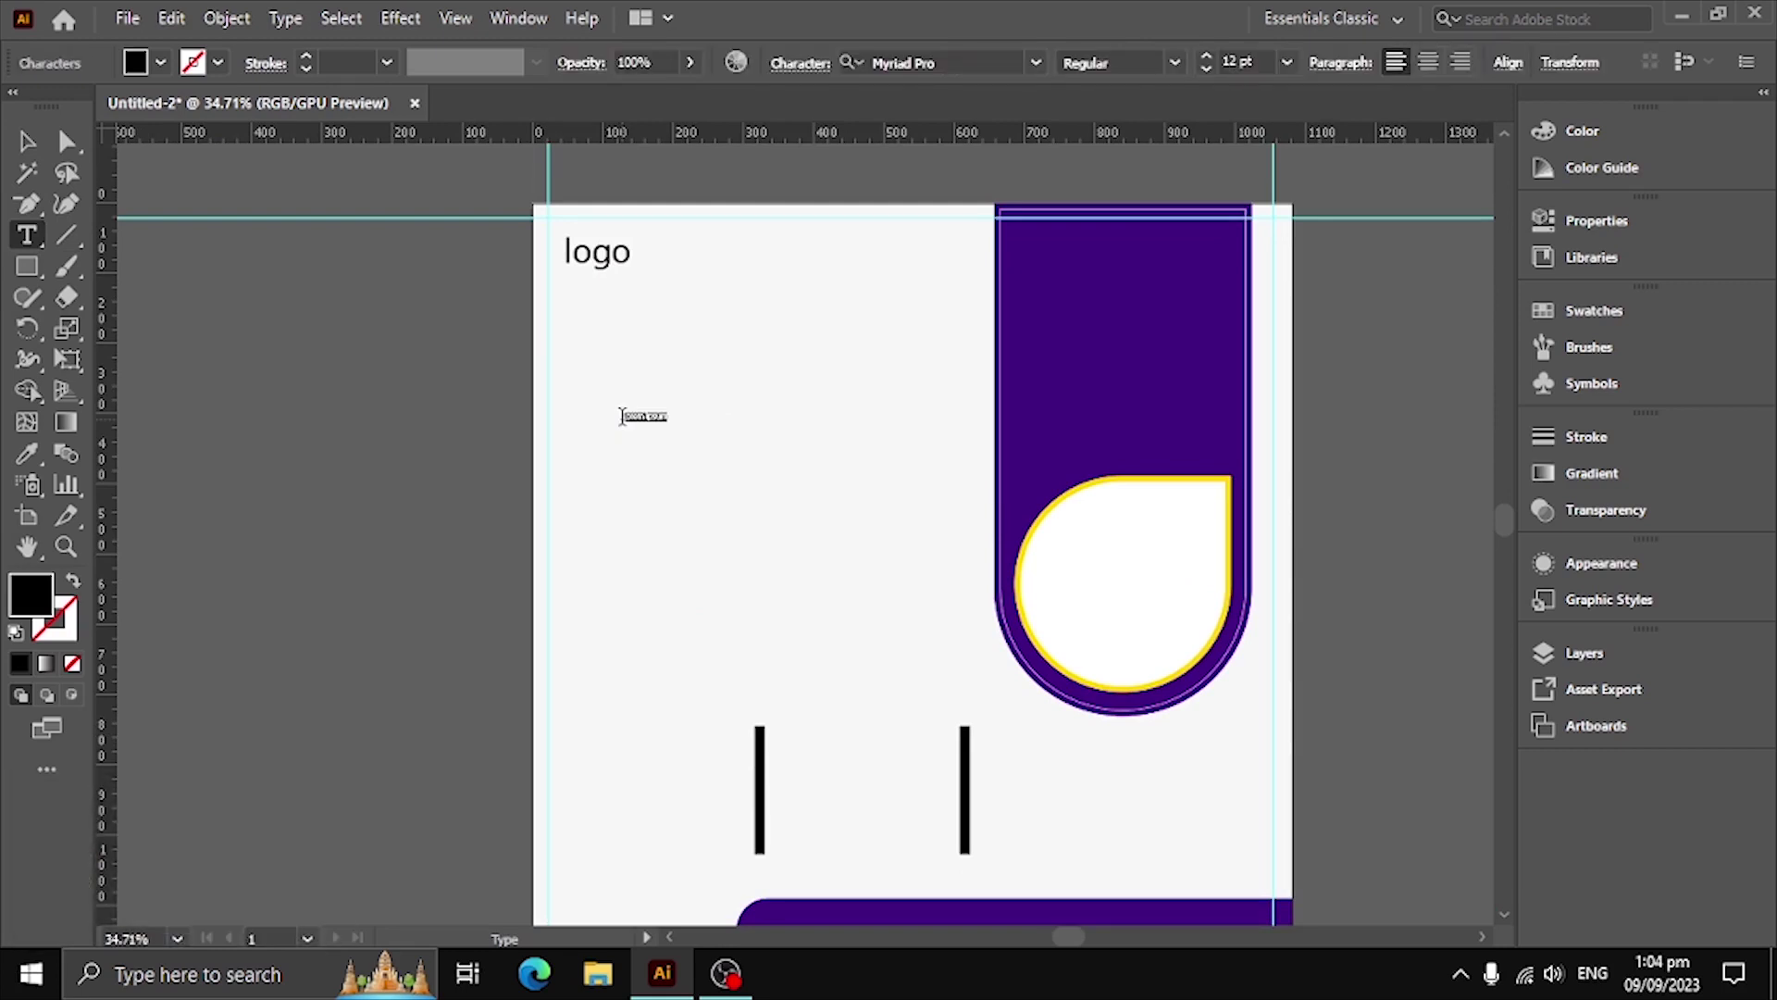
pyautogui.write('get')
pyautogui.press('space')
pyautogui.write('back')
pyautogui.press('space')
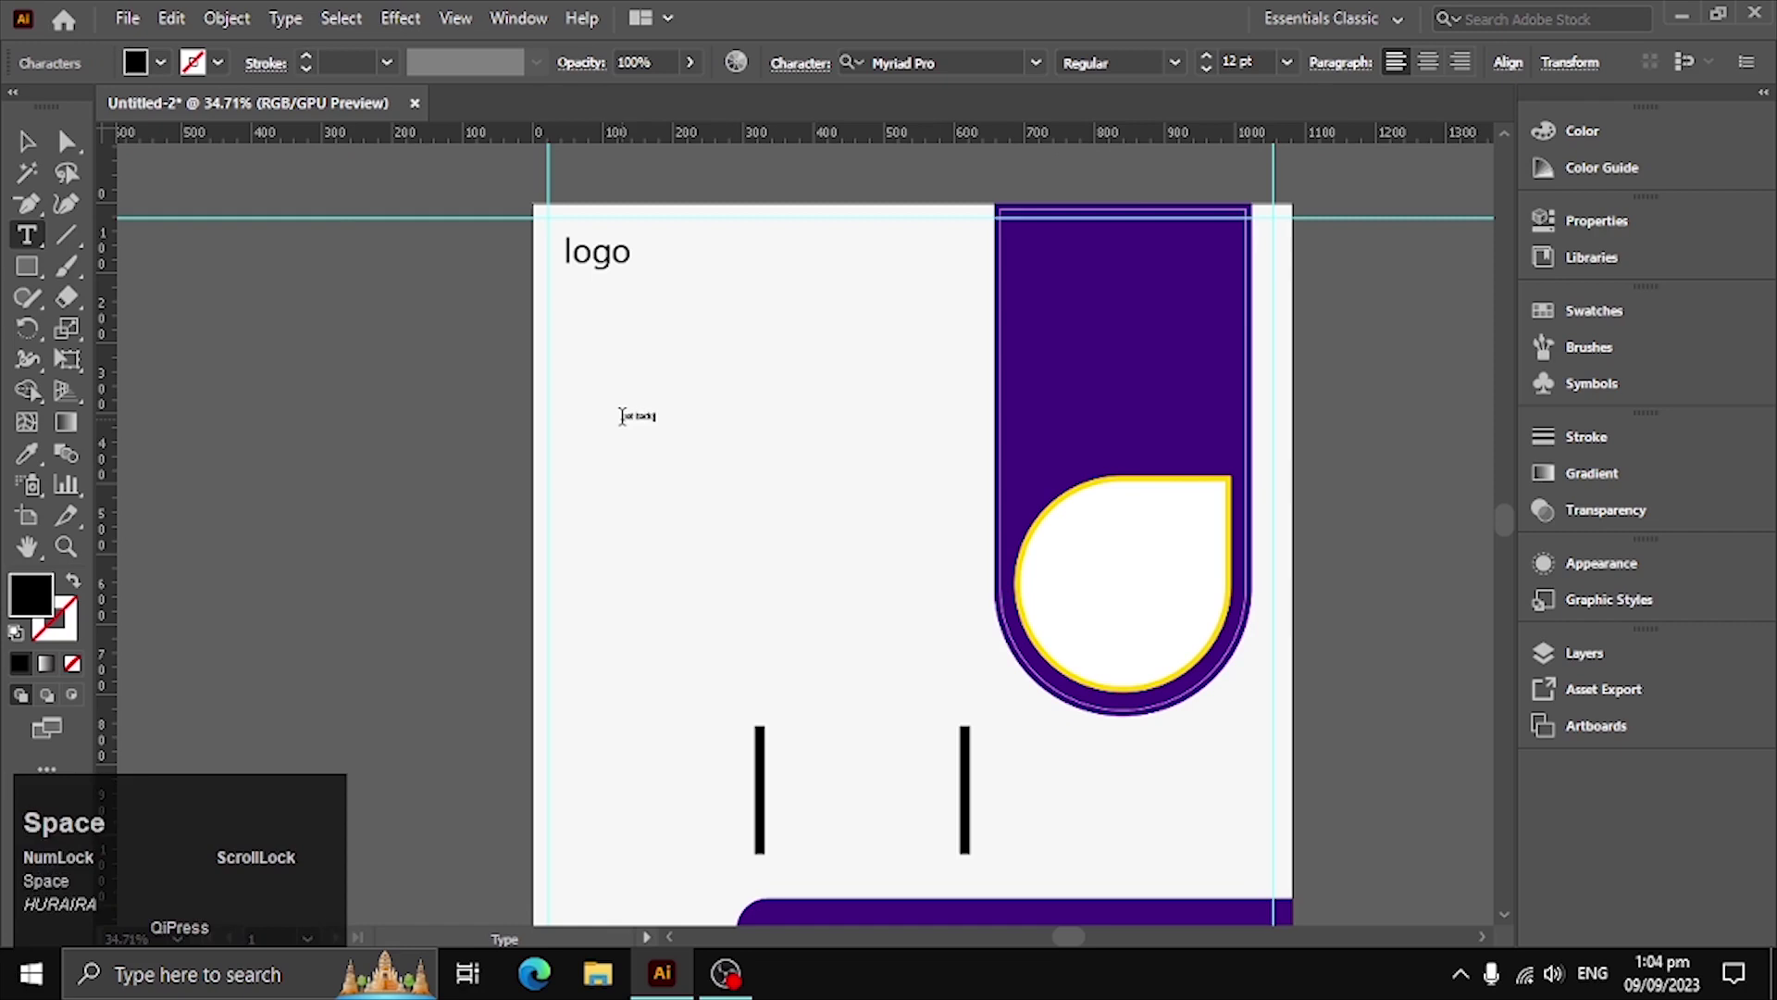
pyautogui.write('to')
pyautogui.press('space')
pyautogui.write('busiess')
pyautogui.press('space')
pyautogui.press('Return')
pyautogui.write('growth')
pyautogui.press('ctrl+Return')
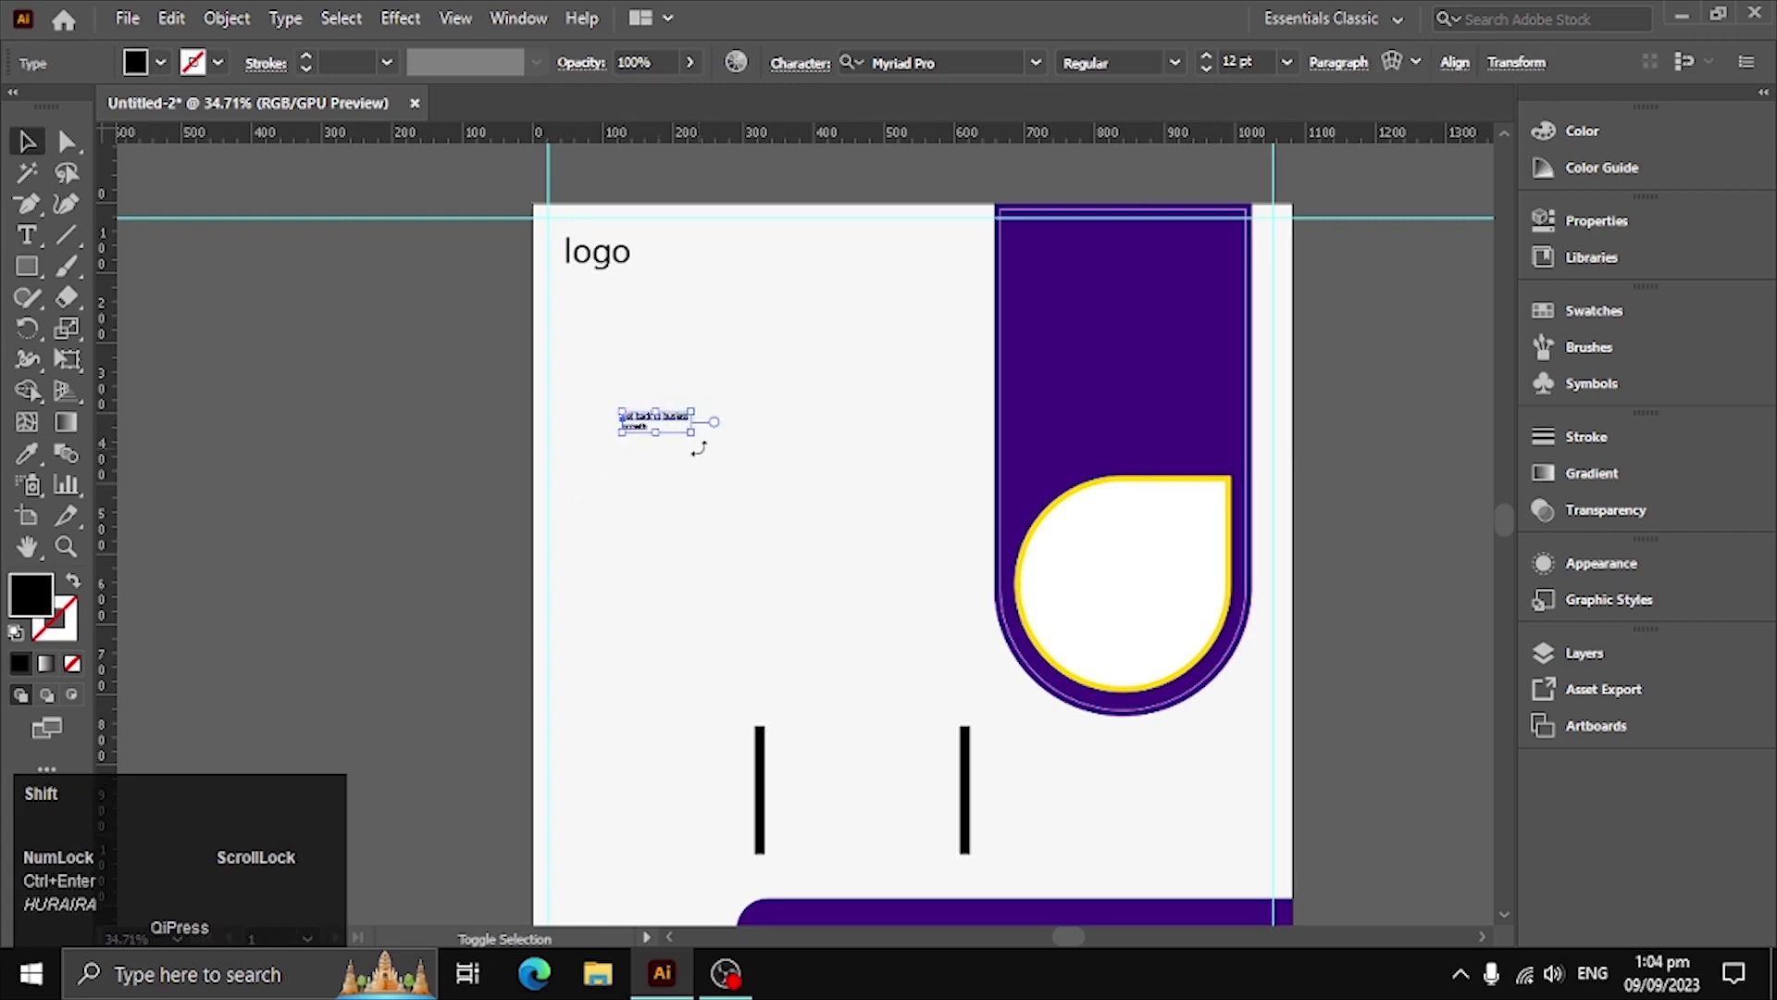
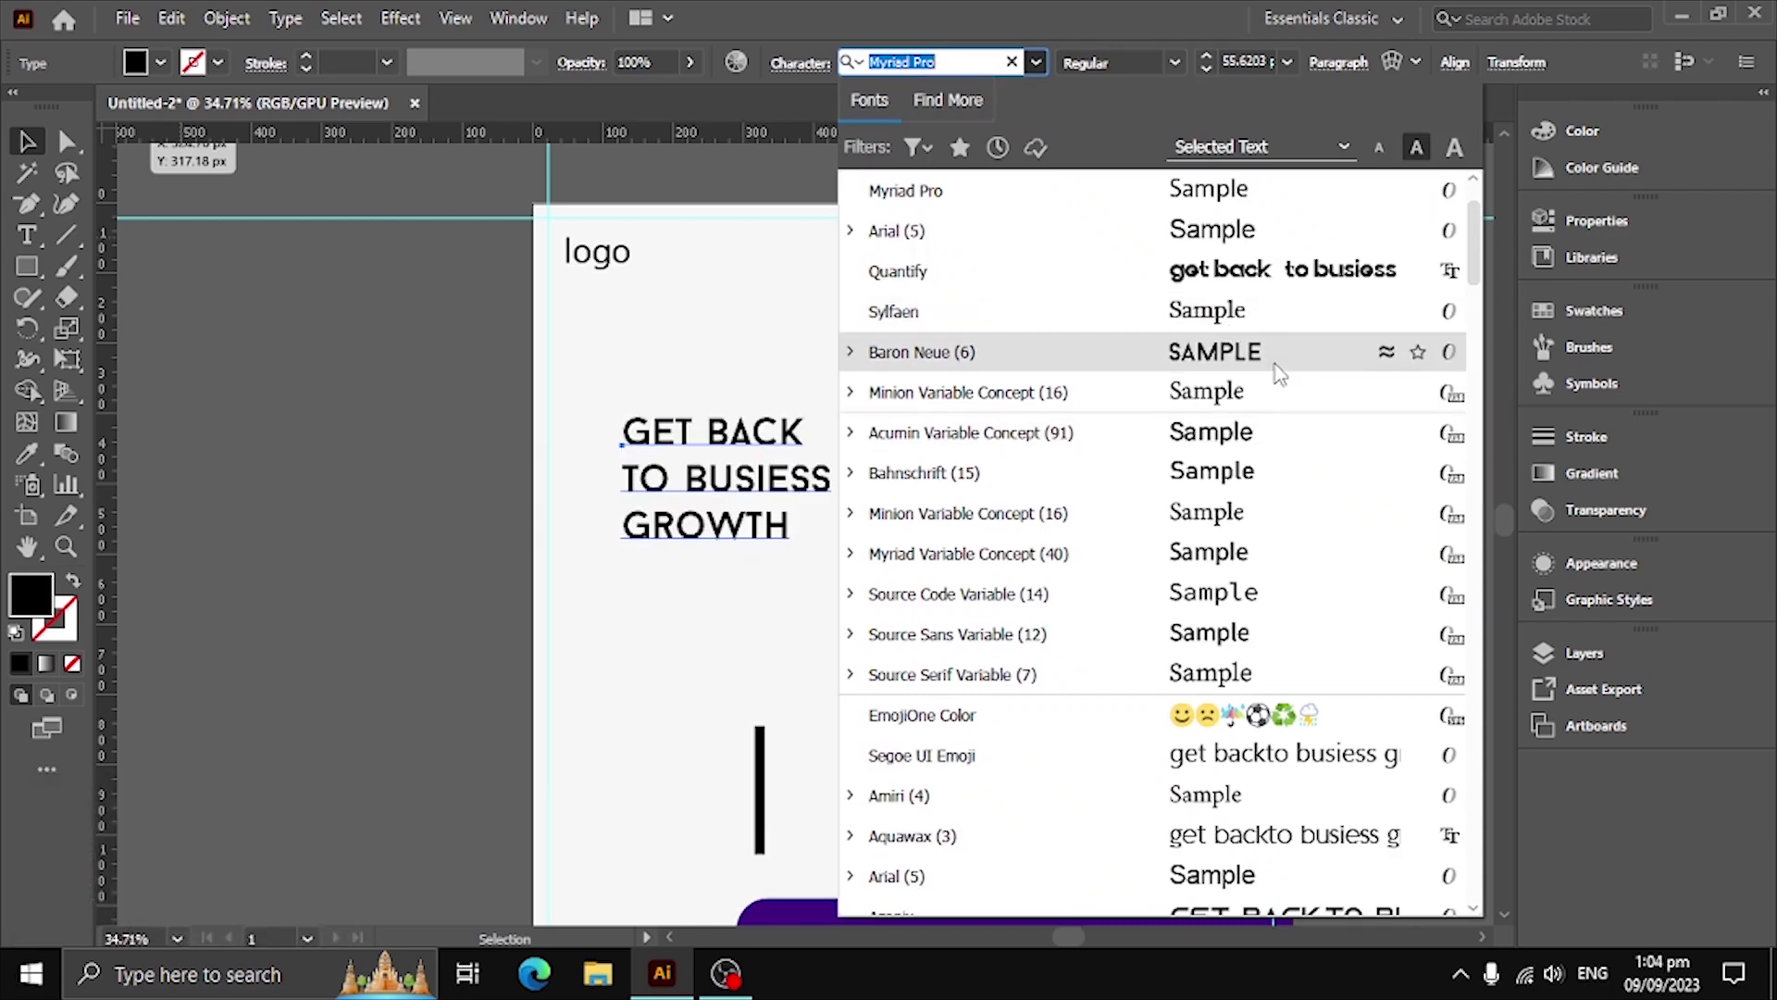
# Adjust the headline's letter spacing and fix the spelling of BUSINESS
pyautogui.scroll(-3)
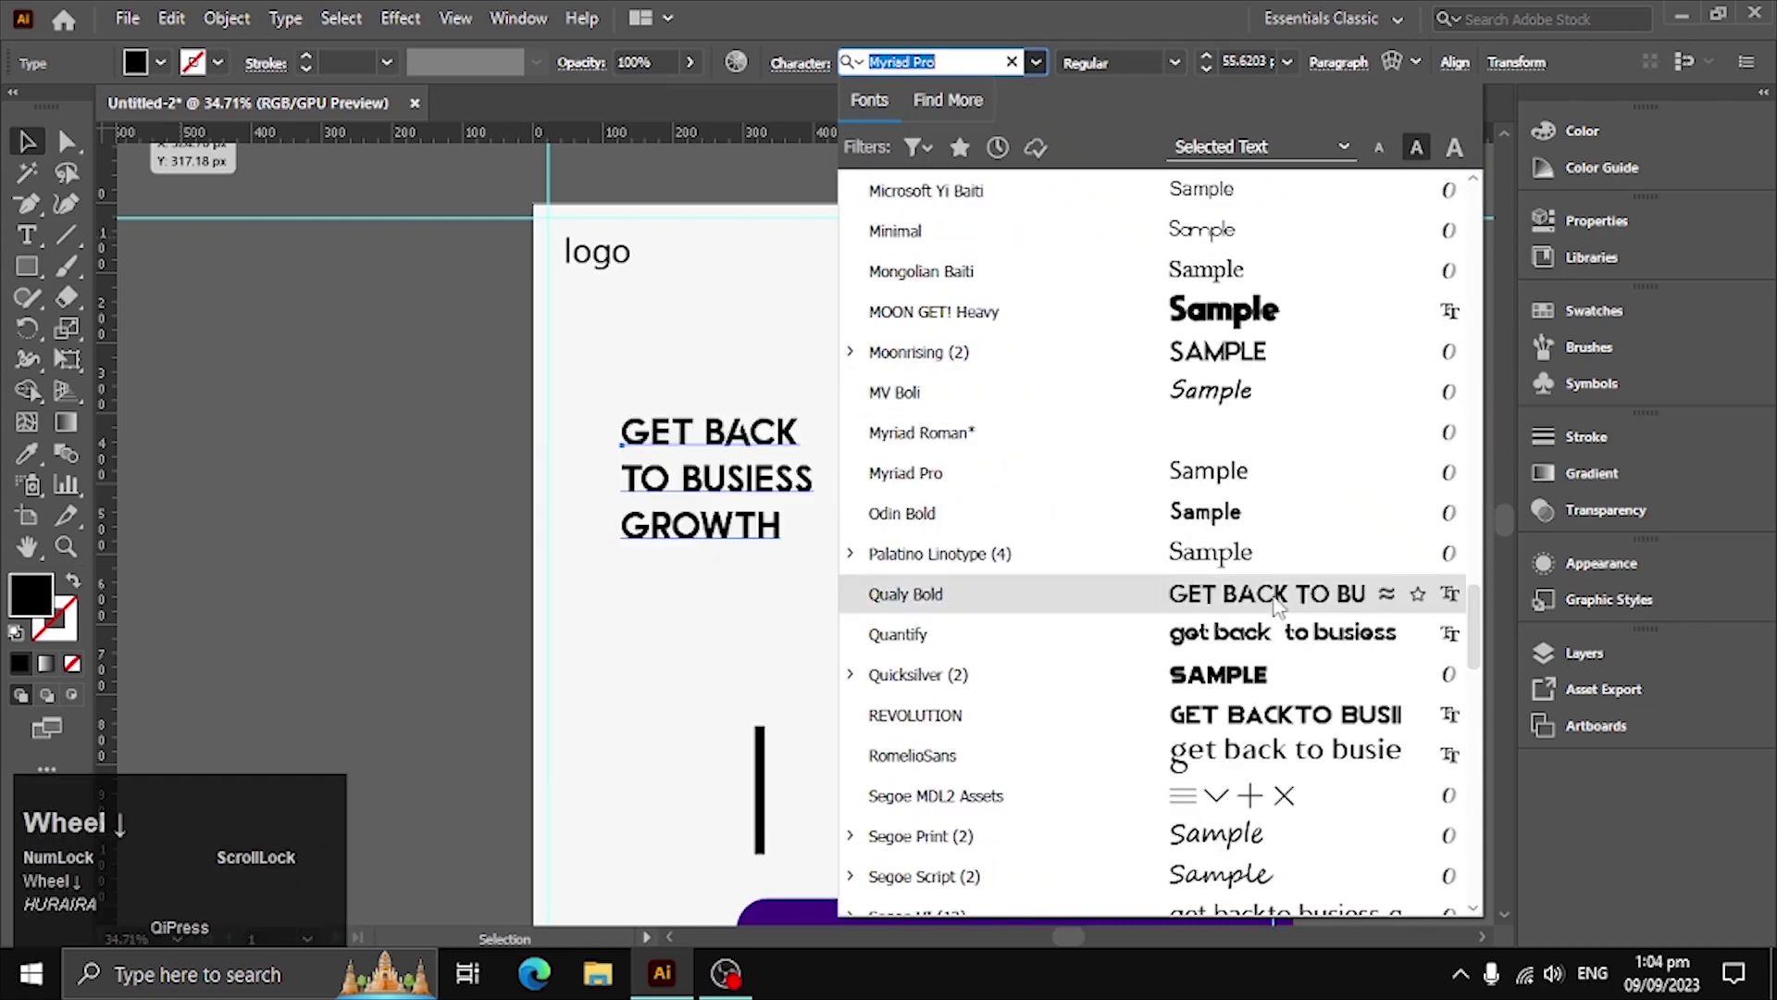
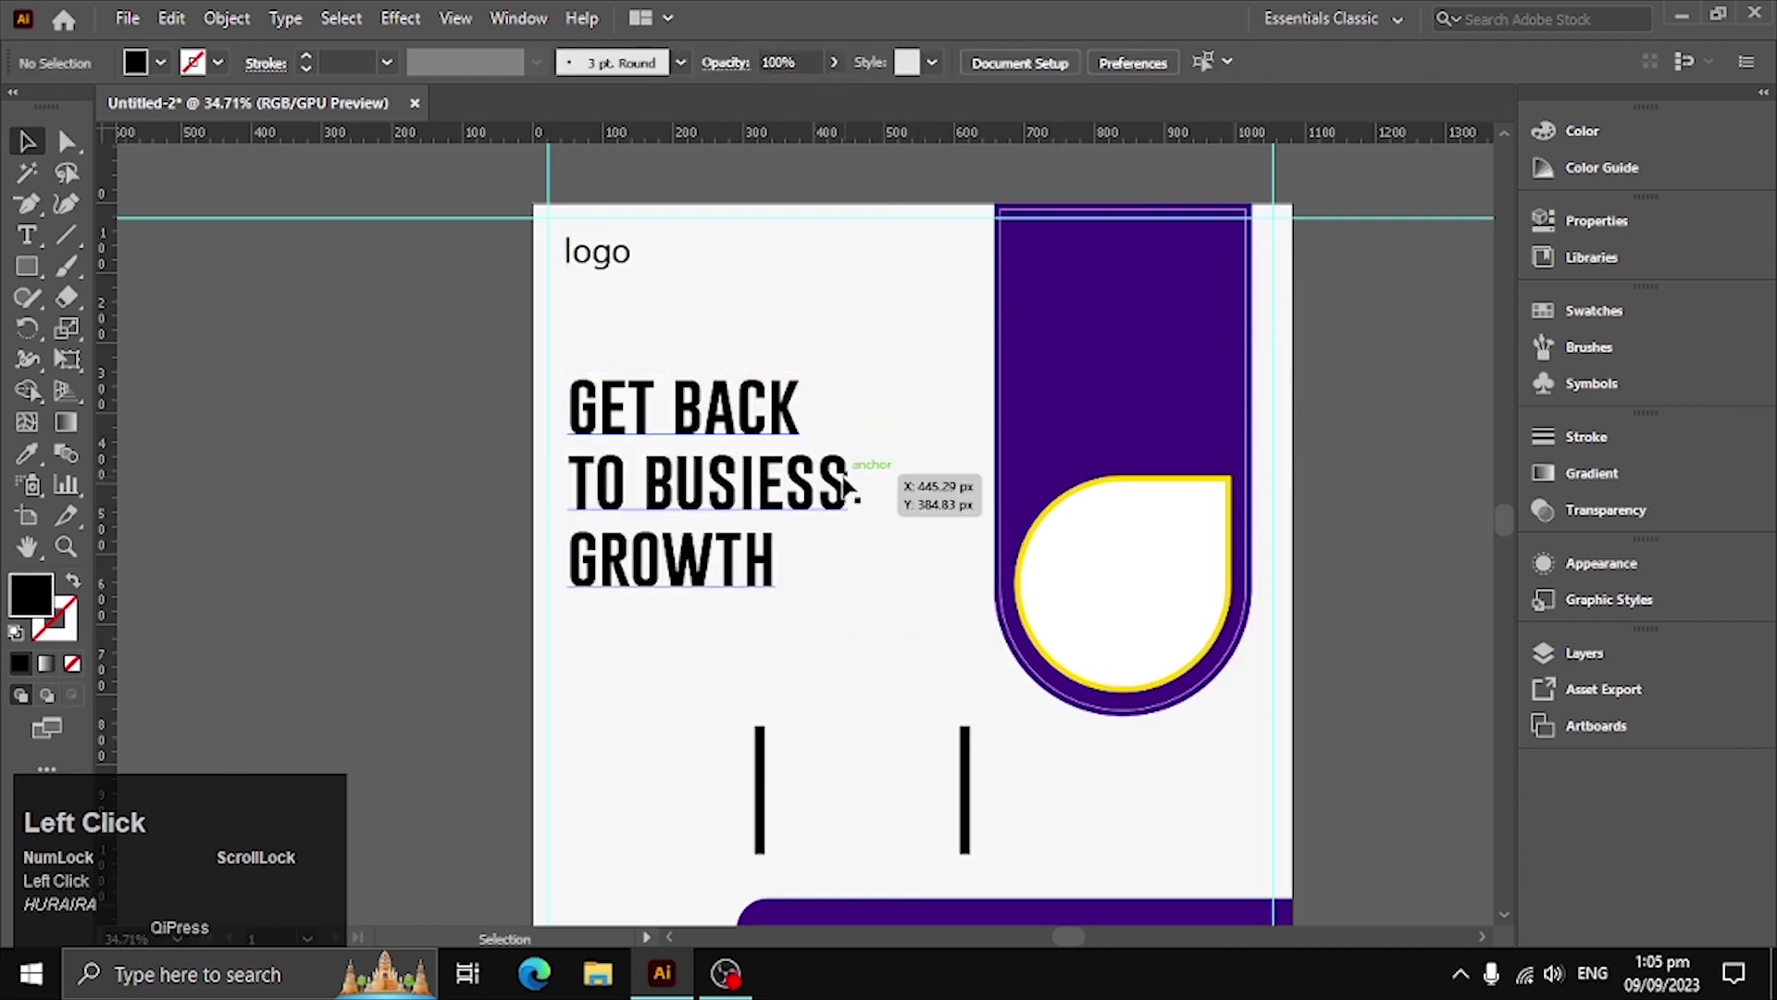
pyautogui.press('ctrl+shift+alt+Right')
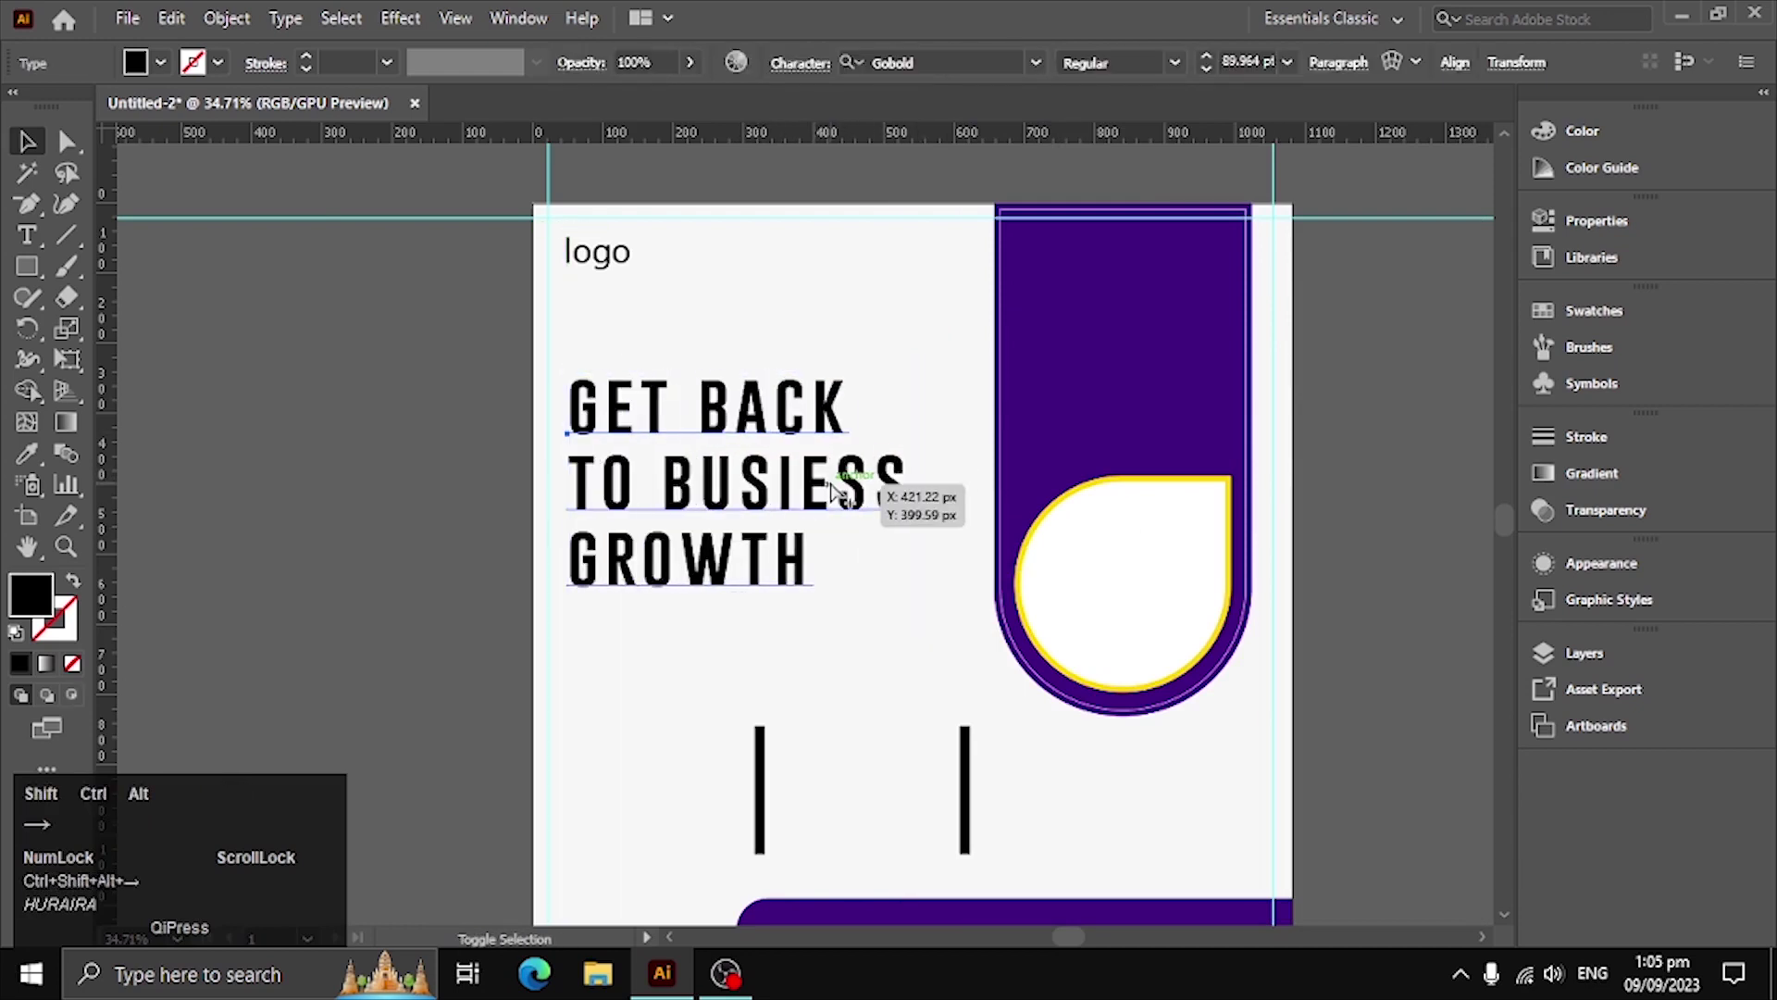
pyautogui.press('ctrl+shift+Left')
pyautogui.press('shift+alt+Left')
pyautogui.press('shift+alt+Right')
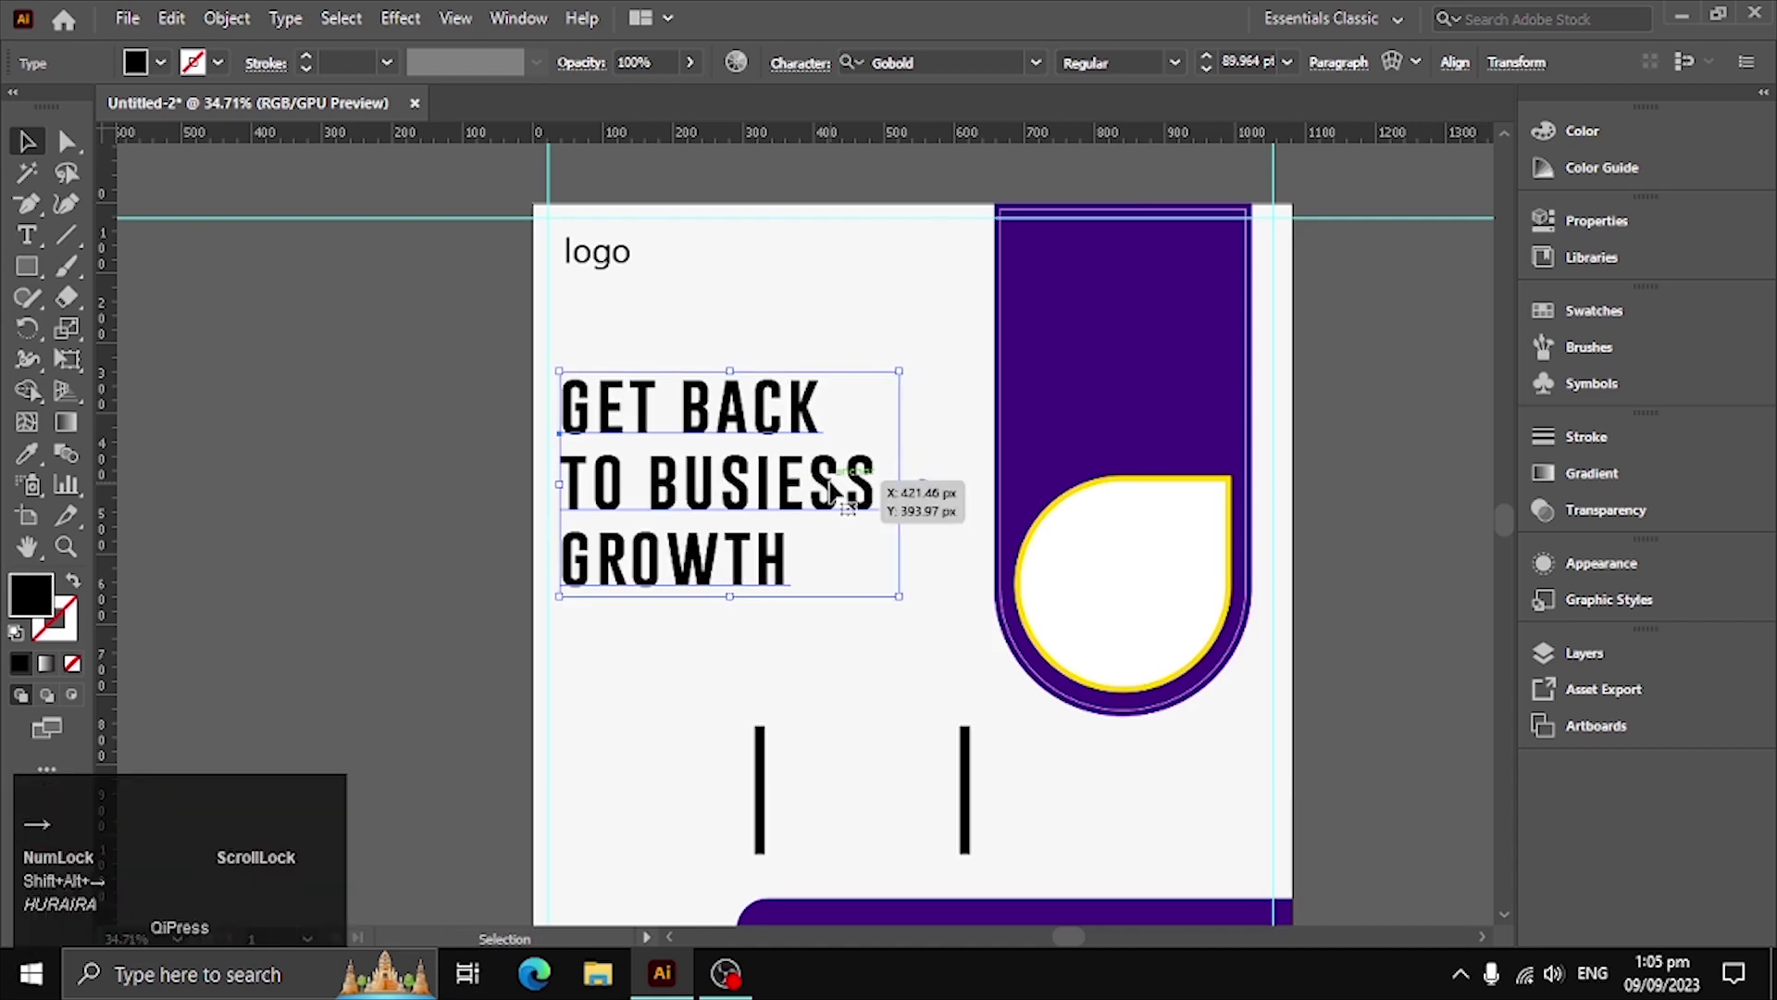
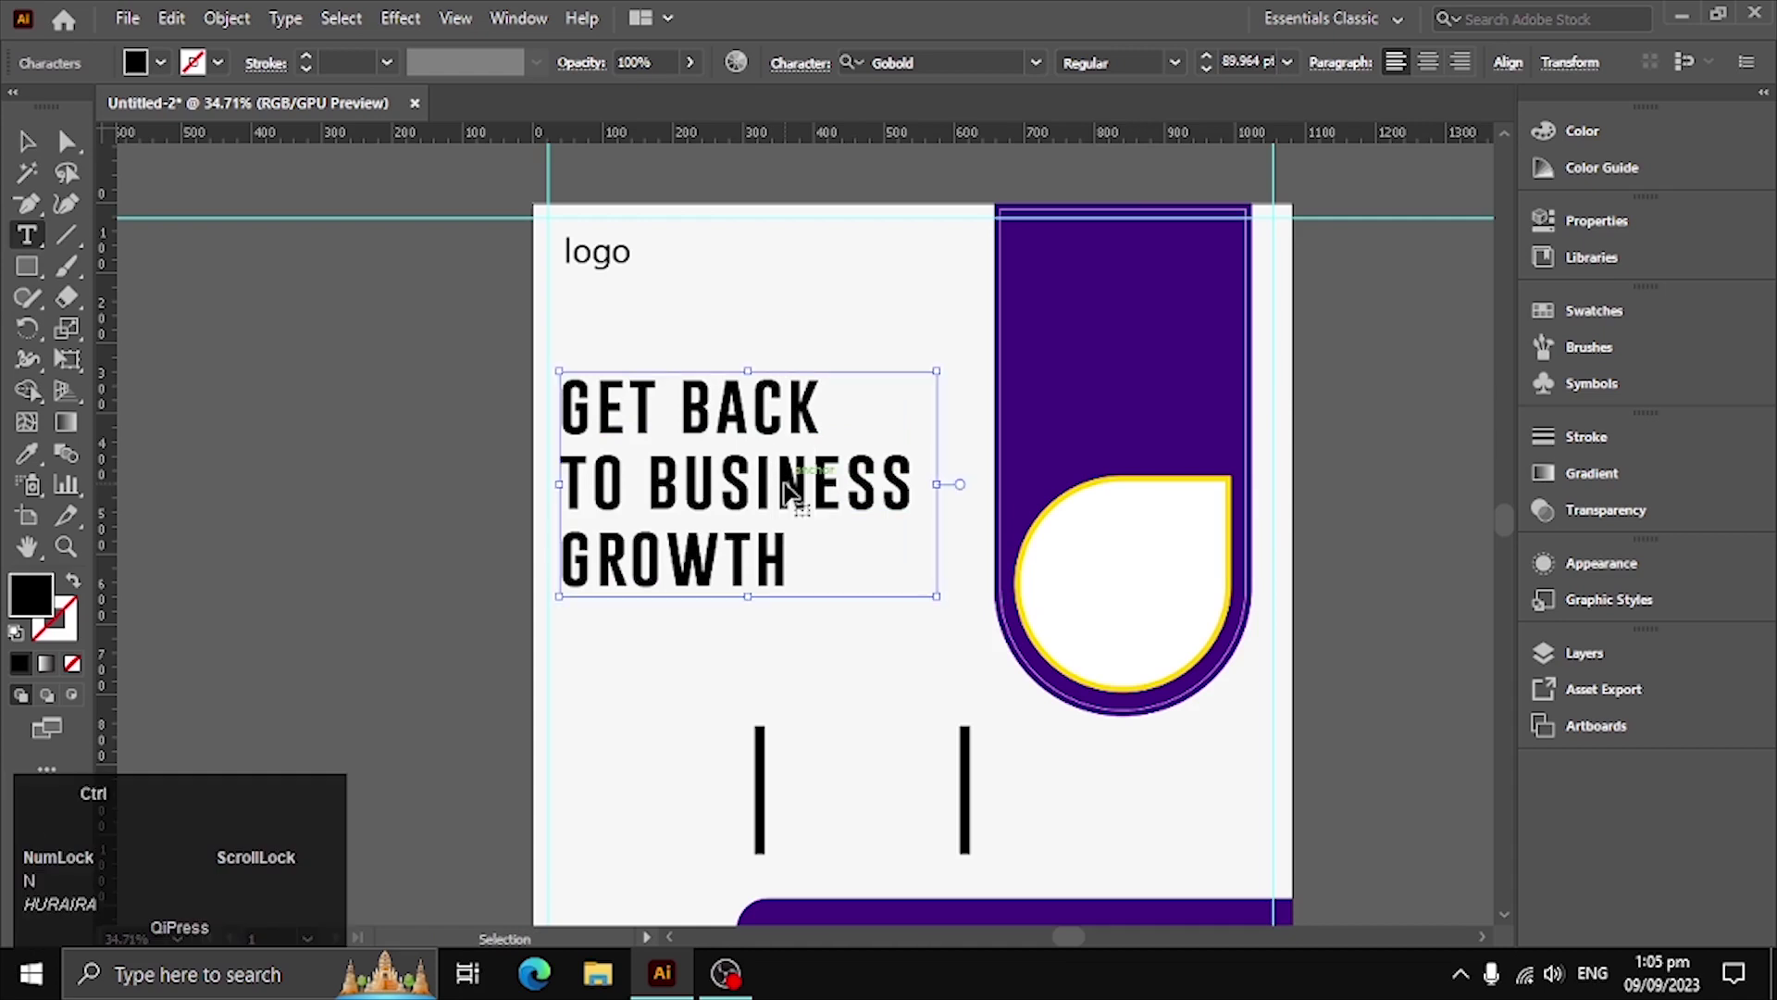
pyautogui.press('ctrl+Return')
pyautogui.click(788, 697)
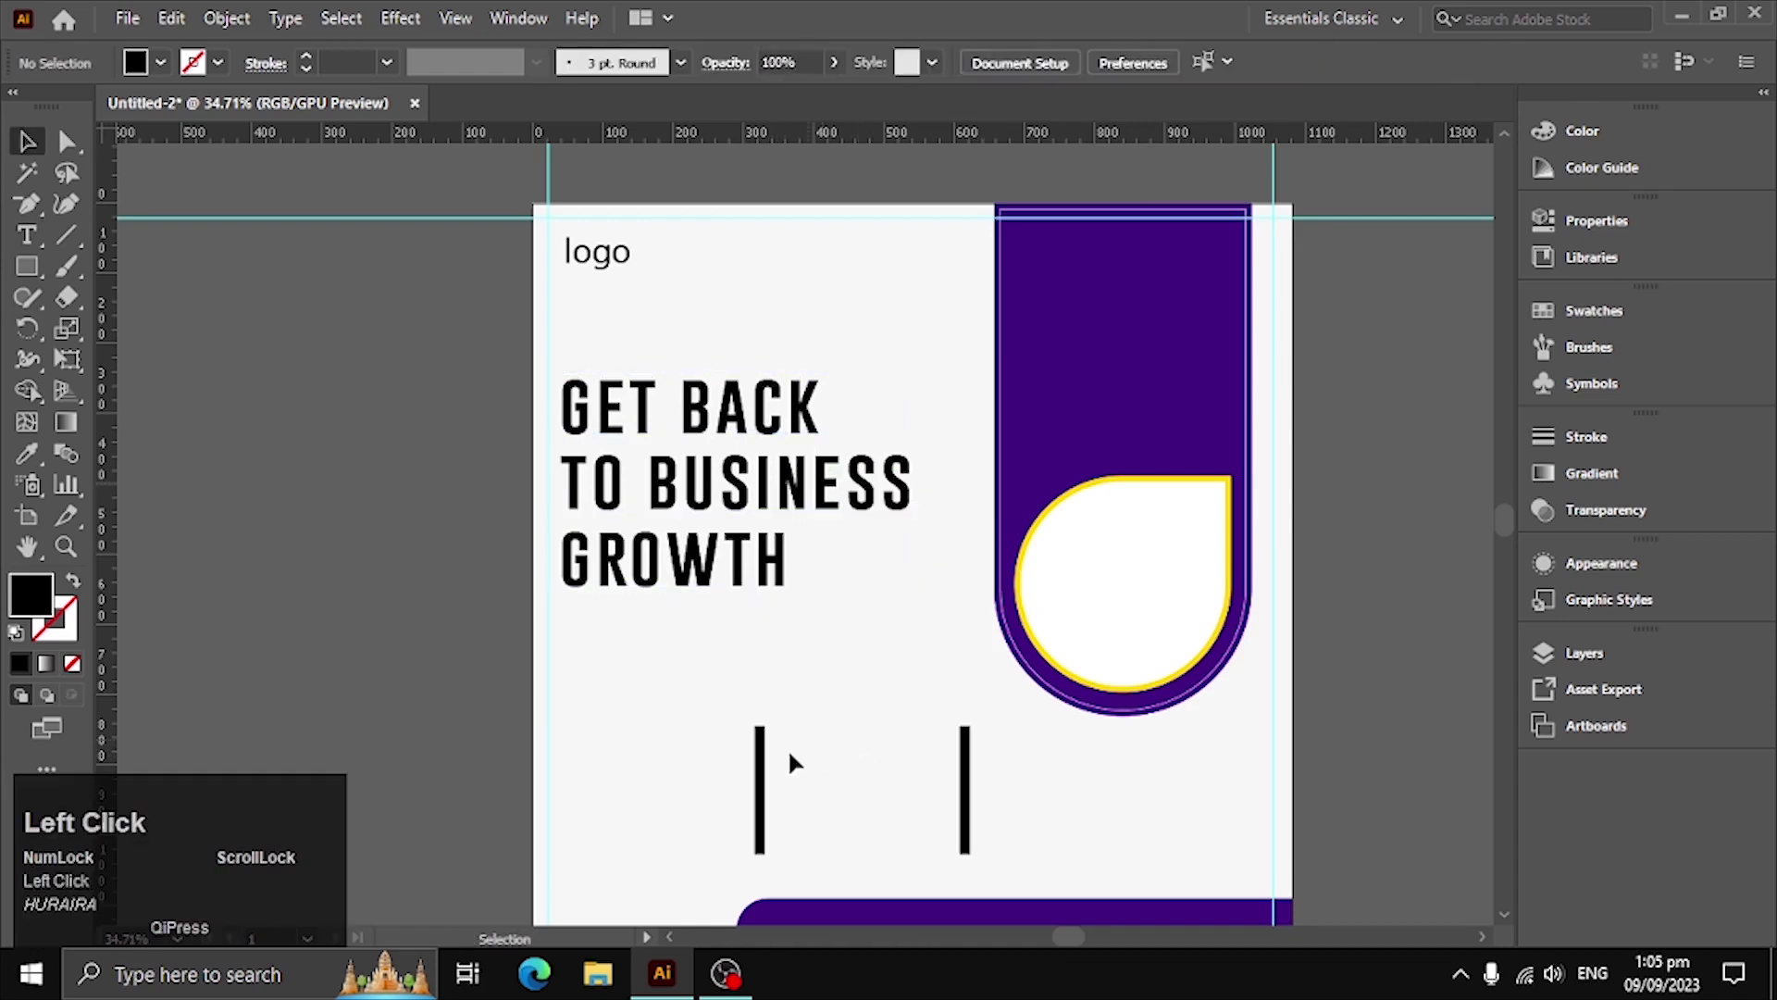
# Browse the font list for the new placeholder paragraph text
pyautogui.click(40, 249)
pyautogui.click(1632, 232)
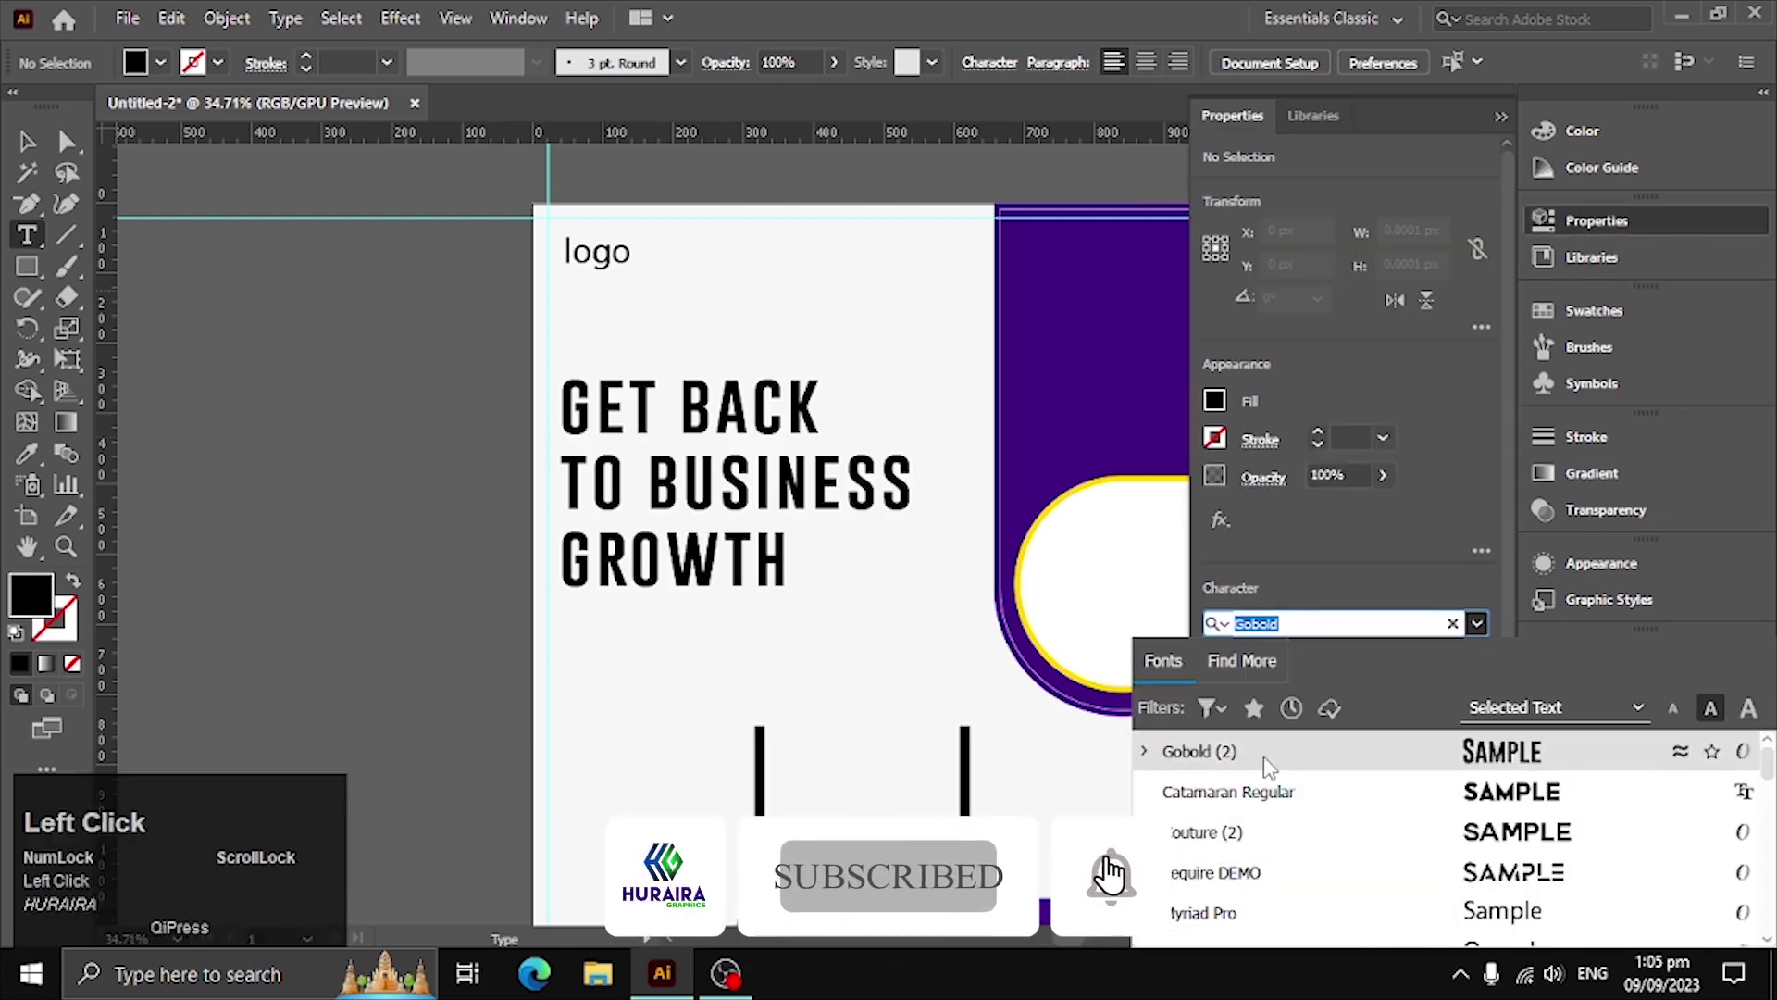
pyautogui.scroll(-3)
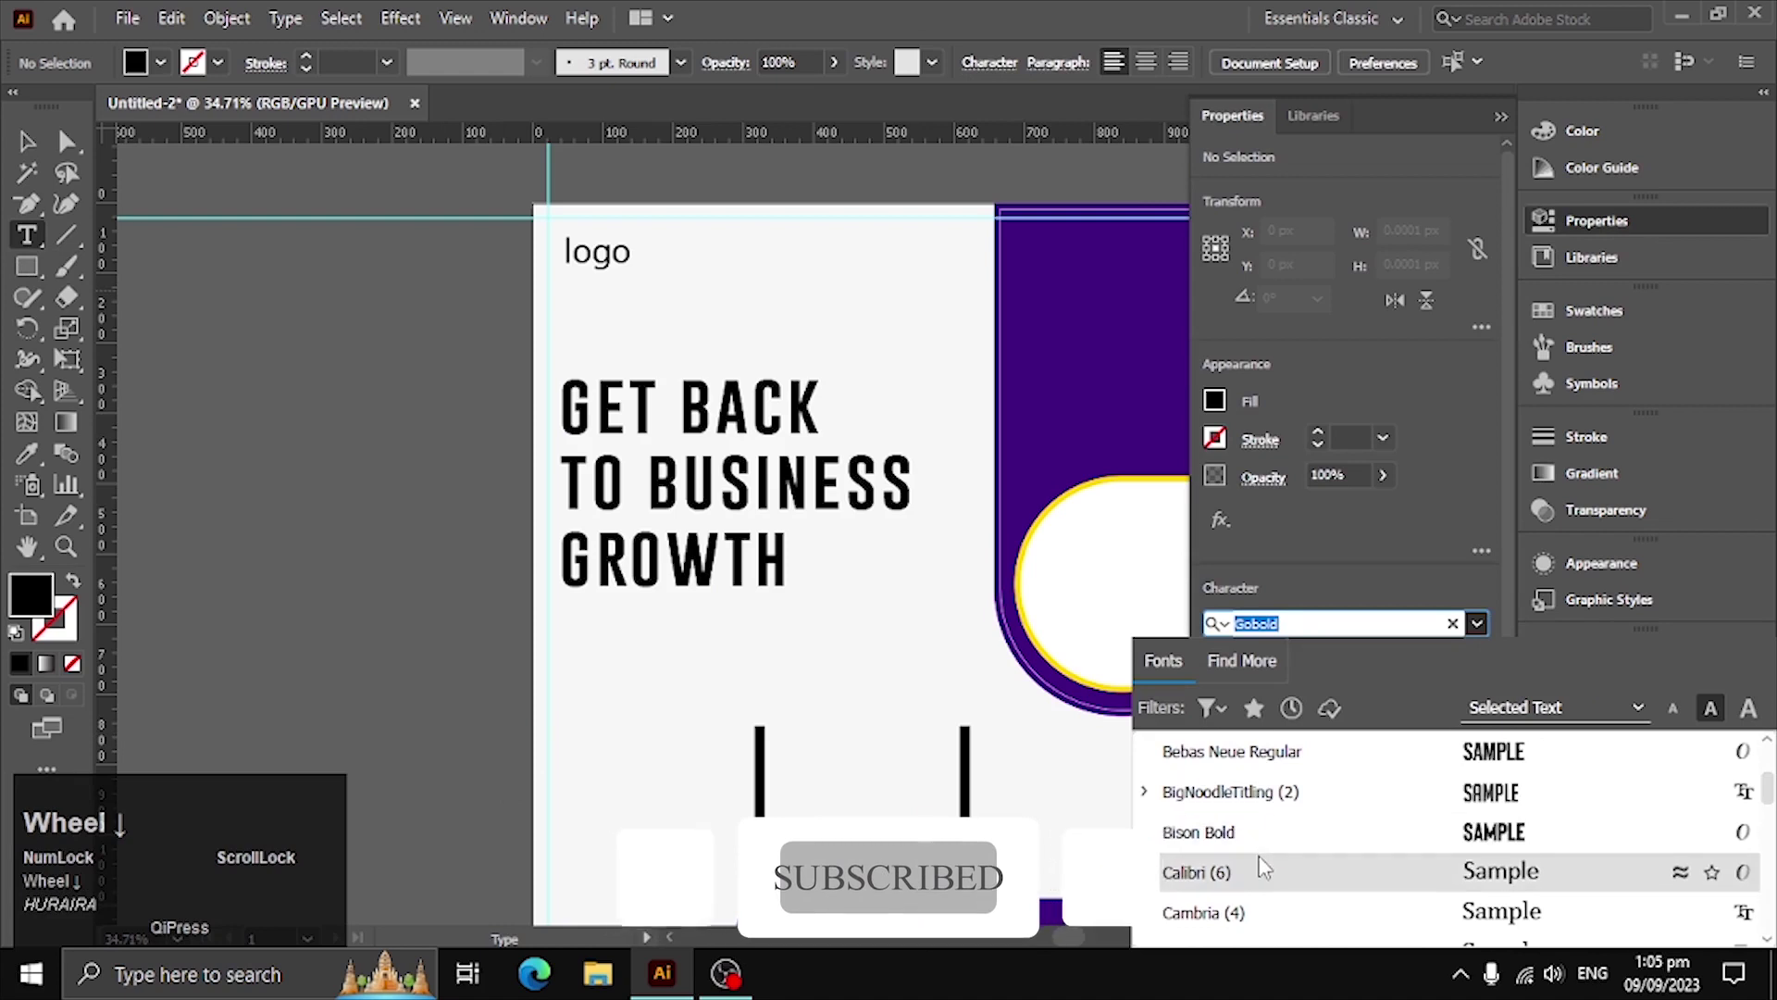
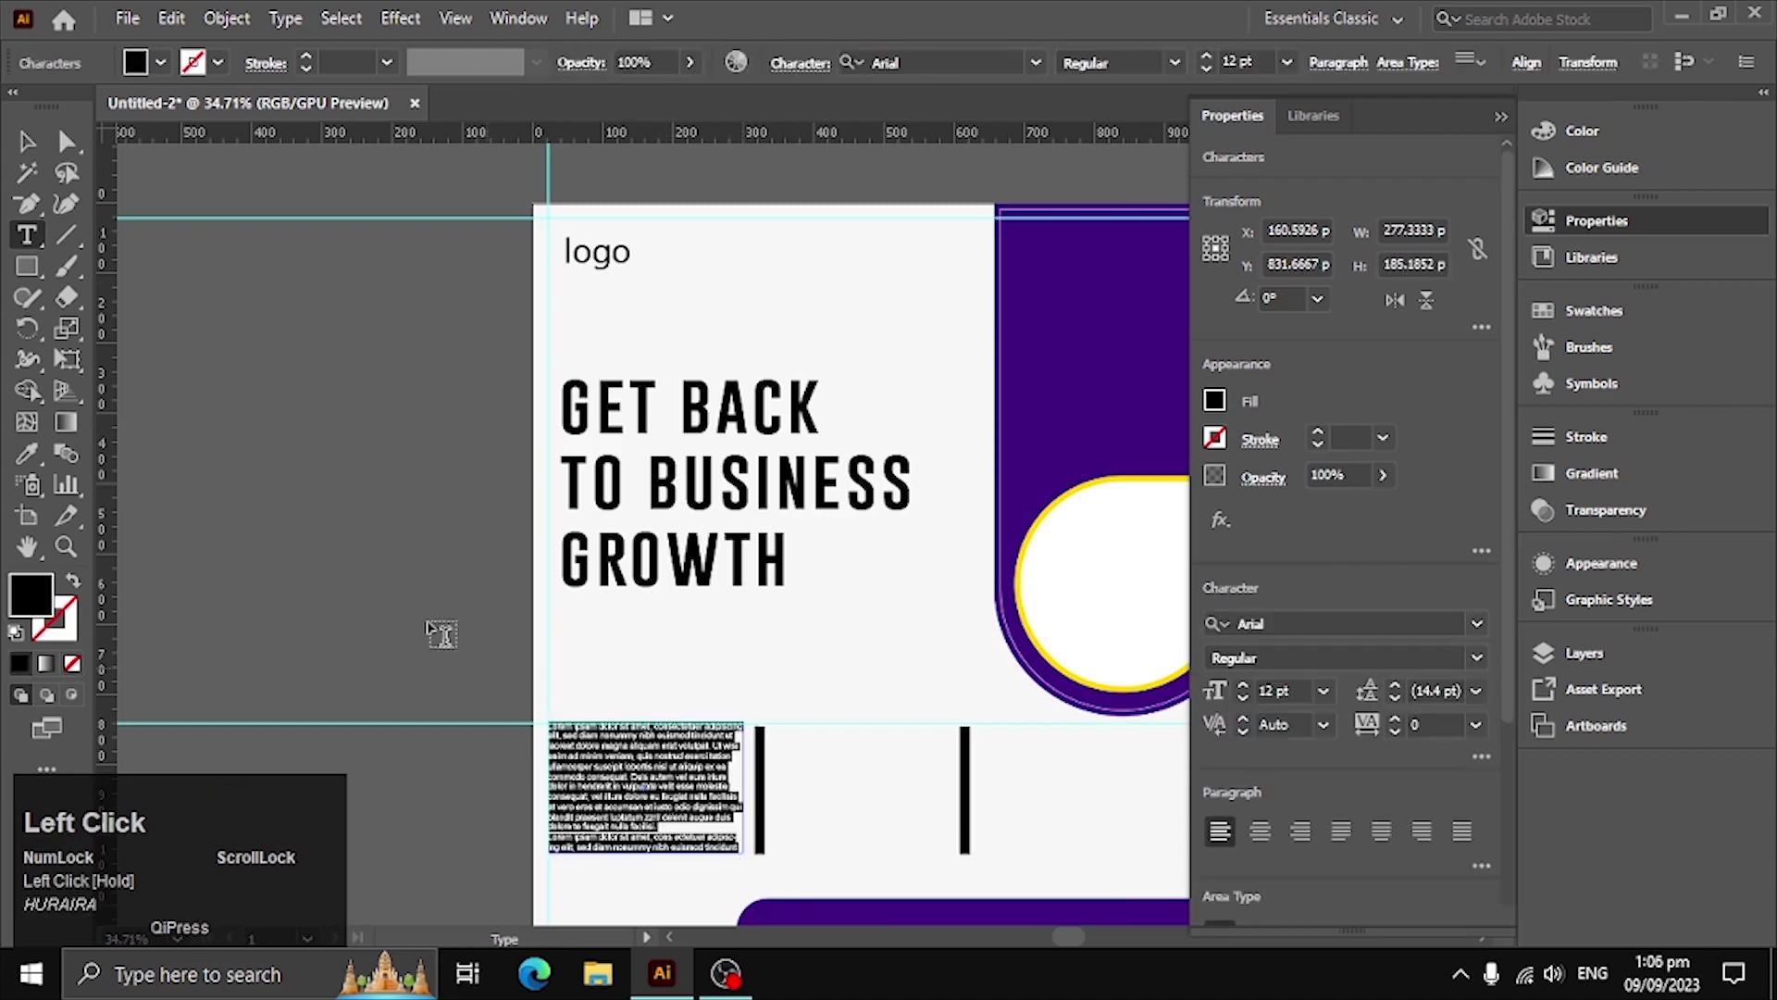
# Justify the placeholder paragraph and raise its font size to readable
pyautogui.click(27, 155)
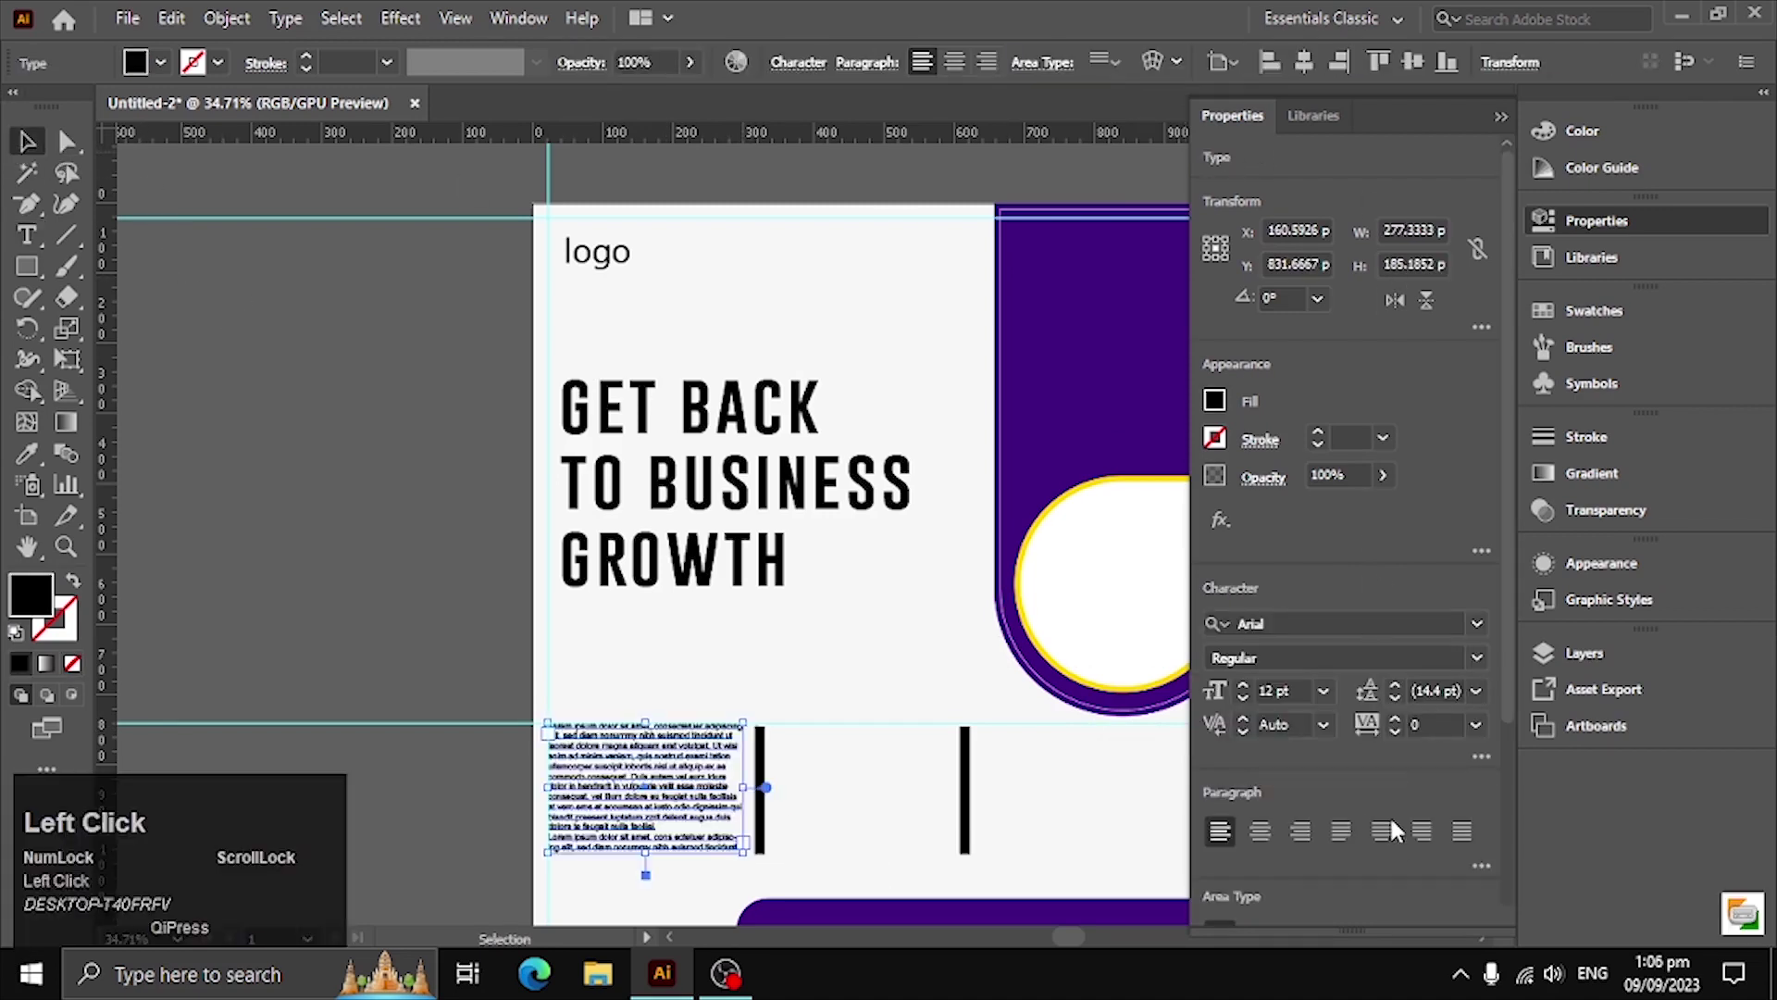
pyautogui.click(1385, 846)
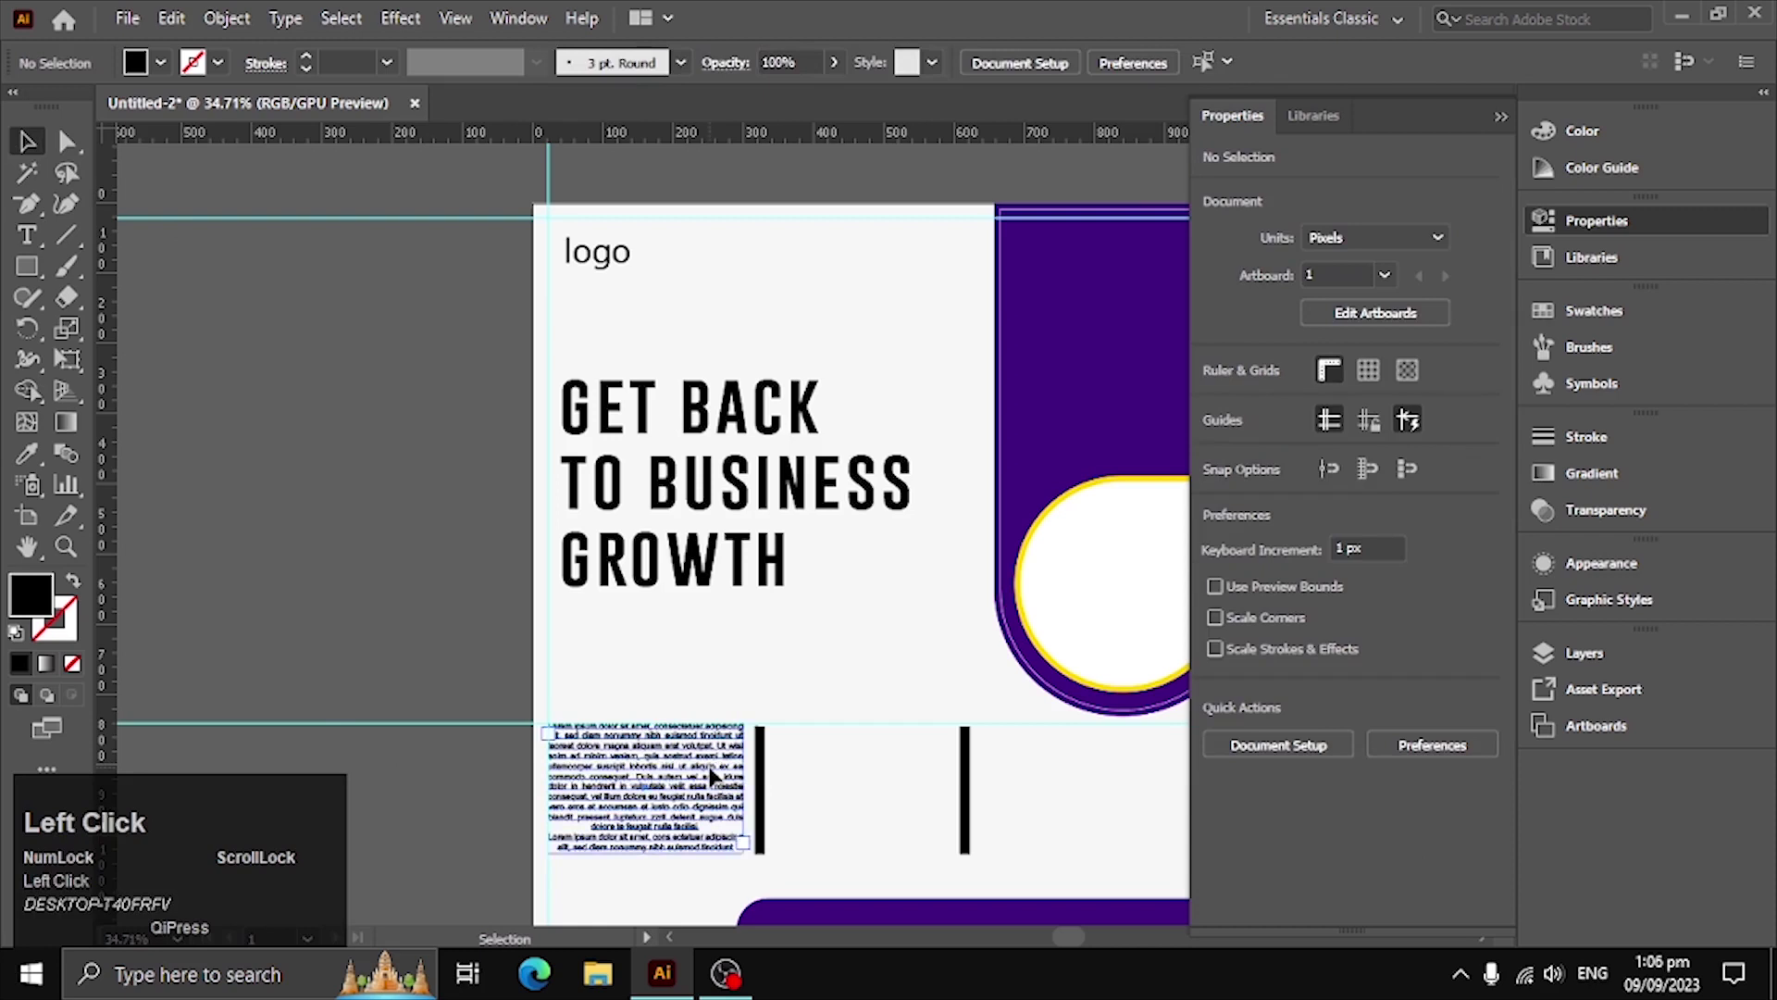
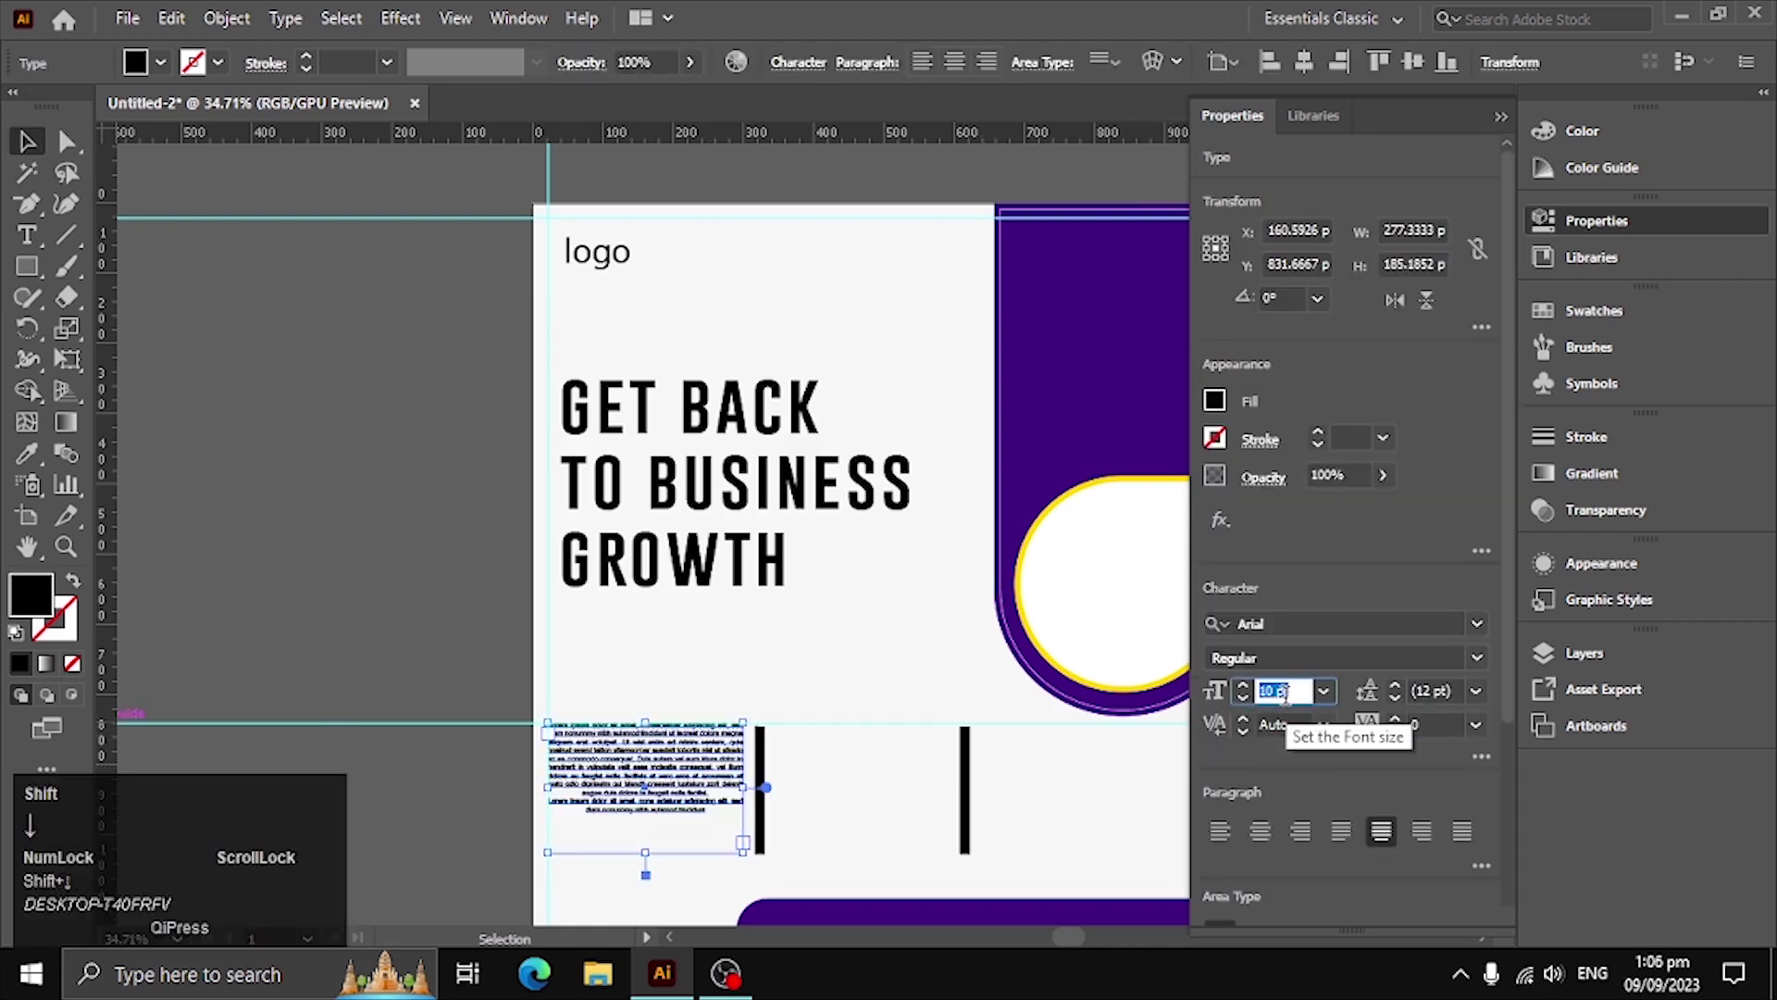
pyautogui.press('shift+Up')
pyautogui.press('Up')
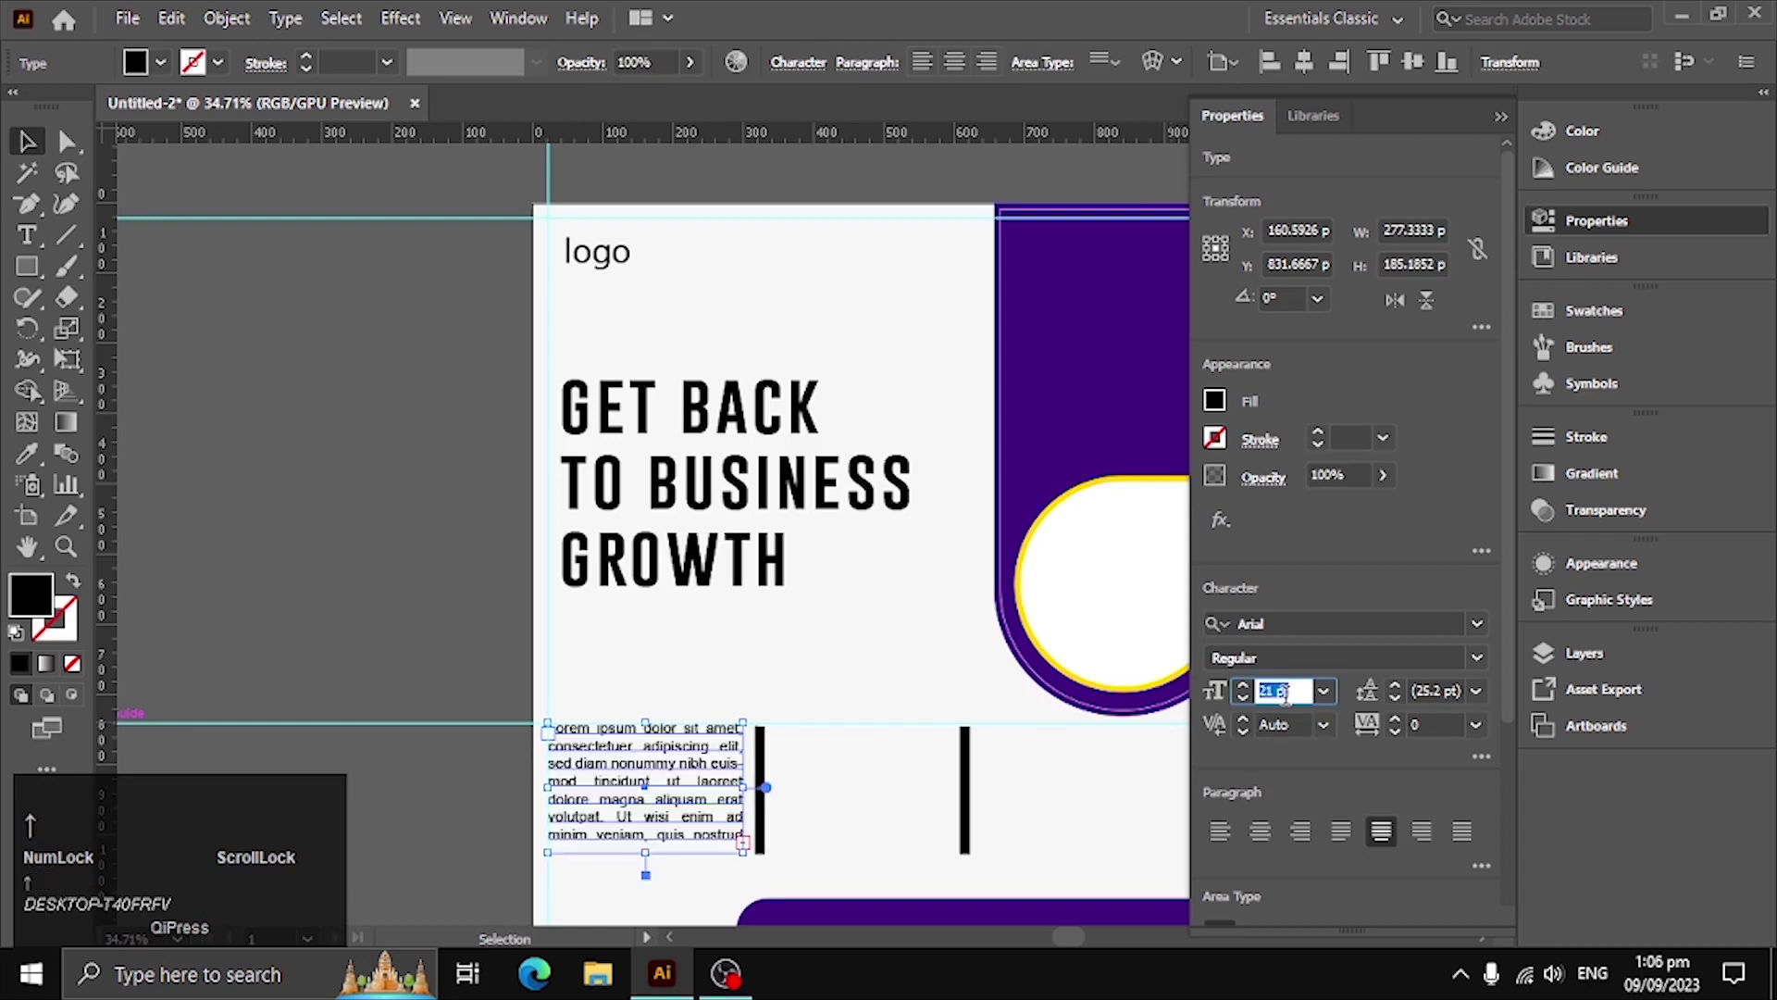
pyautogui.press('Down')
pyautogui.click(202, 295)
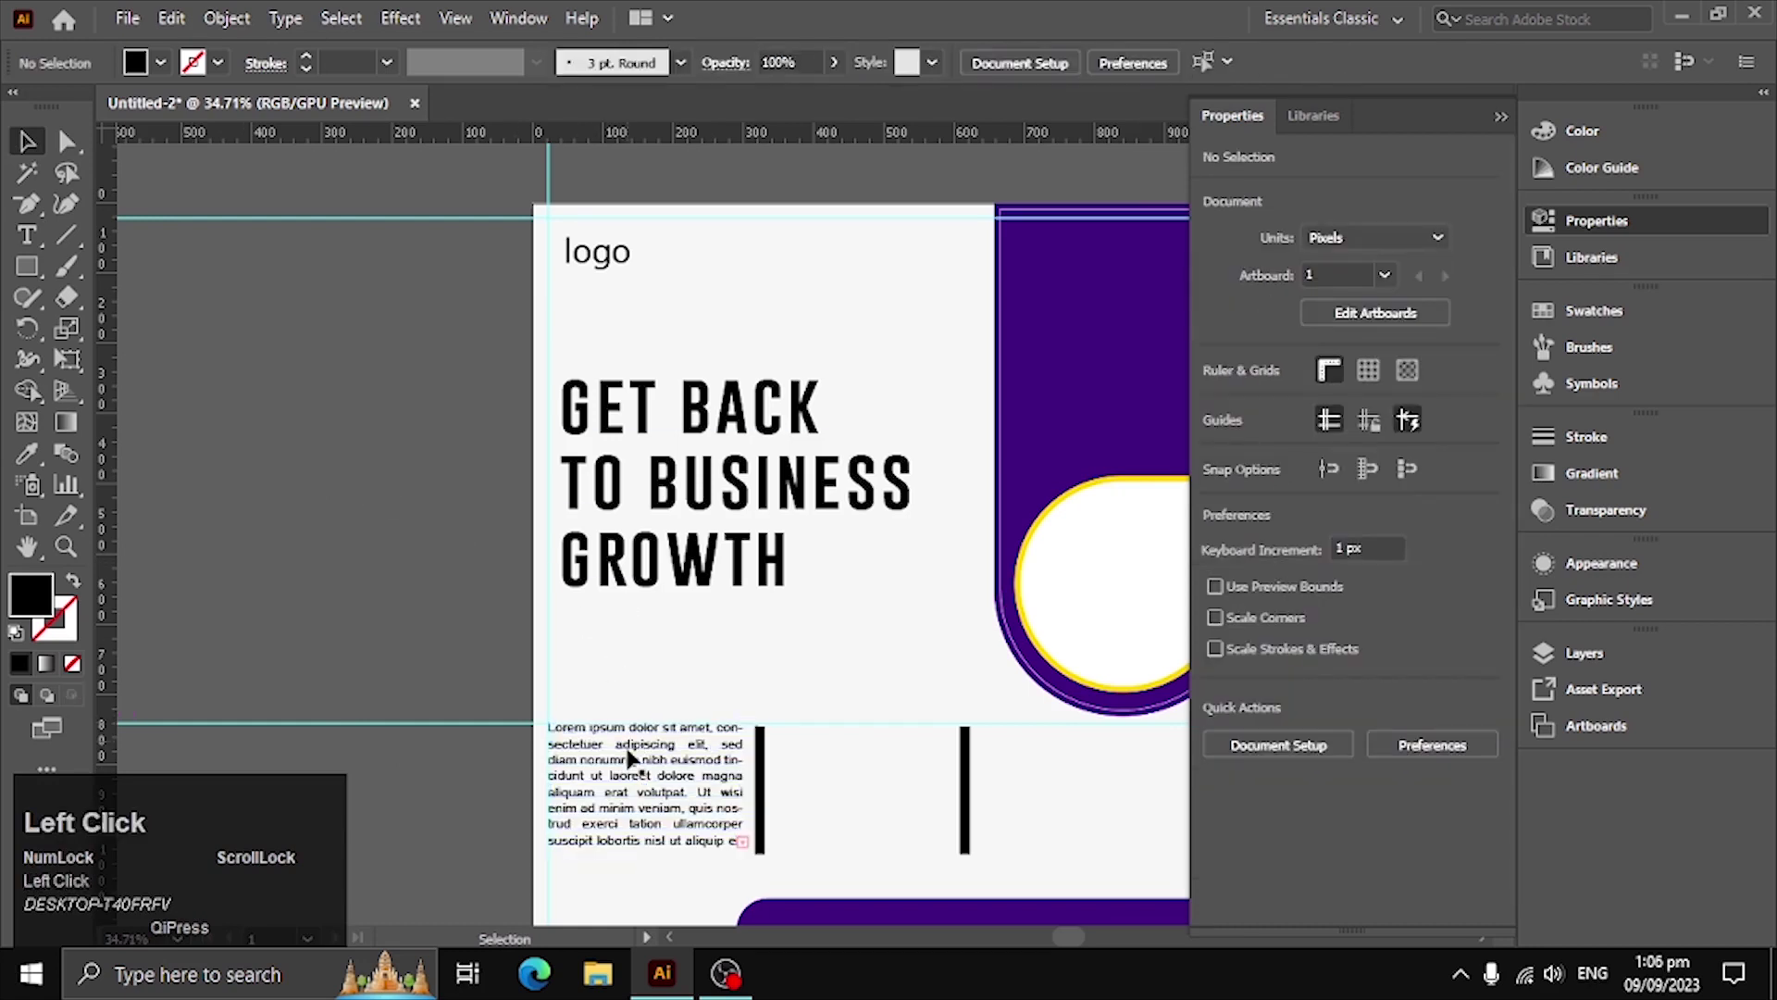
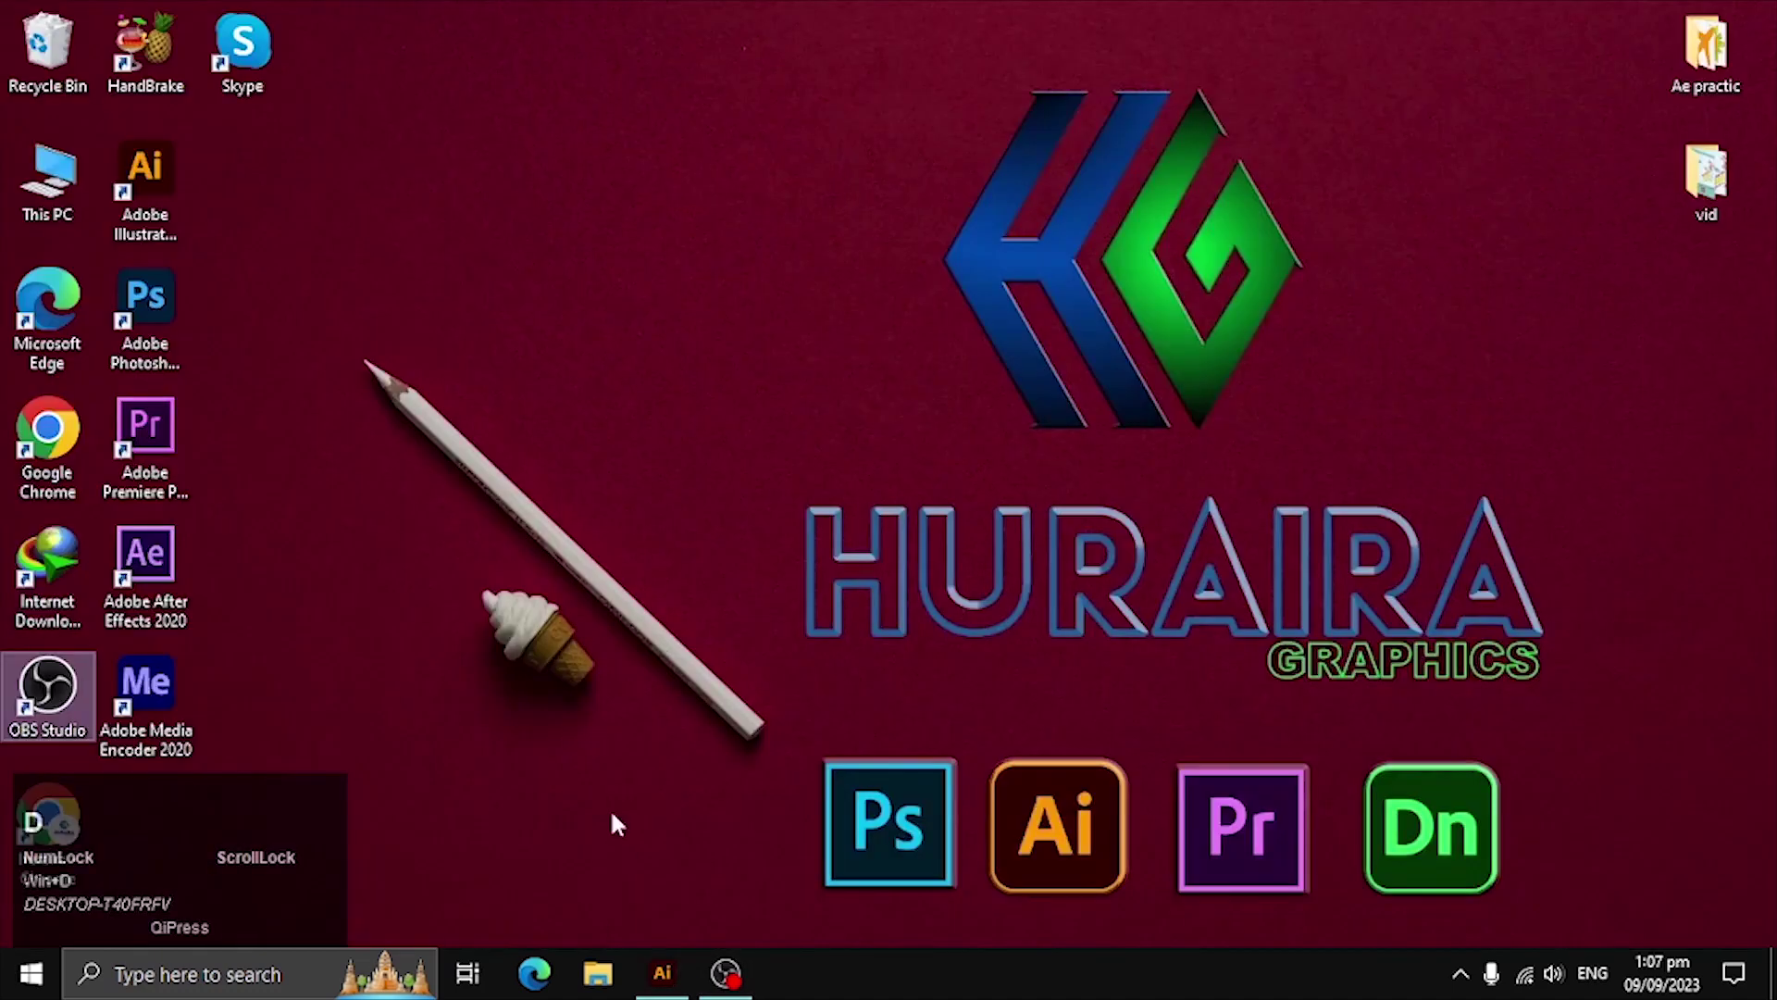
# Launch Chrome and run a Google search for 'logo'
pyautogui.click(58, 438)
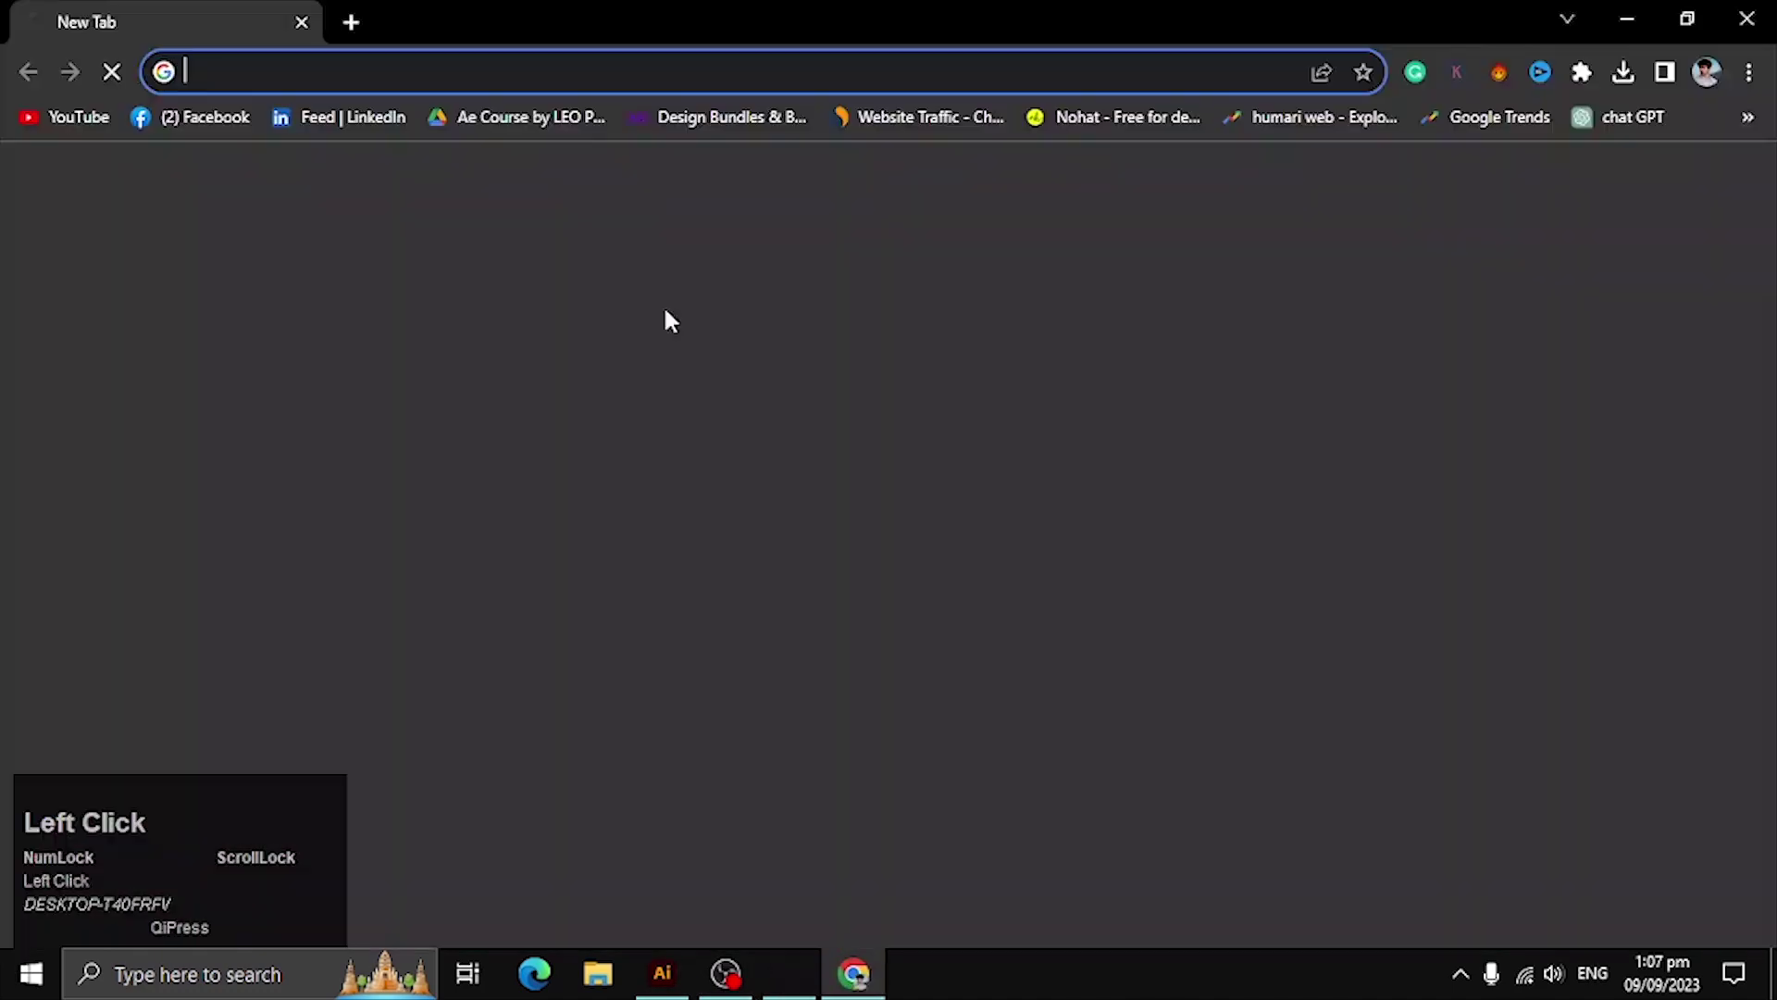
pyautogui.write('logo')
pyautogui.press('space')
pyautogui.press('Return')
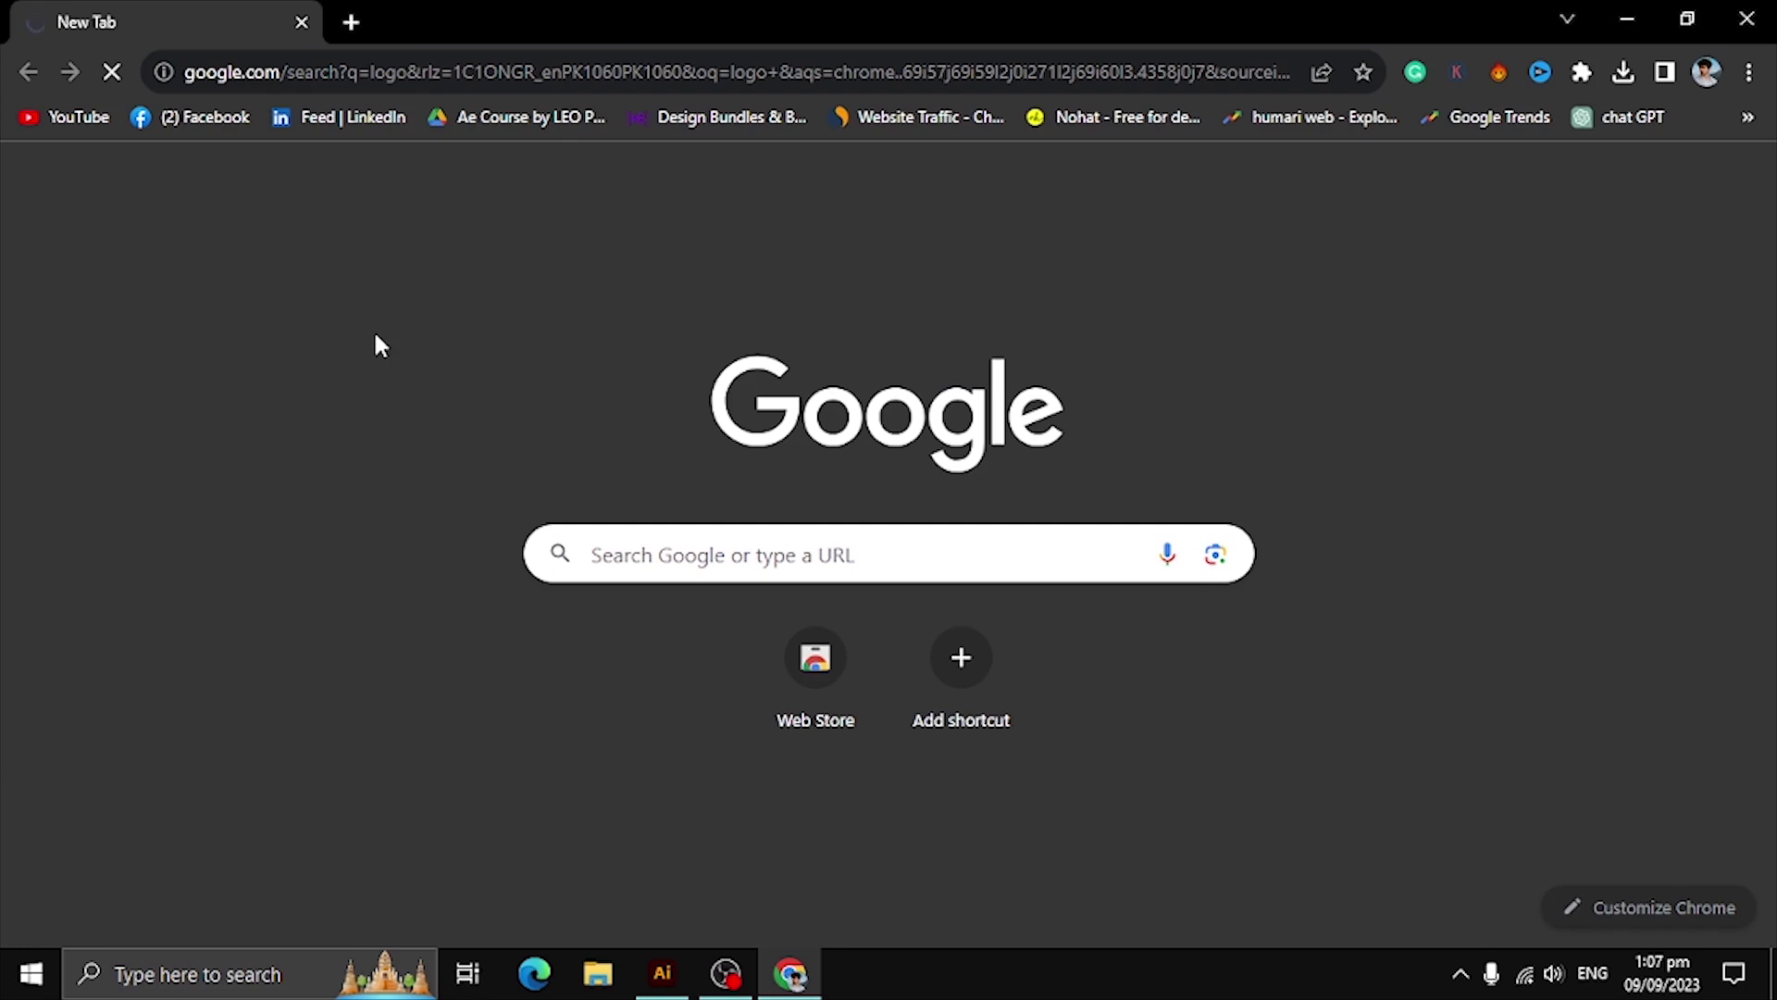
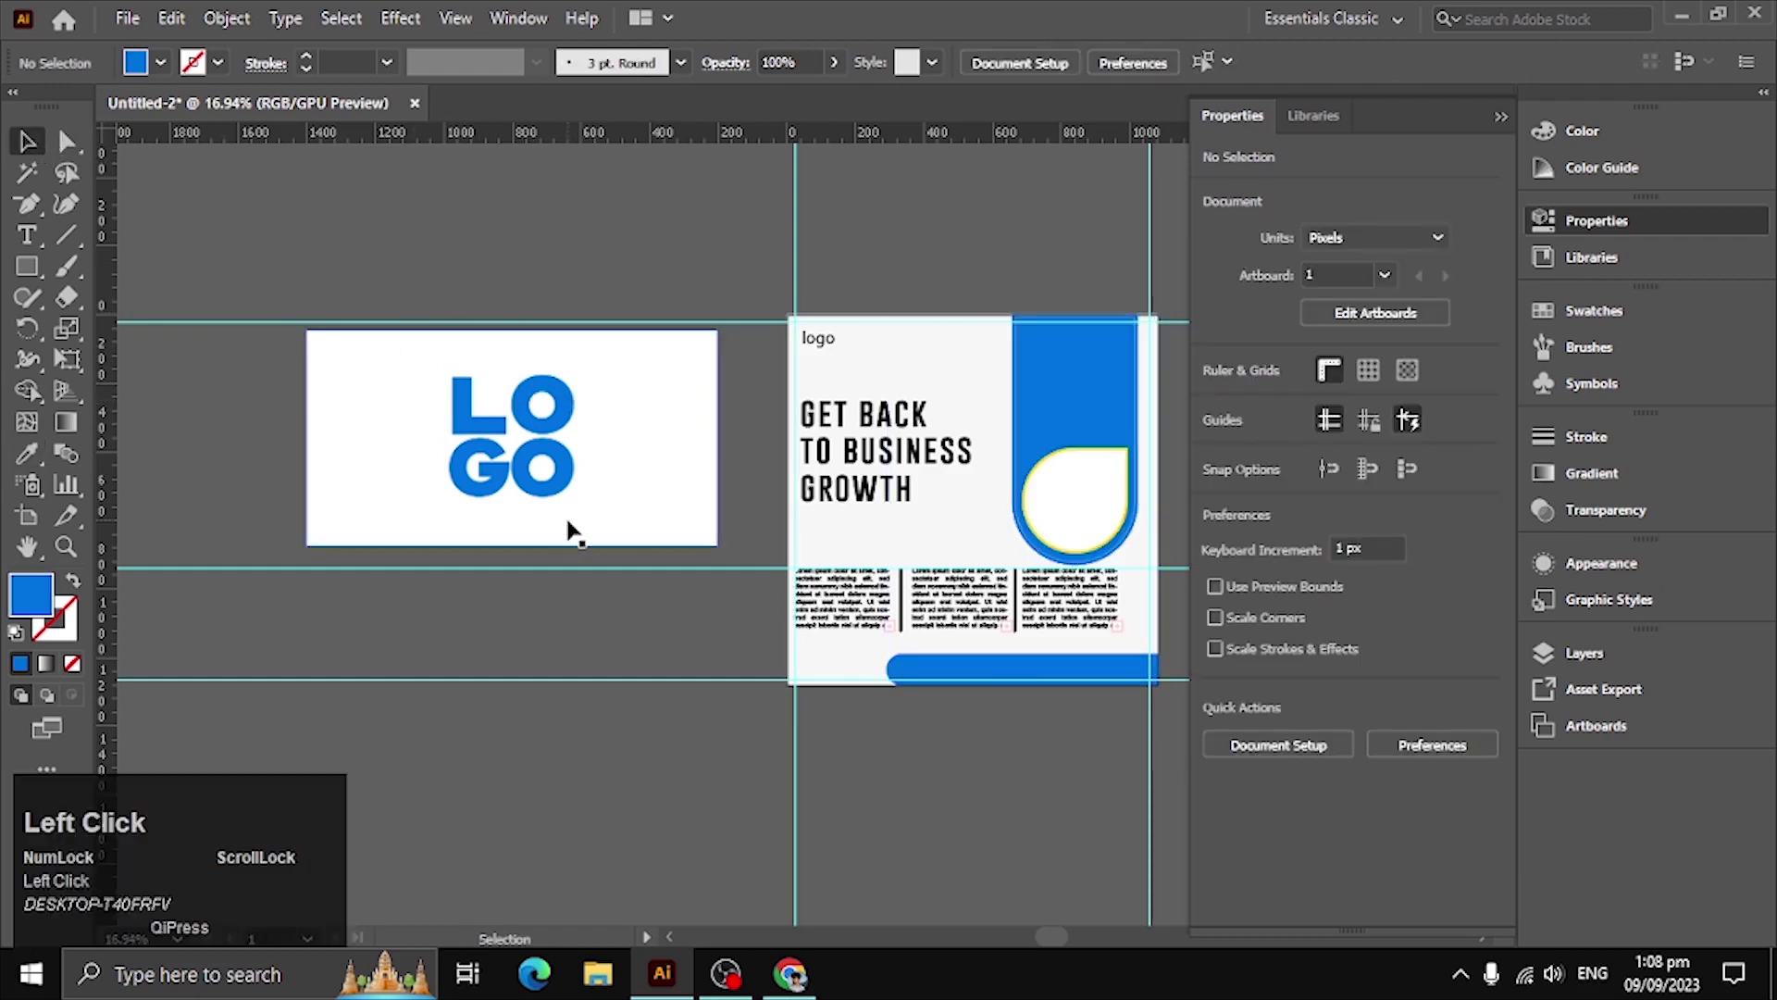
# Image-trace and expand the LOGO picture, ungroup it and select the white inner shapes
pyautogui.click(613, 68)
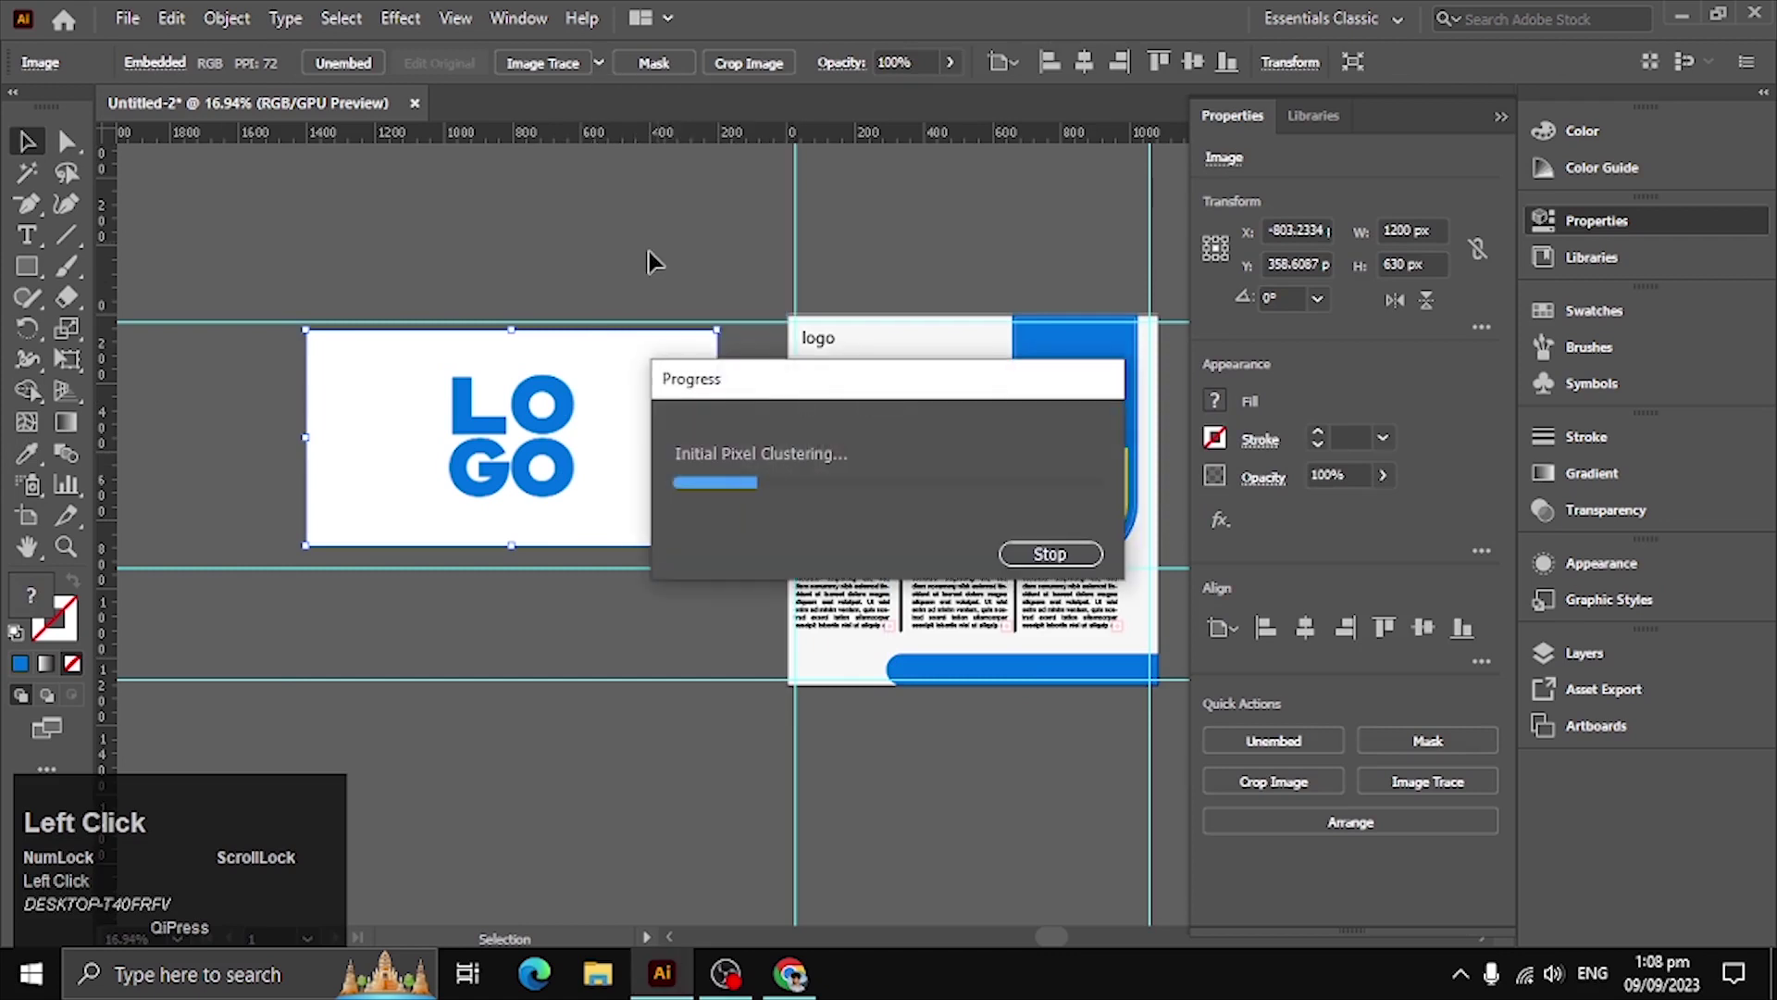
pyautogui.moveTo(751, 404); pyautogui.dragTo(835, 364)
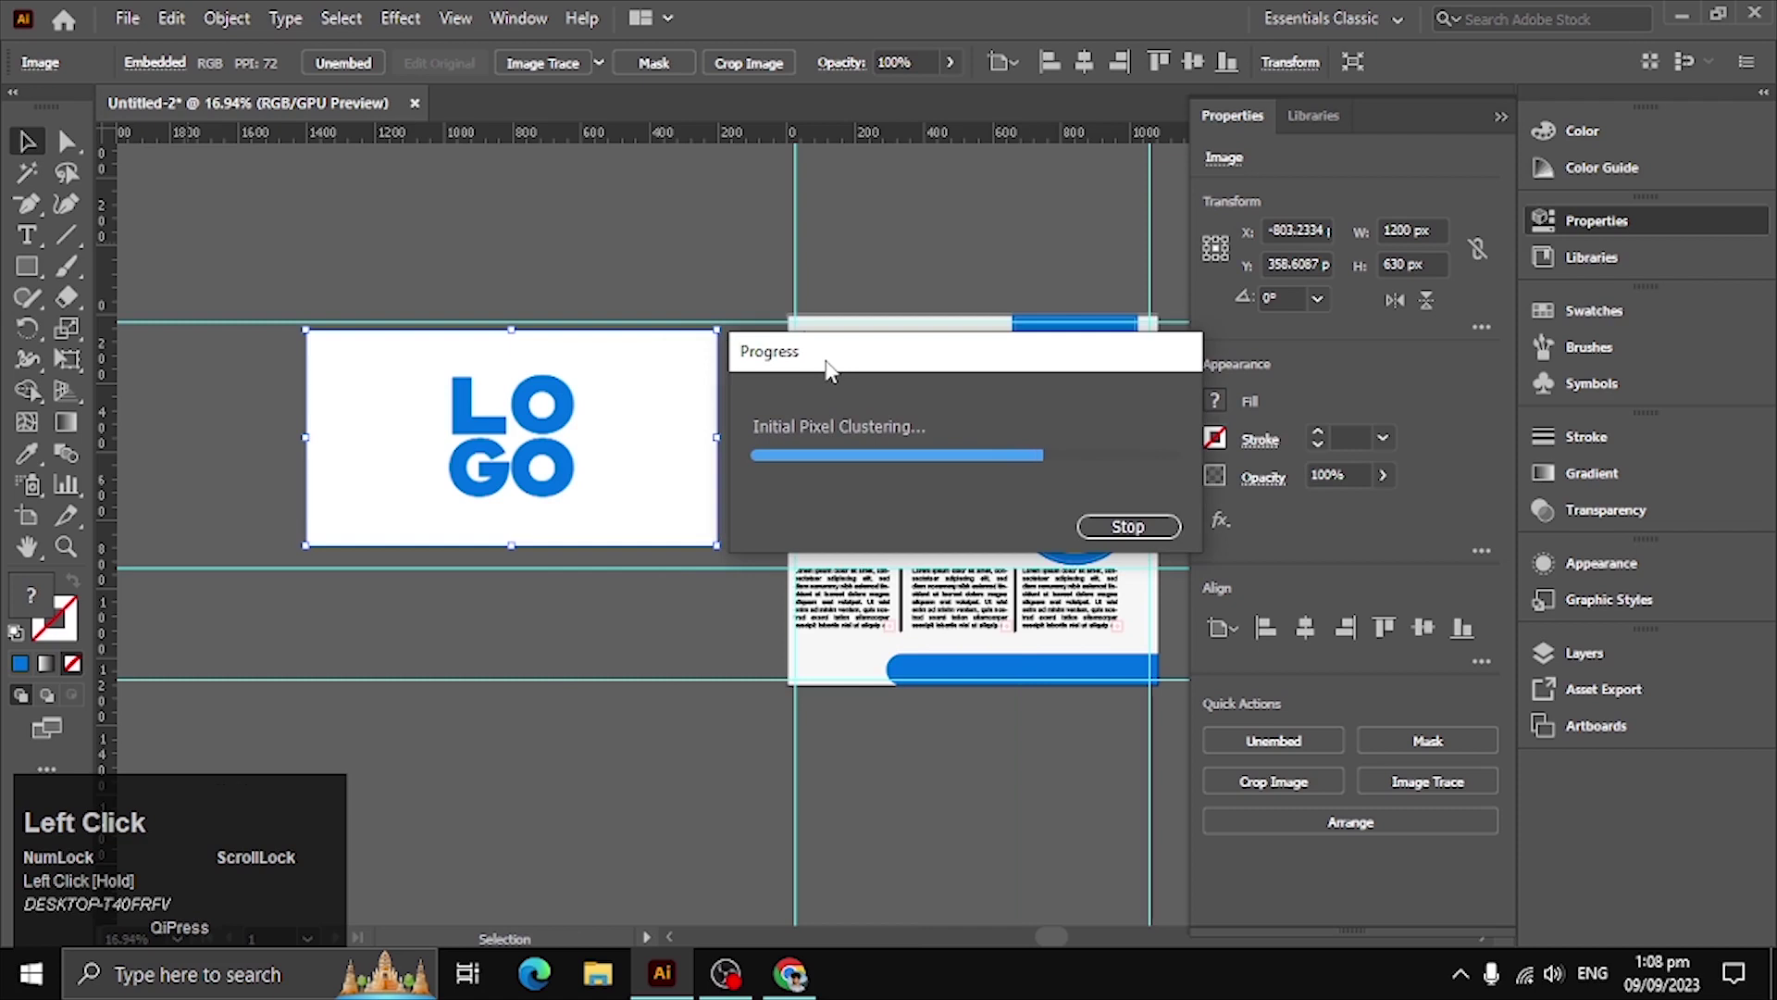
pyautogui.click(672, 65)
pyautogui.press('ctrl+shift+g')
pyautogui.moveTo(640, 274); pyautogui.dragTo(550, 409)
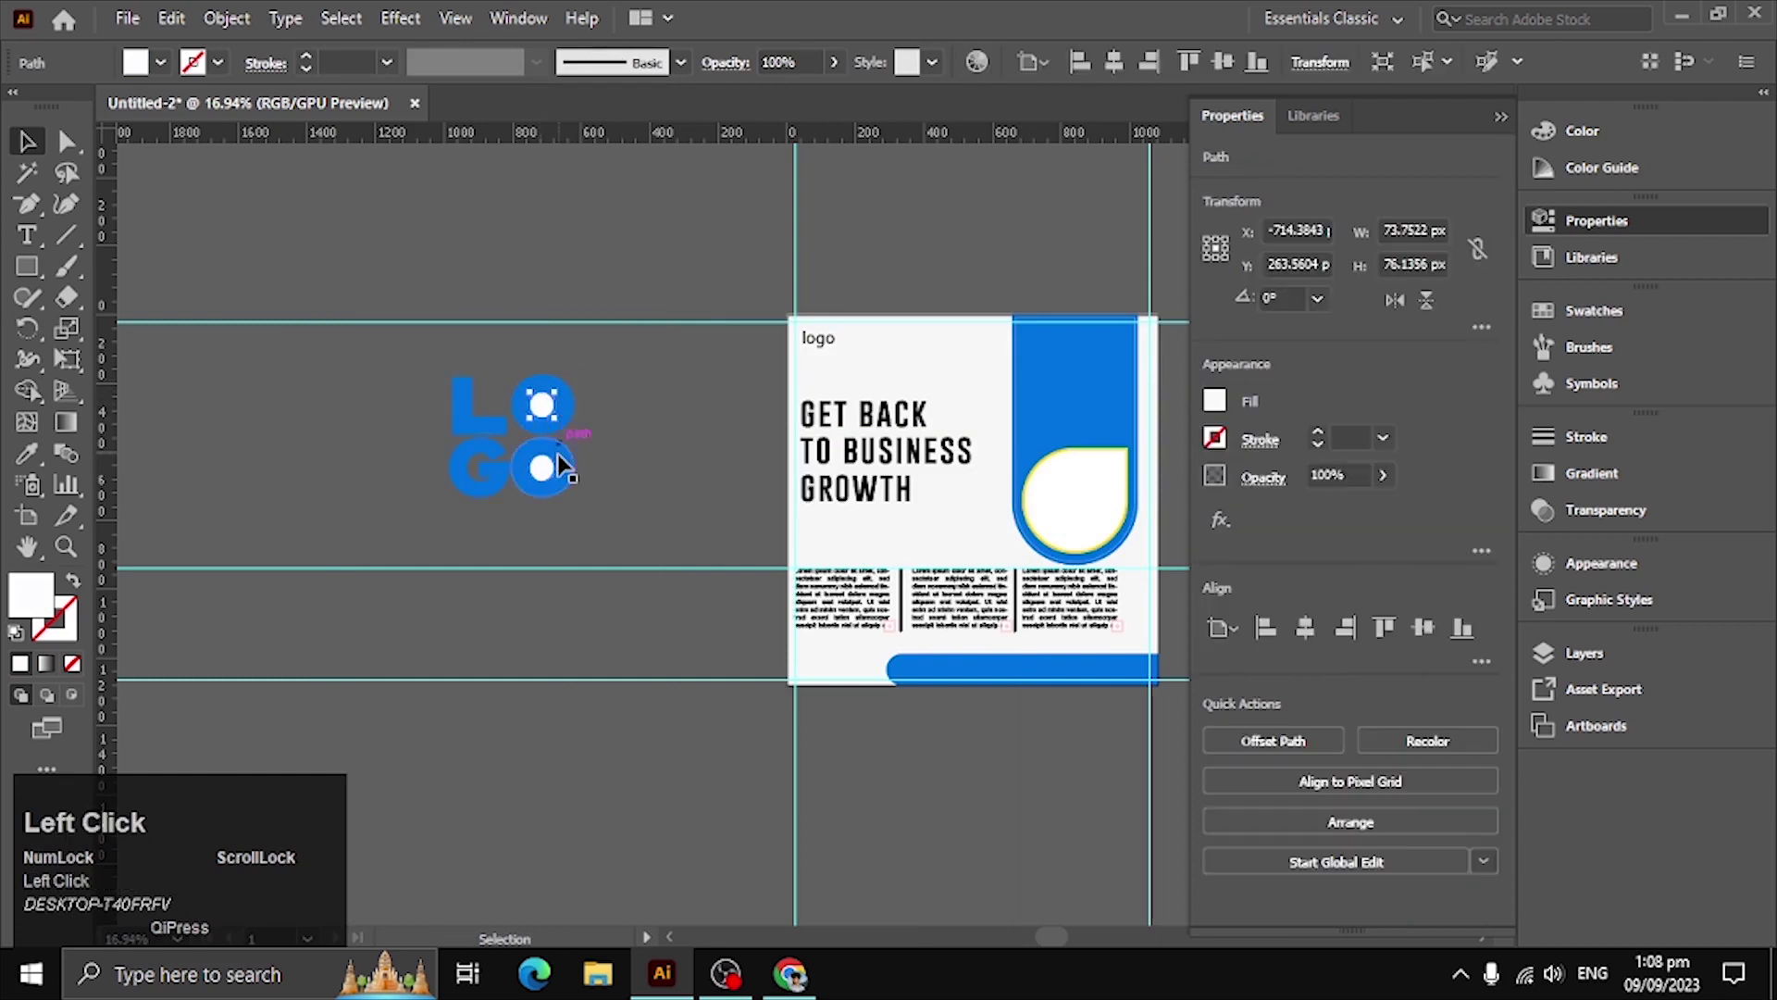
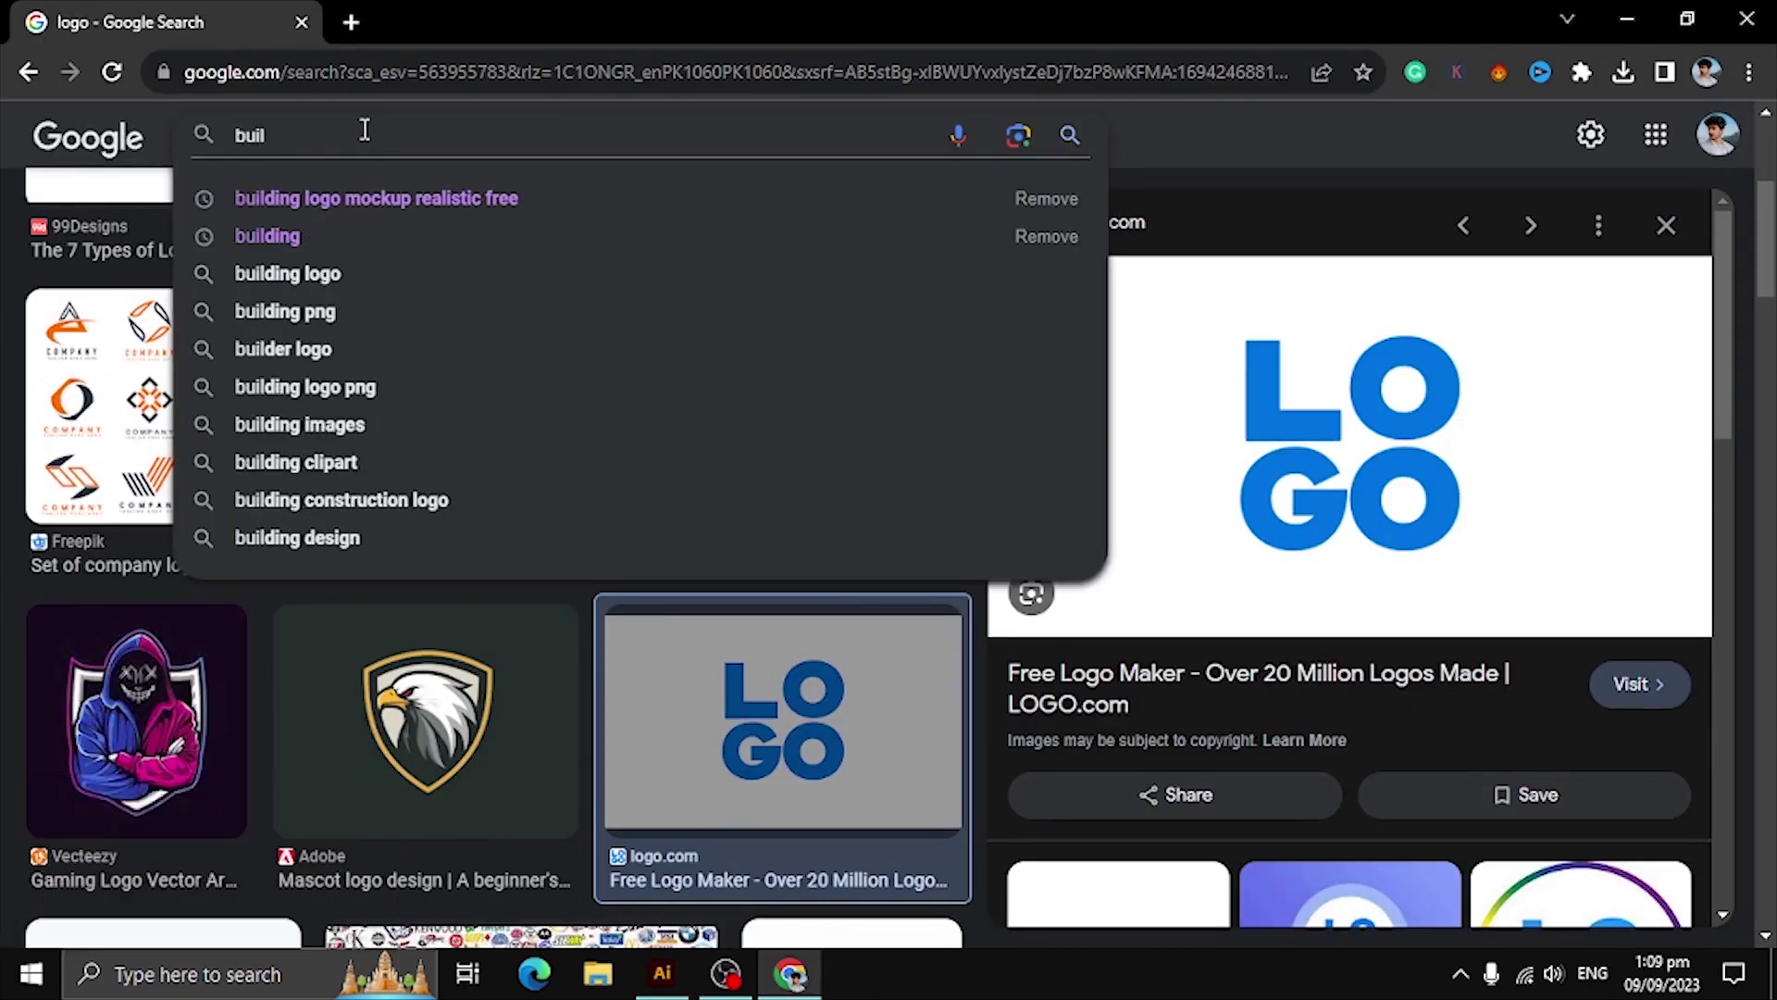
# Search Google for 'building pictures' to get image results for the flyer banner
pyautogui.press('Down')
pyautogui.press('space')
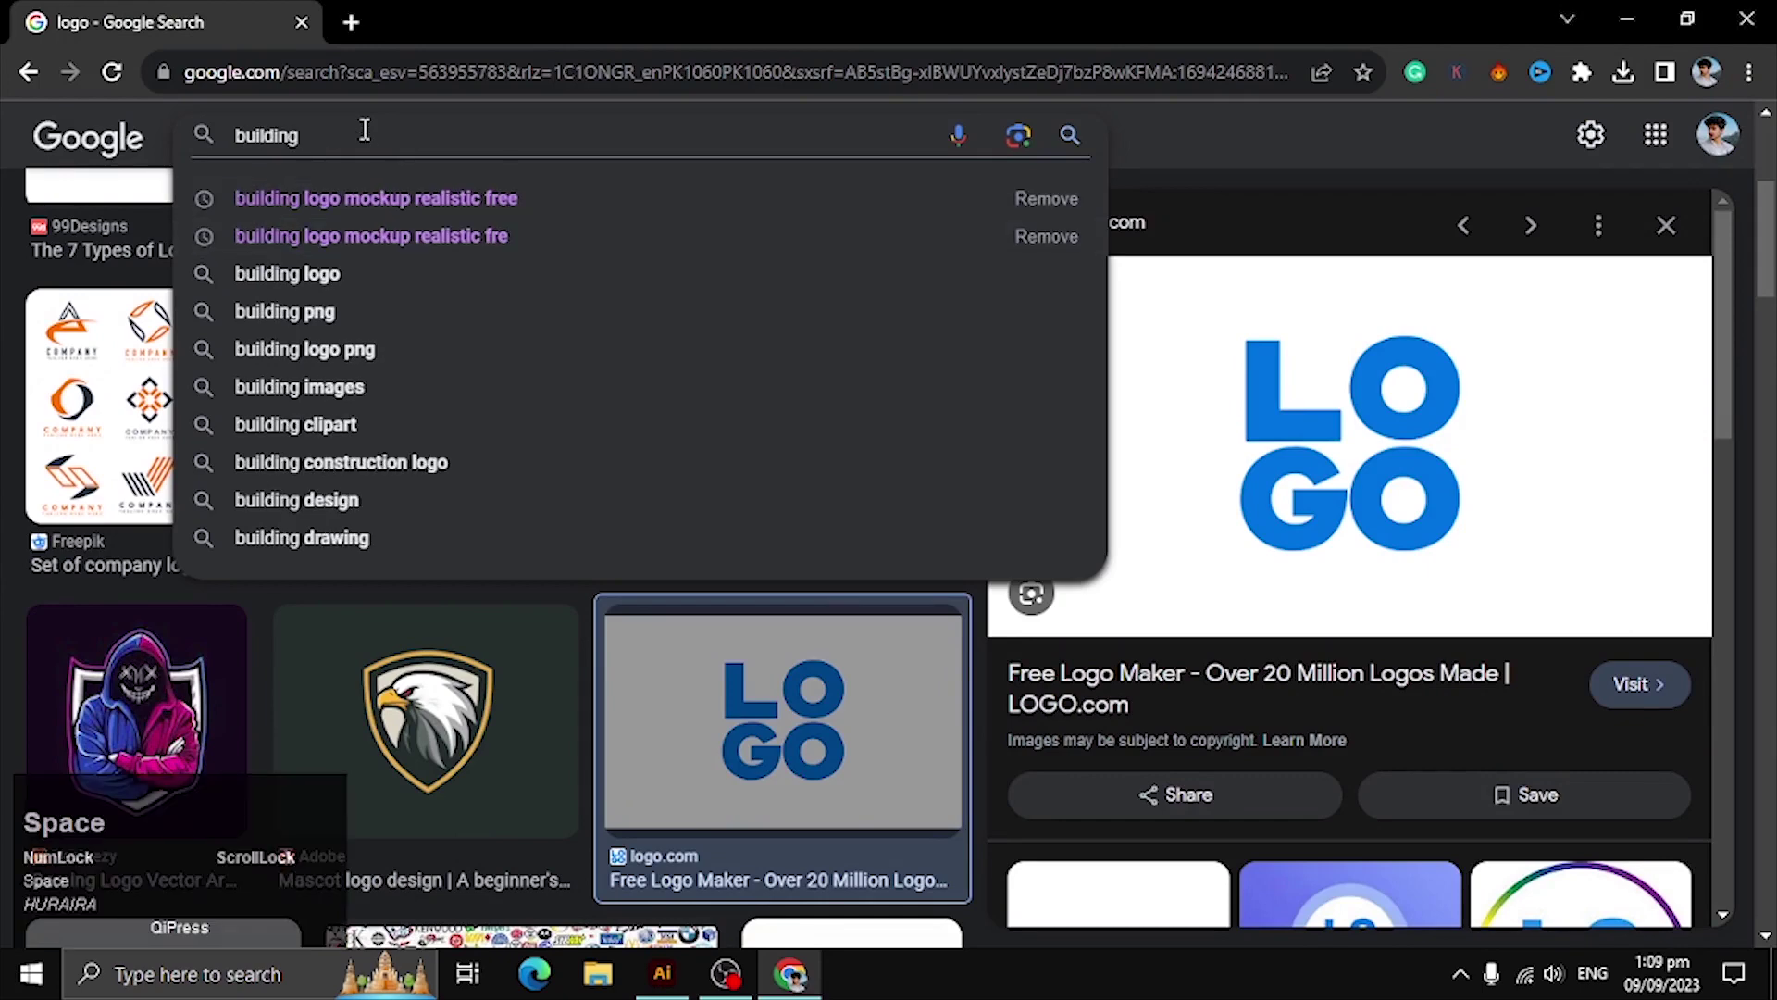
pyautogui.write('pic')
pyautogui.press('Return')
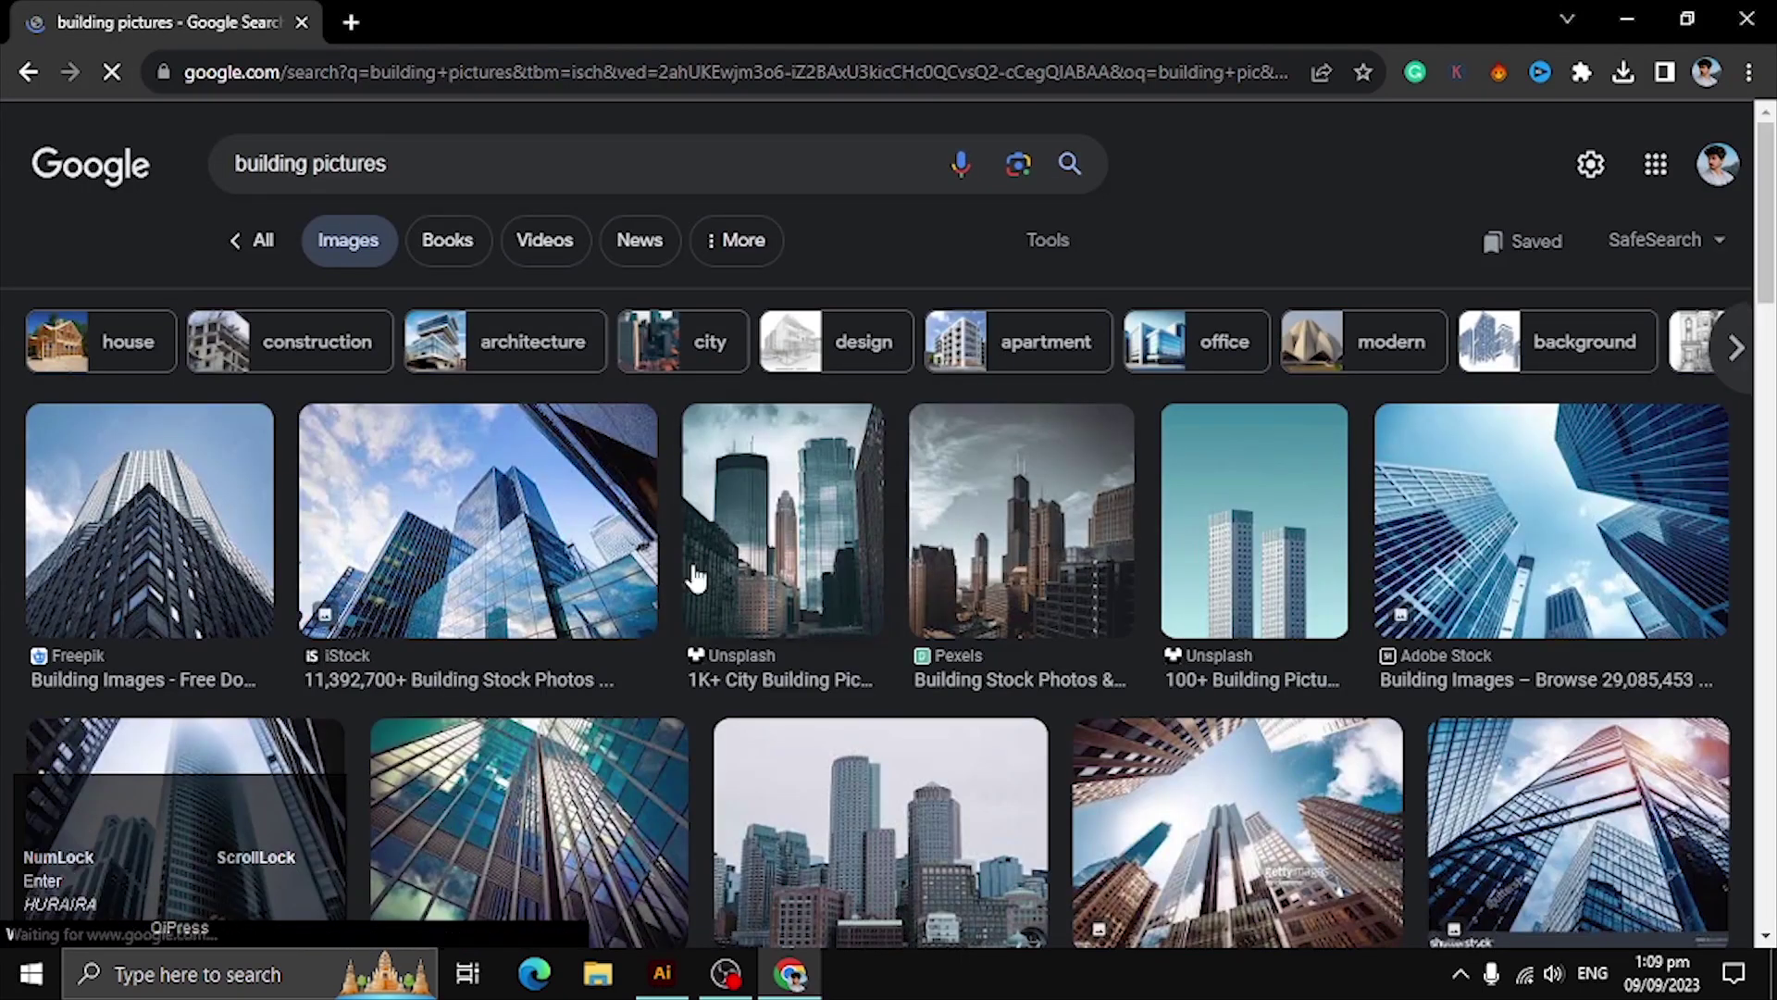
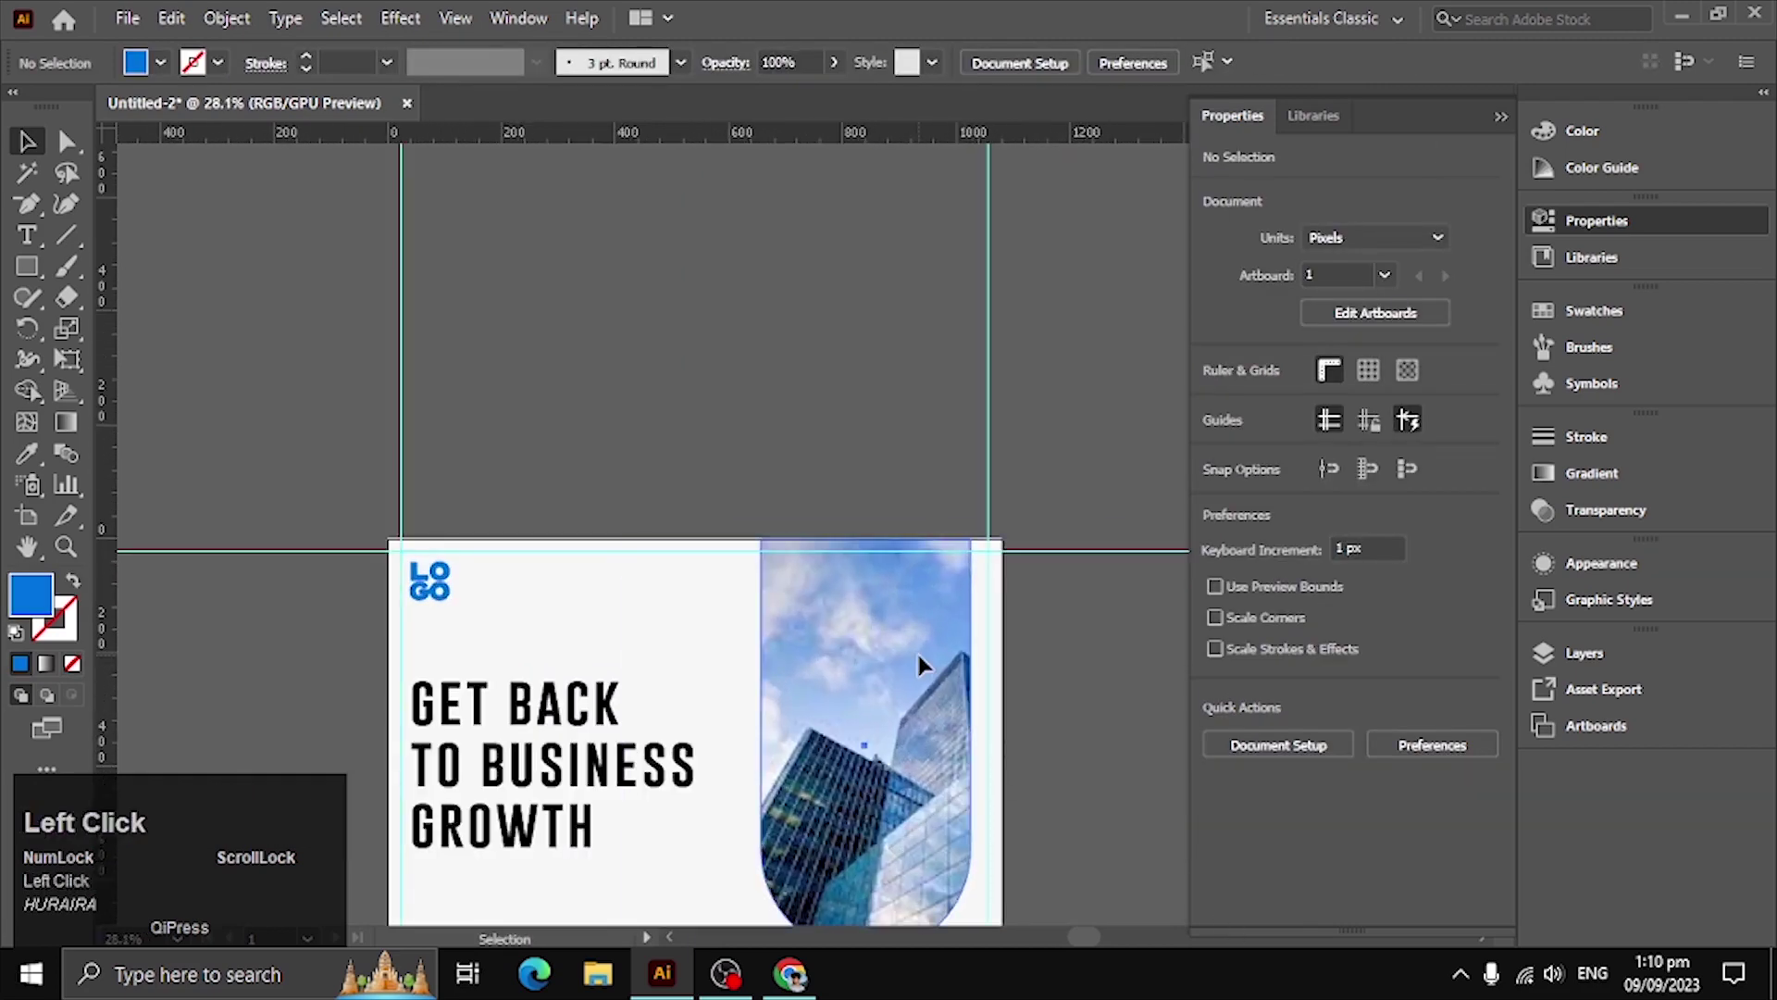
# Check the banner shapes in Outline view and return to full-colour Preview
pyautogui.press('ctrl+[')
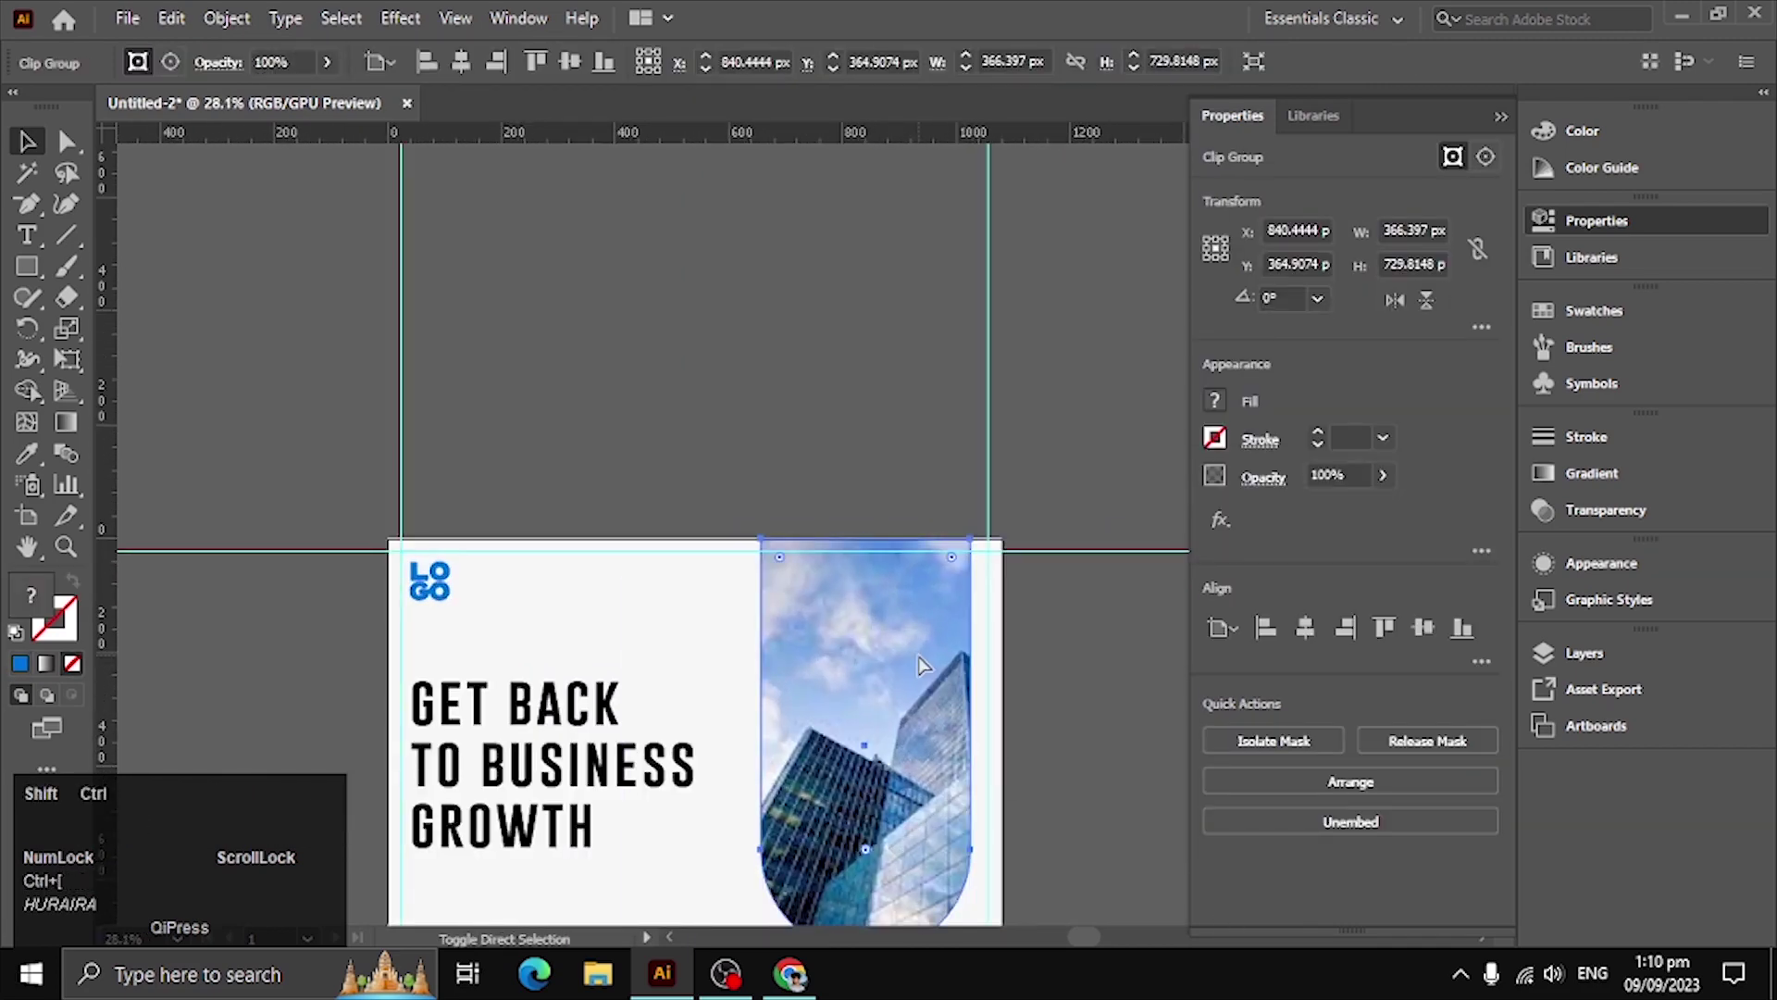
pyautogui.press('ctrl+shift+[')
pyautogui.press('ctrl+]')
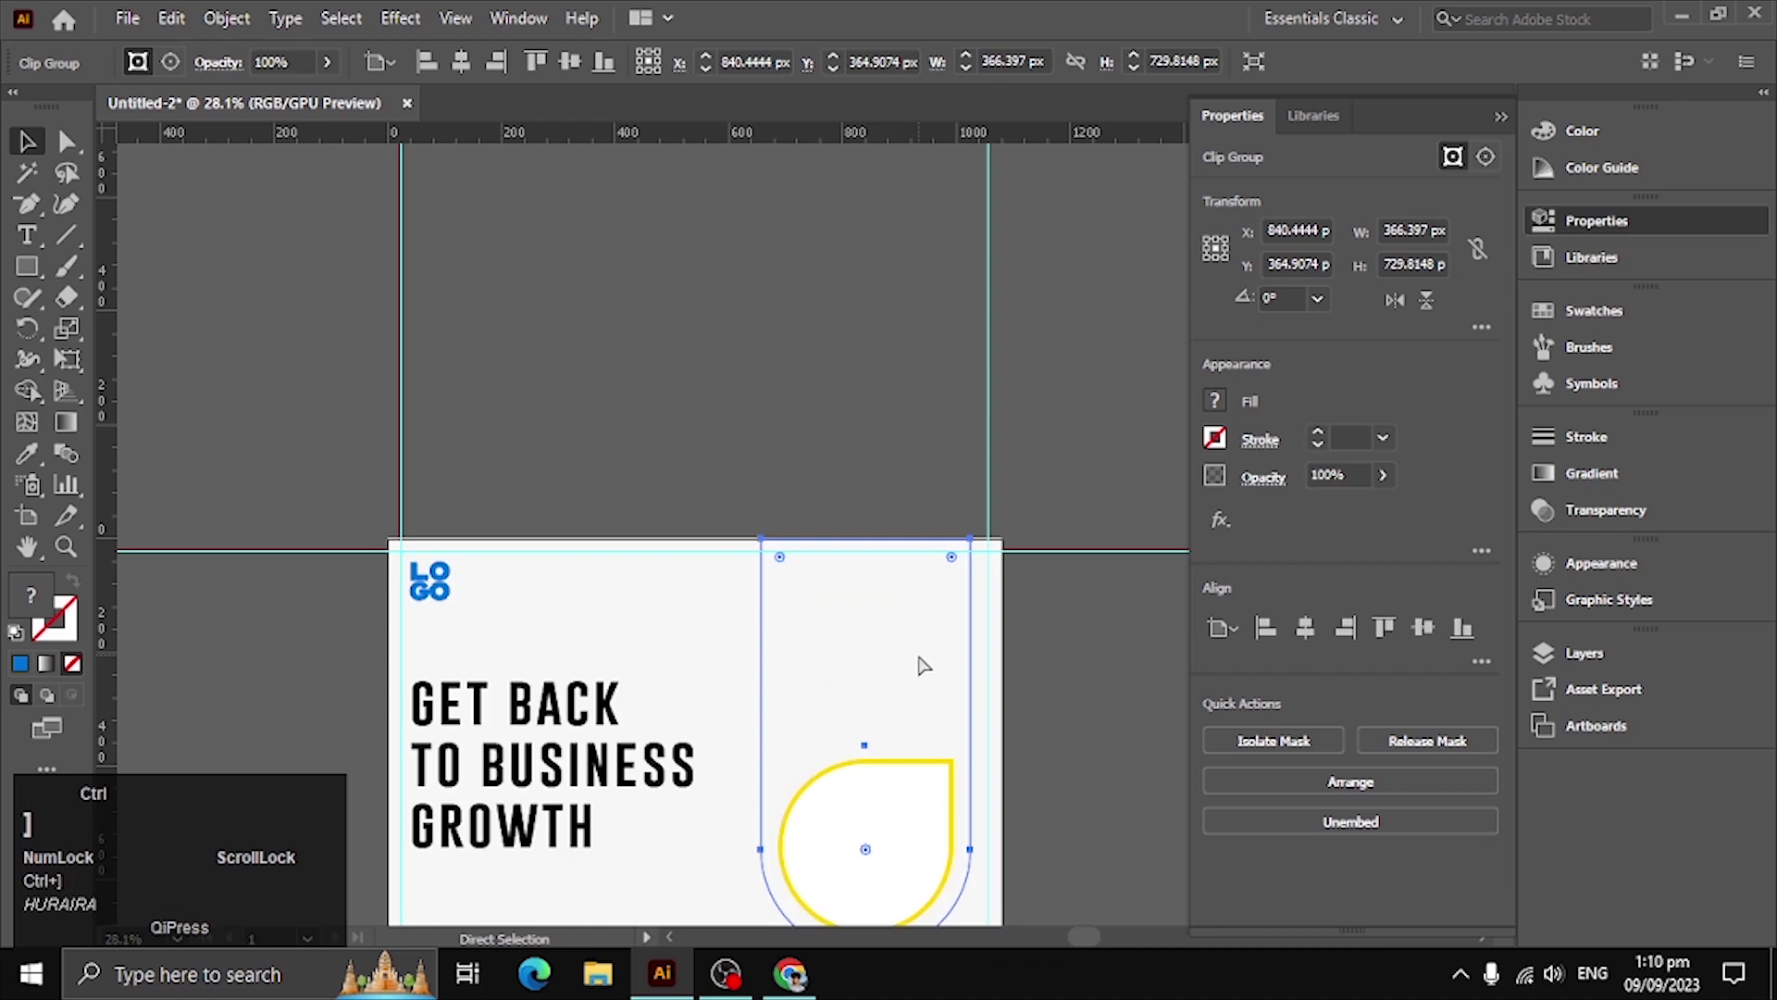
pyautogui.press('ctrl+[')
# Send the building photo banner behind the white teardrop so the shape overlays it
pyautogui.scroll(3)
pyautogui.click(1075, 669)
pyautogui.moveTo(335, 73); pyautogui.dragTo(616, 245)
pyautogui.click(616, 245)
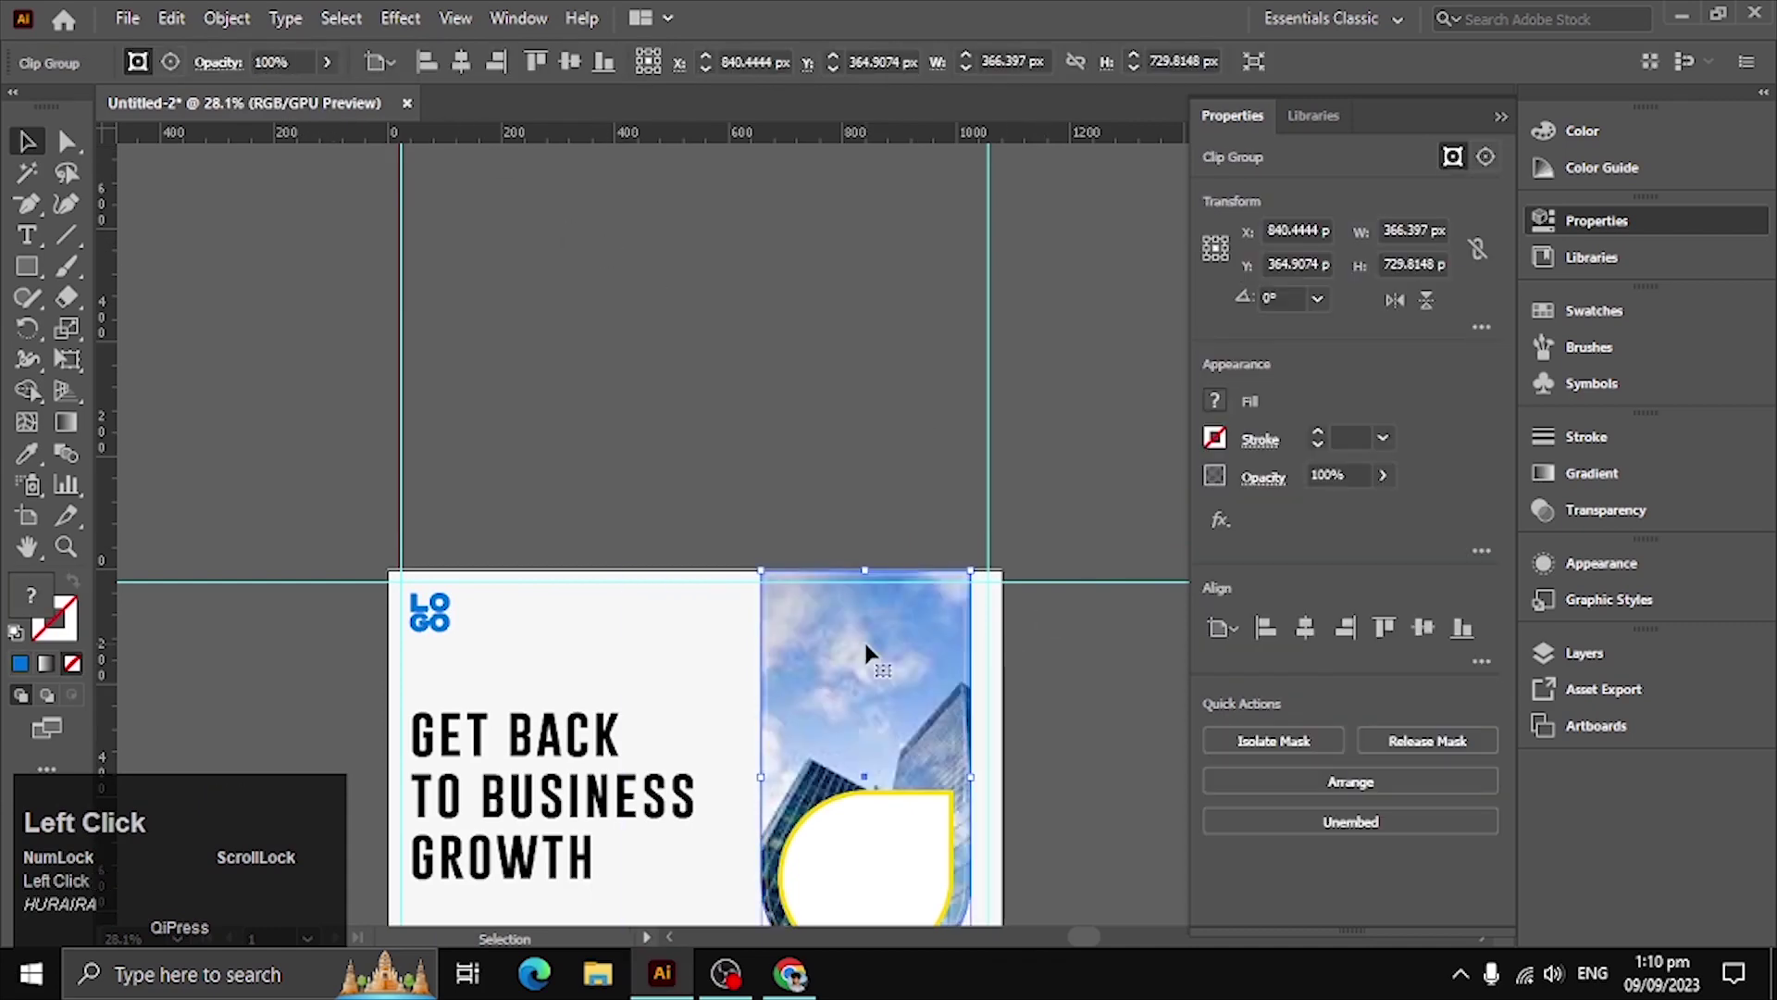
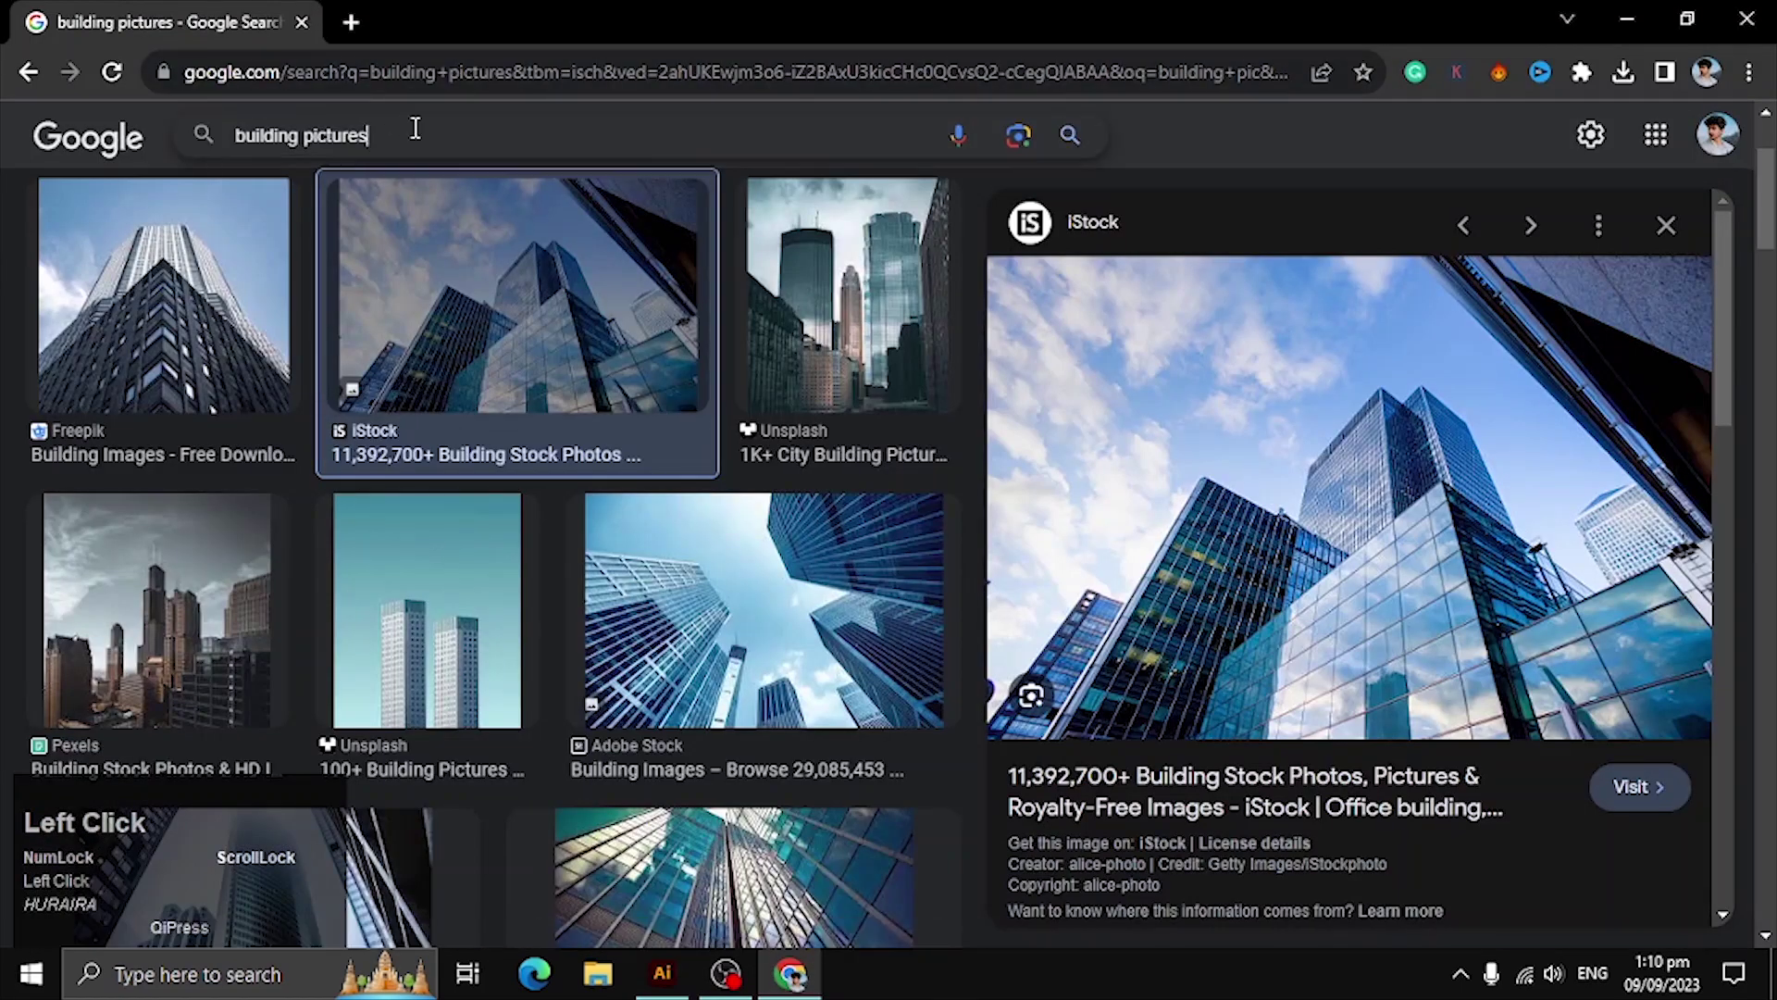
# Search Google Images for 'blue abstract background' and browse for a soft light wavy image
pyautogui.press('ctrl+a')
pyautogui.write('blu')
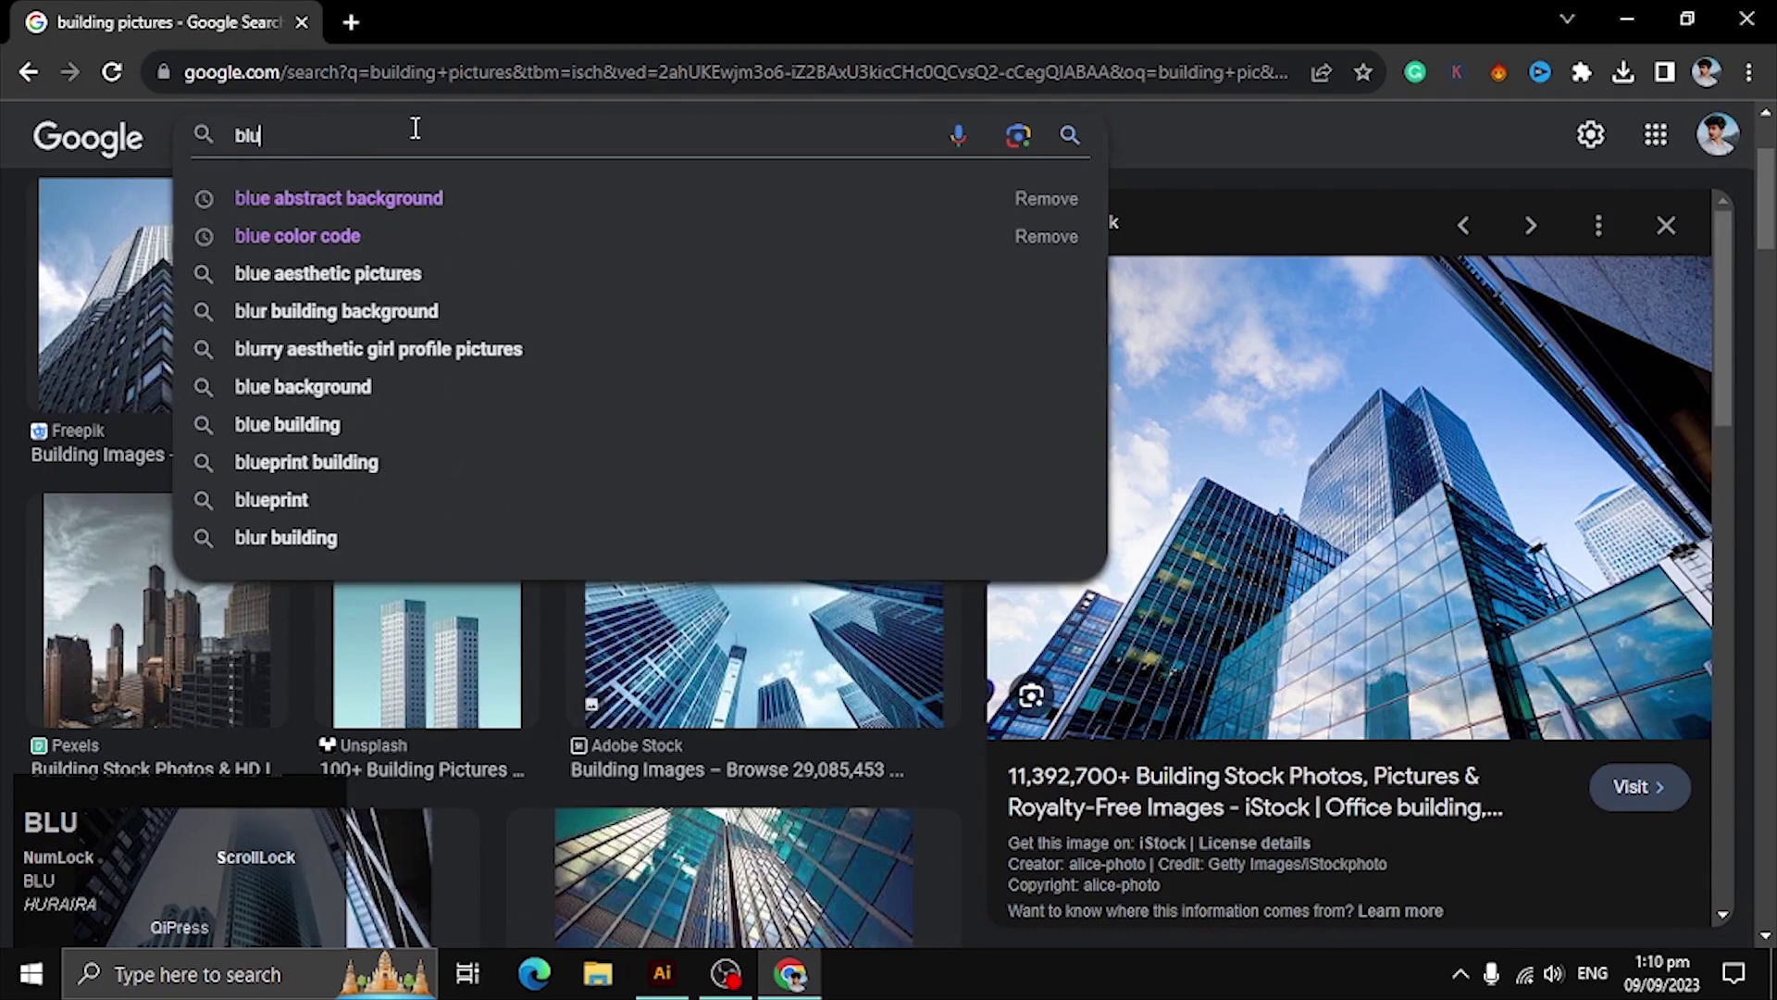
pyautogui.press('Return')
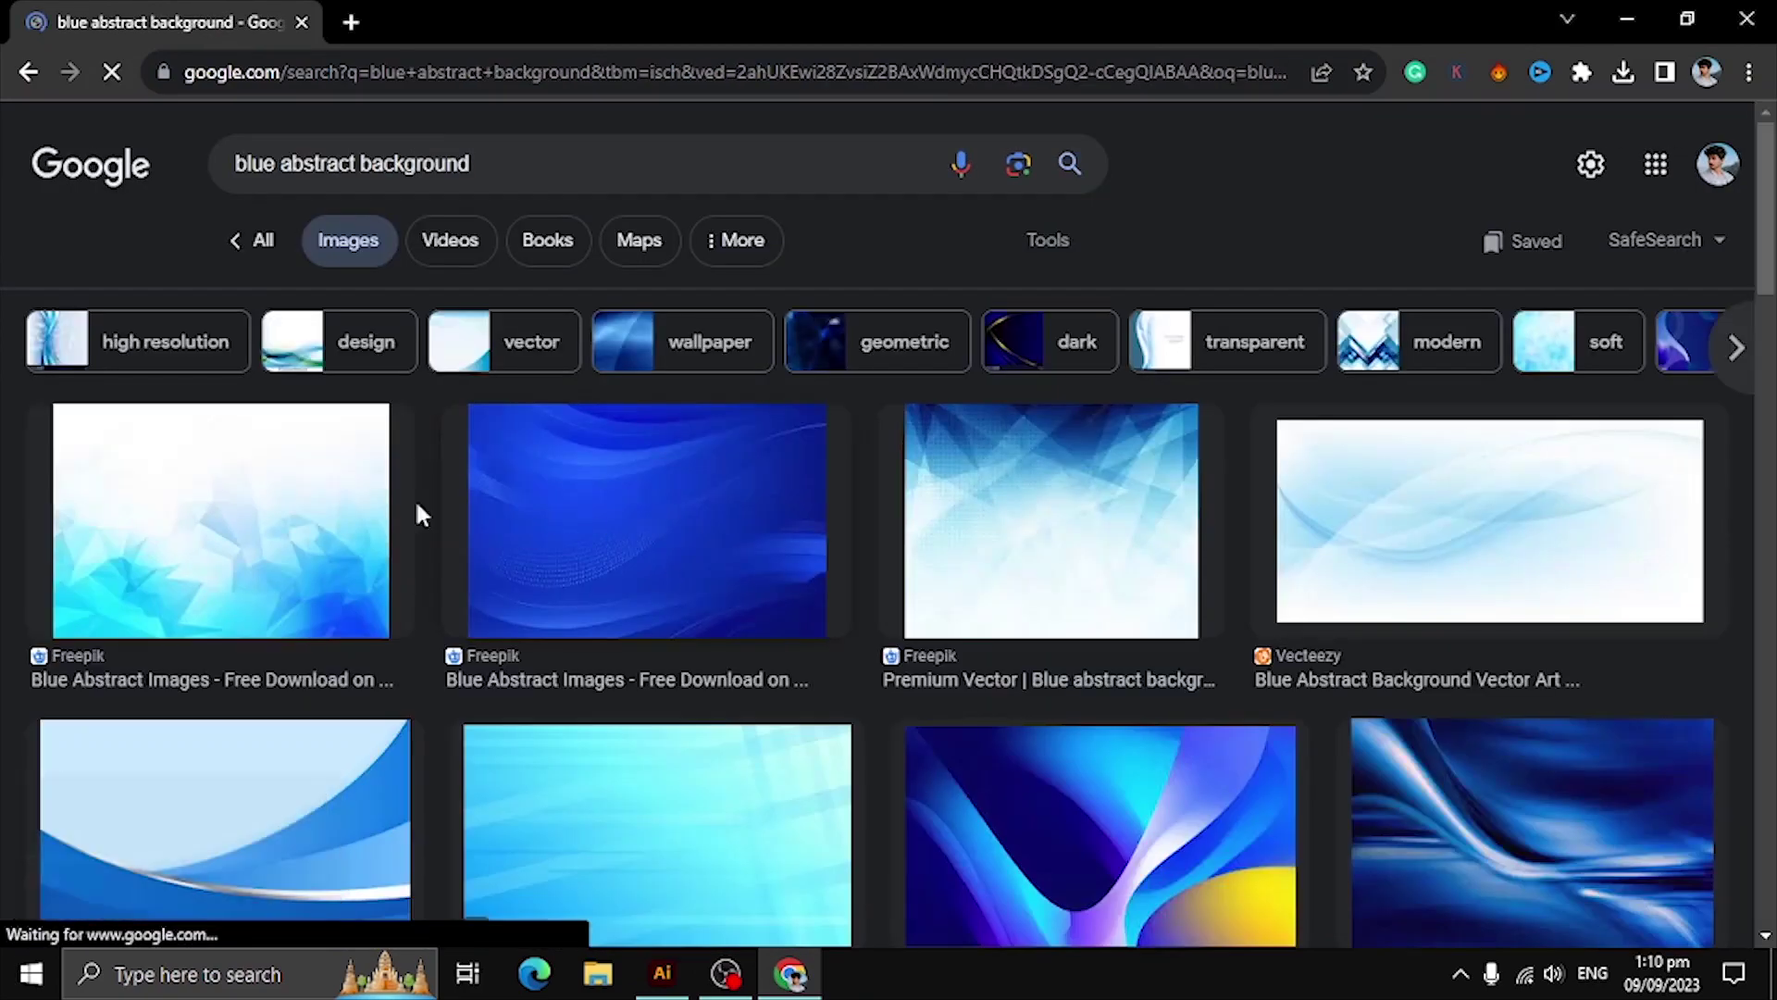
pyautogui.scroll(-3)
pyautogui.scroll(3)
pyautogui.scroll(-3)
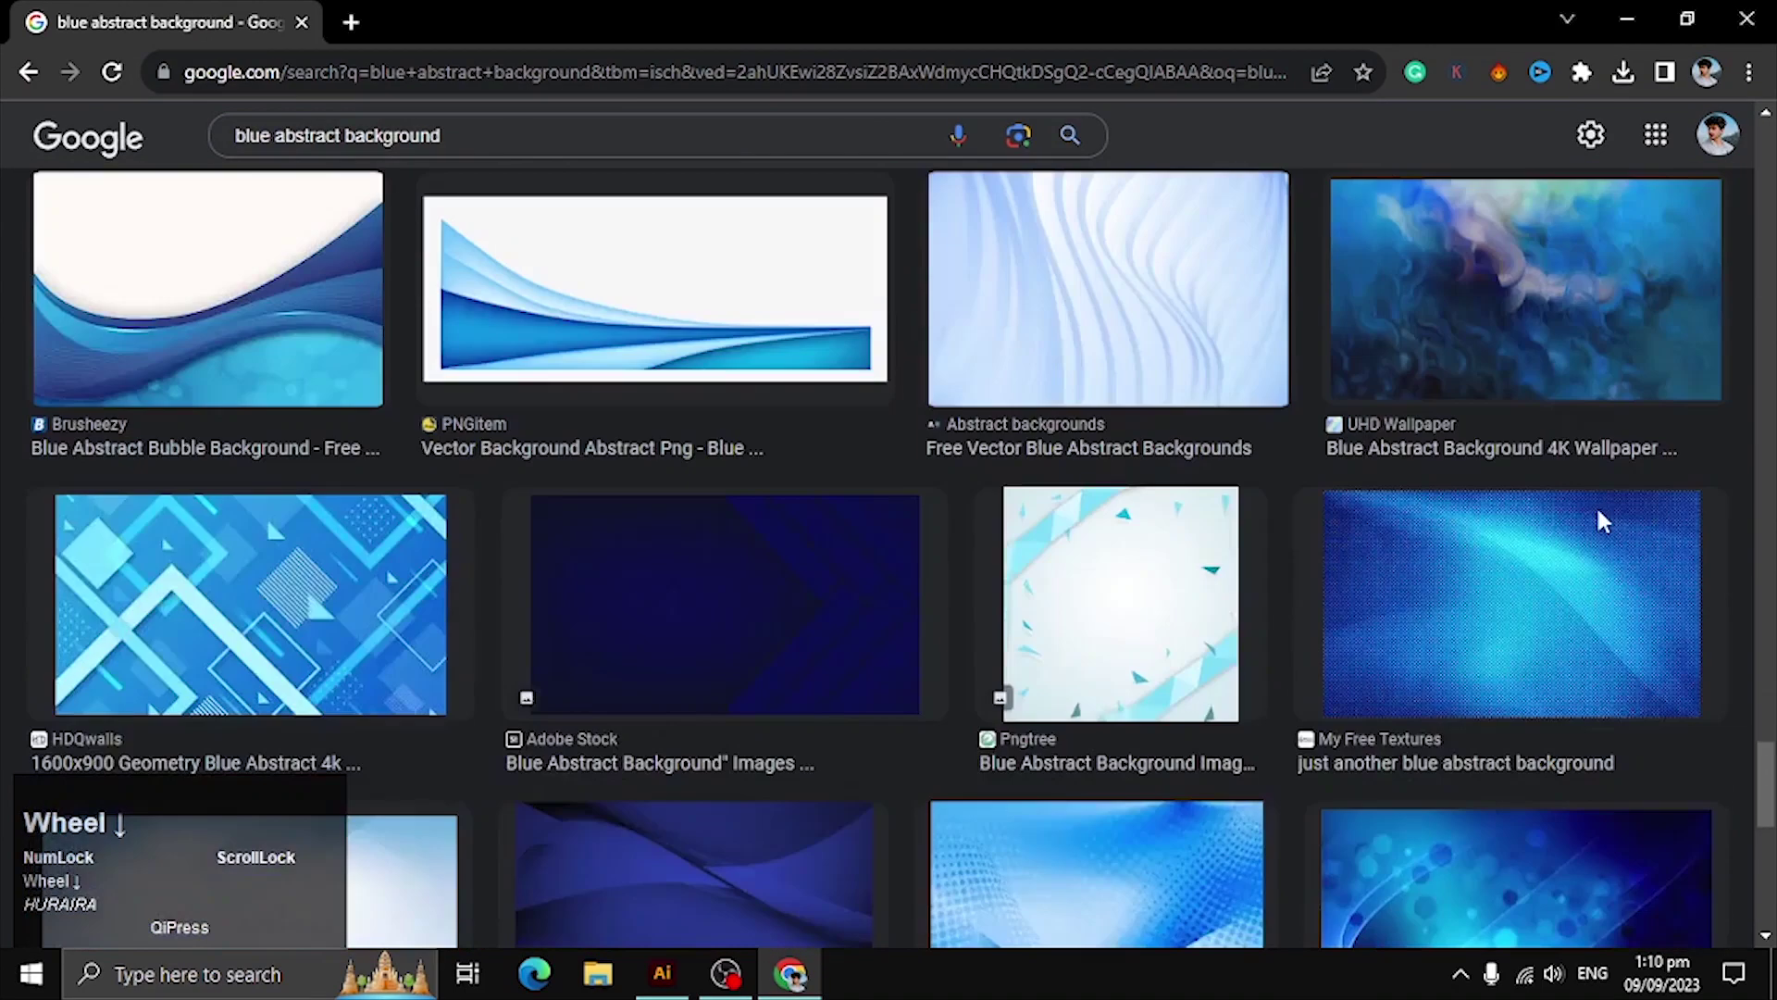
# Switch over to check the flyer artboard, then continue browsing the background results
pyautogui.click(805, 988)
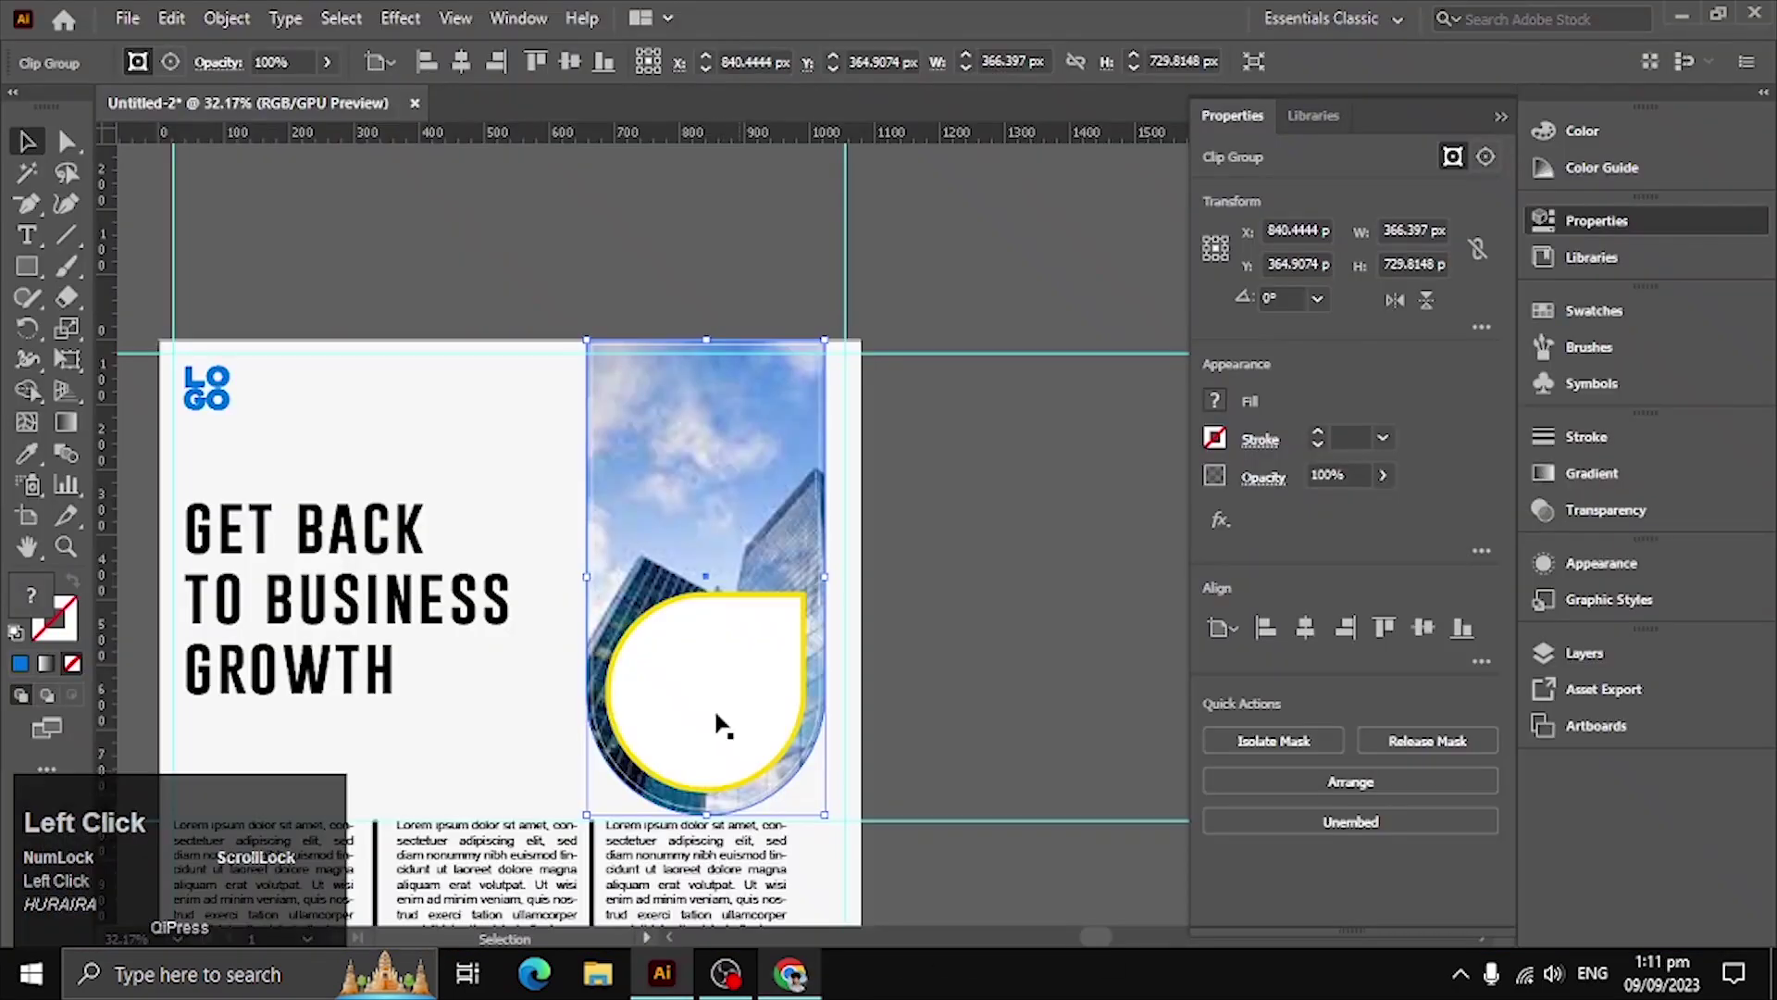
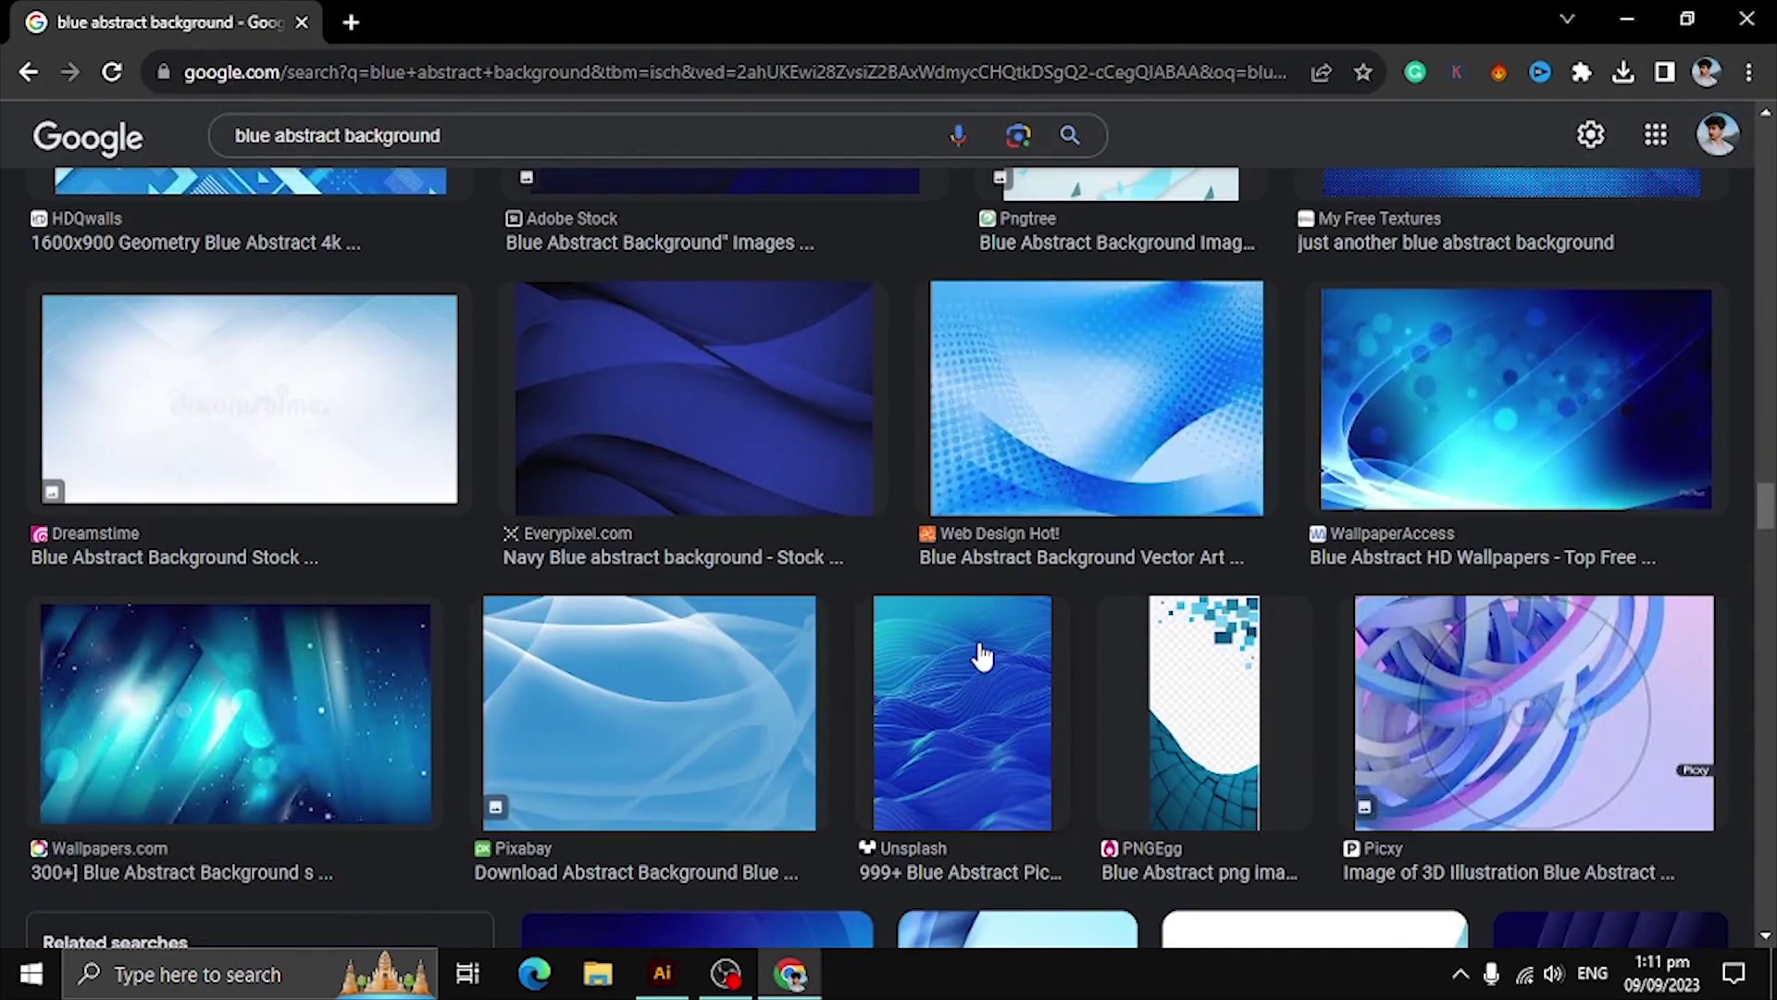
pyautogui.scroll(-3)
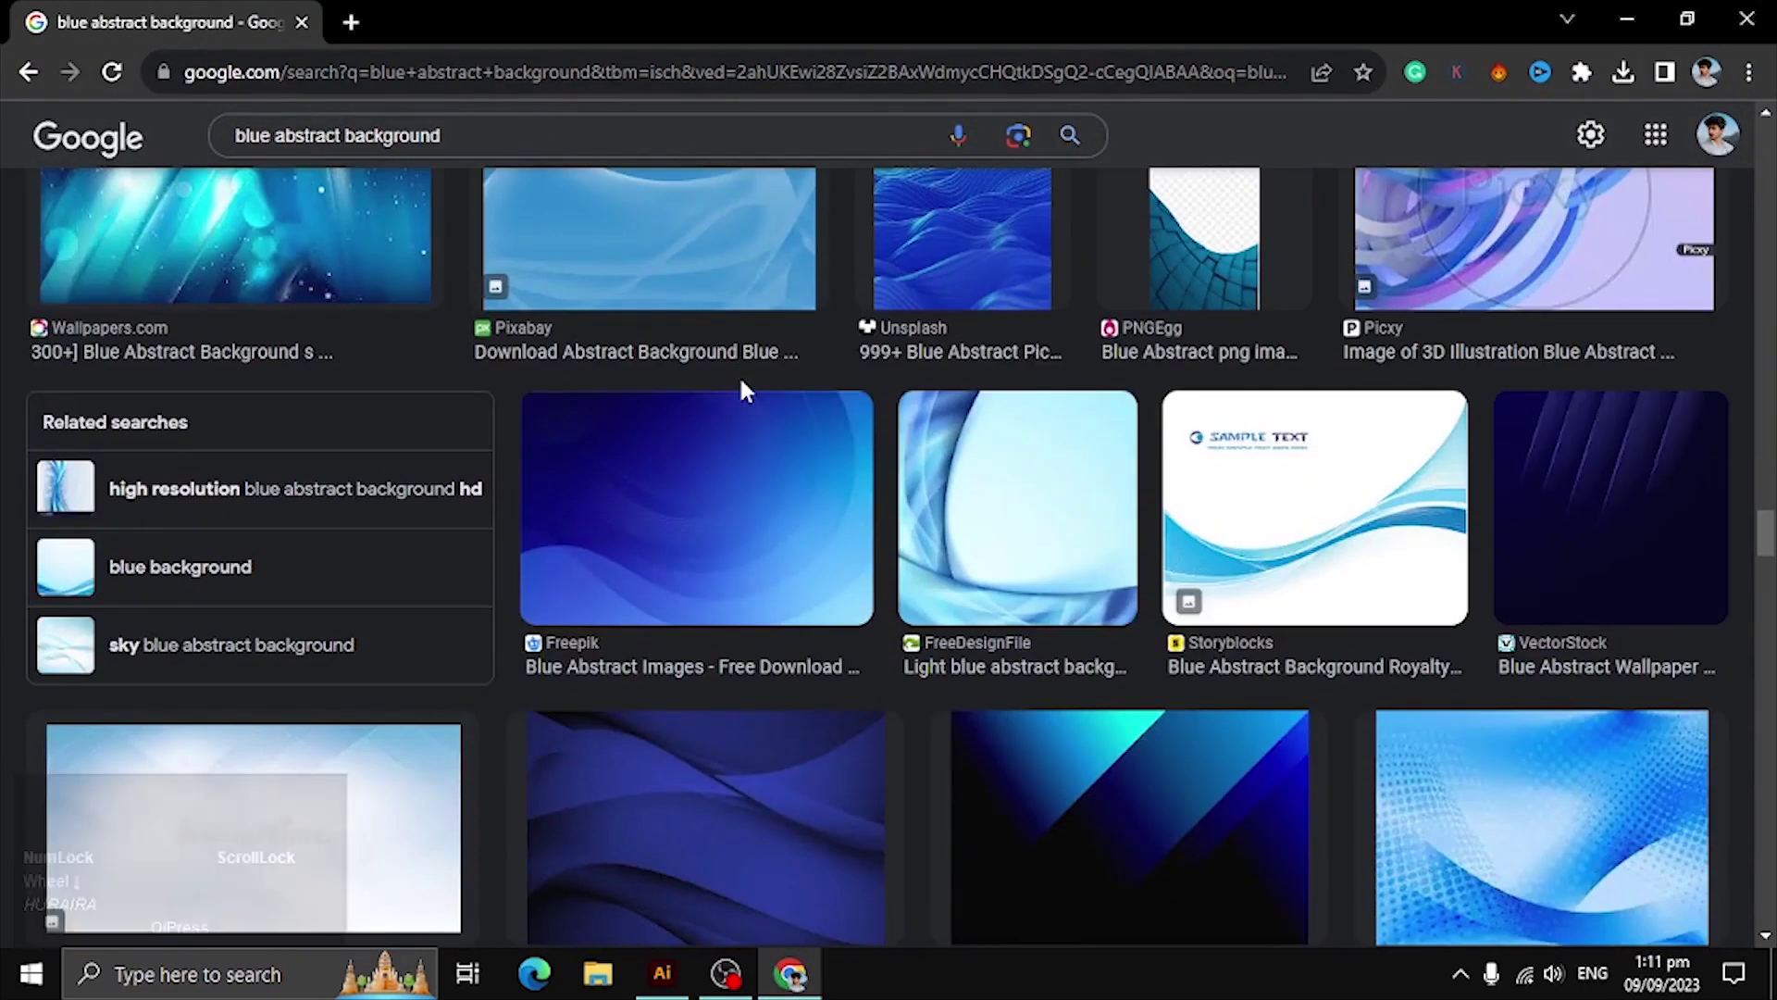
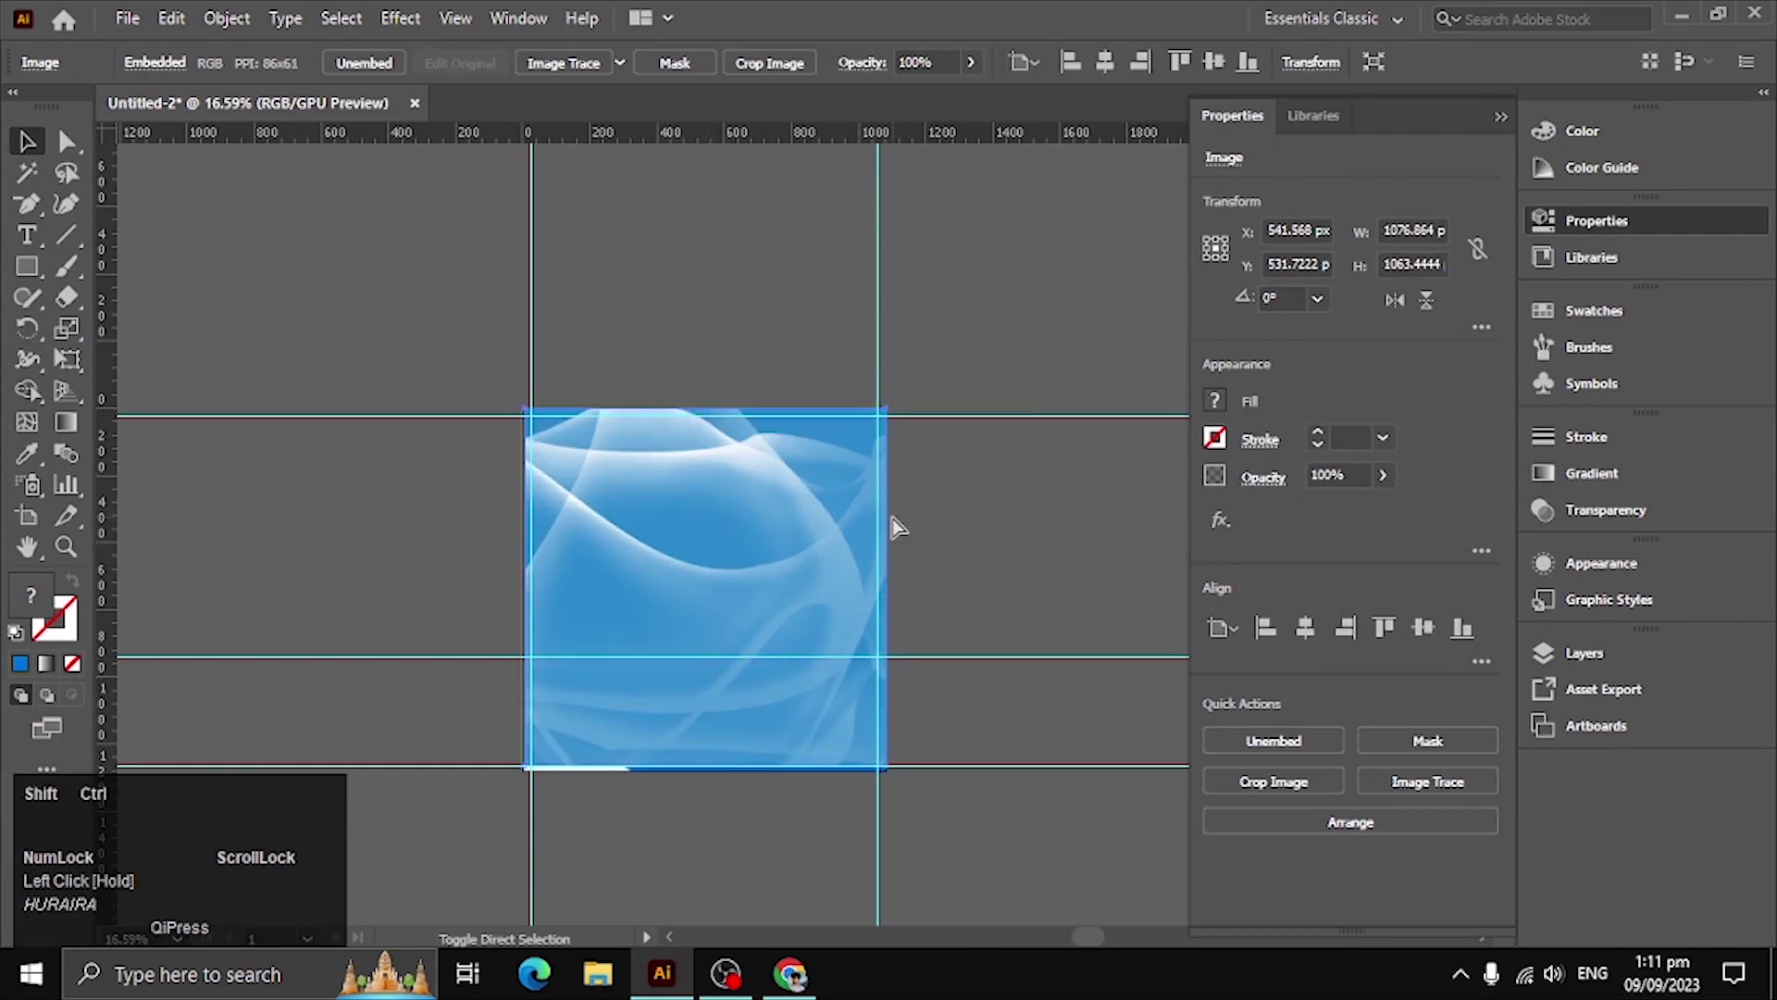
# Arrange the blue abstract image behind all flyer content and fade it to 43% opacity
pyautogui.press('ctrl+shift+[')
pyautogui.press('ctrl+]')
pyautogui.press('ctrl+]')
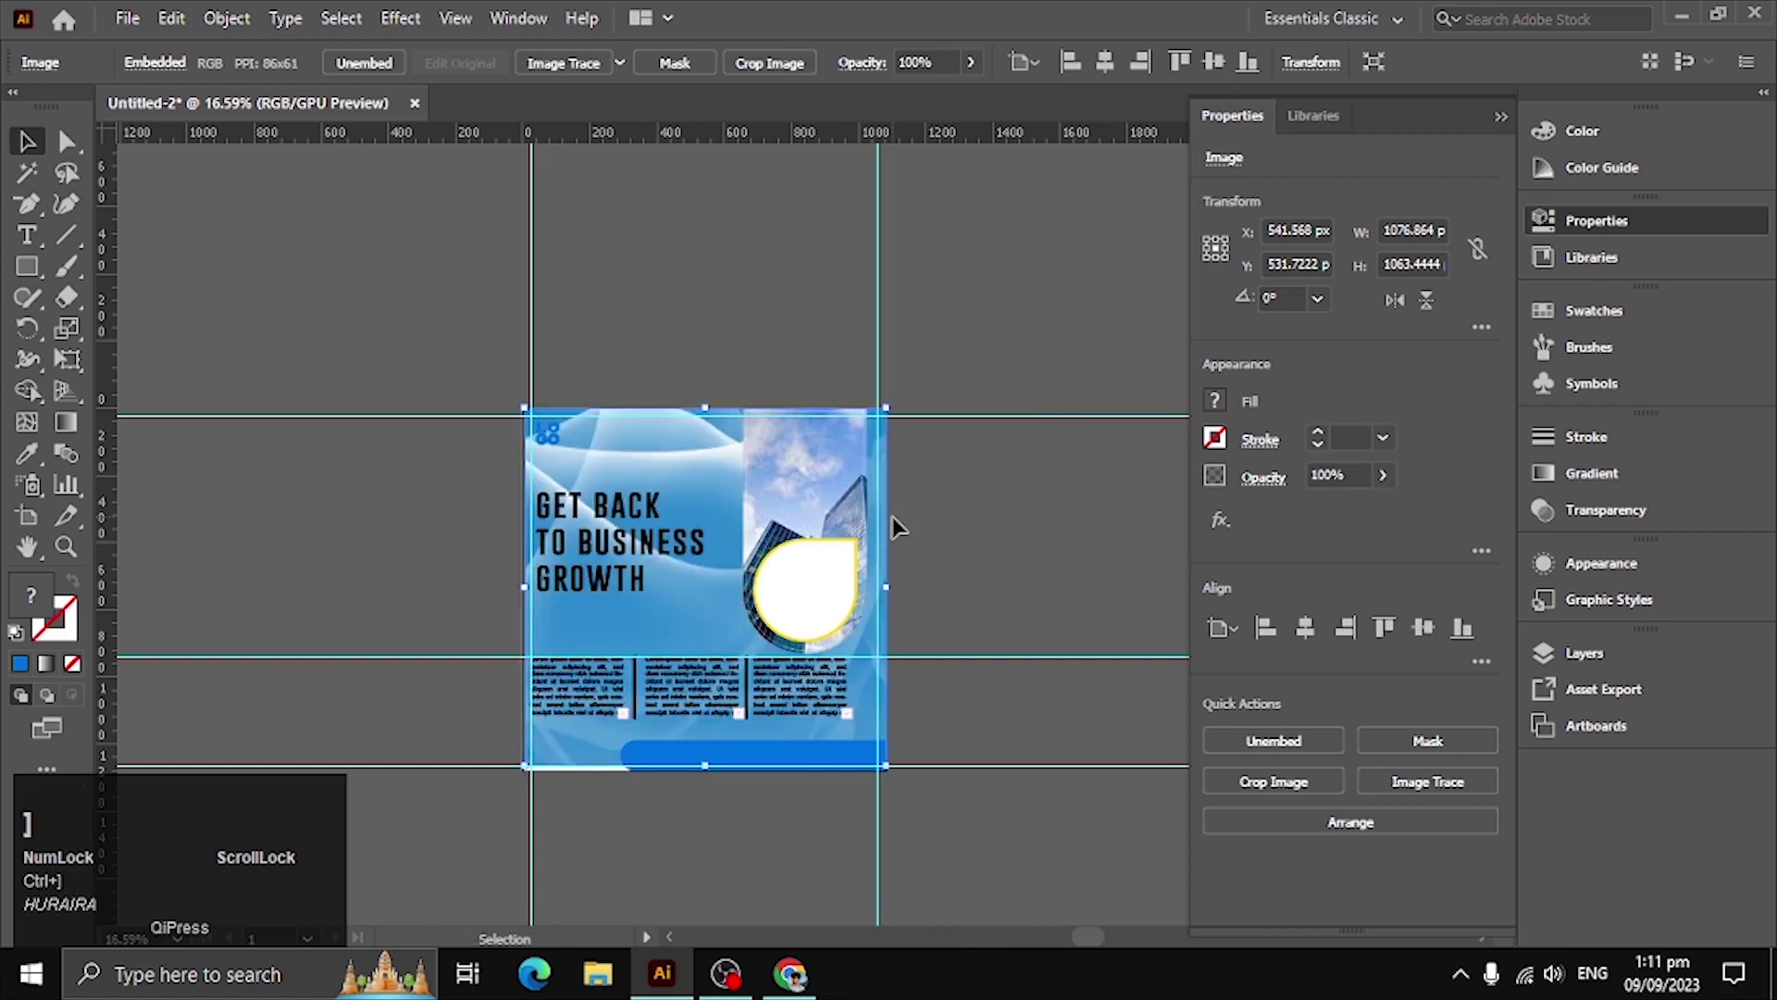
pyautogui.moveTo(975, 71); pyautogui.dragTo(920, 106)
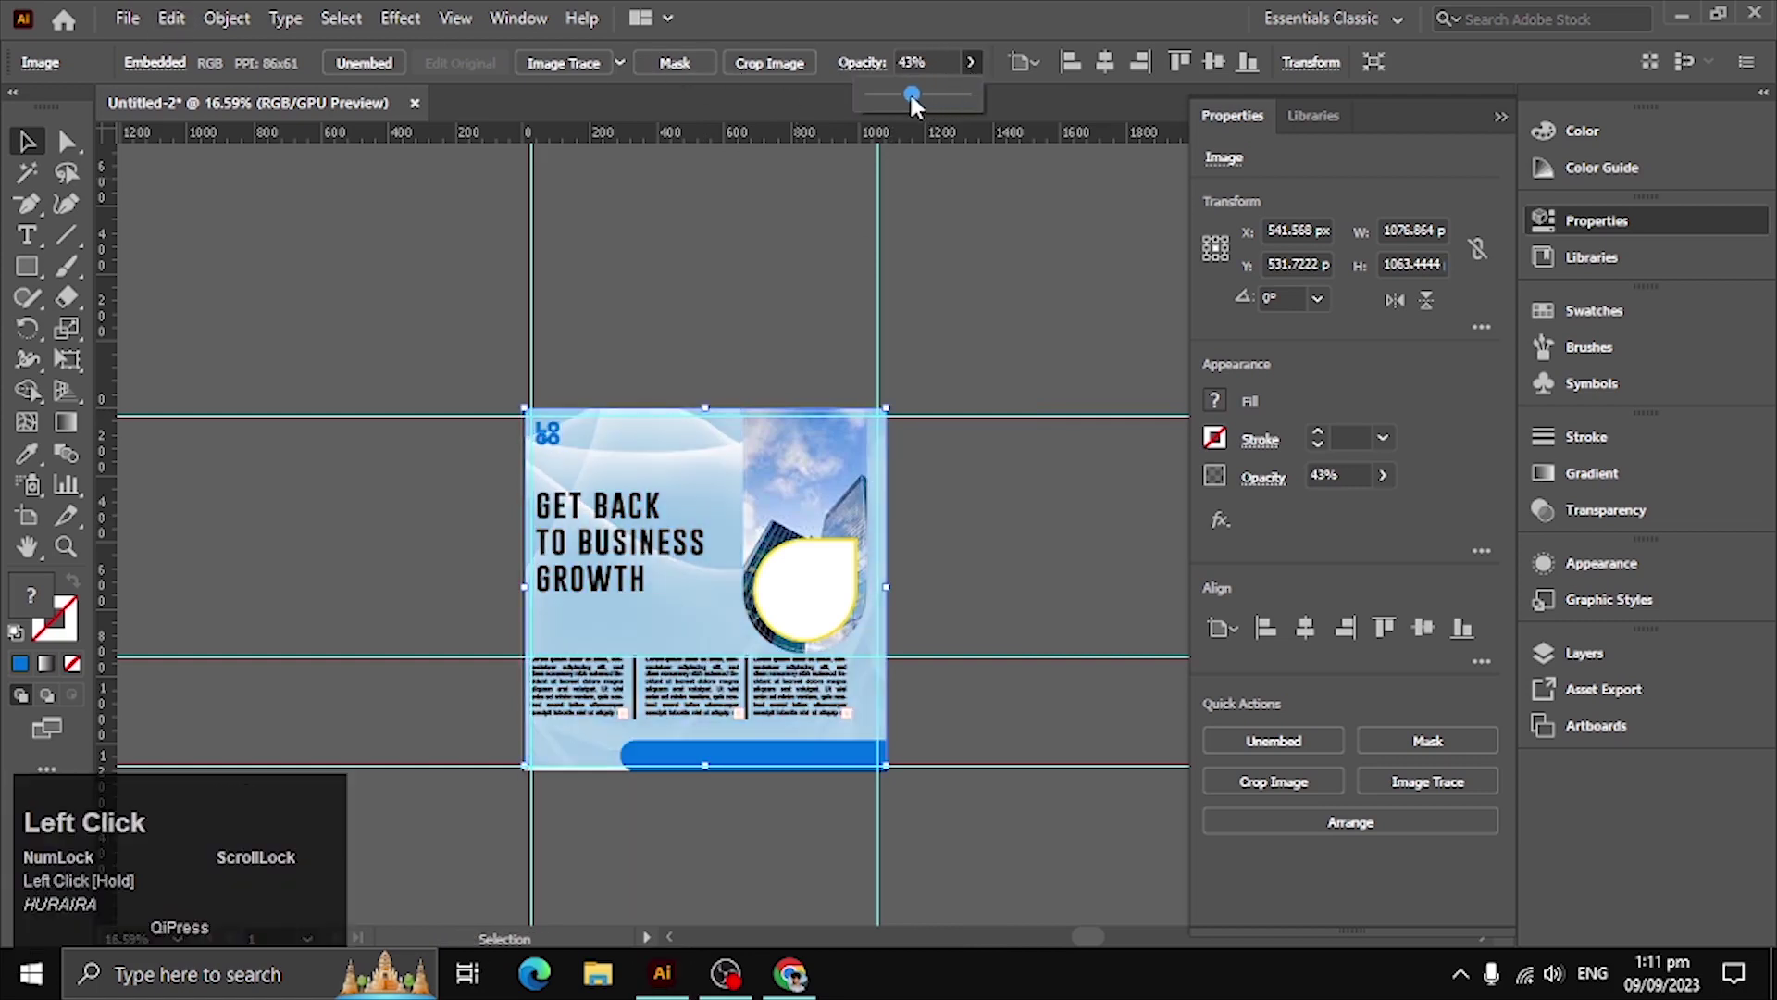
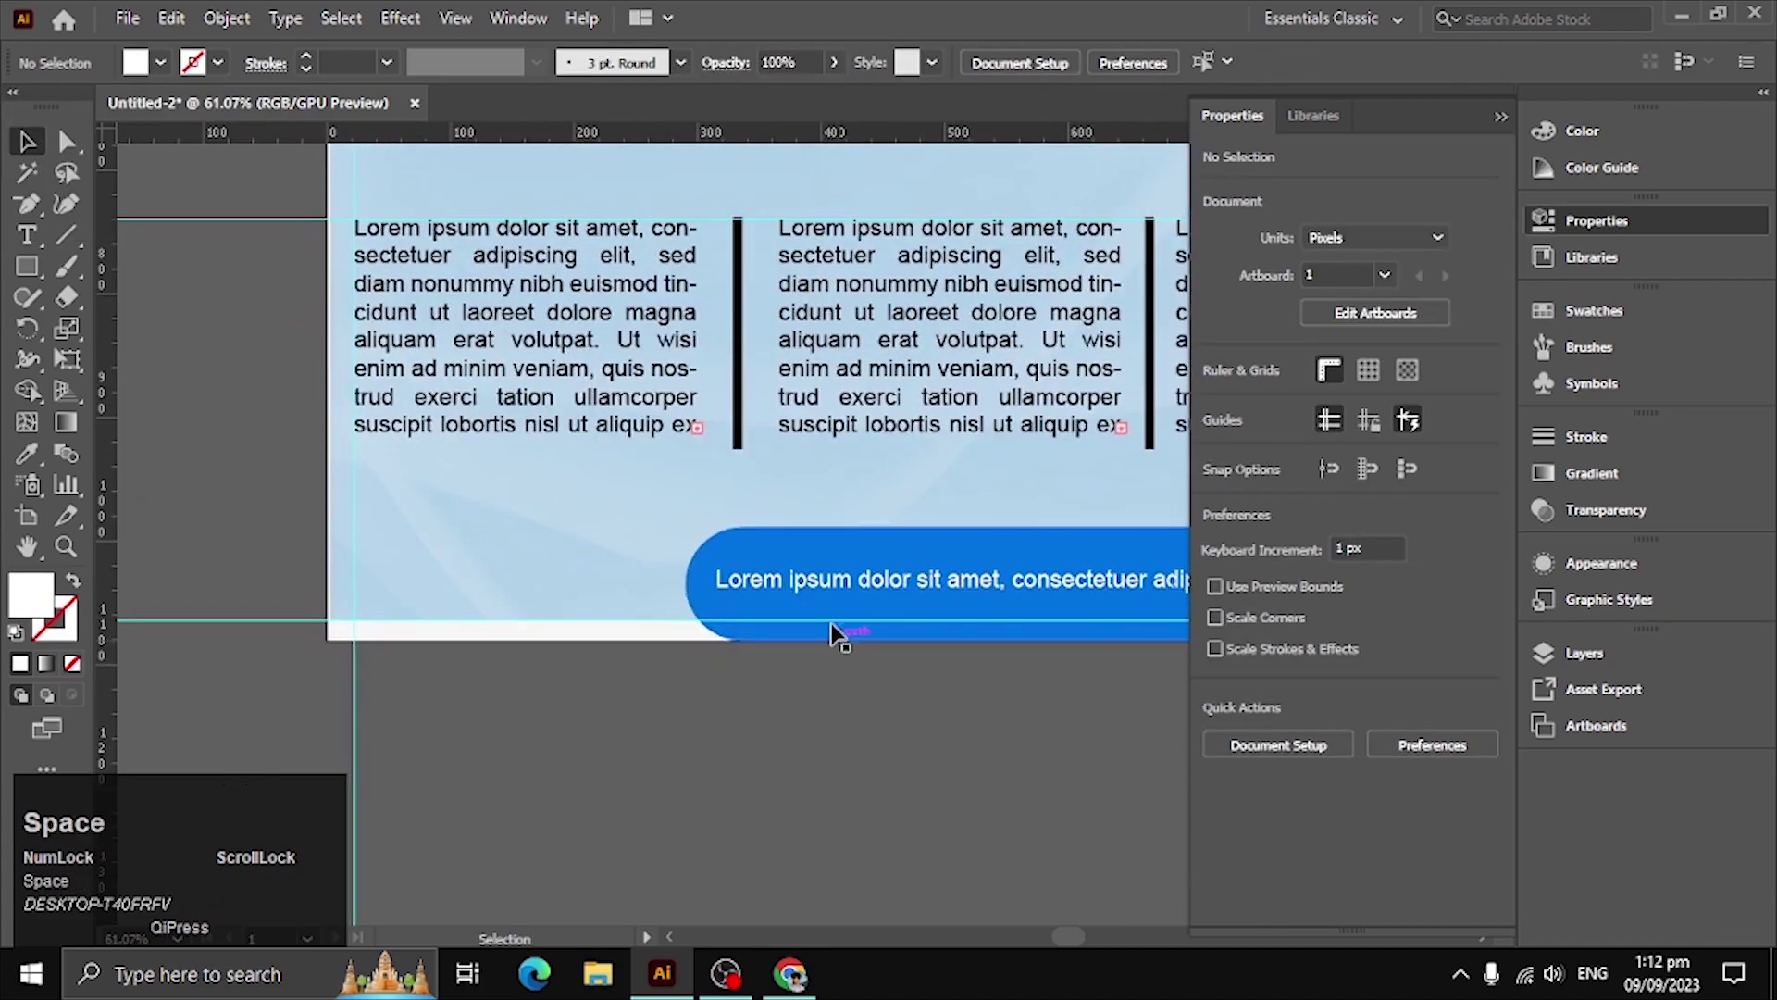
# Draw a blue rounded pill at bottom left and add the text 'JOIN US'
pyautogui.moveTo(24, 268); pyautogui.dragTo(456, 587)
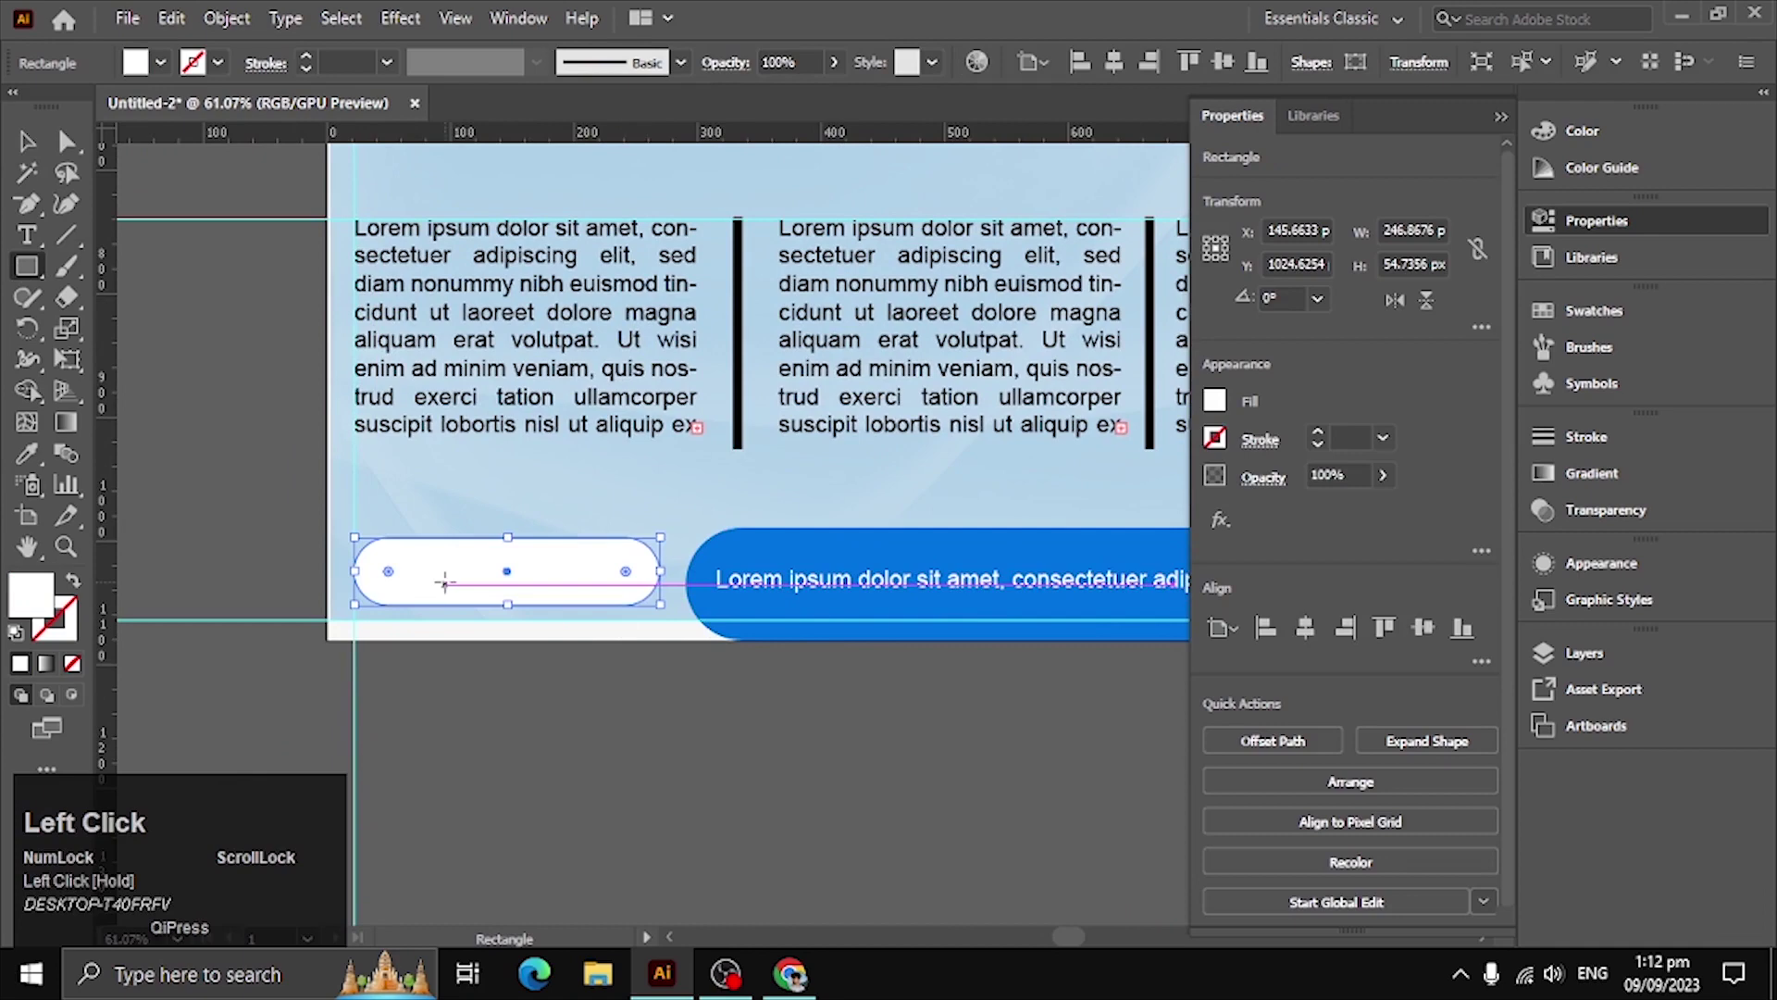
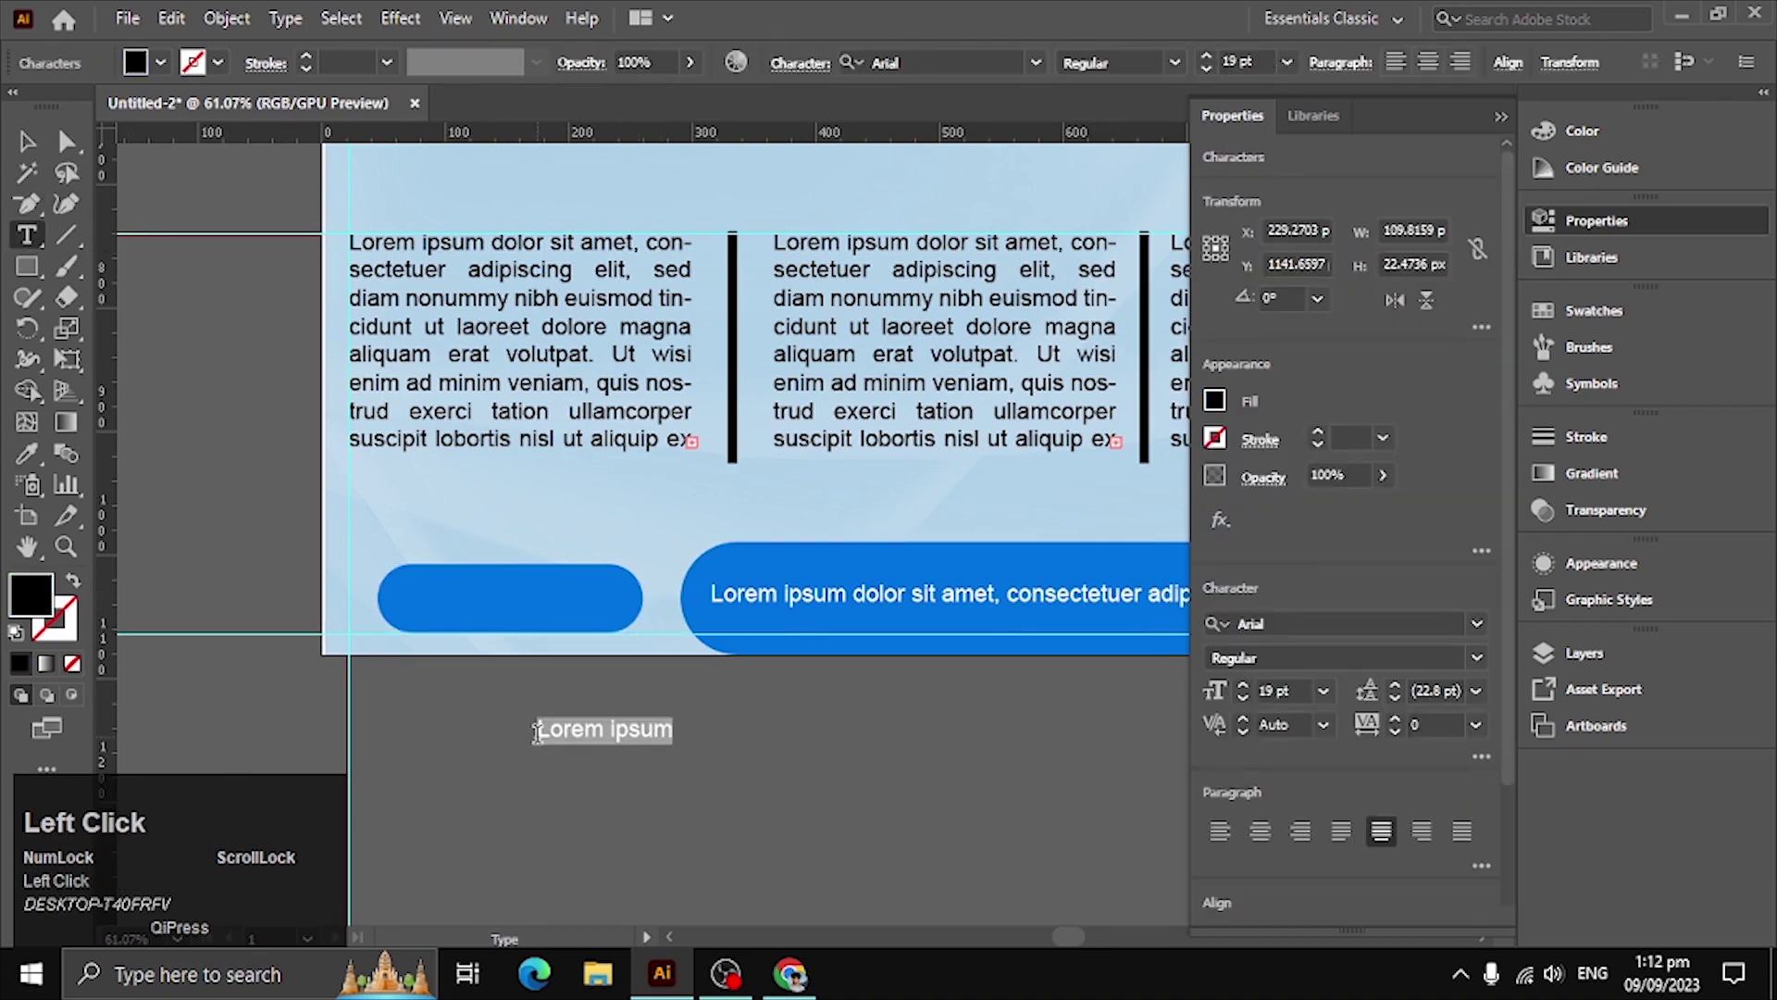
pyautogui.write('join')
pyautogui.press('space')
pyautogui.write('us')
pyautogui.press('ctrl+Return')
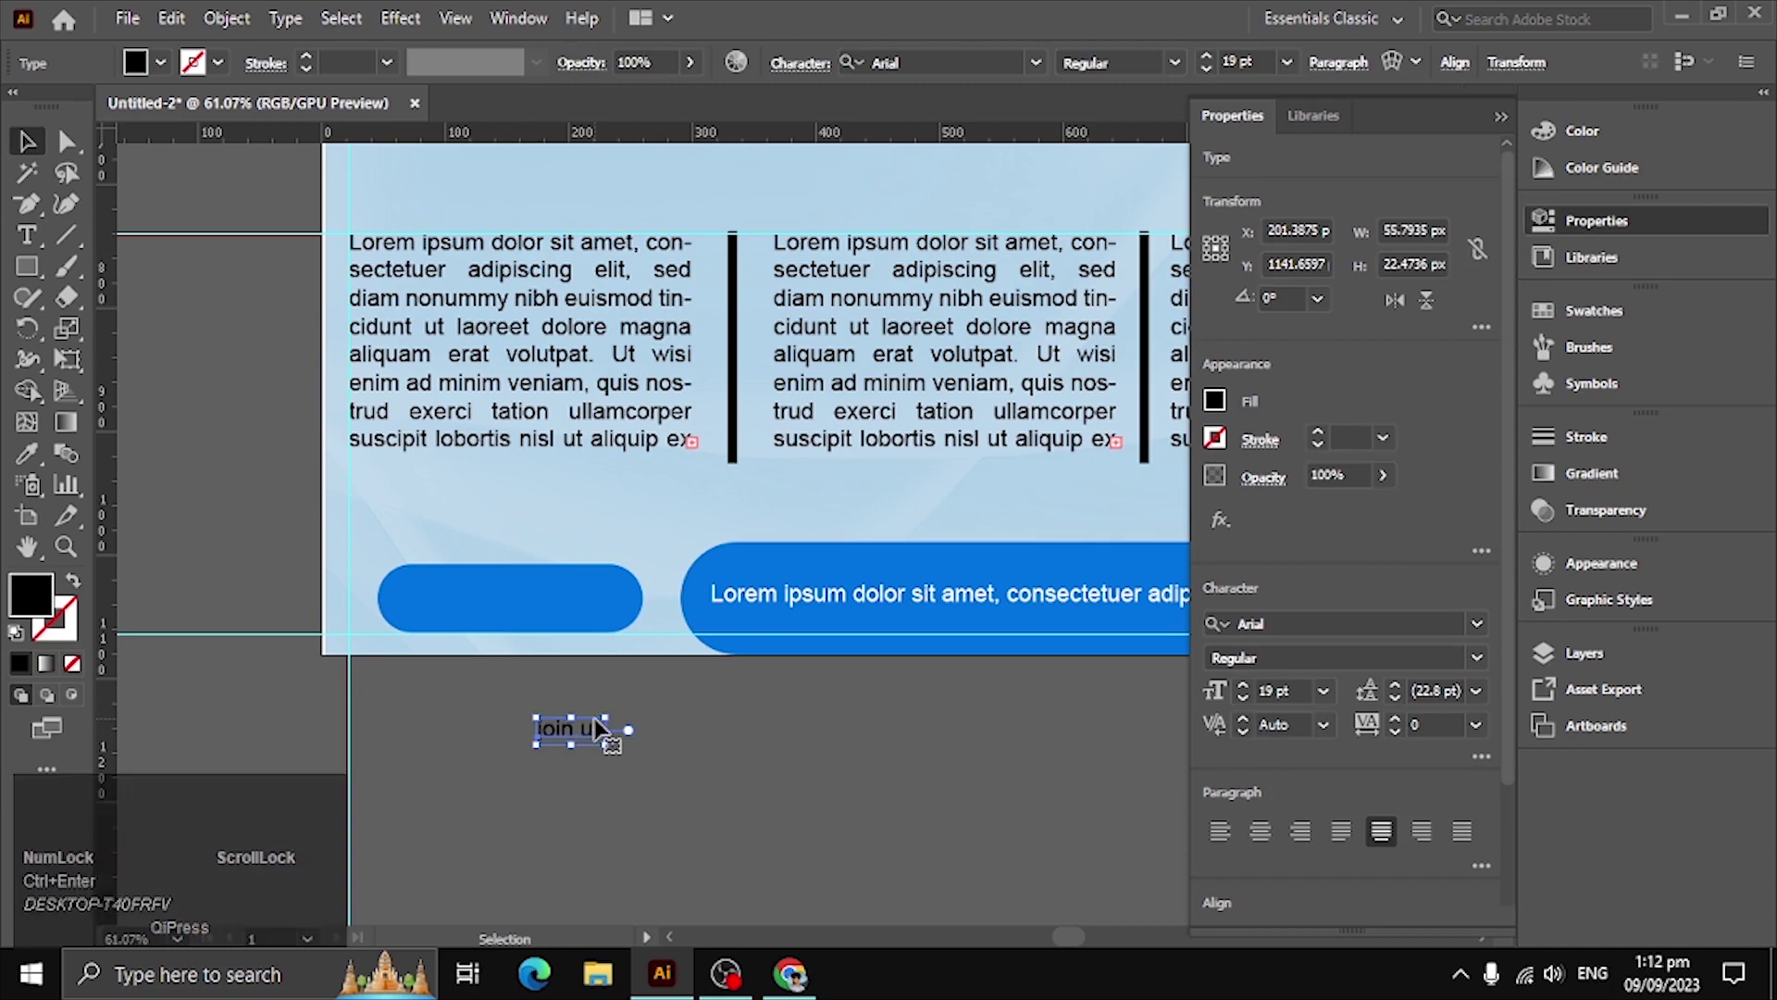
# Make JOIN US white, scale it onto the pill and set it in the condensed Gobold font
pyautogui.click(179, 59)
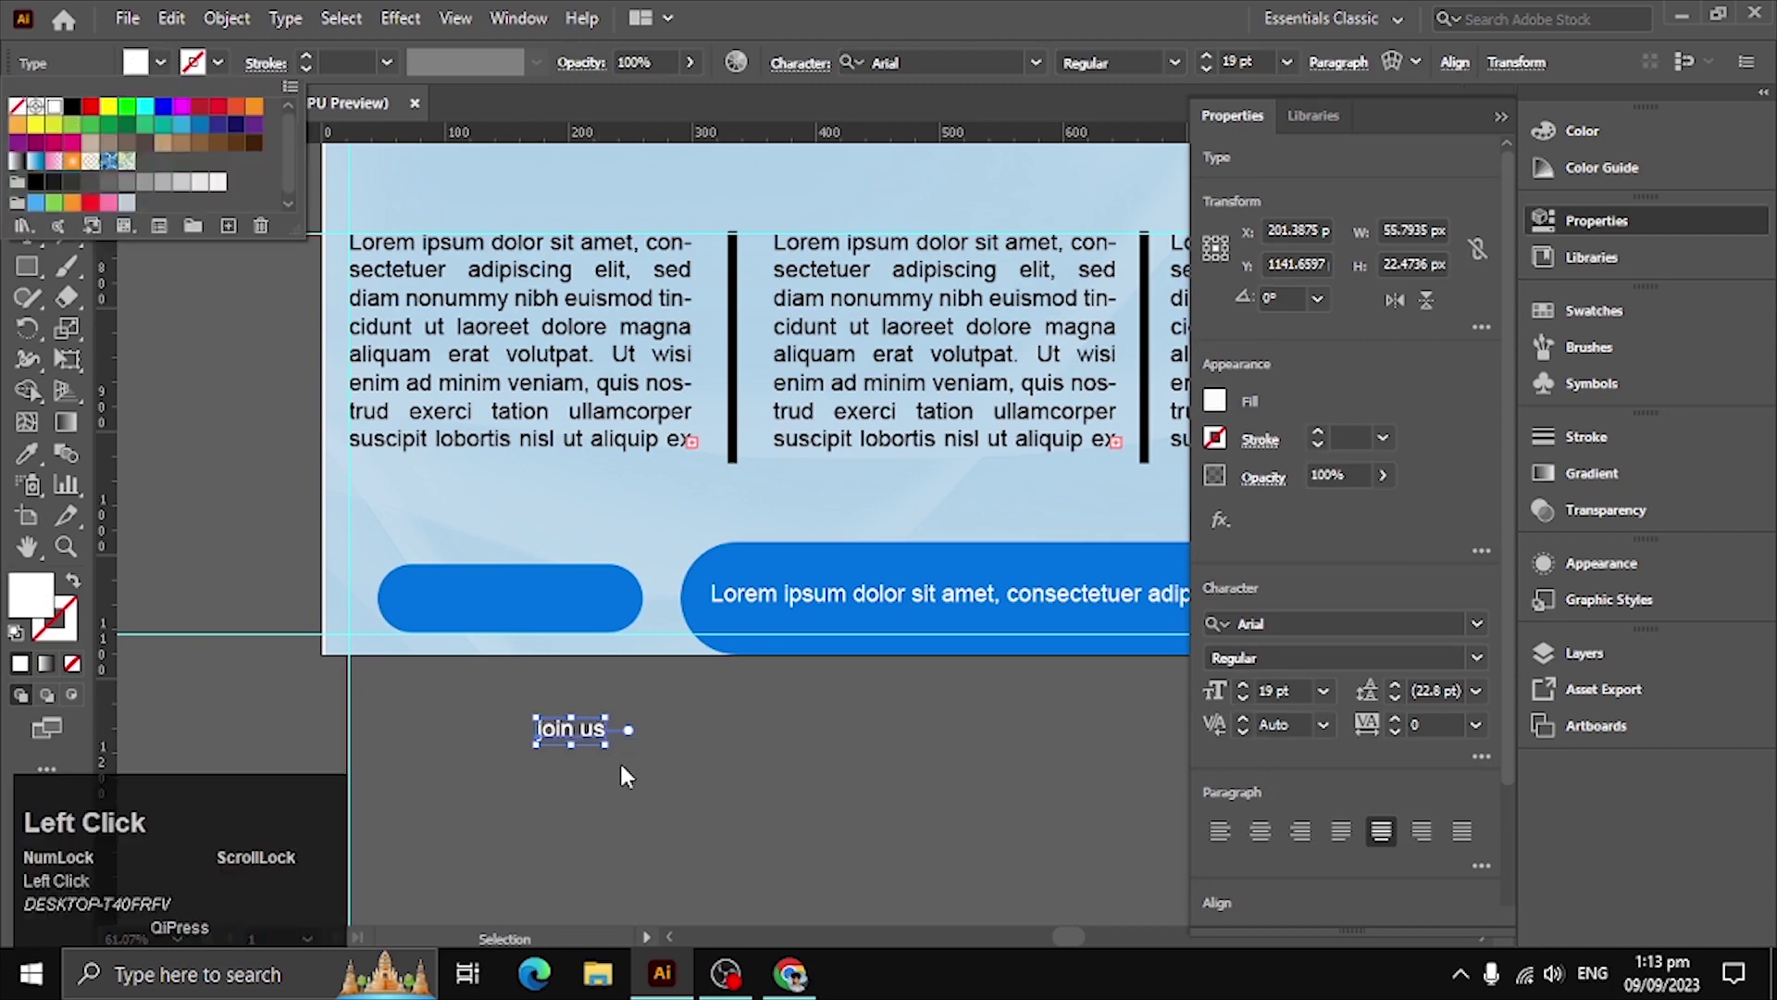
pyautogui.moveTo(614, 756); pyautogui.dragTo(649, 715)
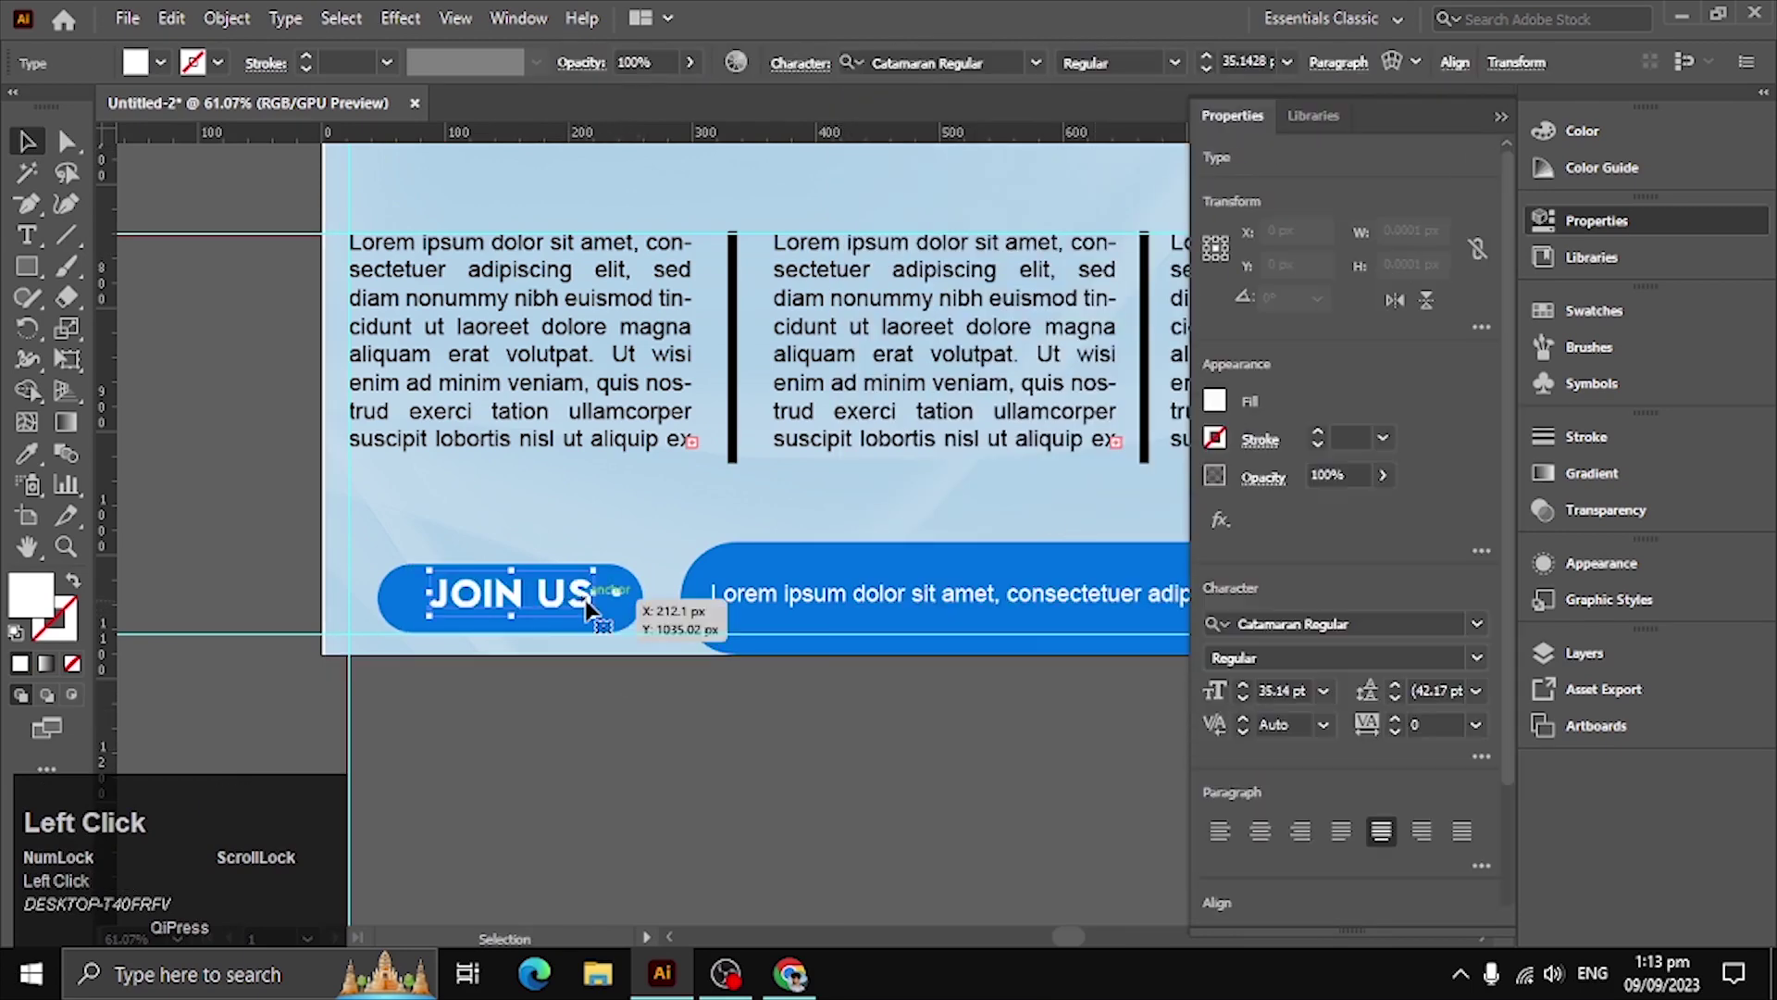
pyautogui.press('Down')
pyautogui.press('Up')
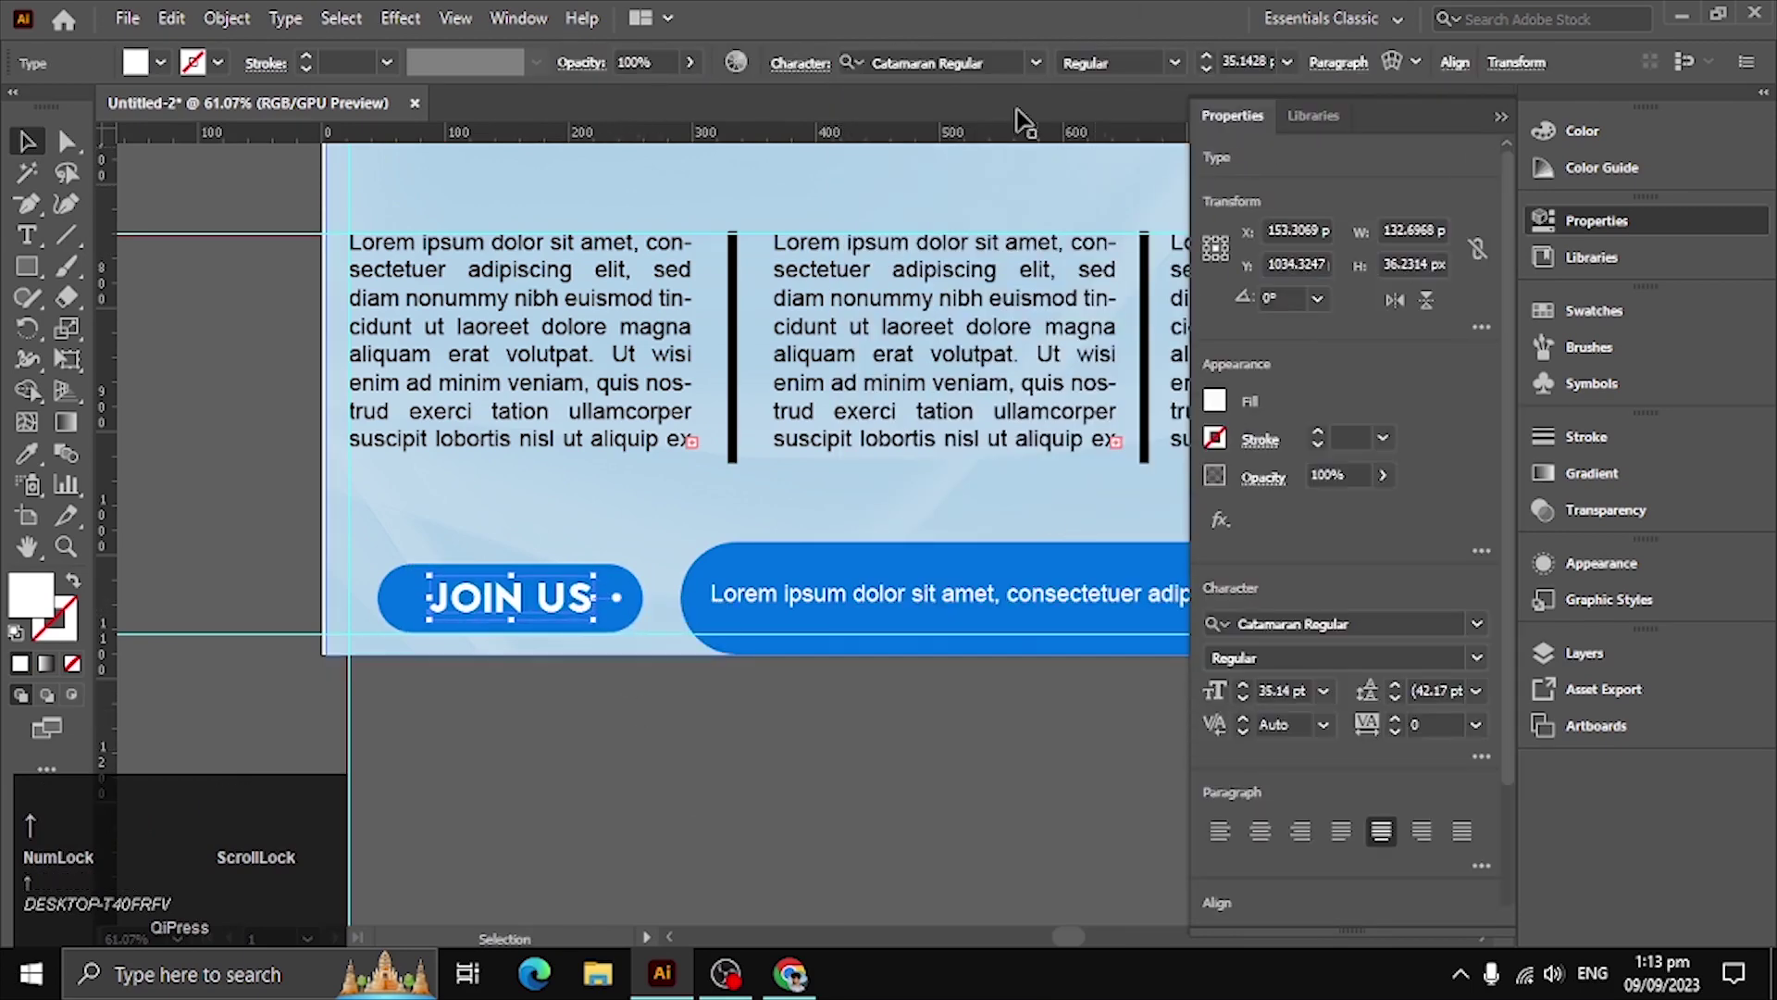
pyautogui.click(1054, 81)
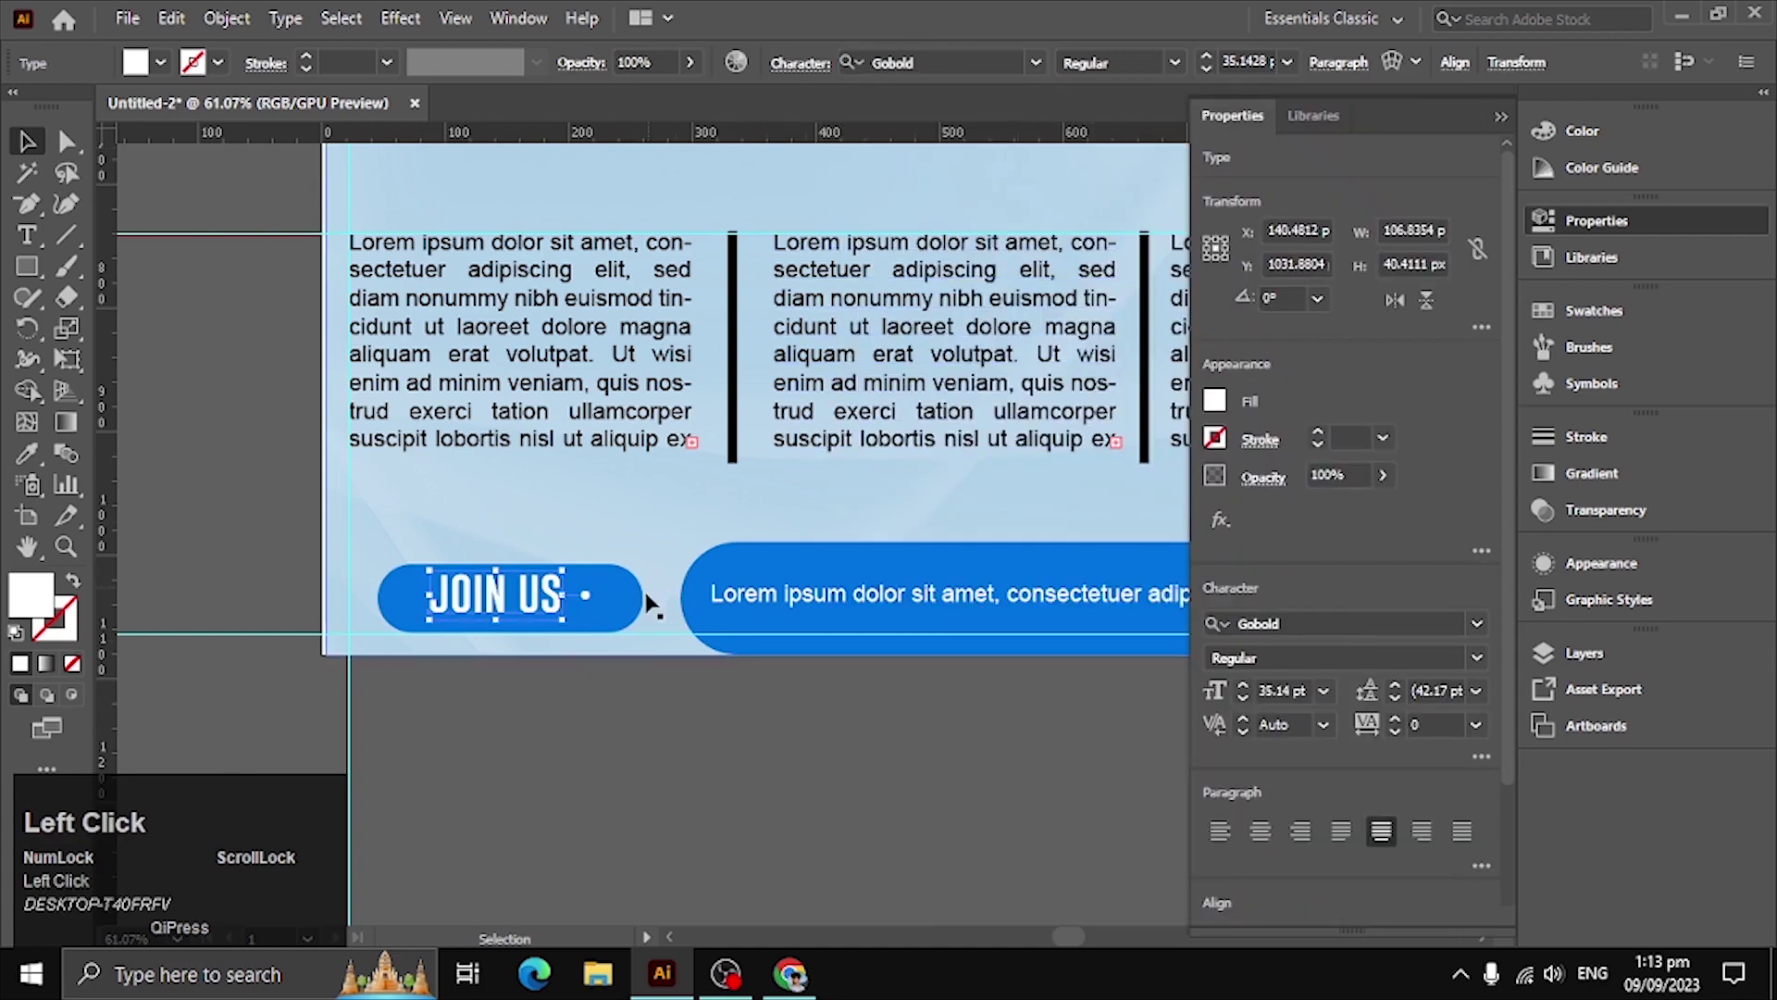
pyautogui.press('Down')
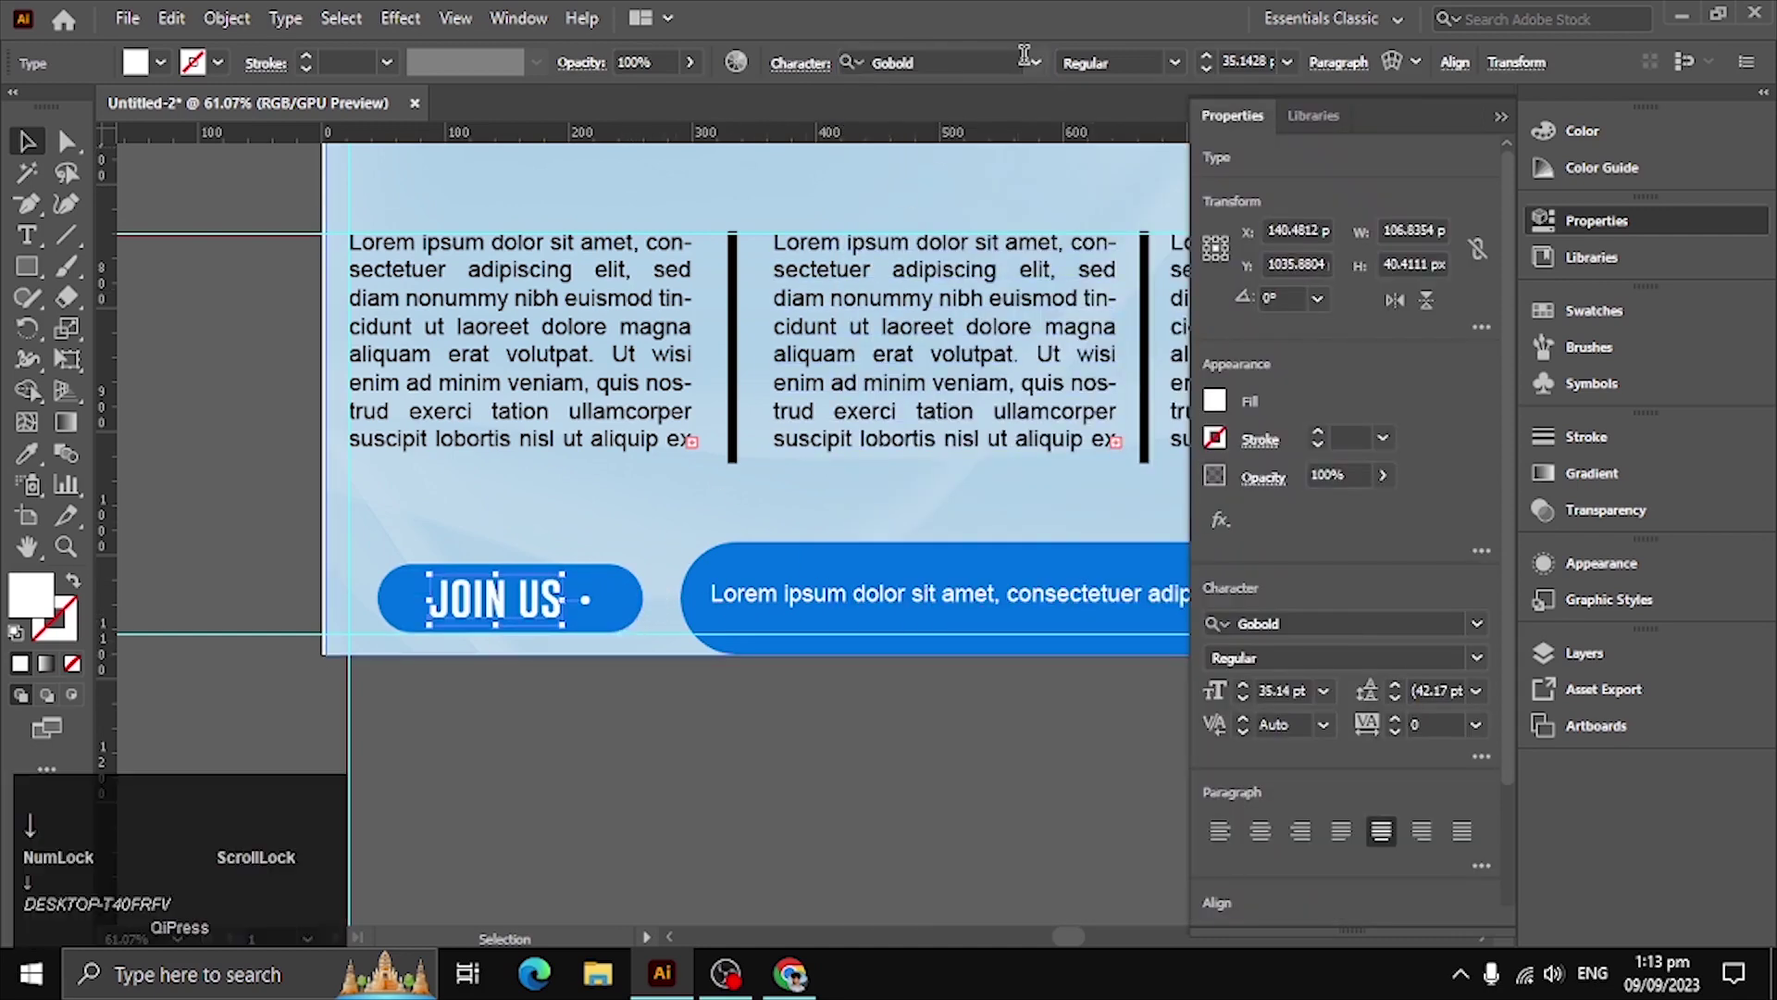
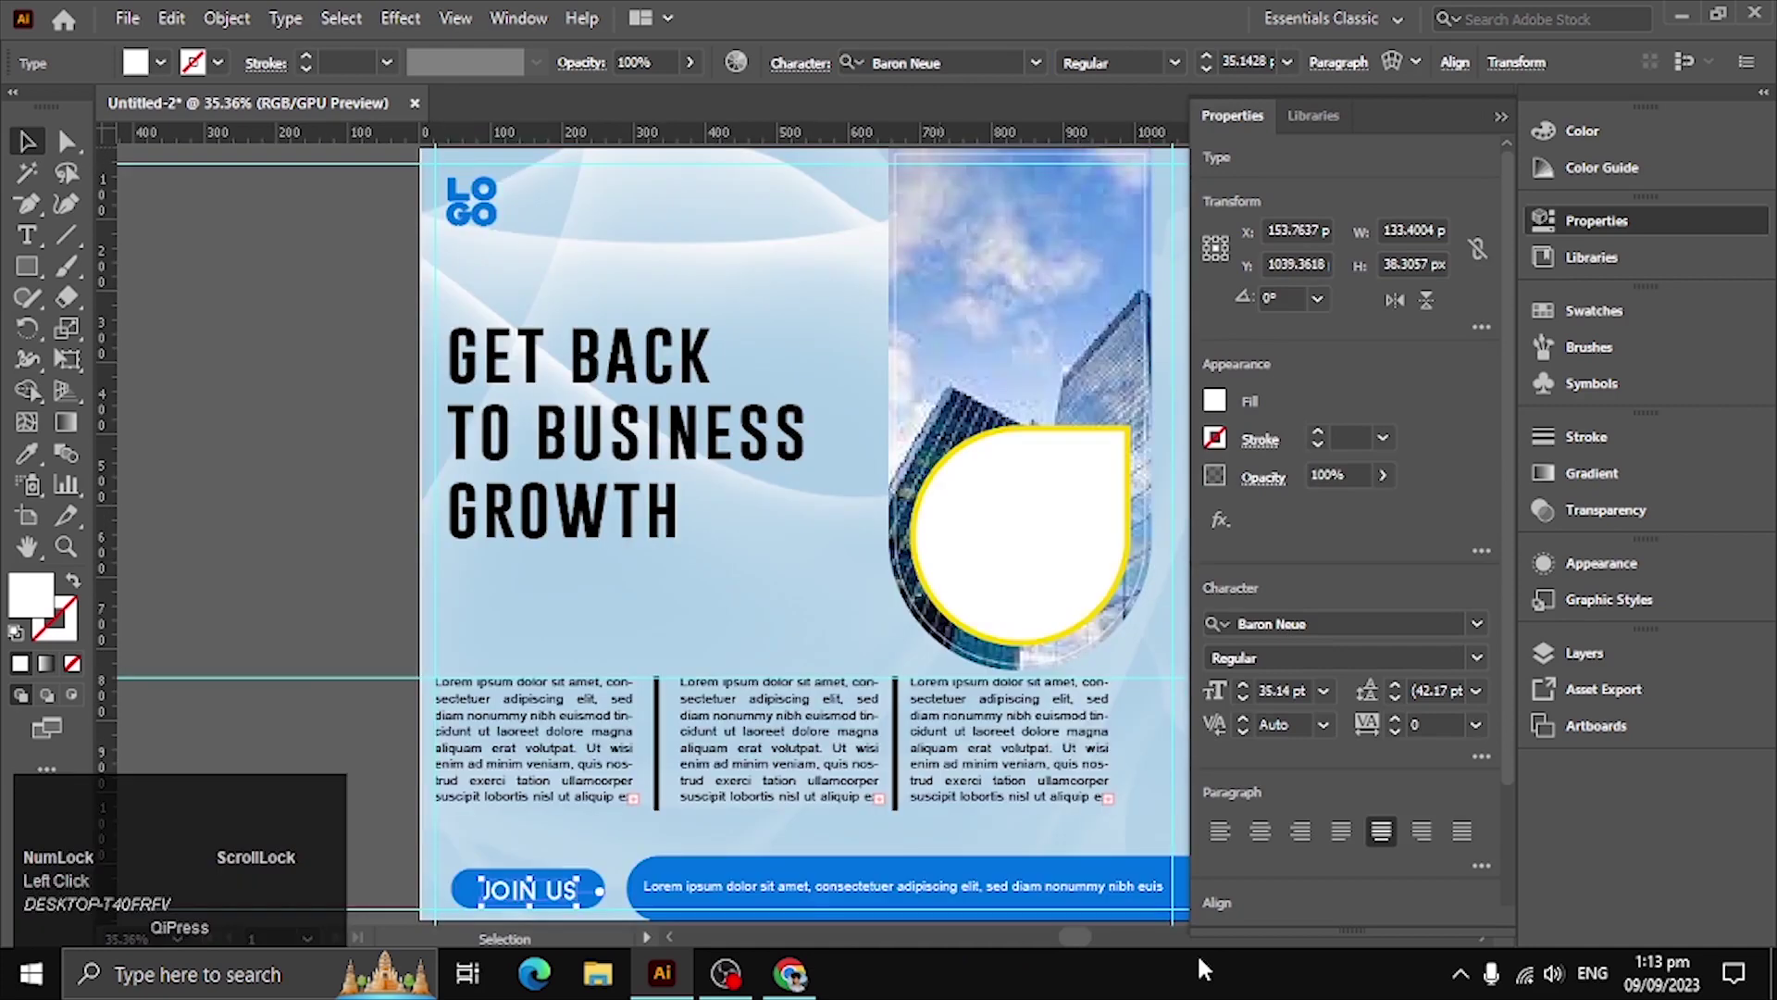
# In Chrome, search Google for 'business man pics'
pyautogui.click(835, 980)
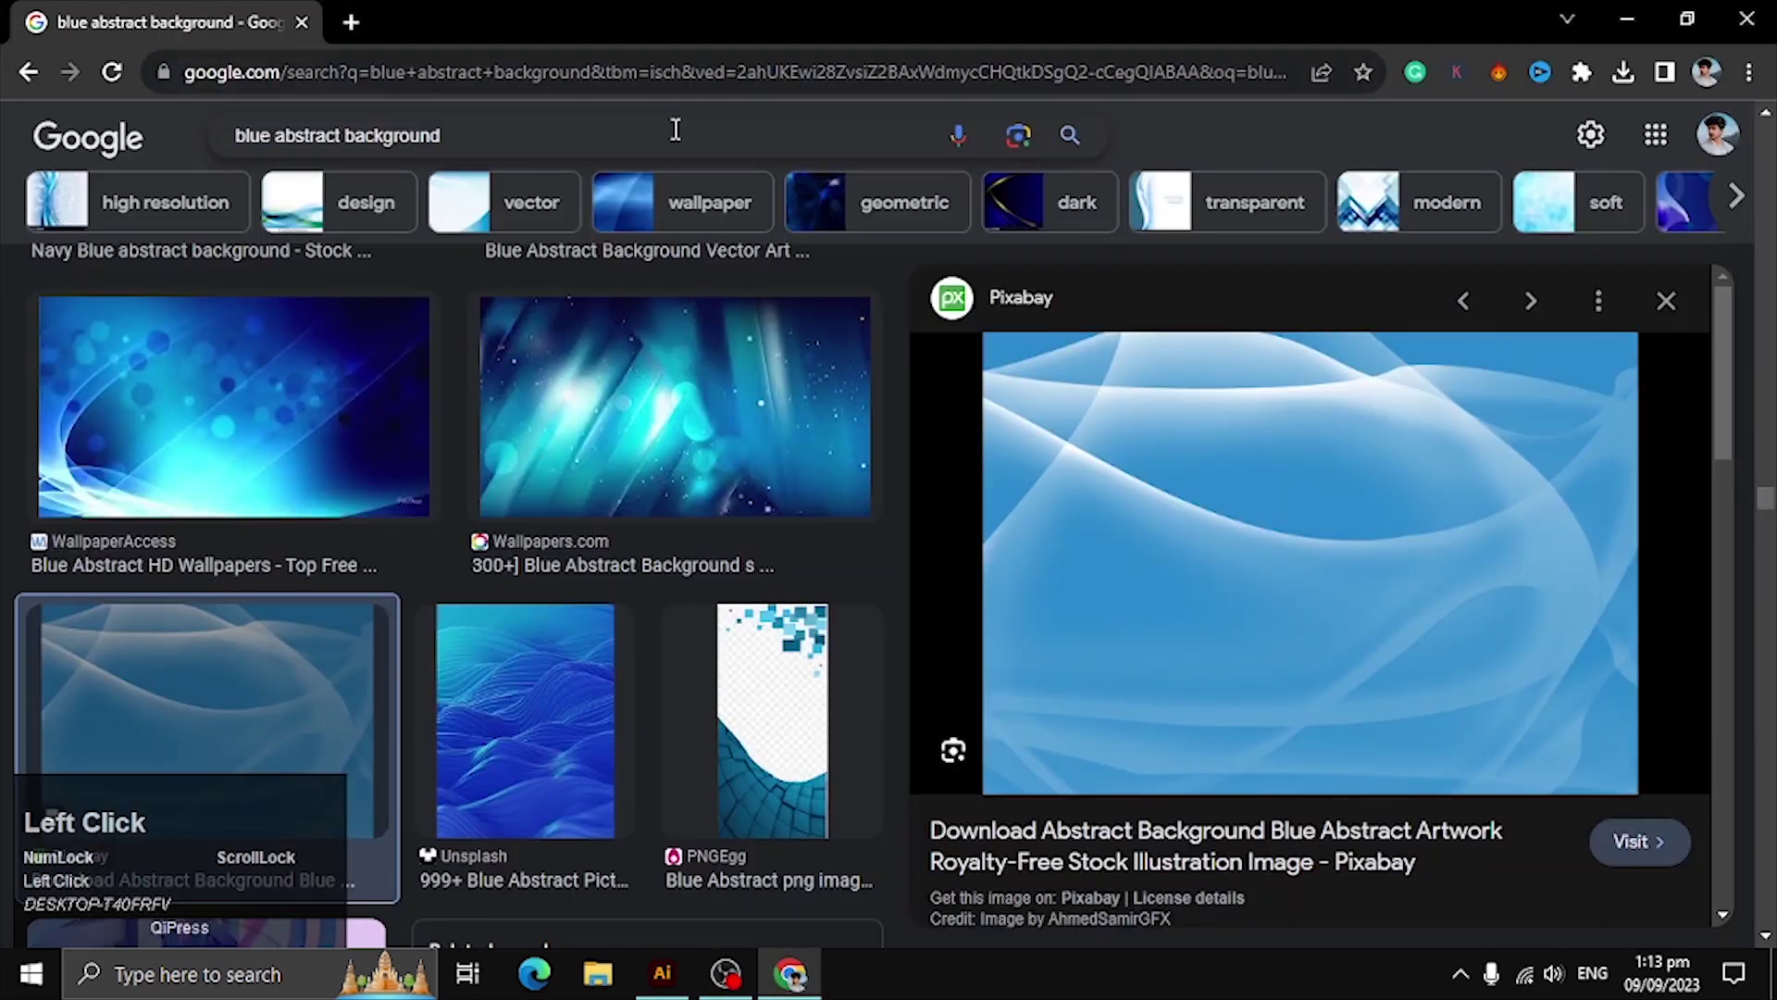
pyautogui.press('ctrl+a')
pyautogui.write('business')
pyautogui.press('space')
pyautogui.write('man')
pyautogui.press('space')
pyautogui.press('Down')
pyautogui.press('Return')
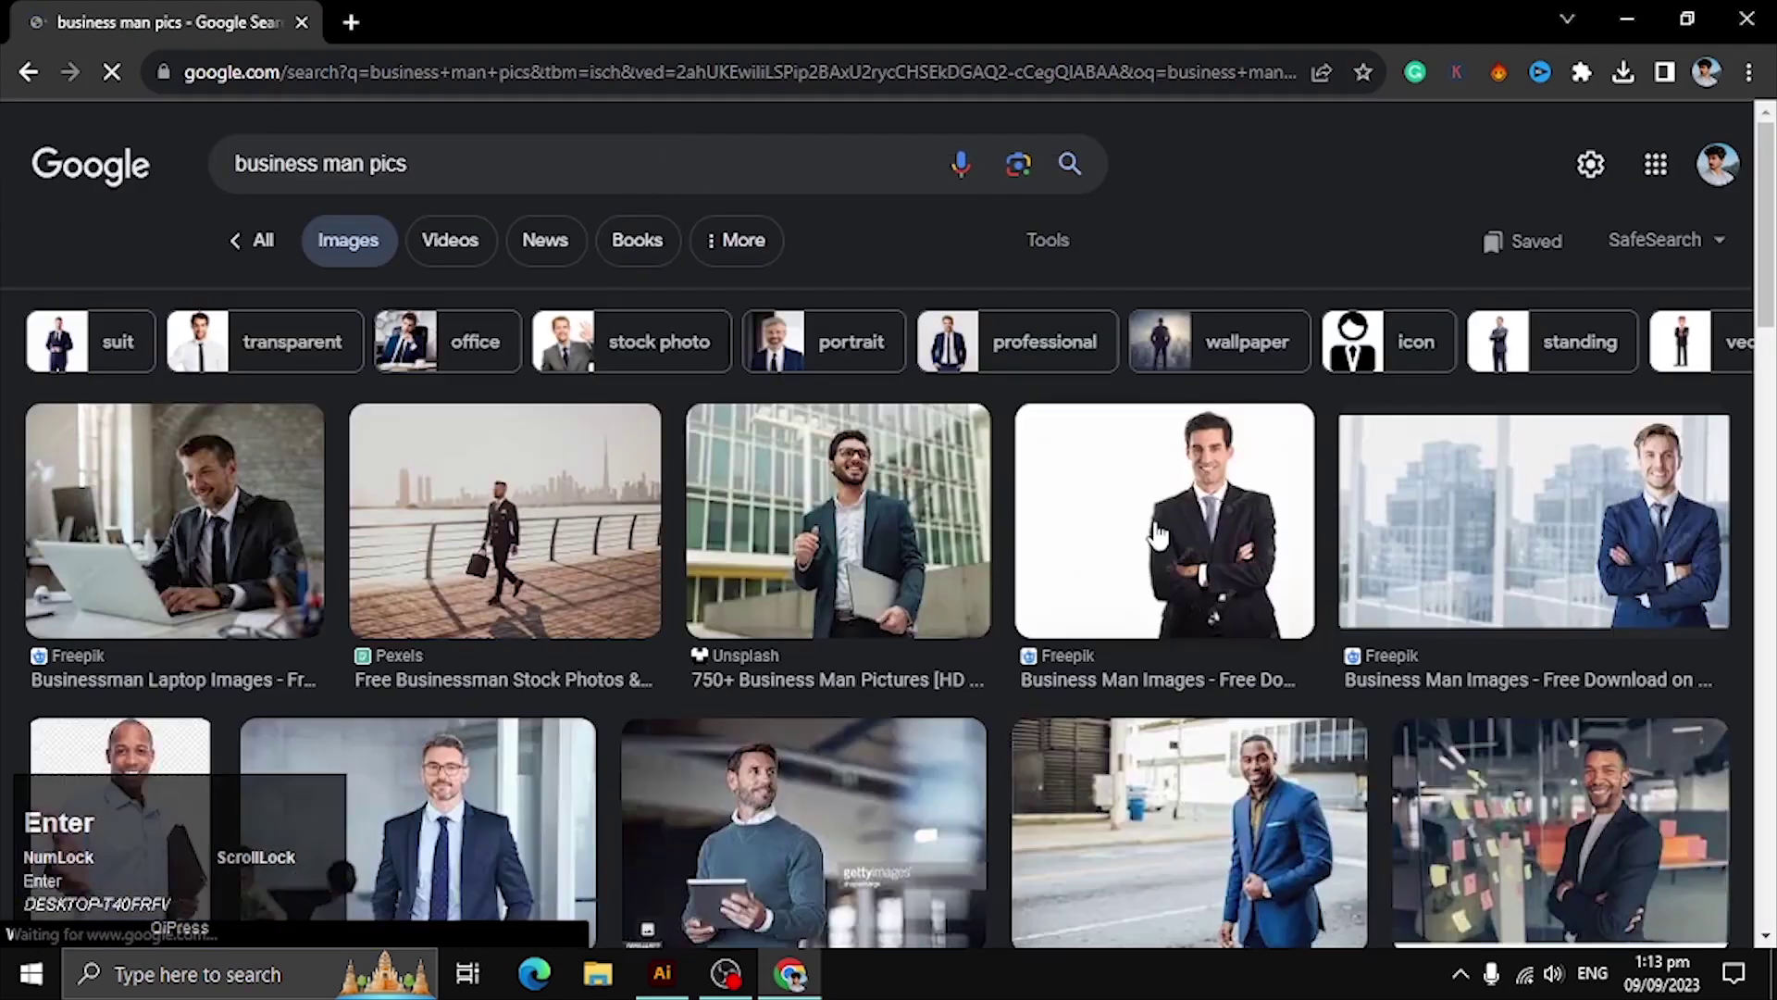
# Preview the Freepik photo of a suited businessman before a city backdrop
pyautogui.click(1650, 526)
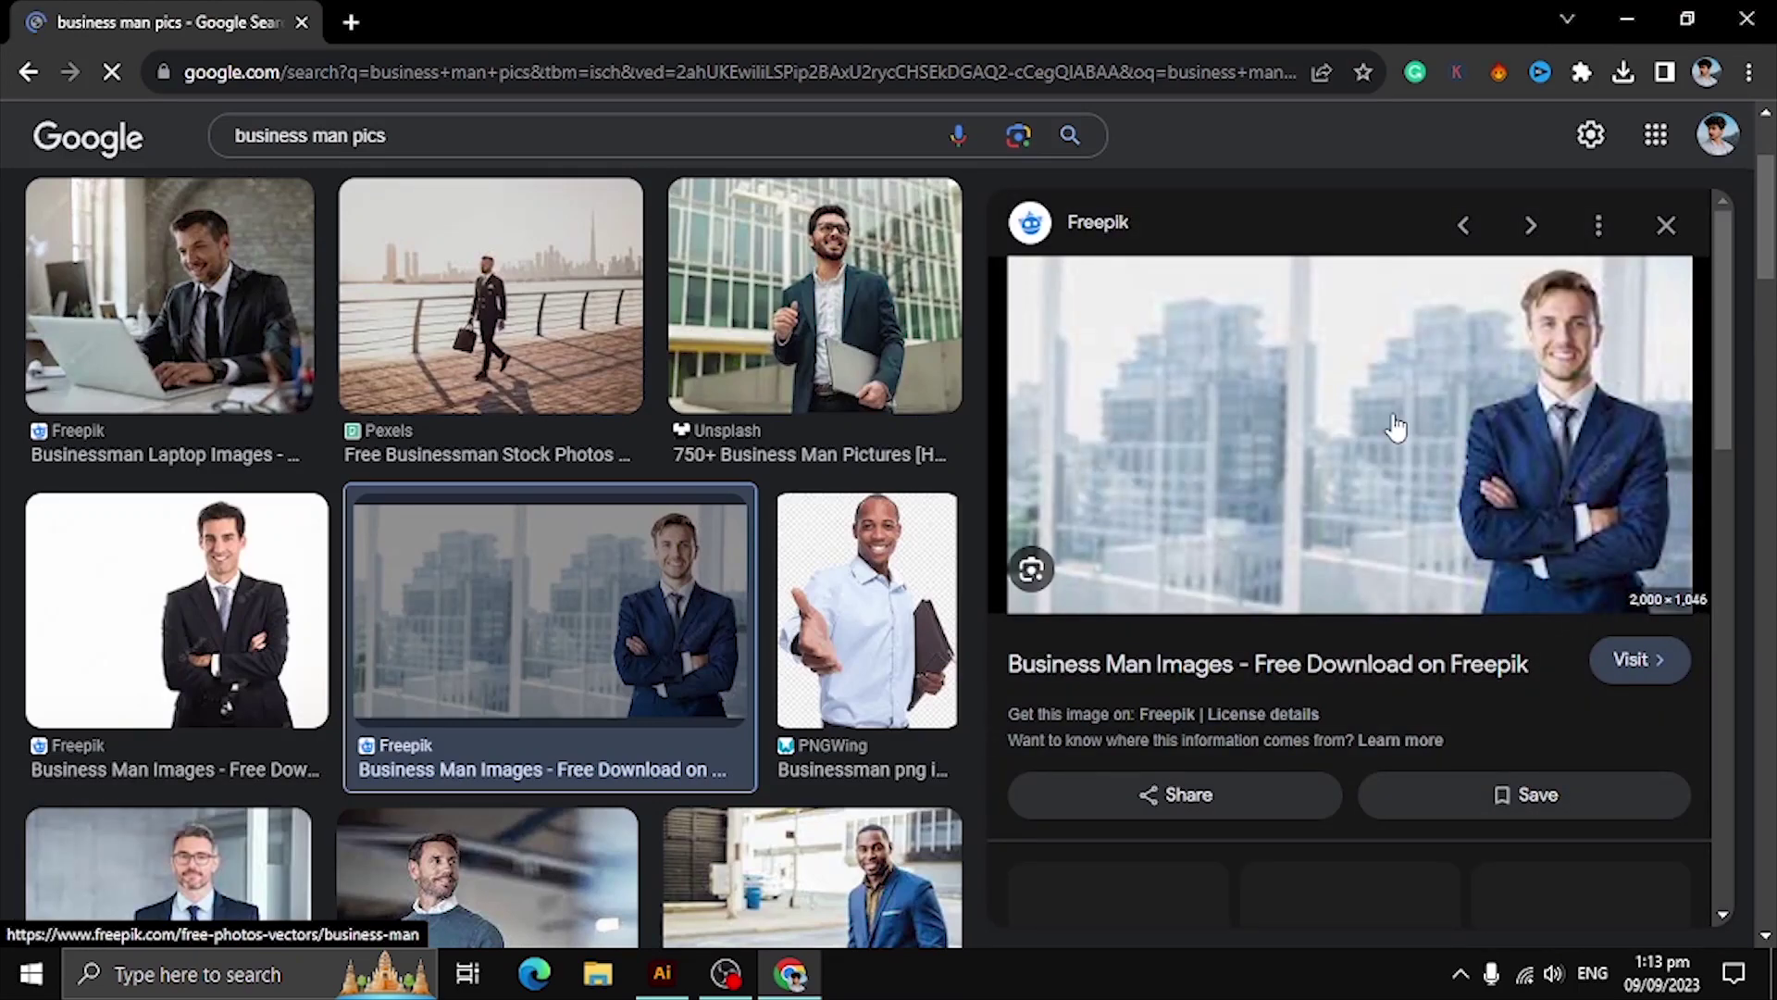
pyautogui.scroll(-3)
pyautogui.scroll(3)
pyautogui.scroll(-3)
pyautogui.scroll(3)
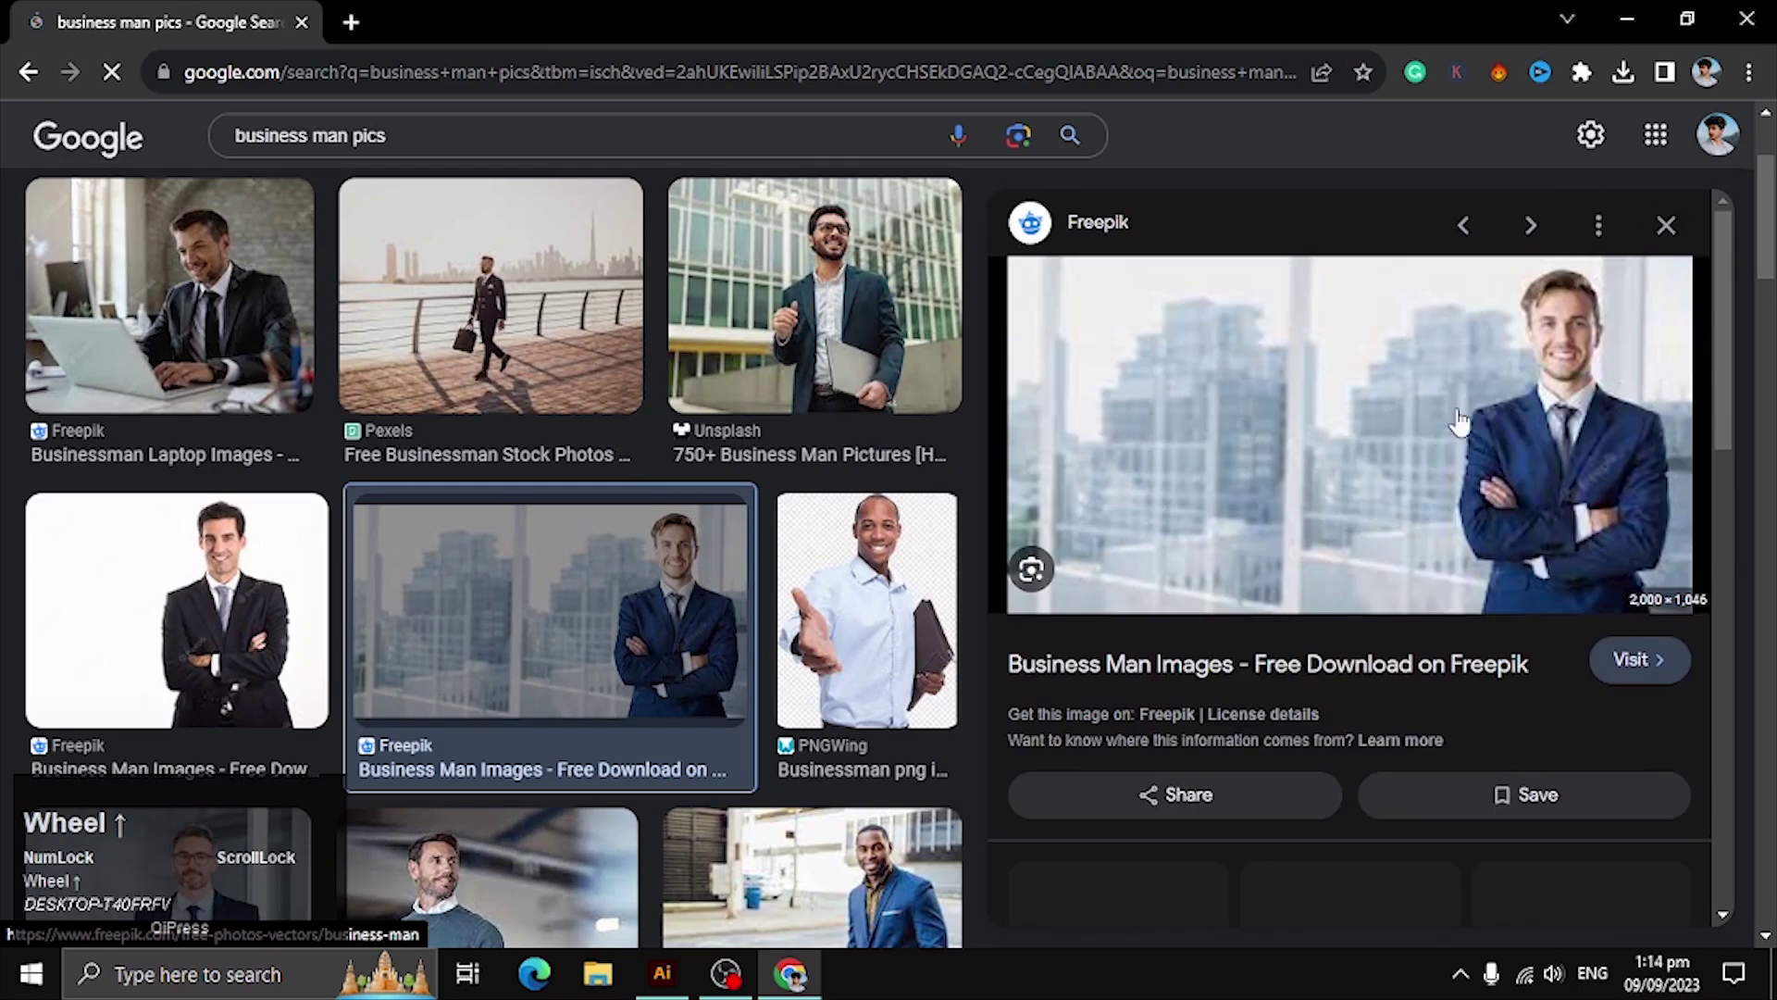